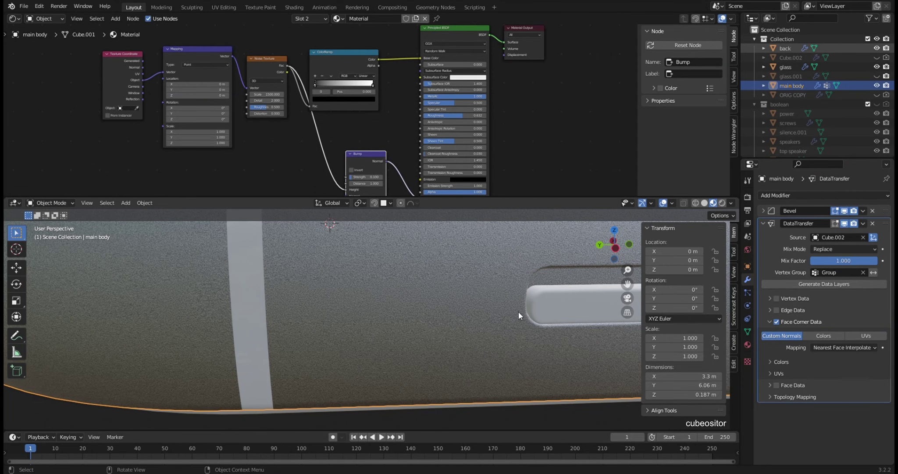
# Step: Select the main body and orbit the view to the cutout area
pyautogui.middleClick(516, 317)
pyautogui.middleClick(483, 315)
pyautogui.click(293, 301)
pyautogui.middleClick(290, 281)
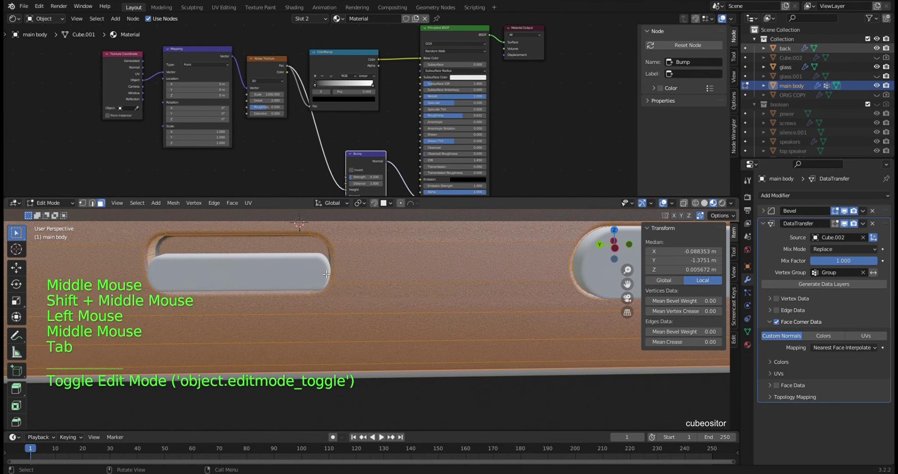
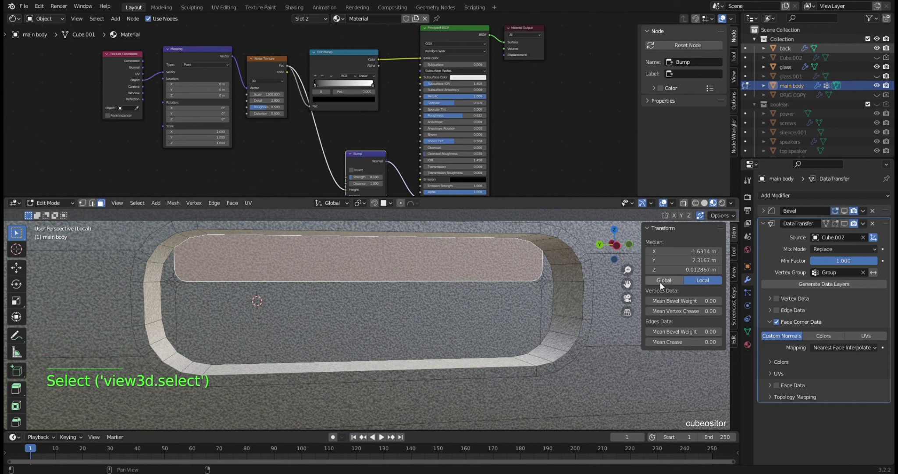
# Step: Add a third material slot to the main body with a new Material.001
pyautogui.click(748, 346)
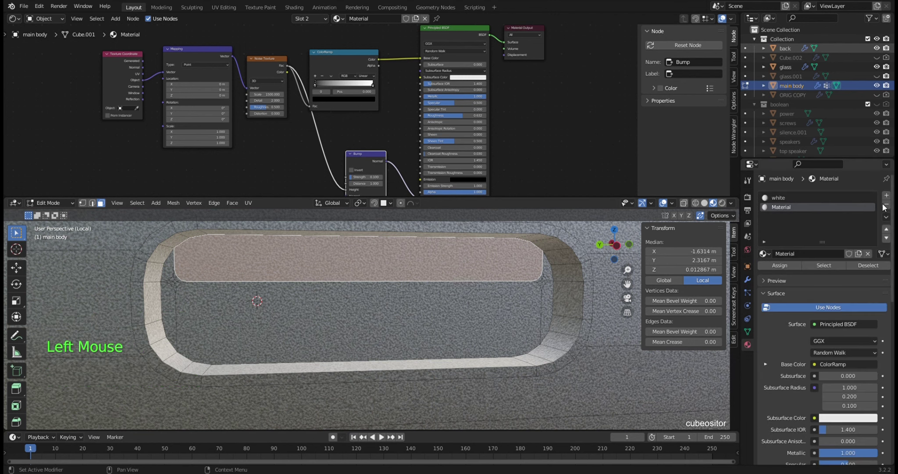
pyautogui.click(891, 198)
pyautogui.click(798, 253)
# Step: Make Material.001 a glossier, slightly lighter orange and assign it to the cutout faces
pyautogui.middleClick(402, 77)
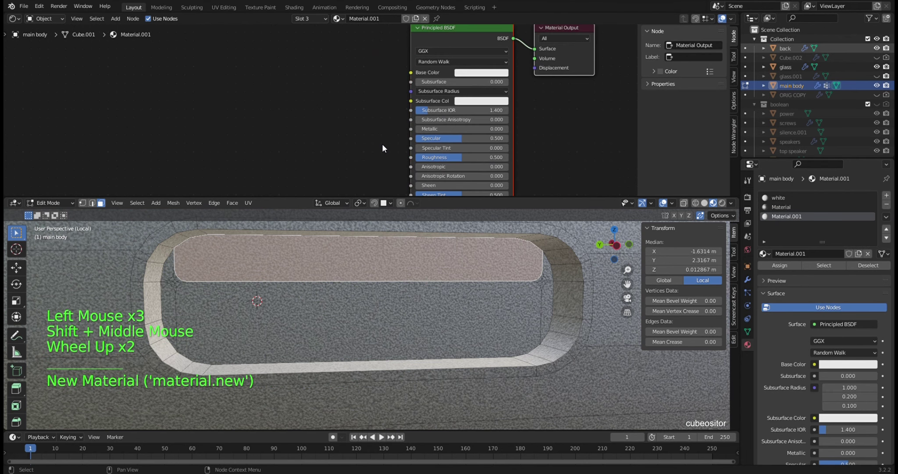
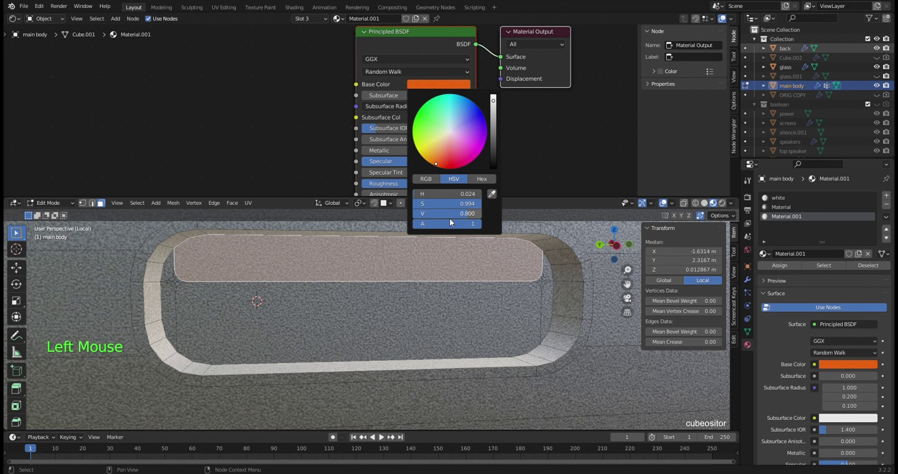
pyautogui.middleClick(432, 156)
pyautogui.click(403, 146)
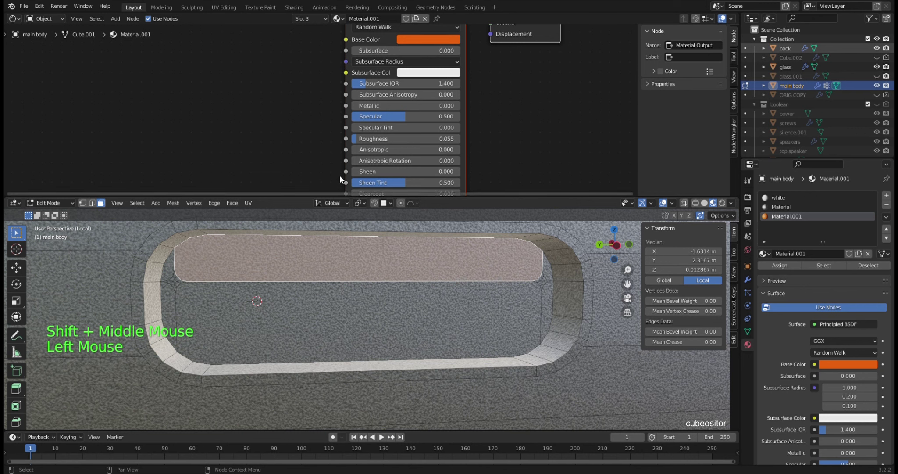
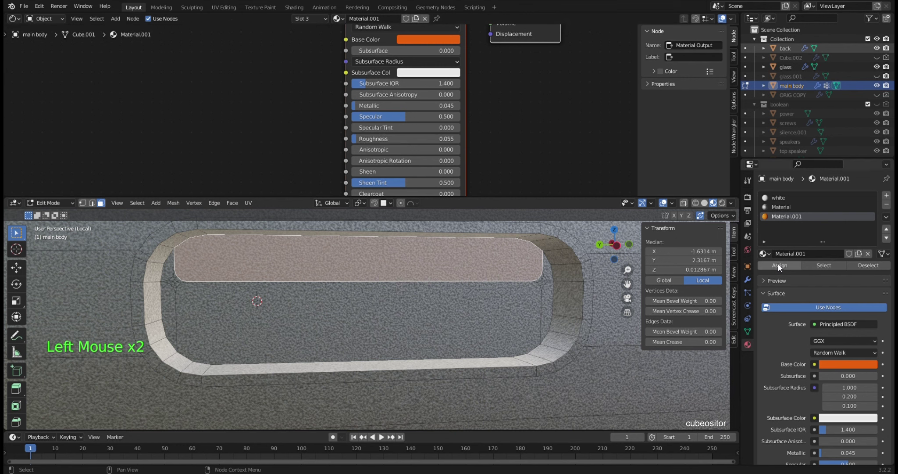
pyautogui.click(783, 269)
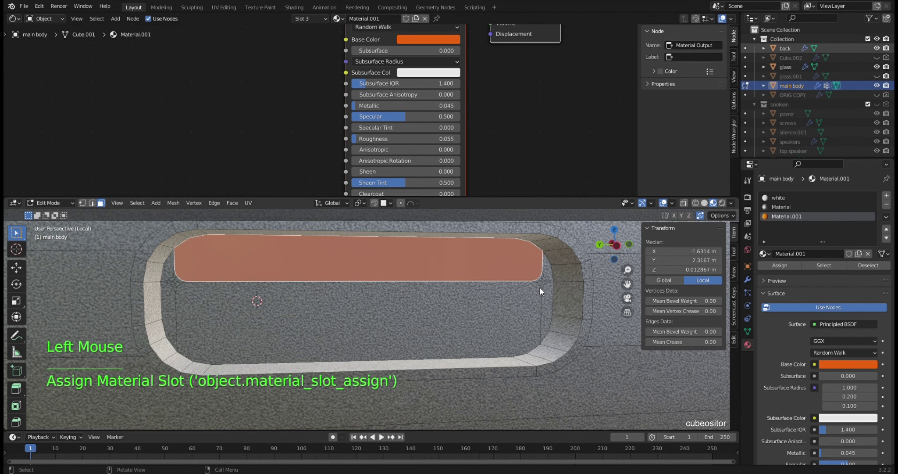
pyautogui.click(529, 297)
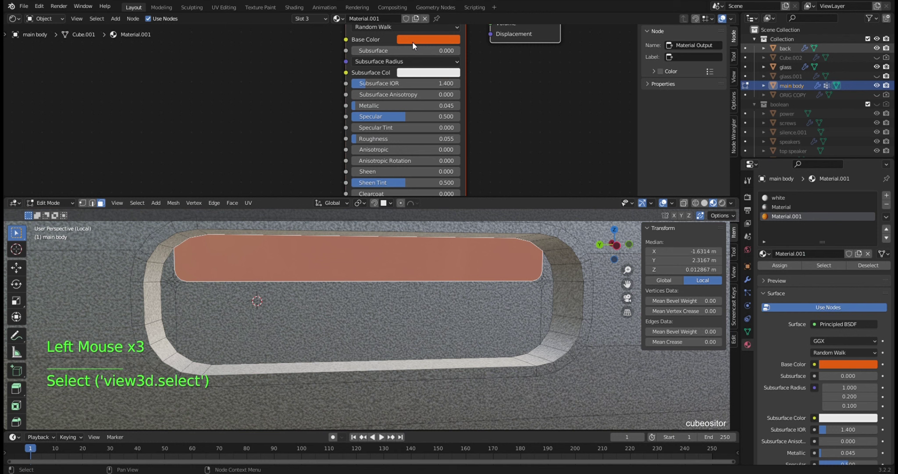
pyautogui.click(419, 42)
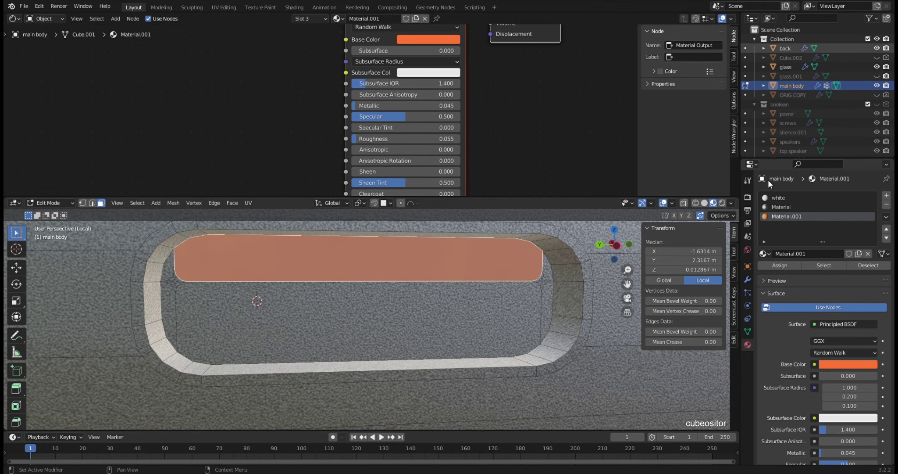
# Step: Leave Edit Mode on the main body and select the volume up.002 button
pyautogui.click(777, 266)
pyautogui.press('Tab')
pyautogui.scroll(-3)
pyautogui.middleClick(463, 282)
pyautogui.scroll(-3)
pyautogui.middleClick(432, 309)
pyautogui.middleClick(391, 311)
pyautogui.middleClick(450, 319)
pyautogui.middleClick(466, 308)
pyautogui.press('KP_Divide')
pyautogui.scroll(-3)
pyautogui.middleClick(451, 332)
pyautogui.click(465, 309)
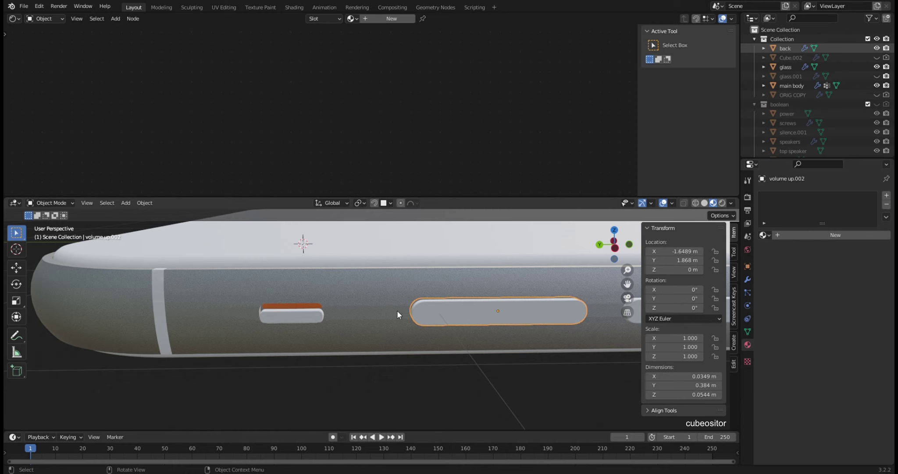
# Step: Compare the main body's orange Material.001 slot, then reselect the material-less volume up.002
pyautogui.click(384, 307)
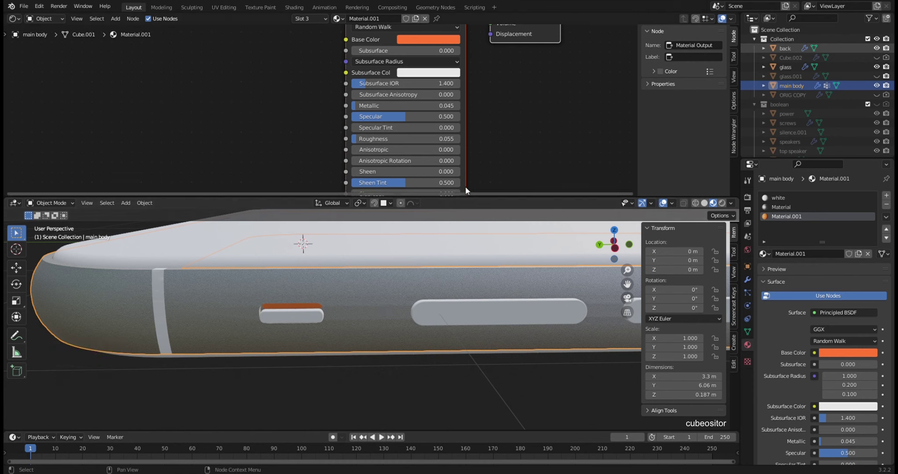
pyautogui.middleClick(278, 102)
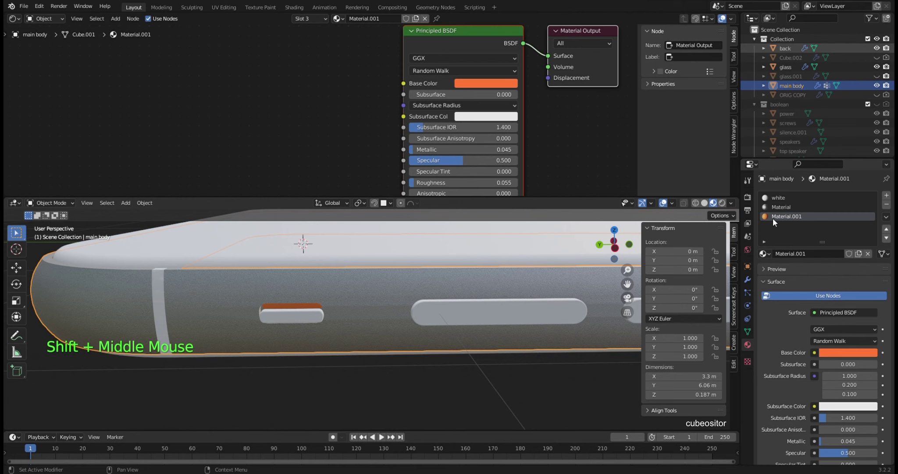
pyautogui.click(781, 210)
pyautogui.middleClick(405, 131)
pyautogui.scroll(-3)
pyautogui.click(460, 312)
pyautogui.scroll(-3)
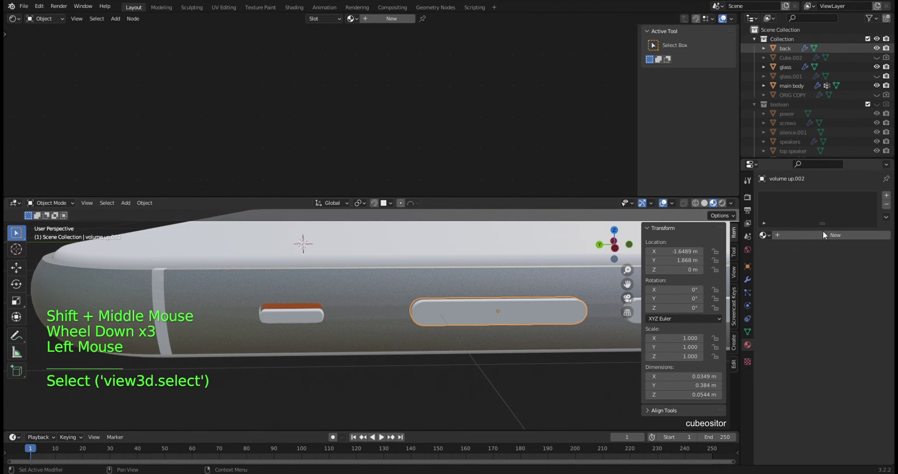
# Step: Copy the main body's noise-textured material node setup
pyautogui.click(820, 239)
pyautogui.middleClick(330, 82)
pyautogui.click(330, 313)
pyautogui.click(363, 295)
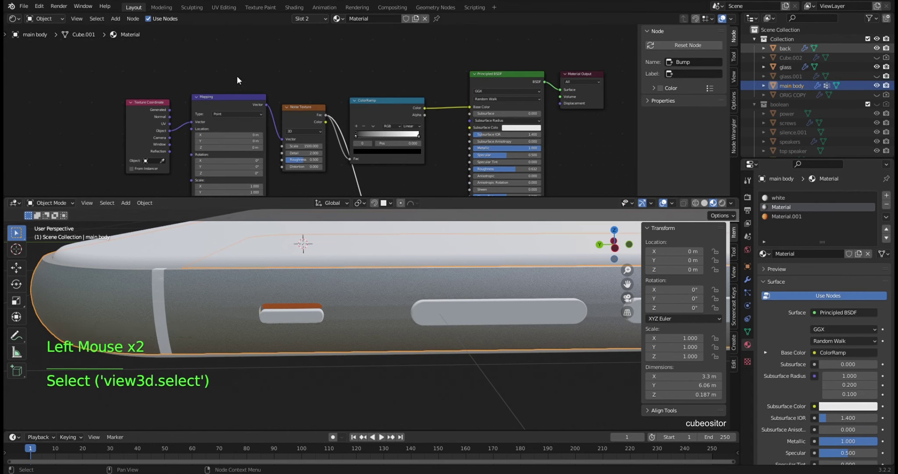
pyautogui.middleClick(260, 85)
pyautogui.click(128, 60)
pyautogui.press('ctrl+c')
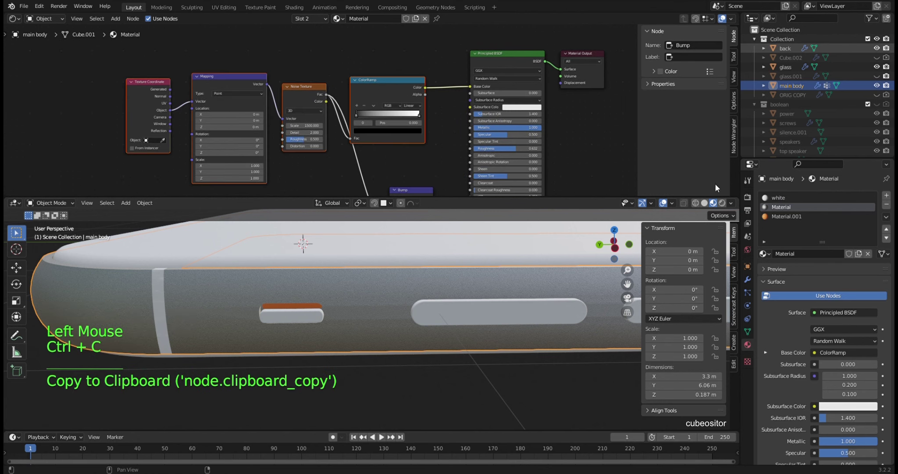
# Step: Create Material.002 on volume up.002 and paste the copied noise and ColorRamp nodes
pyautogui.click(550, 313)
pyautogui.click(335, 108)
pyautogui.press('ctrl+v')
pyautogui.click(424, 89)
pyautogui.scroll(3)
pyautogui.scroll(3)
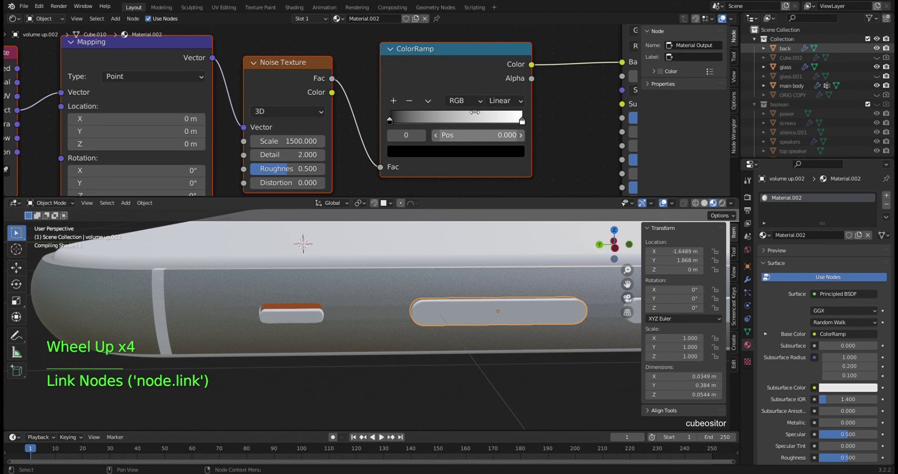
# Step: Set the noise scale to 2000 and slide the white ramp stop to 0.850
pyautogui.middleClick(472, 114)
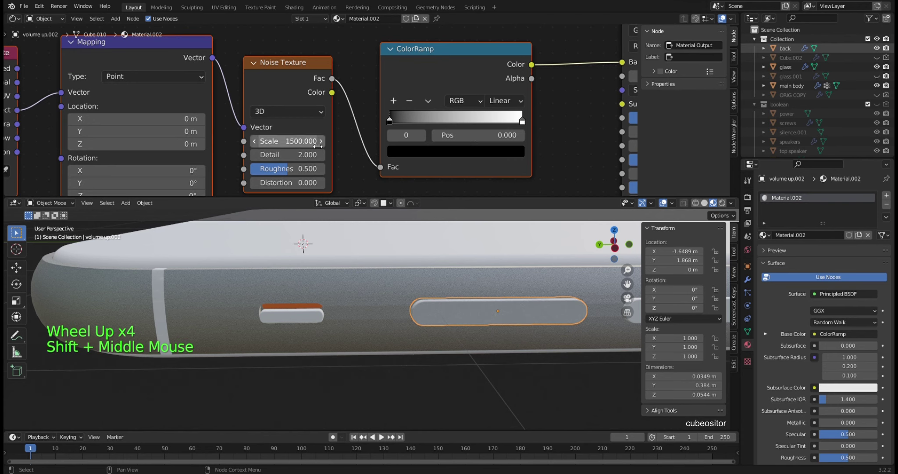
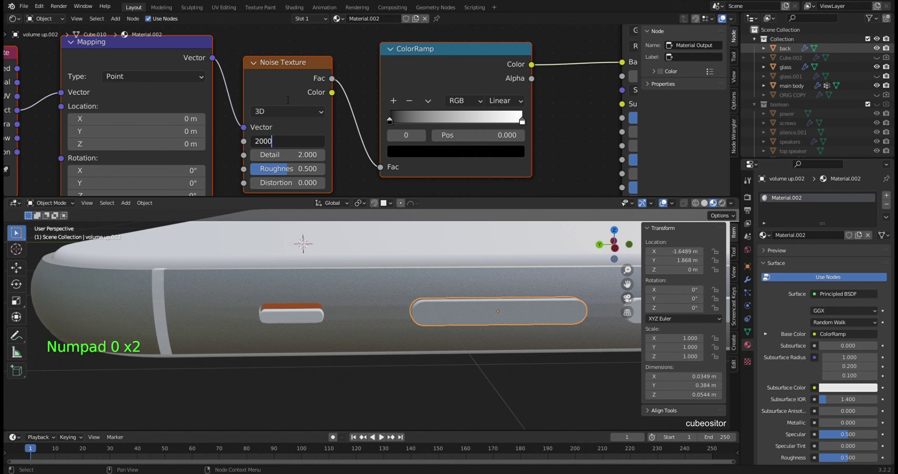
pyautogui.click(524, 123)
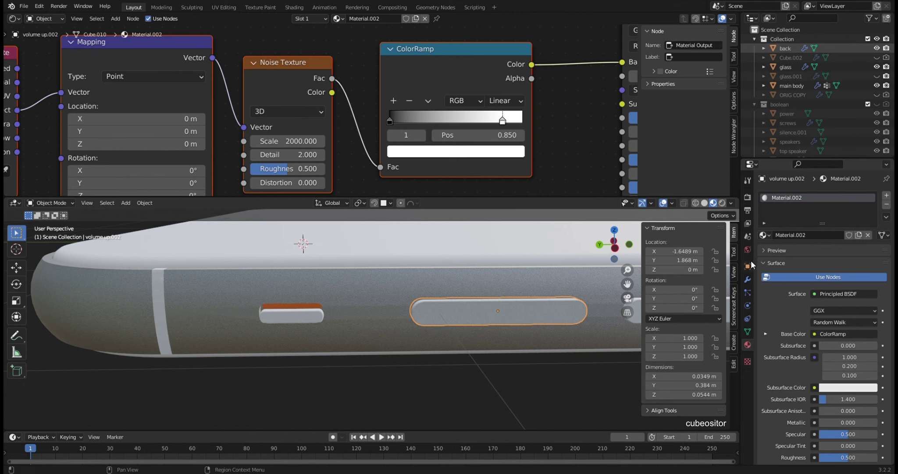
pyautogui.scroll(-3)
pyautogui.middleClick(430, 131)
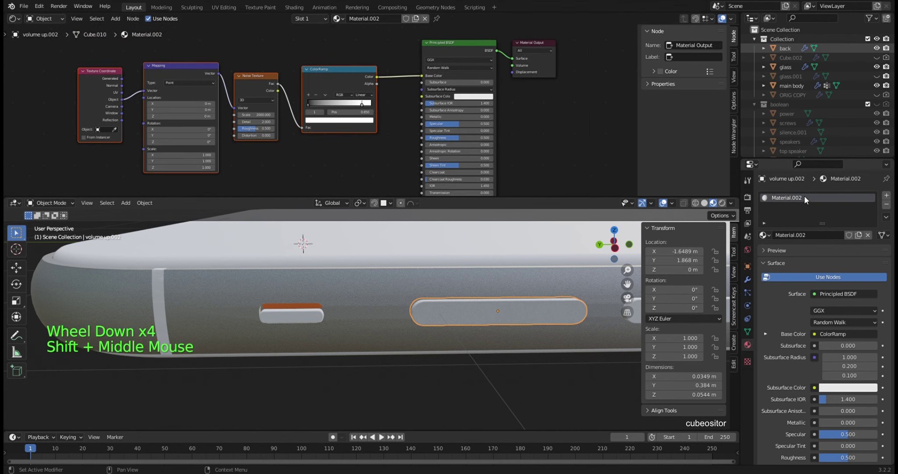
# Step: Rename Material.002 to buttons and link it to the volume-down button
pyautogui.doubleClick(796, 198)
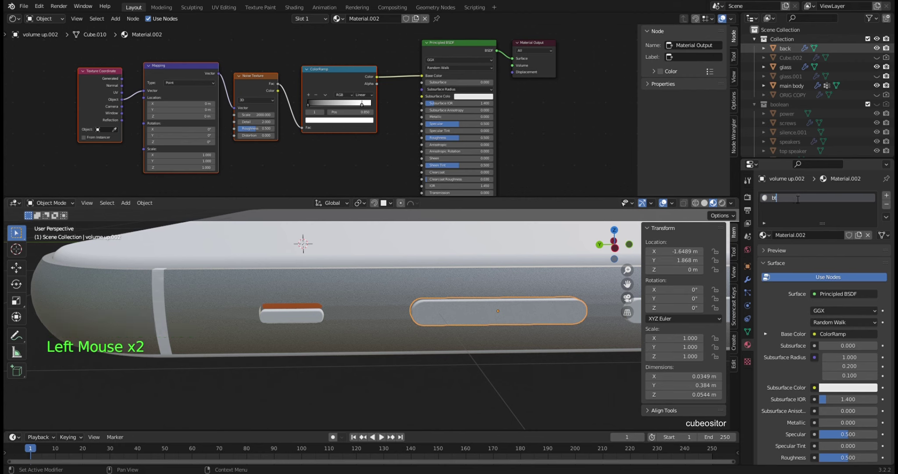
pyautogui.press('t')
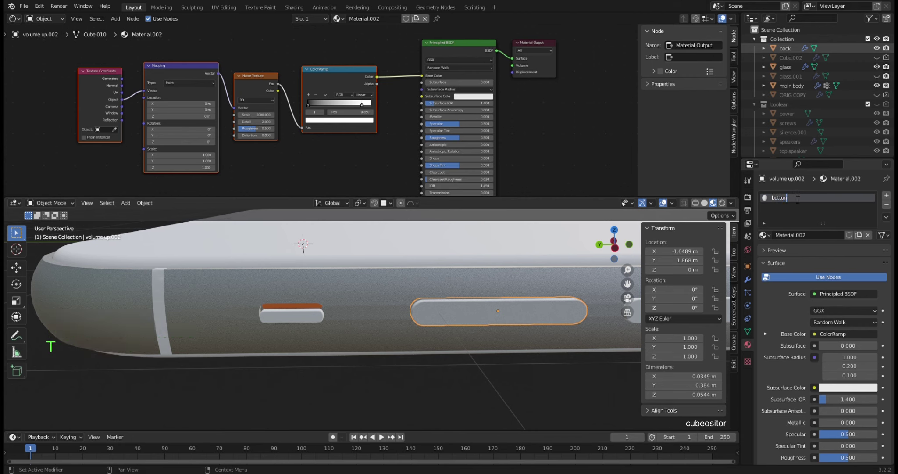
pyautogui.middleClick(551, 317)
pyautogui.click(581, 308)
pyautogui.click(769, 234)
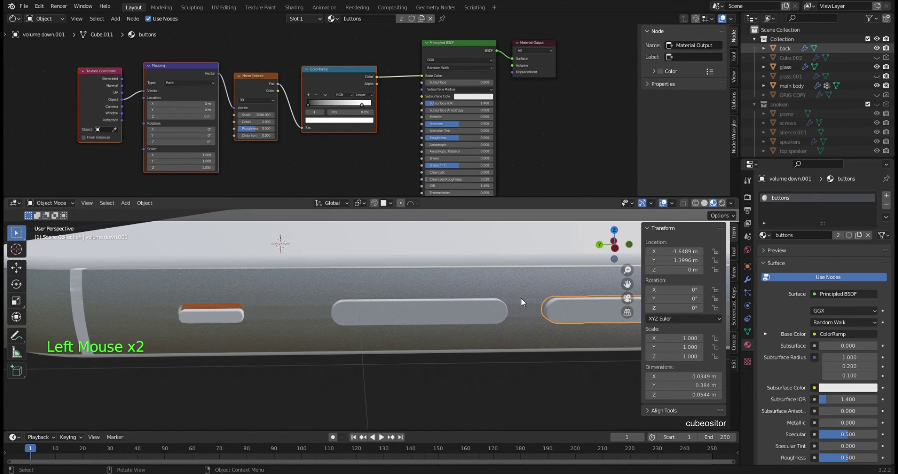
# Step: Link the buttons material to the silence switch and the power button
pyautogui.scroll(-3)
pyautogui.middleClick(337, 296)
pyautogui.click(307, 325)
pyautogui.click(769, 237)
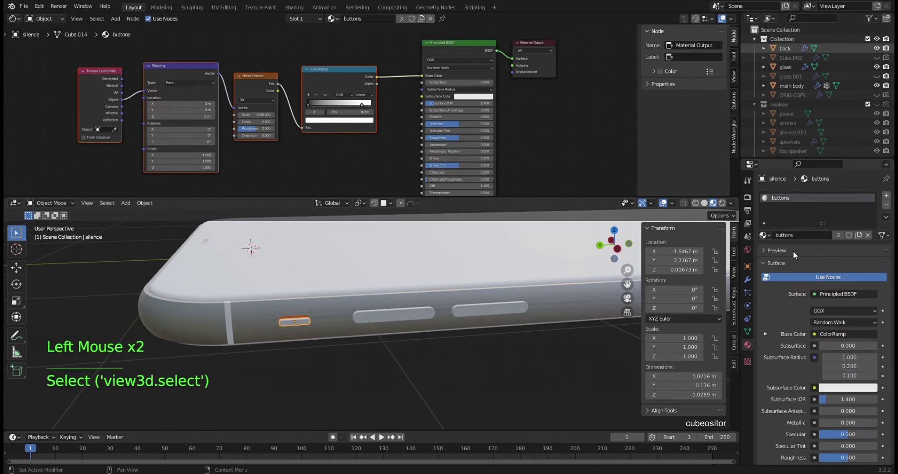
pyautogui.middleClick(313, 271)
pyautogui.scroll(-3)
pyautogui.middleClick(401, 321)
pyautogui.scroll(3)
pyautogui.click(246, 377)
pyautogui.click(770, 237)
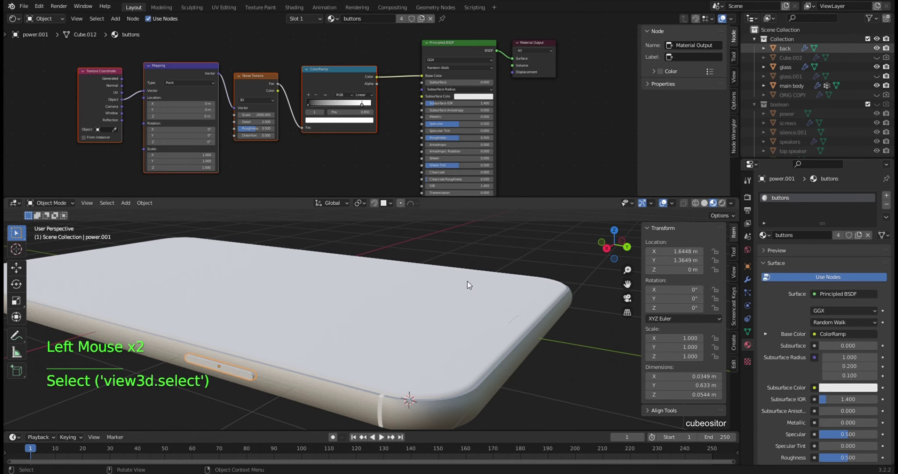
# Step: On the silence switch, move the buttons material's white ramp stop to 0.936, then select the glass object
pyautogui.click(527, 249)
pyautogui.middleClick(535, 280)
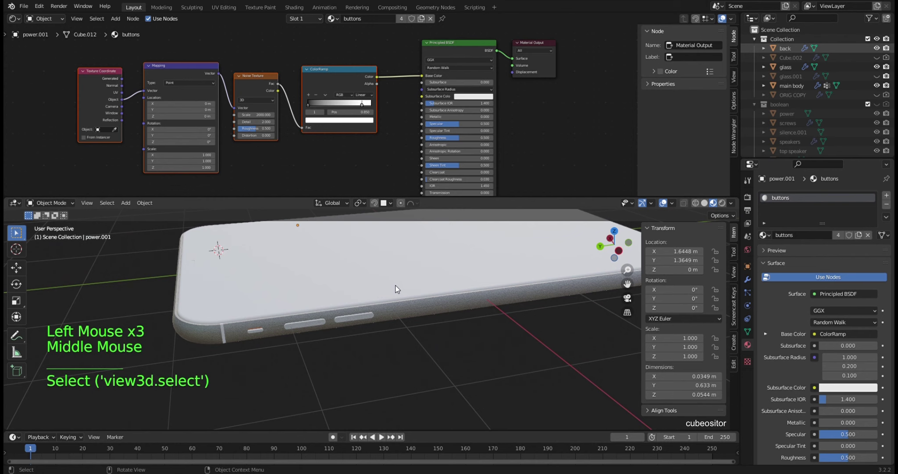
pyautogui.scroll(3)
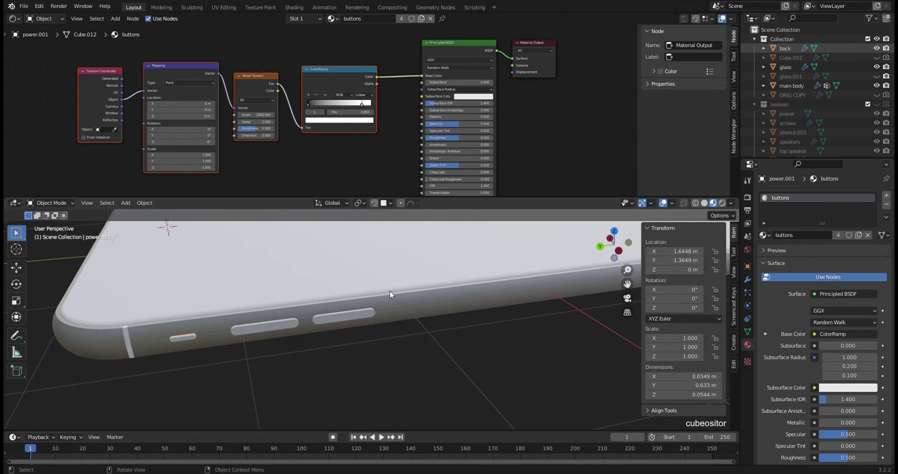
pyautogui.click(194, 339)
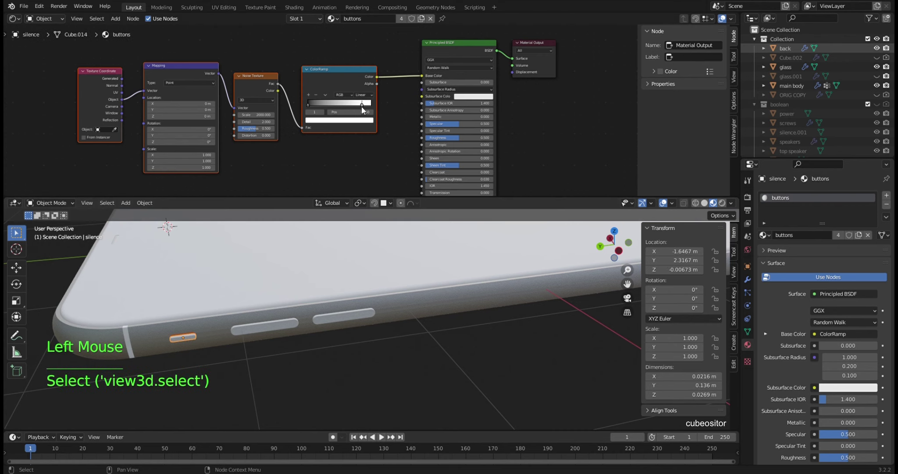
pyautogui.click(366, 109)
pyautogui.scroll(3)
pyautogui.click(396, 102)
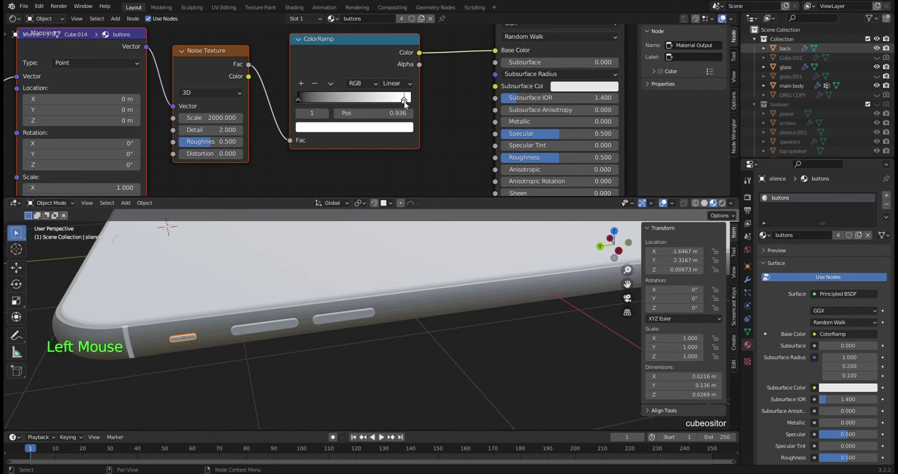
pyautogui.click(481, 368)
pyautogui.scroll(-3)
pyautogui.middleClick(407, 311)
pyautogui.scroll(3)
pyautogui.middleClick(388, 322)
pyautogui.scroll(-3)
pyautogui.click(421, 264)
pyautogui.middleClick(419, 264)
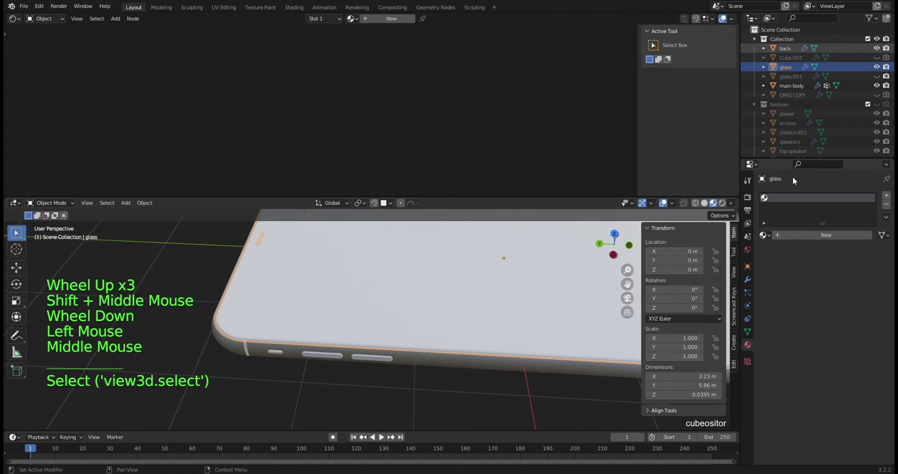
# Step: Orbit and zoom around the phone to inspect the glass object in local view
pyautogui.middleClick(341, 313)
pyautogui.middleClick(361, 335)
pyautogui.scroll(3)
pyautogui.middleClick(325, 325)
pyautogui.middleClick(361, 311)
pyautogui.middleClick(337, 296)
pyautogui.middleClick(385, 278)
pyautogui.scroll(3)
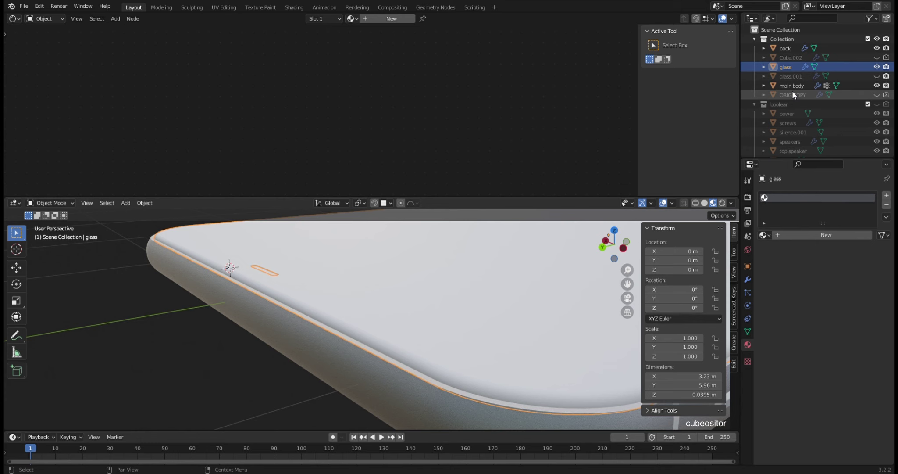
pyautogui.press('KP_Divide')
pyautogui.middleClick(432, 360)
pyautogui.scroll(3)
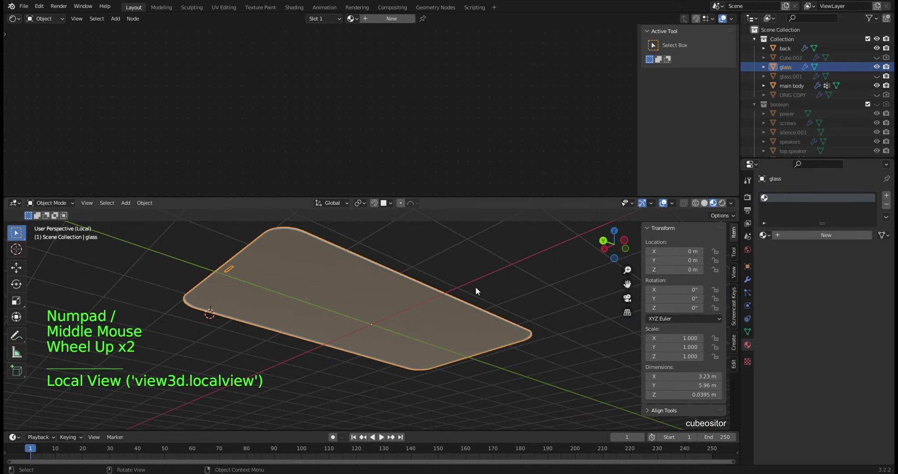
pyautogui.middleClick(403, 297)
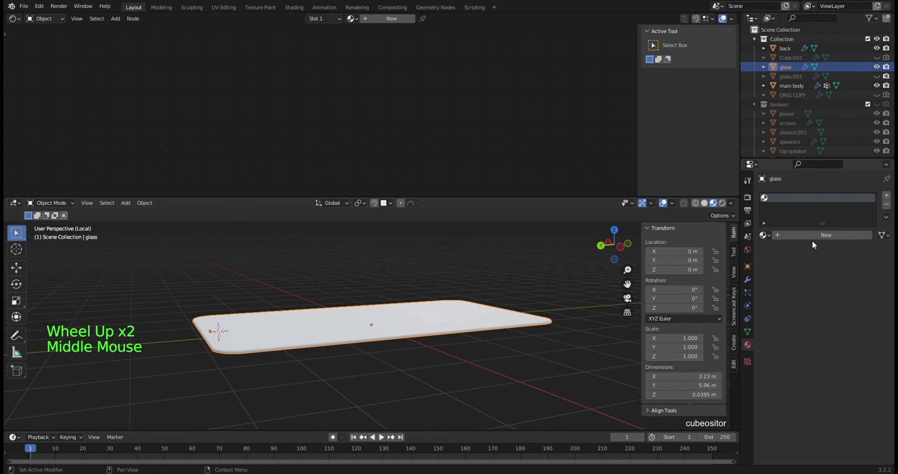
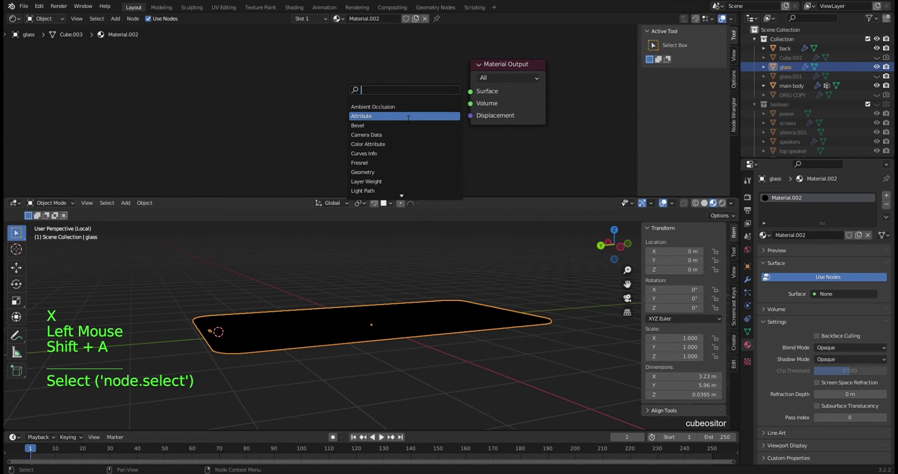
# Step: Add a Glass BSDF shader wired to the glass material's Surface output, then select the back object
pyautogui.press('s')
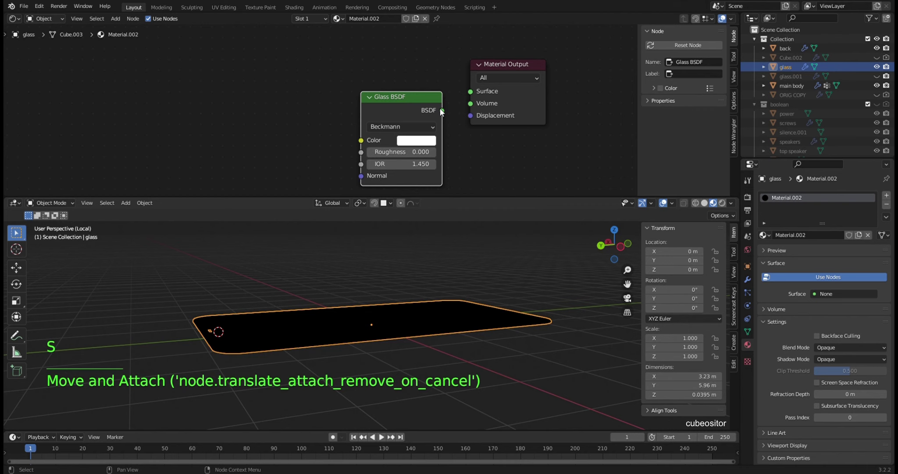
pyautogui.click(445, 113)
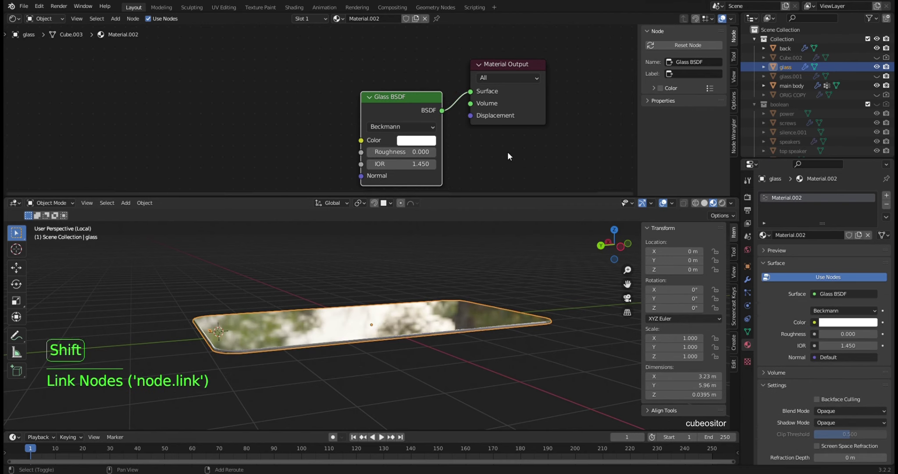
pyautogui.middleClick(510, 150)
pyautogui.middleClick(411, 353)
pyautogui.middleClick(375, 349)
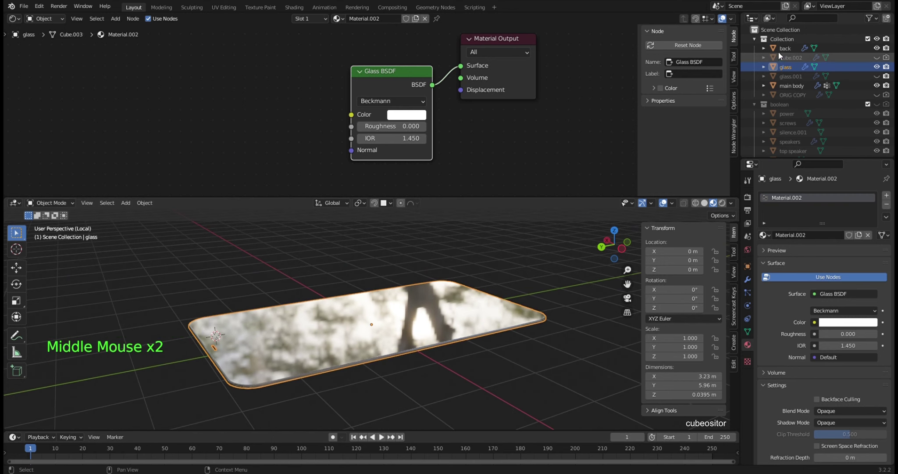
pyautogui.click(775, 49)
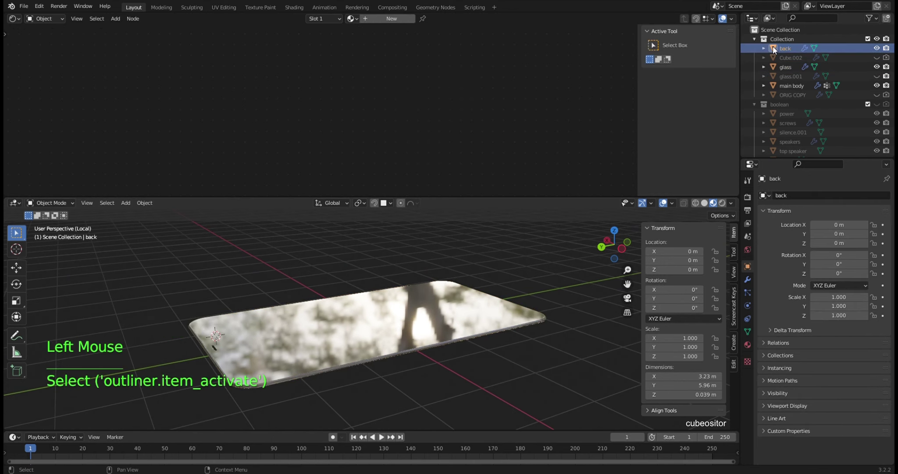
# Step: Unhide and select glass.001, then hide the glass object from the viewport
pyautogui.click(799, 79)
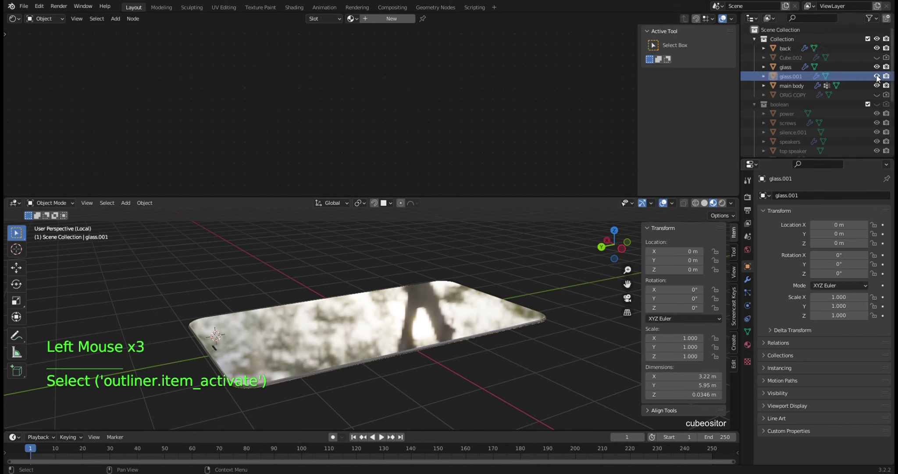
pyautogui.click(787, 72)
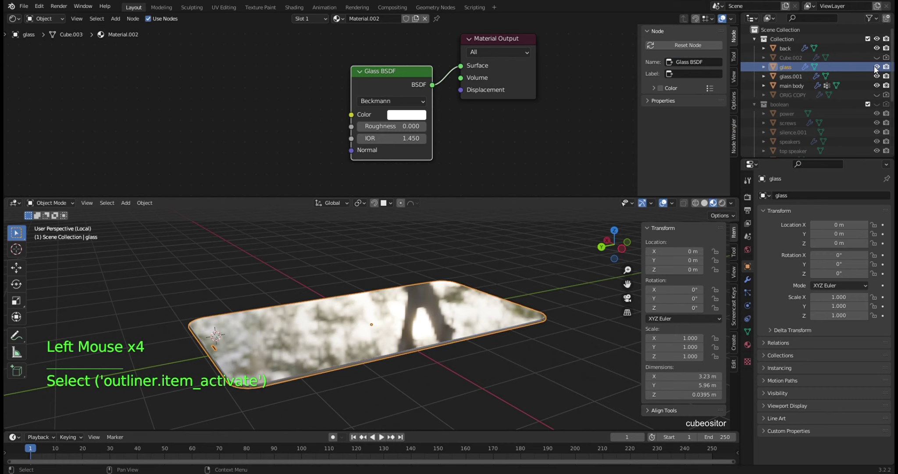
pyautogui.click(878, 67)
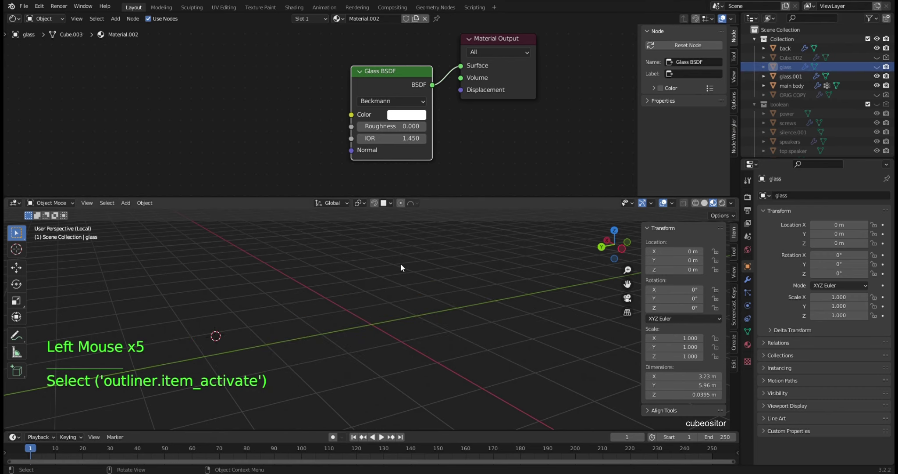
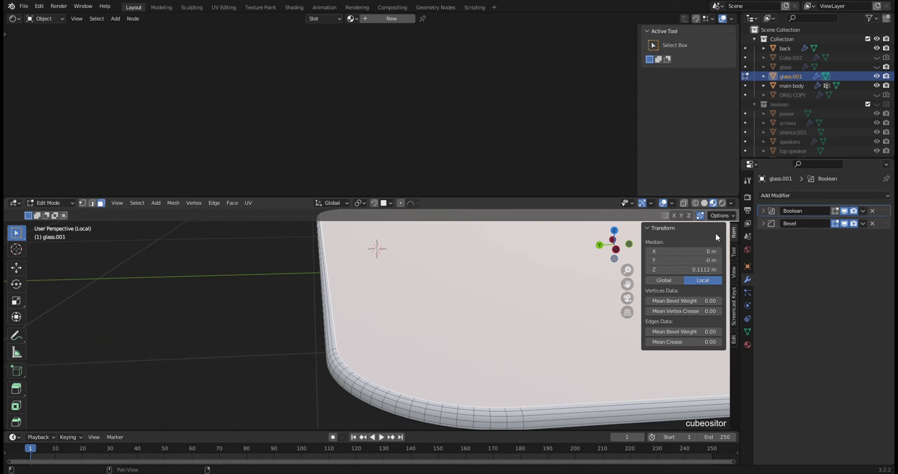
# Step: Give glass.001 a new Material.003 Principled BSDF with black base colour and roughness 0.059
pyautogui.press('Tab')
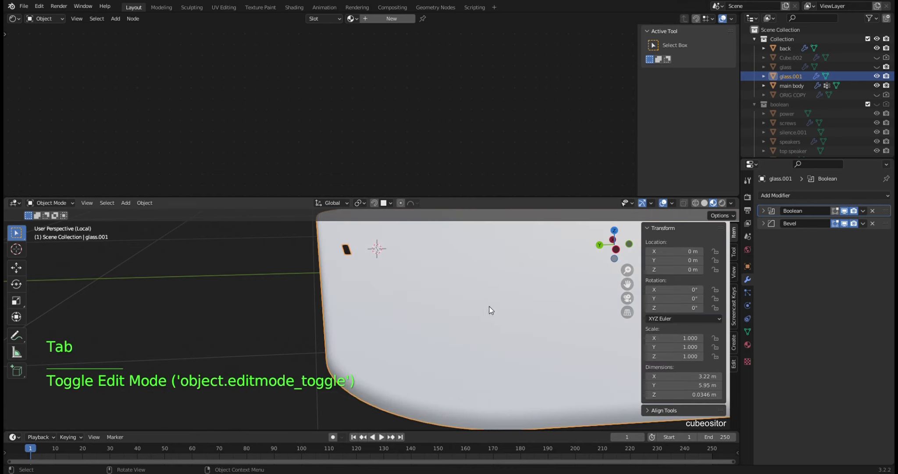
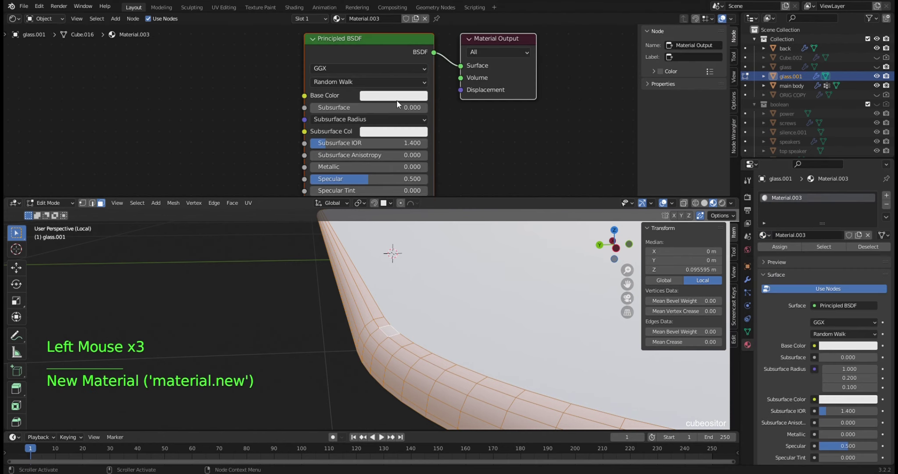
pyautogui.click(397, 98)
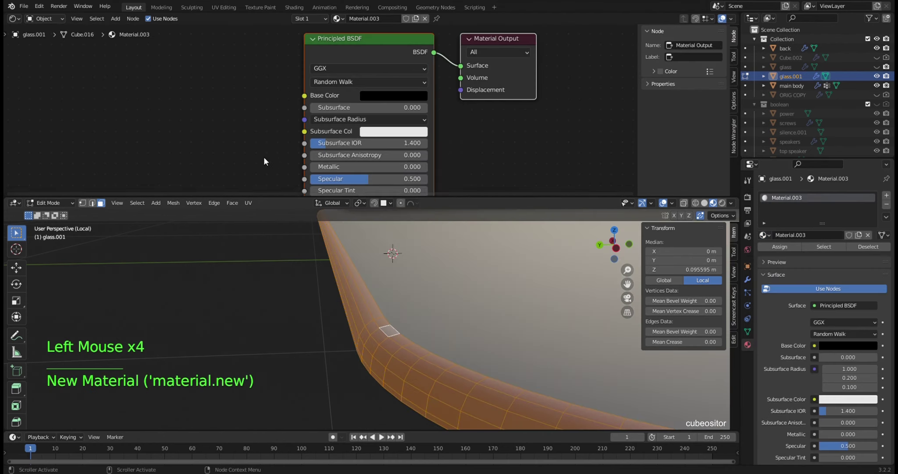
pyautogui.scroll(-3)
pyautogui.middleClick(353, 146)
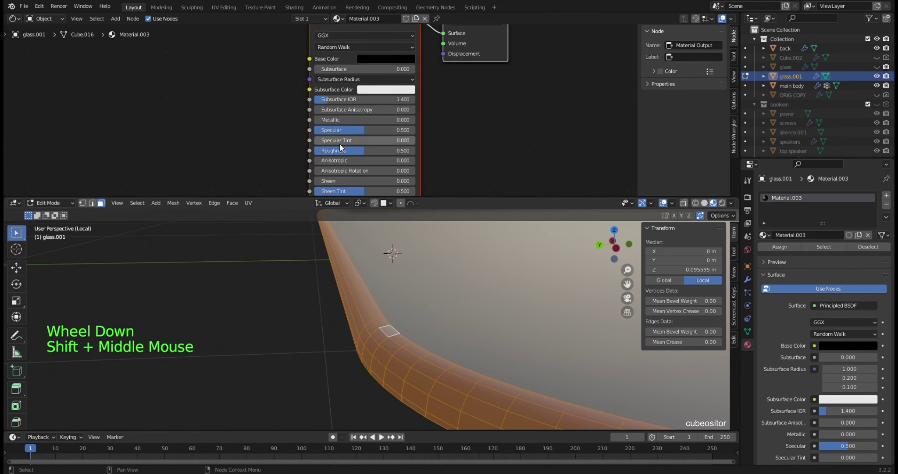
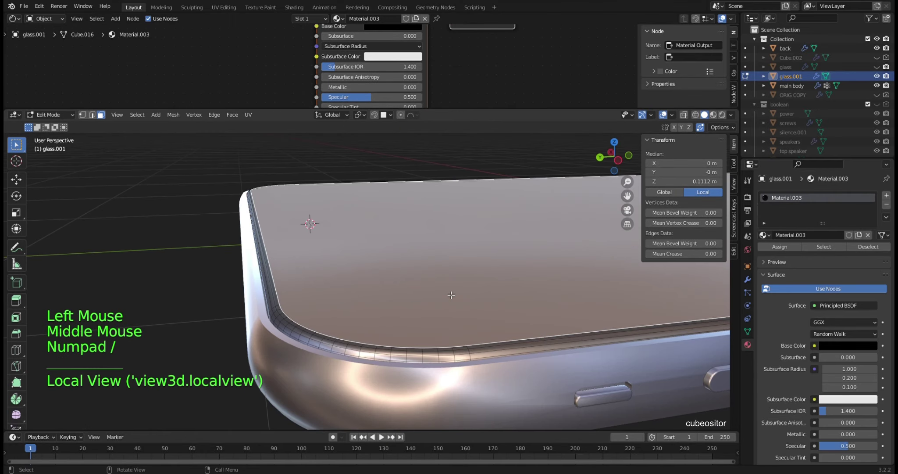
# Step: Isolate glass.001 in local view and look at it from the top
pyautogui.press('KP_Divide')
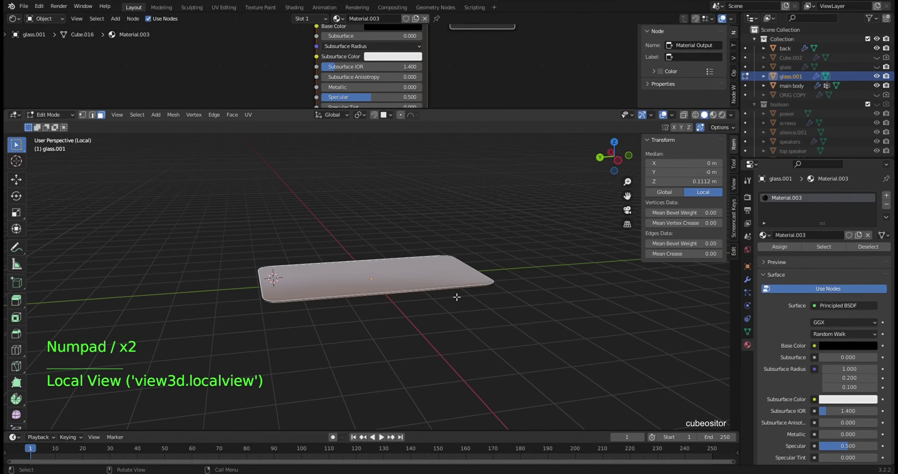
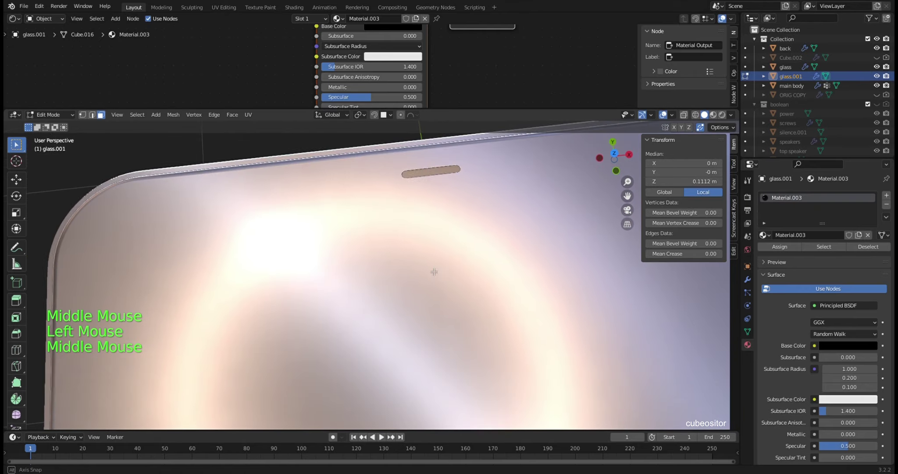
pyautogui.press('KP_7')
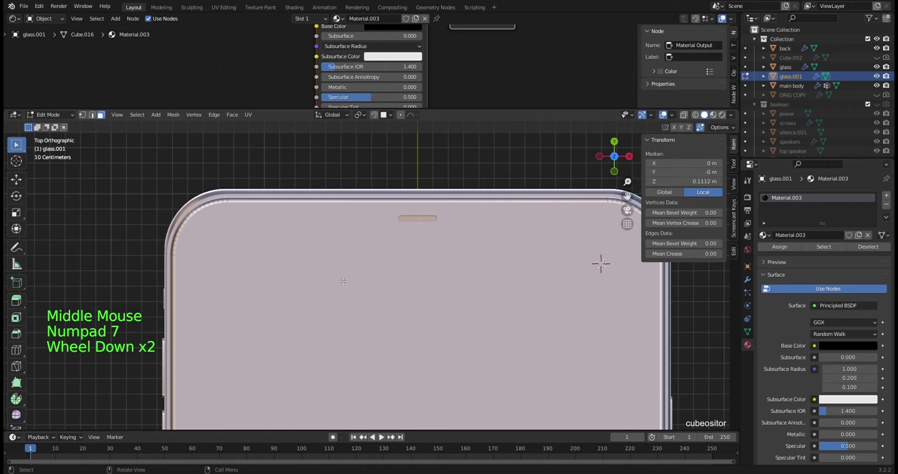
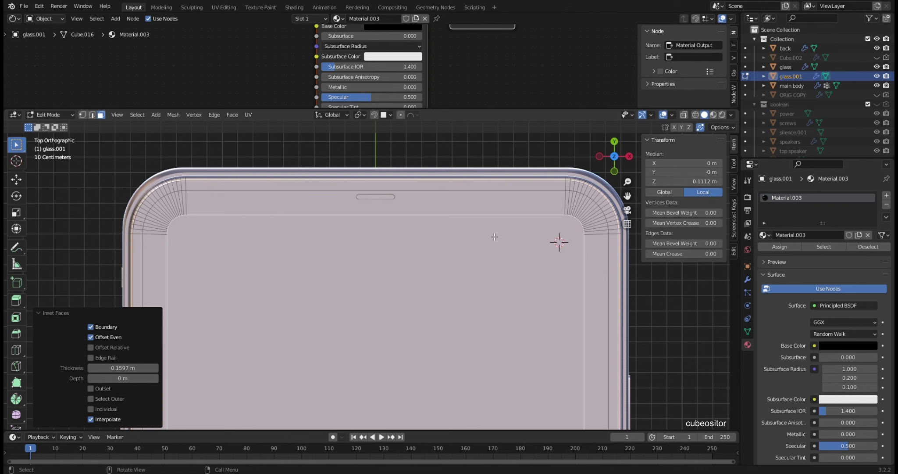
# Step: Add a loop cut down the centre of the glass.001 mesh
pyautogui.press('ctrl+r')
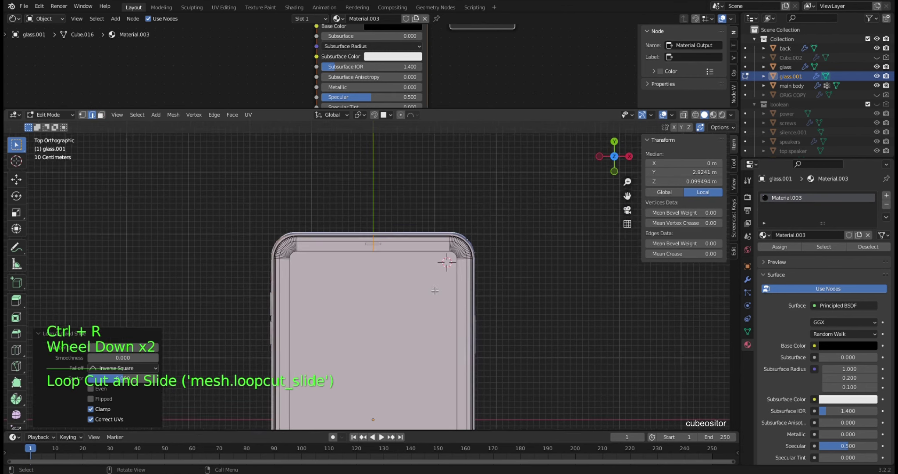
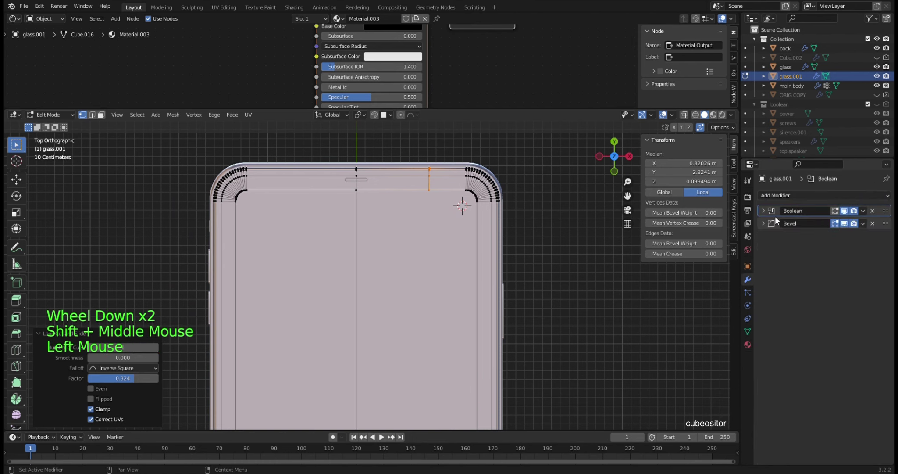
# Step: Give glass.001 an X-axis Mirror modifier with clipping, moved above Boolean and Bevel
pyautogui.click(779, 195)
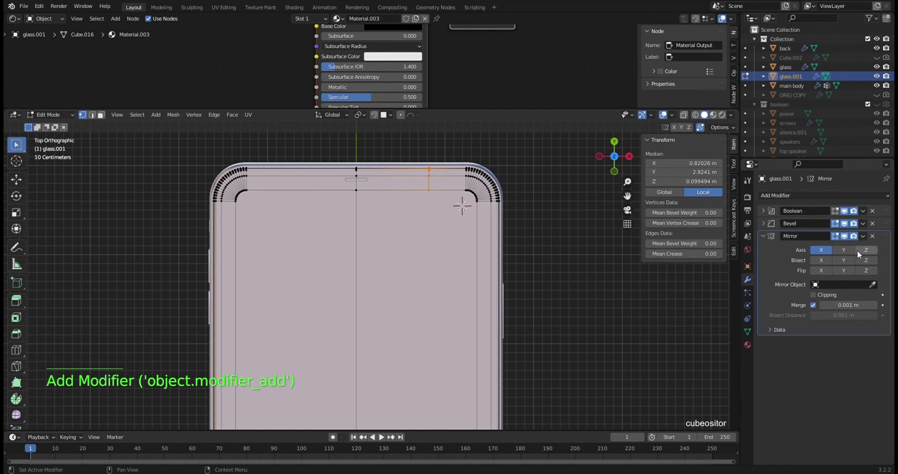
pyautogui.click(817, 297)
pyautogui.click(887, 236)
# Step: Select the top-edge vertices in vertex mode and start a vertex bevel on them
pyautogui.scroll(3)
pyautogui.middleClick(462, 203)
pyautogui.scroll(3)
pyautogui.middleClick(435, 227)
pyautogui.scroll(3)
pyautogui.press('1')
pyautogui.click(468, 194)
pyautogui.click(461, 227)
pyautogui.scroll(-3)
pyautogui.scroll(3)
pyautogui.middleClick(411, 242)
pyautogui.scroll(3)
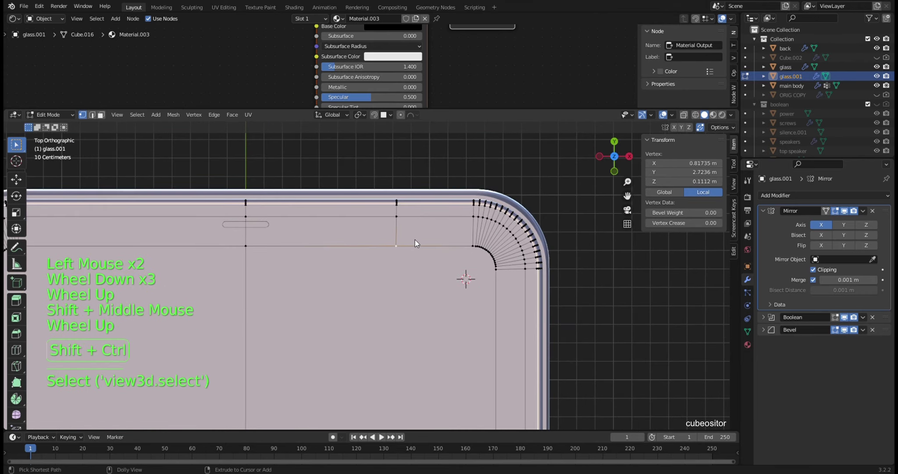
pyautogui.press('ctrl+shift+b')
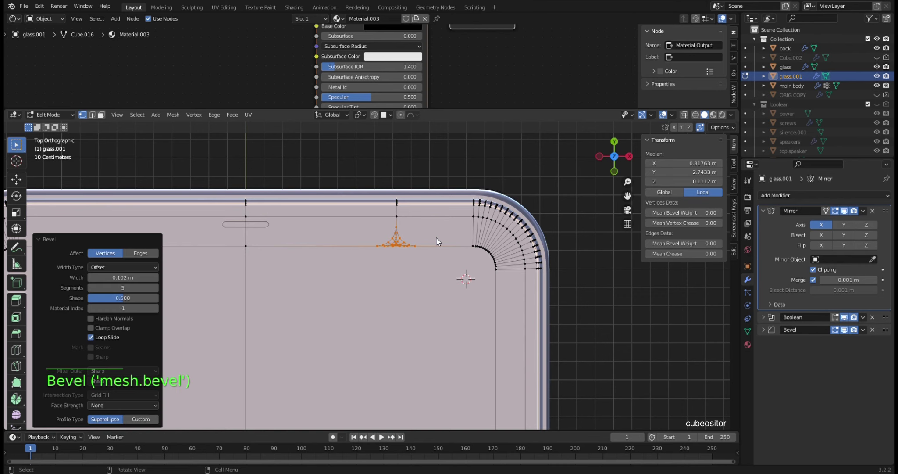
# Step: Bevel the selected corner vertices by about 0.02 m and return to the top view
pyautogui.scroll(3)
pyautogui.middleClick(410, 205)
pyautogui.click(385, 229)
pyautogui.scroll(3)
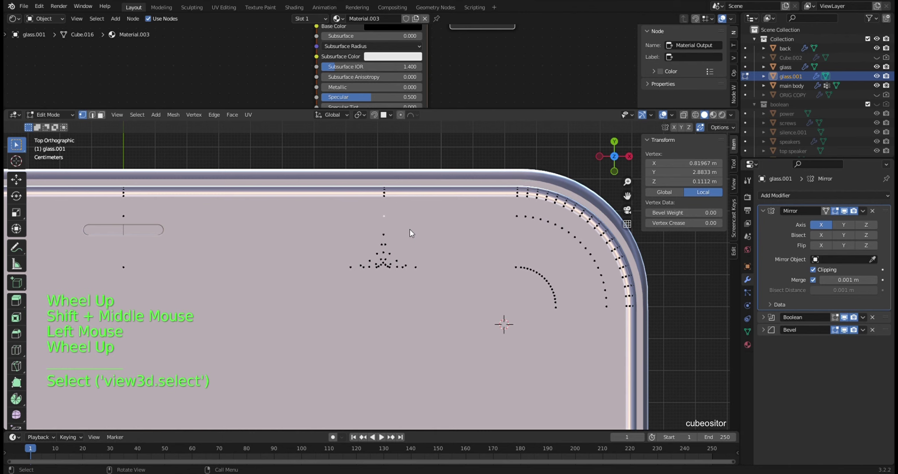
pyautogui.scroll(-3)
pyautogui.scroll(-3)
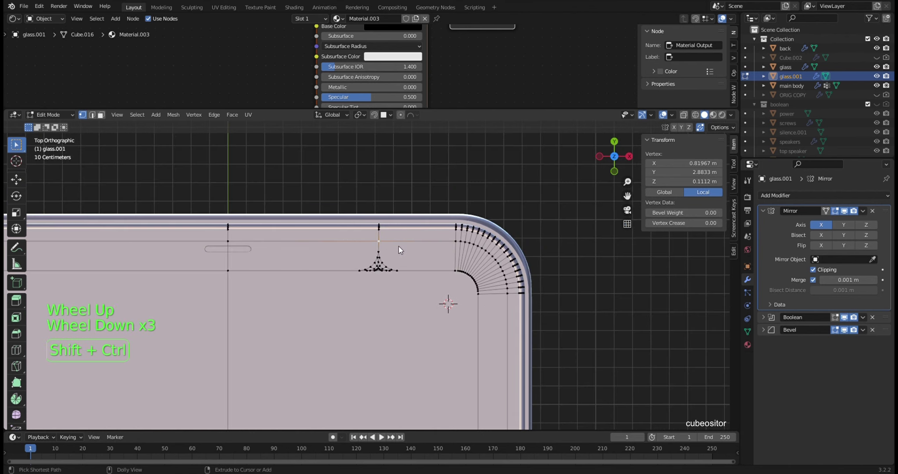
pyautogui.press('ctrl+shift+b')
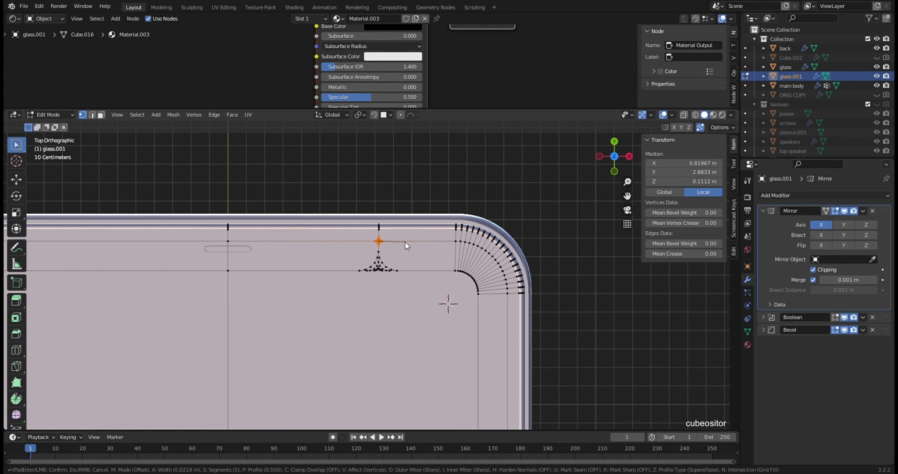
pyautogui.scroll(3)
pyautogui.scroll(-3)
pyautogui.middleClick(406, 250)
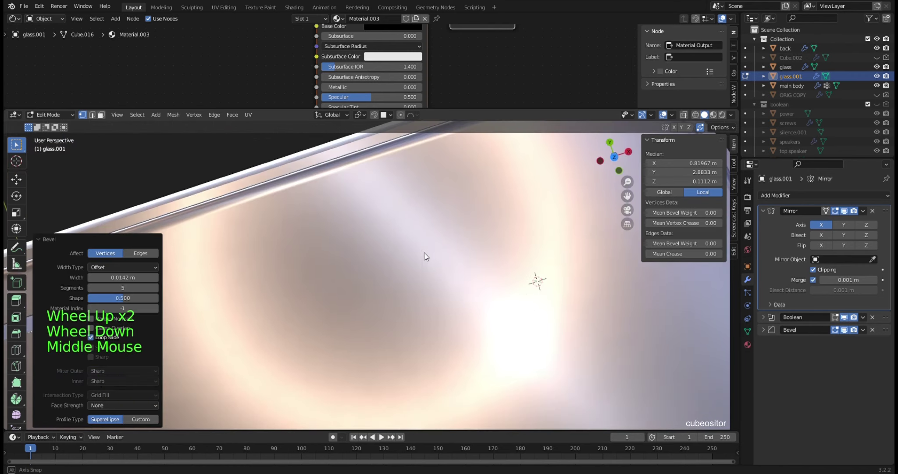
pyautogui.press('KP_7')
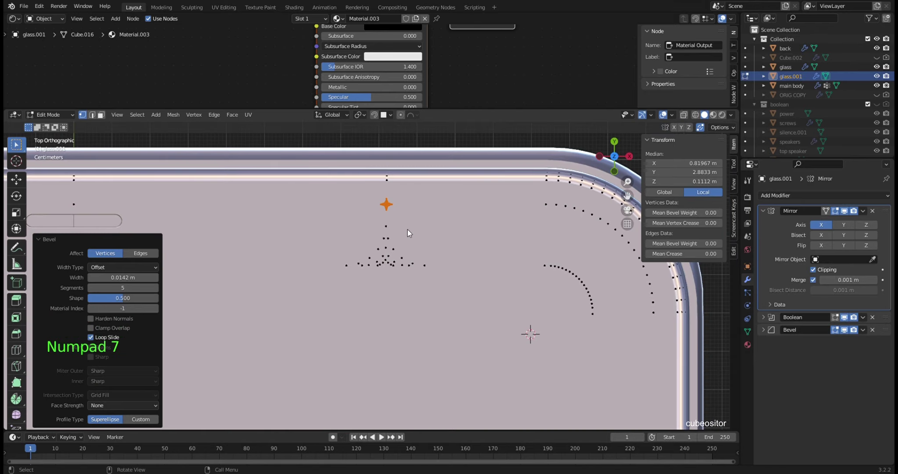
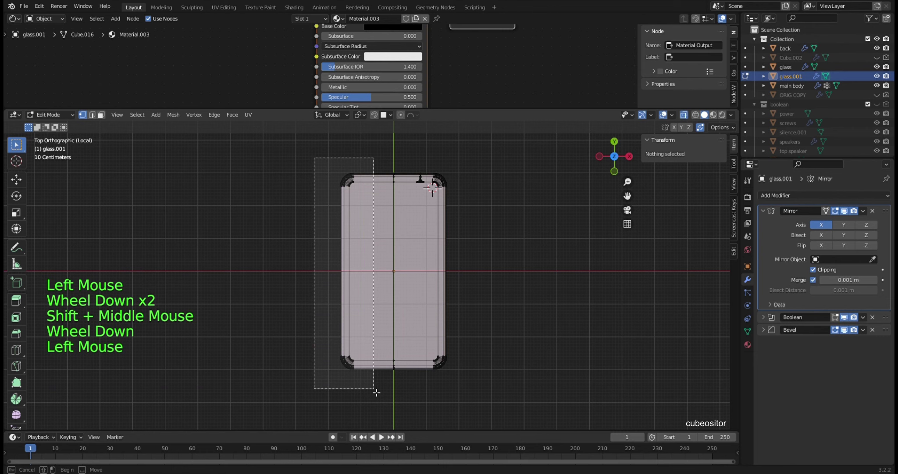
# Step: Remove the Mirror modifier from glass.001, leaving Boolean and Bevel
pyautogui.press('x')
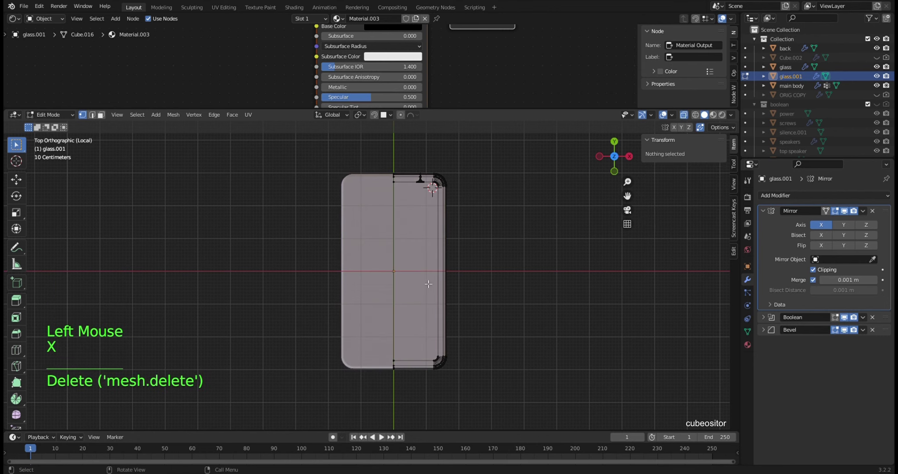
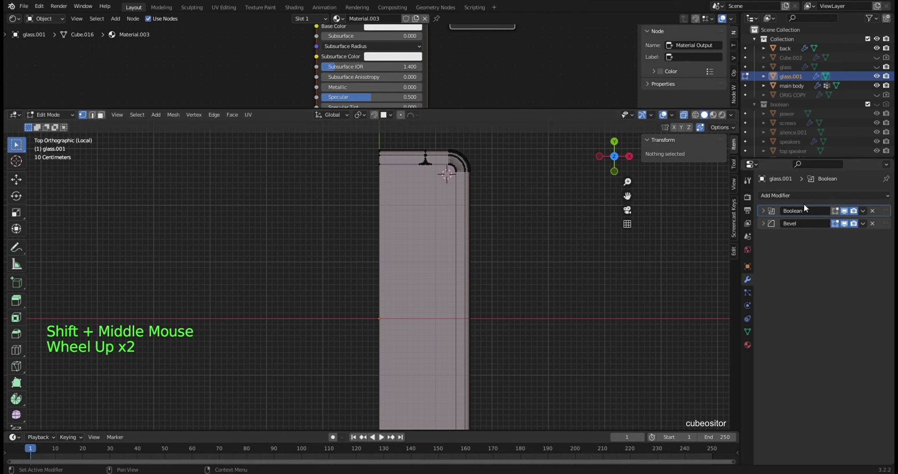
# Step: In Object Mode, give glass.001 an X-axis Mirror modifier with clipping, ordered first
pyautogui.press('Tab')
pyautogui.click(791, 197)
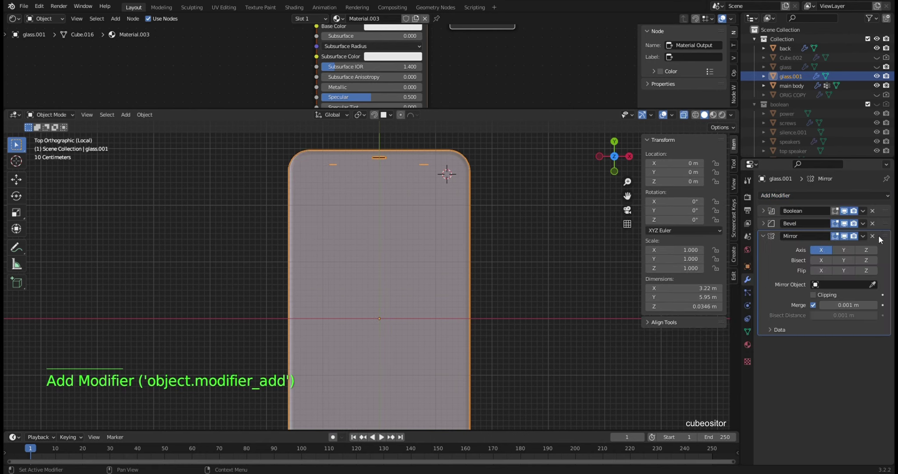
pyautogui.click(887, 237)
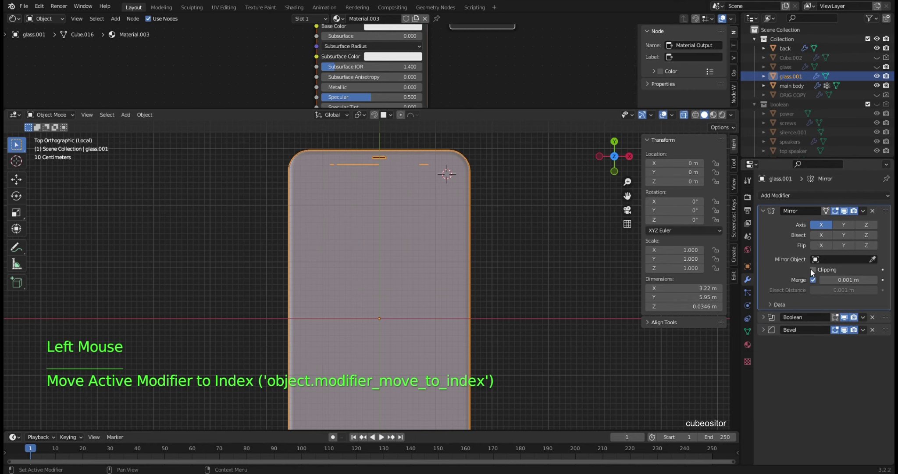
pyautogui.click(815, 272)
# Step: Orbit around the glass to inspect the mirrored edge
pyautogui.scroll(3)
pyautogui.middleClick(404, 189)
pyautogui.scroll(3)
pyautogui.middleClick(407, 205)
pyautogui.scroll(3)
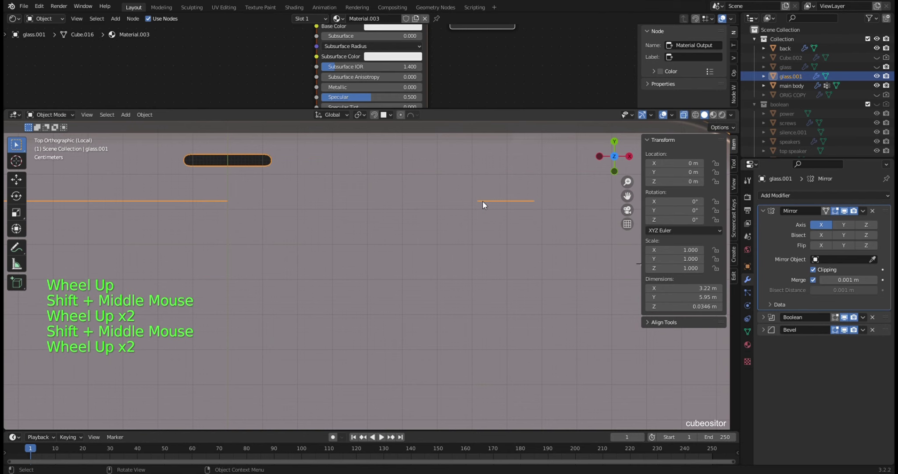
pyautogui.press('1')
pyautogui.scroll(-3)
pyautogui.middleClick(464, 241)
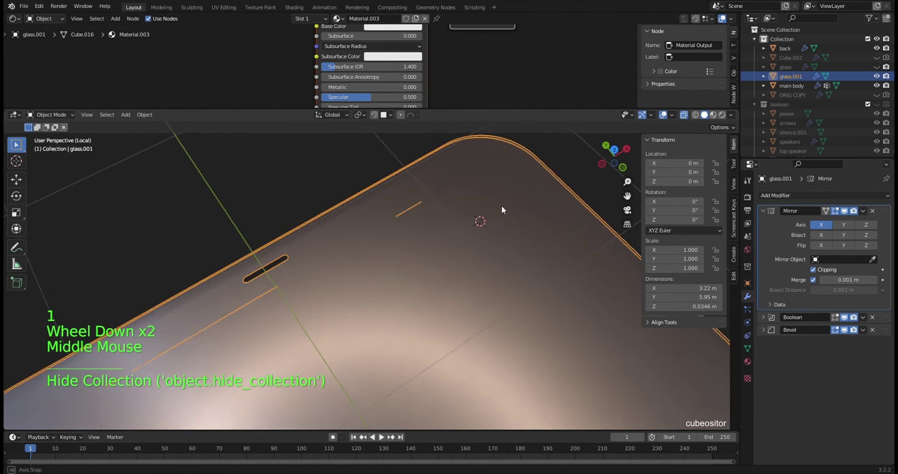
pyautogui.middleClick(393, 233)
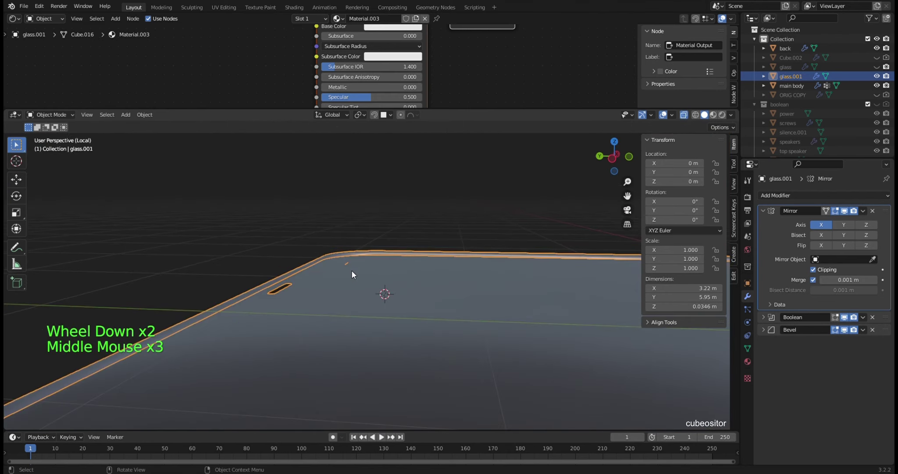
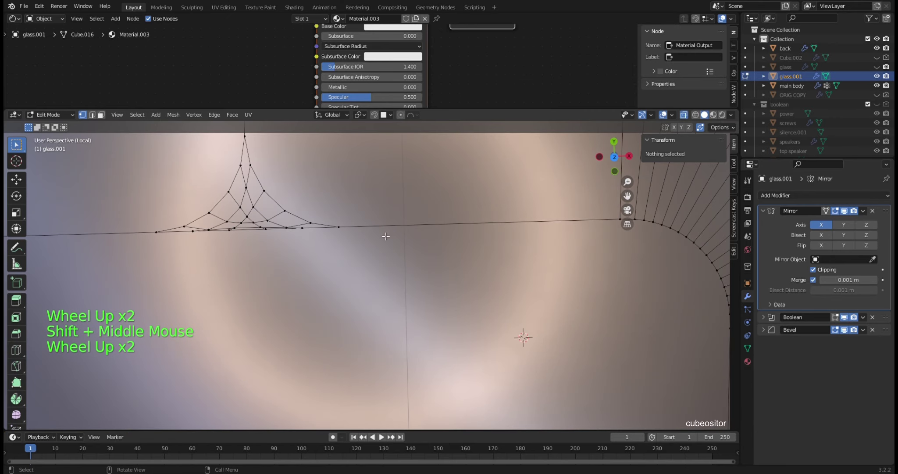
pyautogui.scroll(-3)
# Step: Select all glass vertices, merge duplicates along the mirror seam, and inspect the result
pyautogui.press('Tab')
pyautogui.middleClick(410, 245)
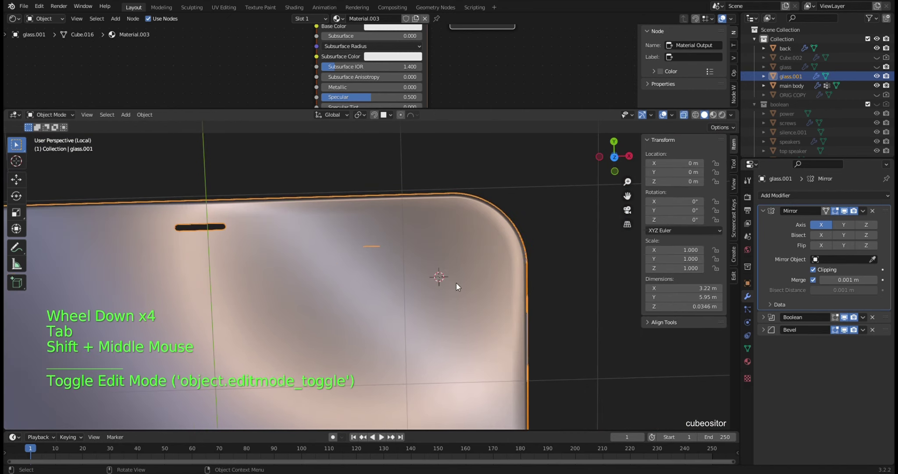
pyautogui.press('a')
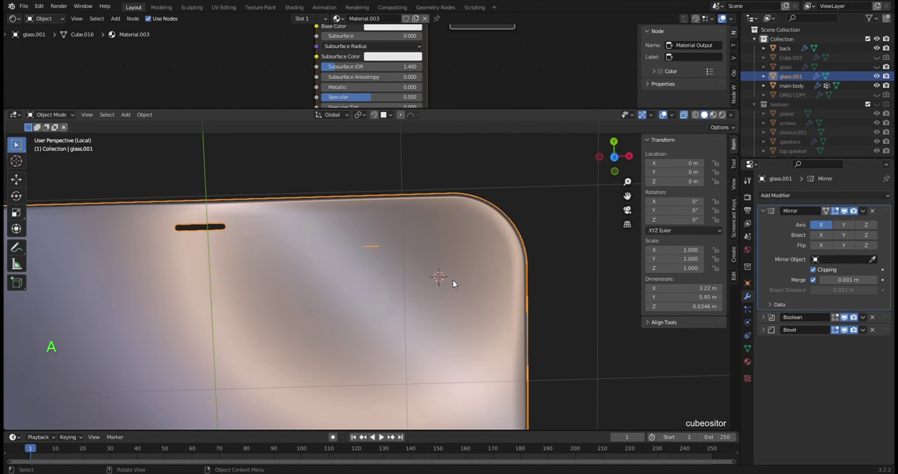
pyautogui.press('Tab')
pyautogui.press('a')
pyautogui.press('m')
pyautogui.press('Tab')
pyautogui.middleClick(412, 278)
pyautogui.scroll(3)
pyautogui.middleClick(434, 278)
pyautogui.middleClick(411, 294)
pyautogui.middleClick(381, 265)
pyautogui.middleClick(416, 258)
pyautogui.middleClick(386, 265)
pyautogui.press('1')
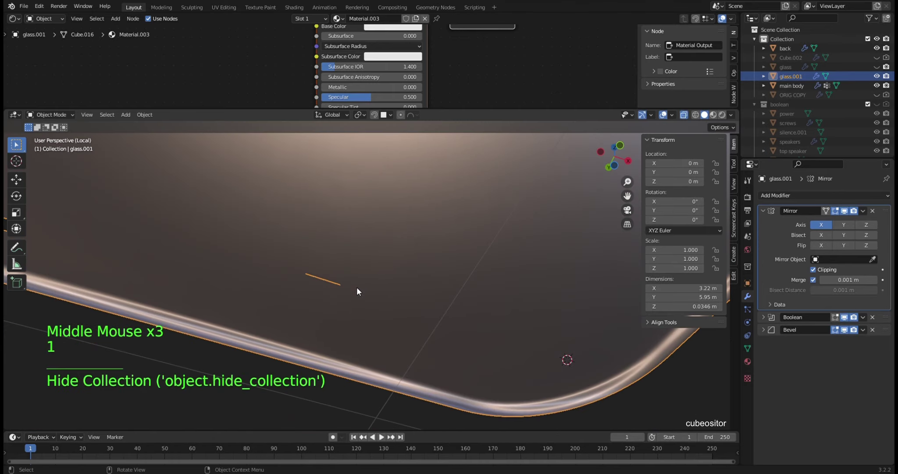
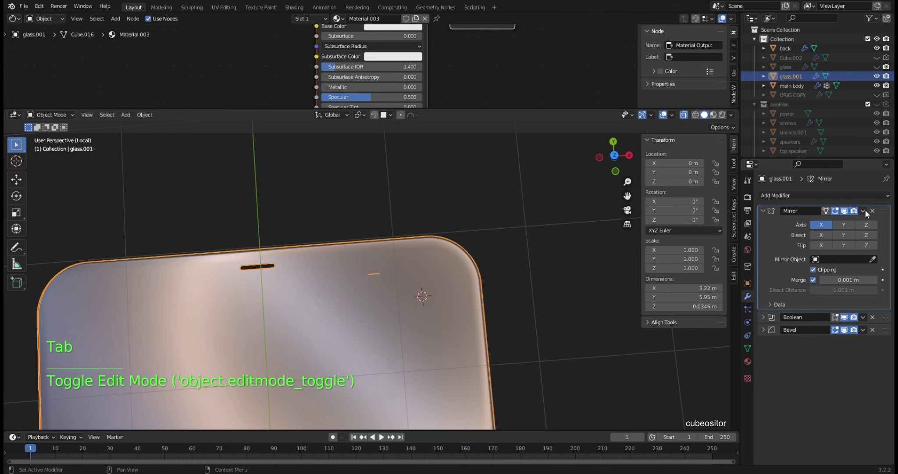
# Step: In Edit Mode select all of glass.001 and merge its duplicate vertices by distance
pyautogui.press('Tab')
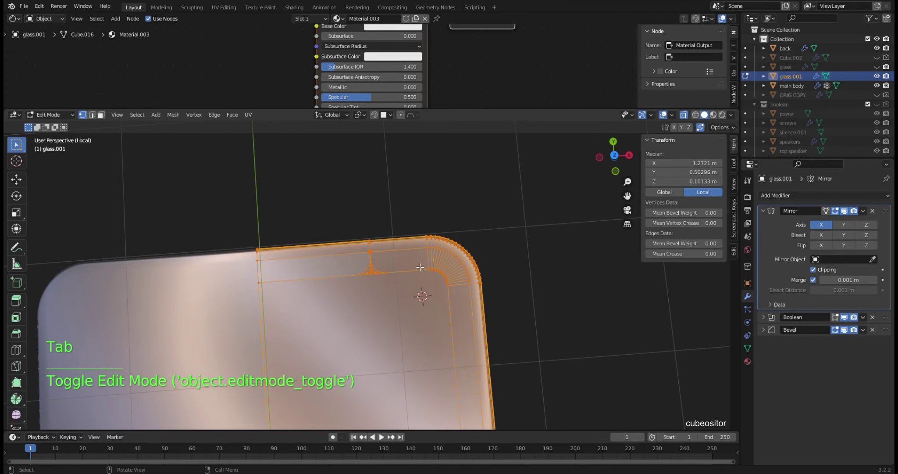
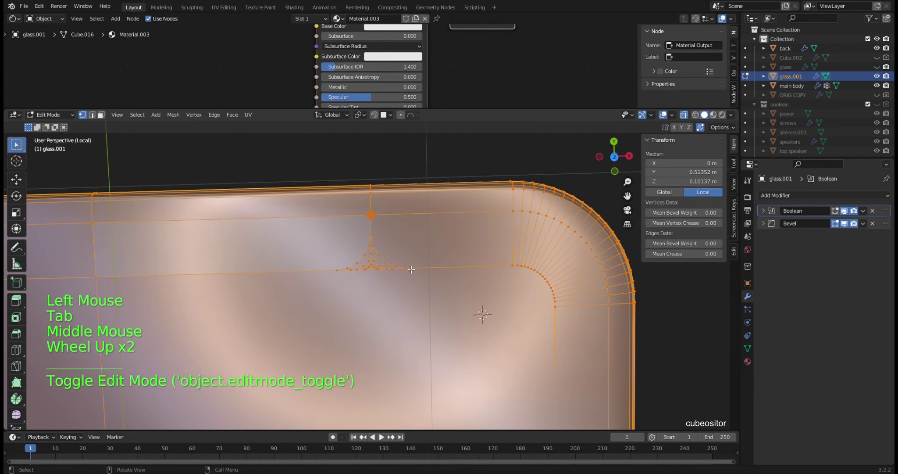
pyautogui.scroll(-3)
pyautogui.press('a')
pyautogui.press('m')
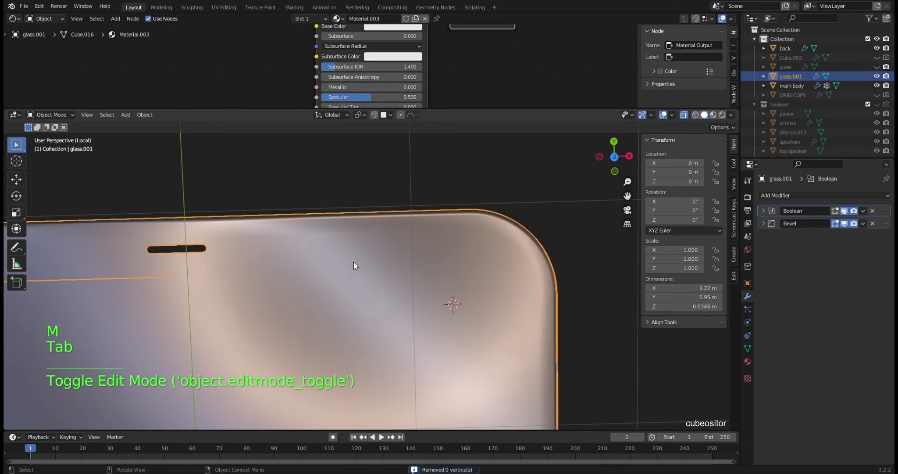
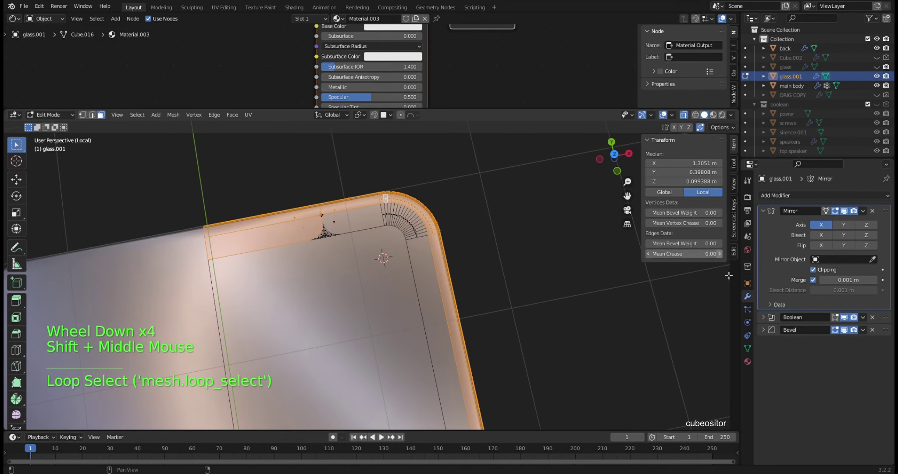
# Step: Add a second material slot on glass.001 and create Material.004 in it
pyautogui.click(751, 363)
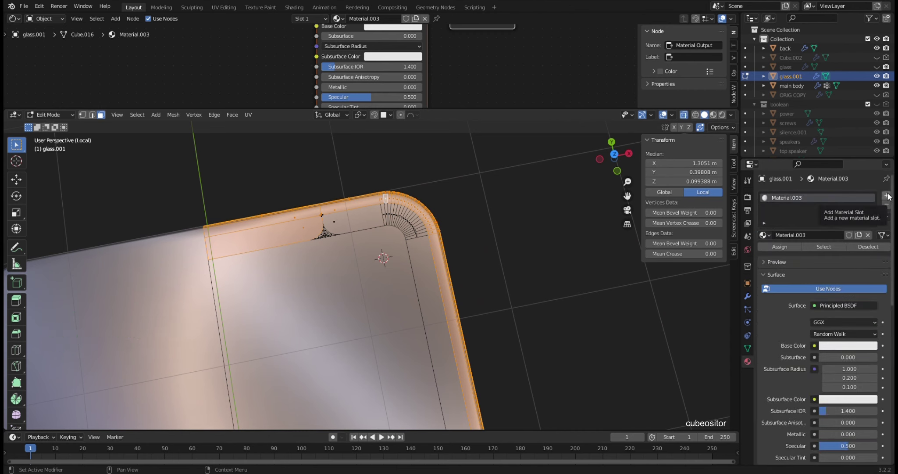
pyautogui.click(892, 196)
pyautogui.click(765, 253)
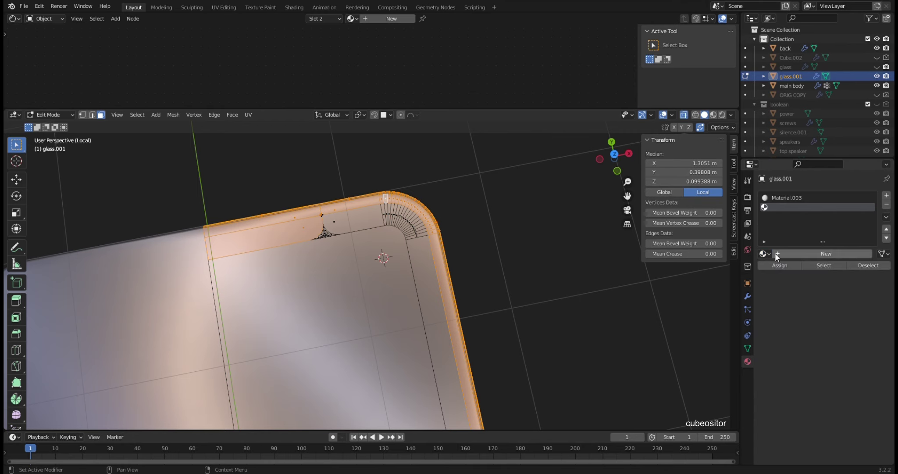
pyautogui.click(784, 257)
# Step: Make Material.004 black with clearcoat 1.0 and roughness 0.036, then try removing Material.003
pyautogui.middleClick(517, 50)
pyautogui.middleClick(472, 58)
pyautogui.click(425, 76)
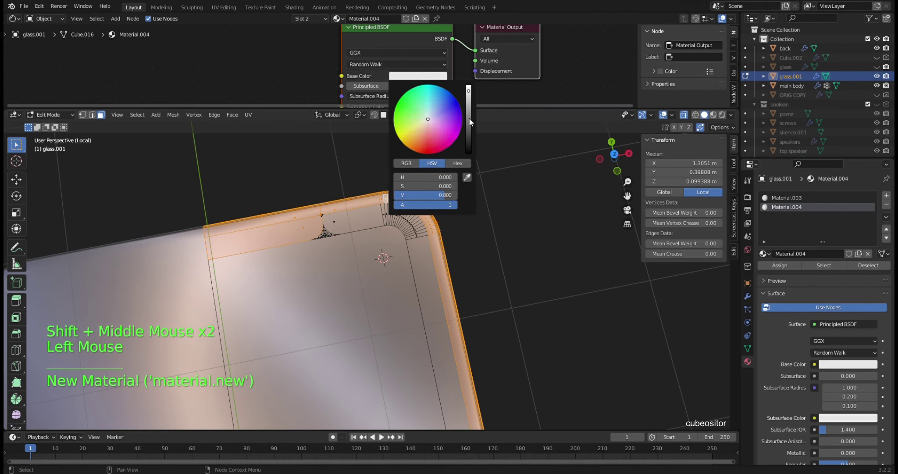
pyautogui.middleClick(503, 89)
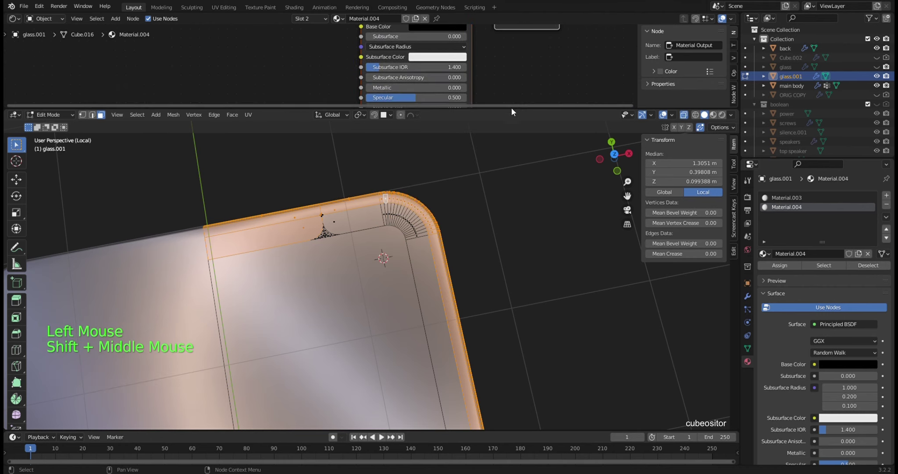
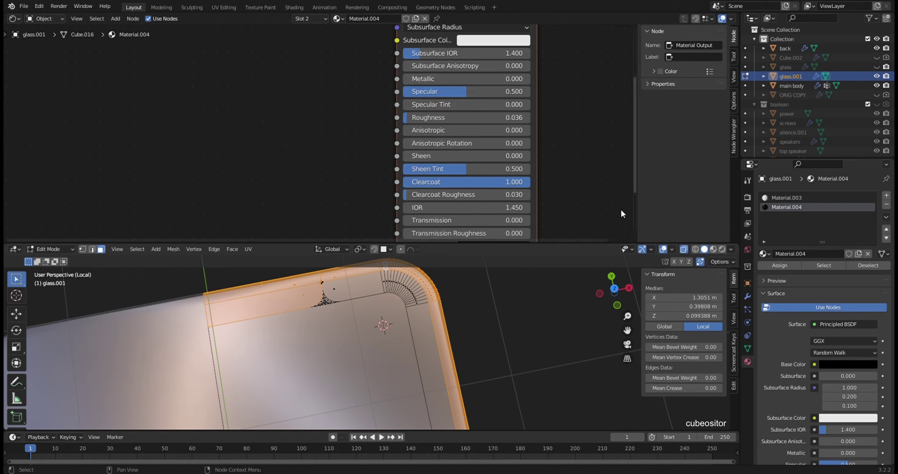
pyautogui.click(777, 272)
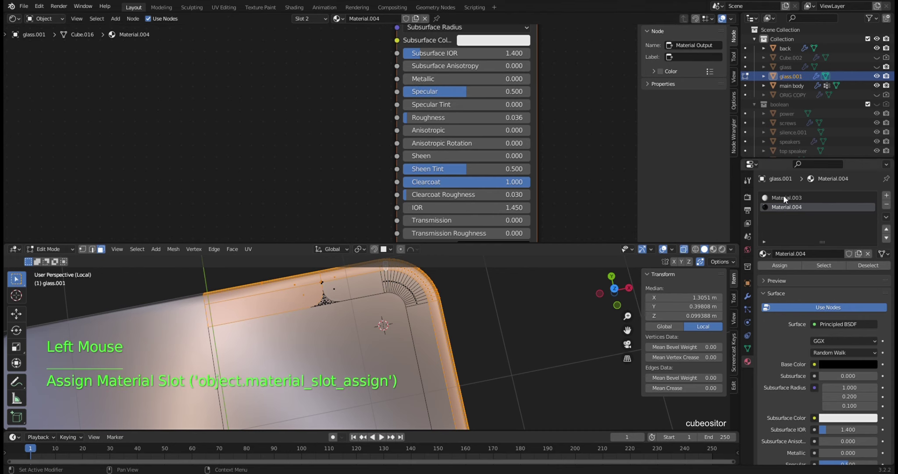
pyautogui.click(787, 198)
pyautogui.click(888, 204)
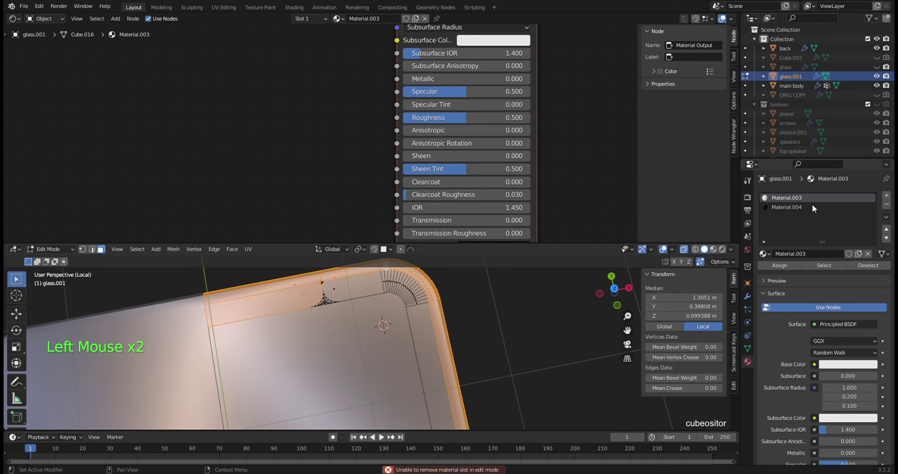
# Step: Add a third slot with a white emissive material of strength 5, renamed 'glow'
pyautogui.click(890, 197)
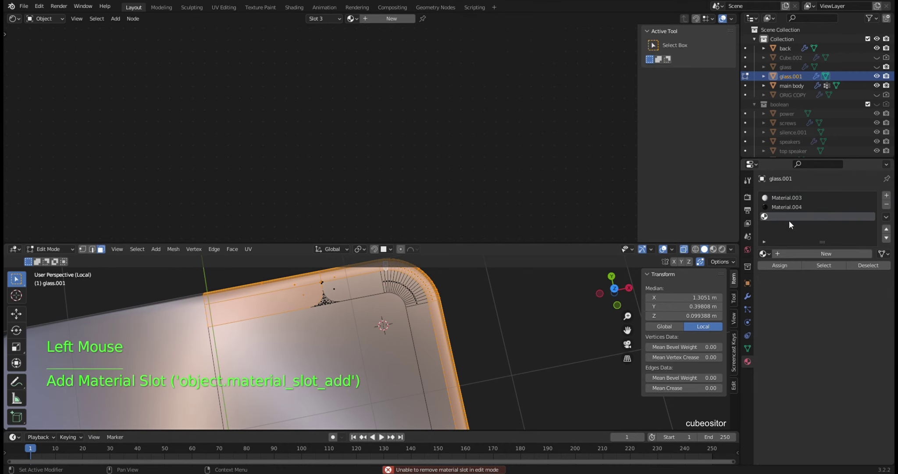
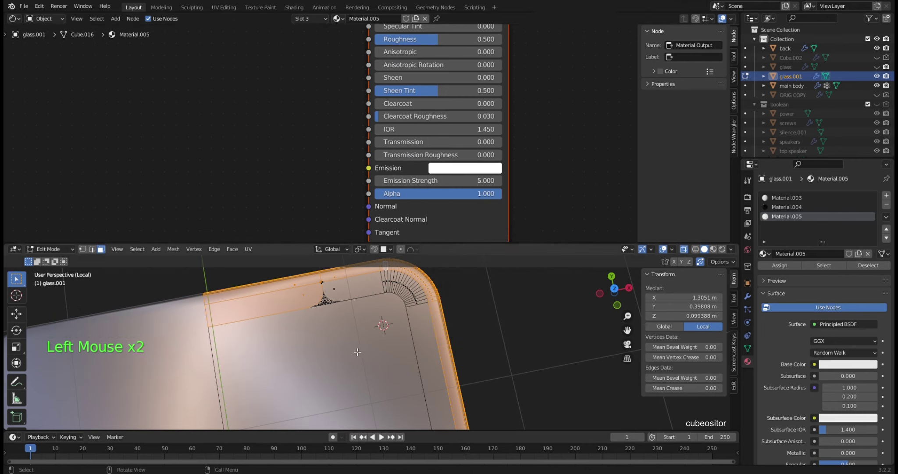
pyautogui.press('ctrl+i')
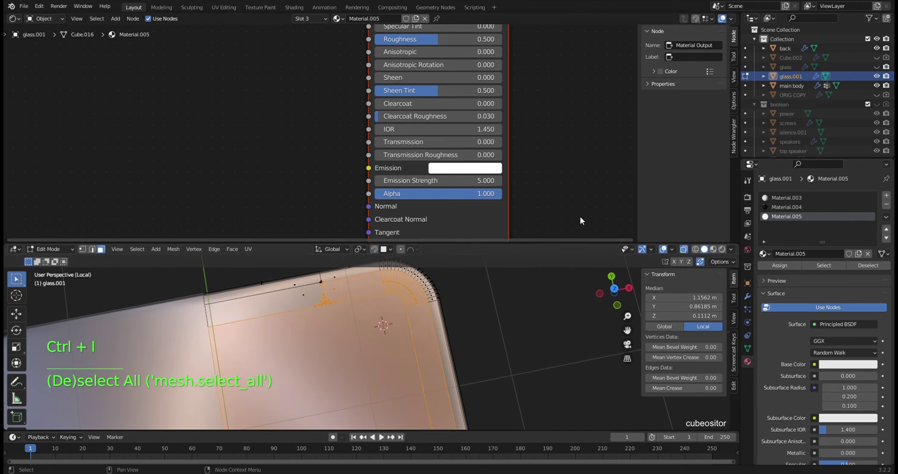
pyautogui.click(783, 268)
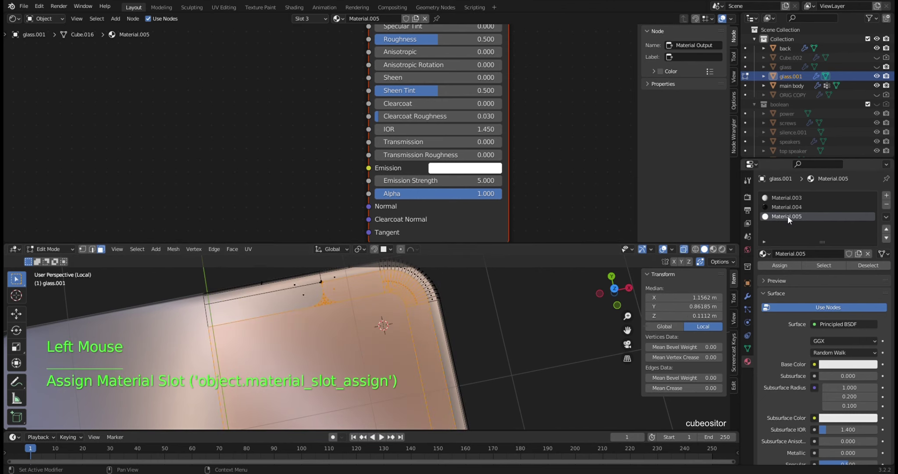
pyautogui.doubleClick(790, 219)
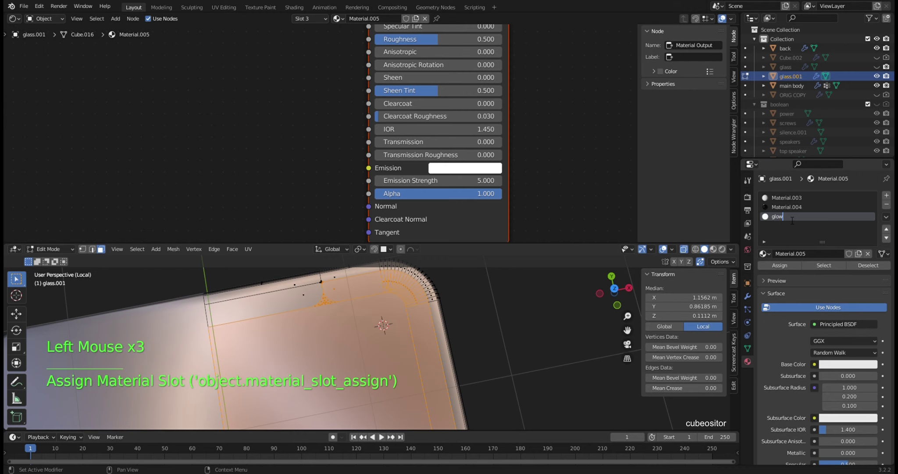
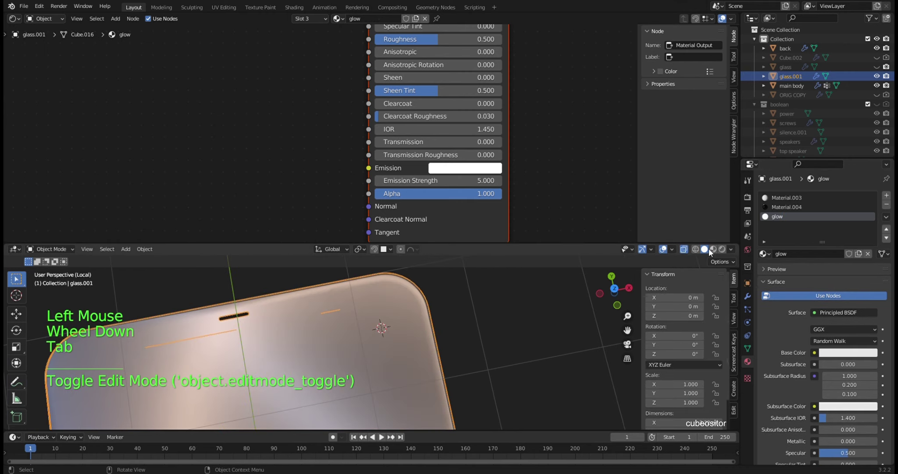
# Step: Preview in Rendered shading and remove the Material.003 slot from glass.001
pyautogui.click(720, 252)
pyautogui.middleClick(450, 322)
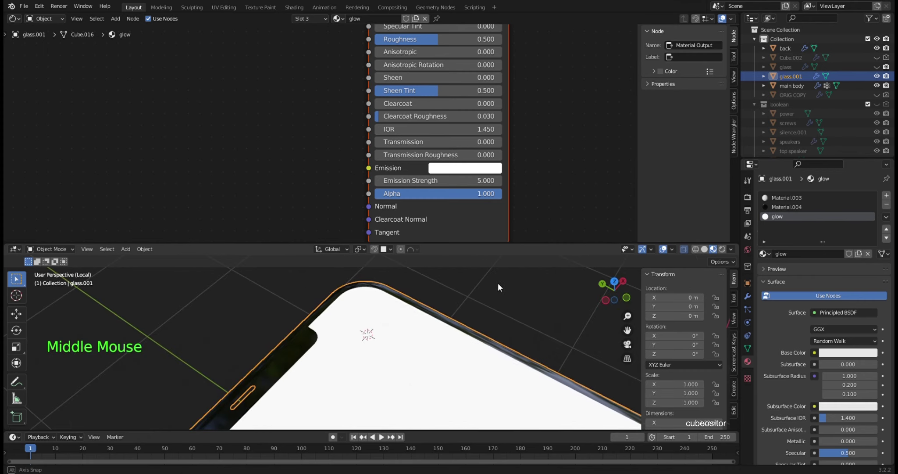
pyautogui.middleClick(444, 319)
pyautogui.click(797, 209)
pyautogui.click(793, 200)
pyautogui.scroll(-3)
pyautogui.click(890, 207)
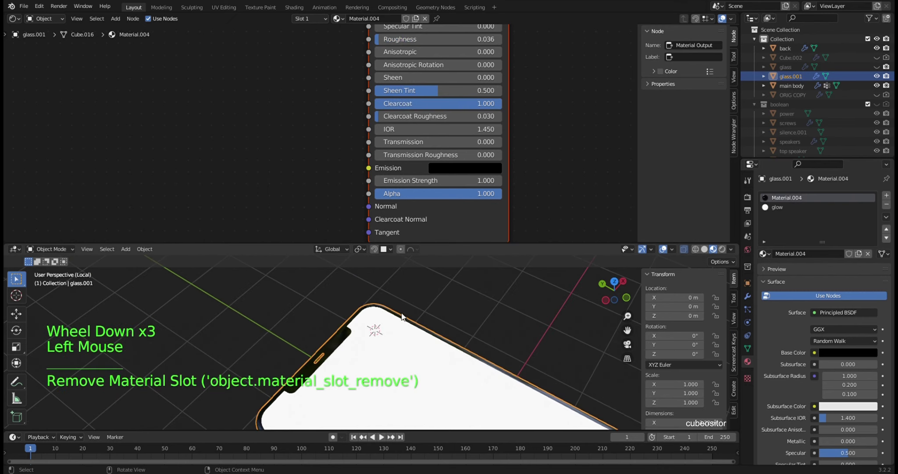
pyautogui.middleClick(433, 324)
pyautogui.middleClick(430, 332)
pyautogui.click(520, 279)
pyautogui.middleClick(467, 335)
pyautogui.press('KP_Divide')
pyautogui.scroll(-3)
pyautogui.scroll(-3)
pyautogui.middleClick(434, 337)
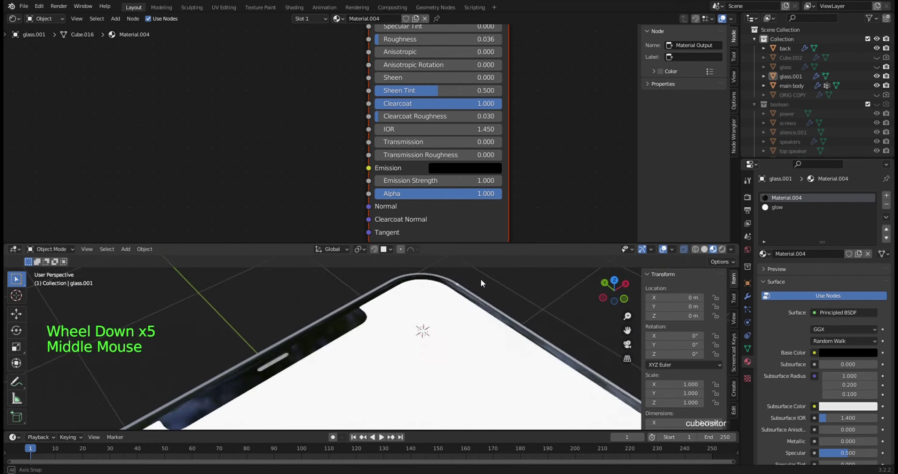
pyautogui.middleClick(469, 331)
# Step: Browse the glass material nodes in the Shader Editor
pyautogui.middleClick(482, 329)
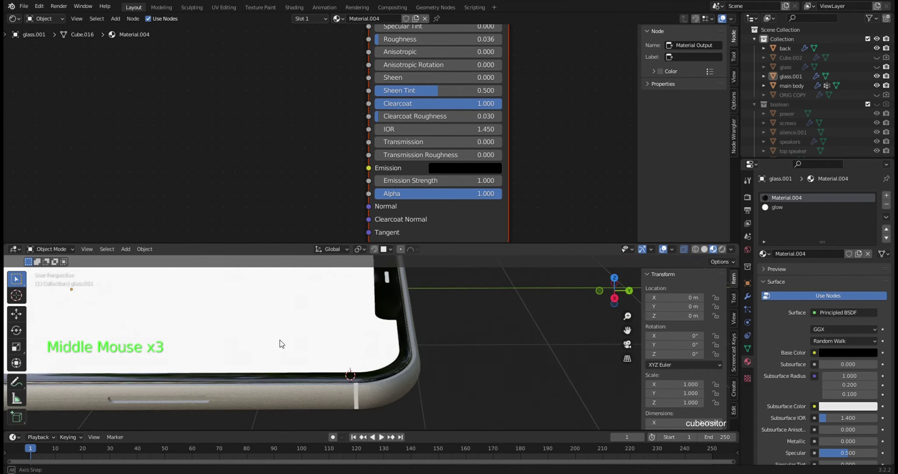
pyautogui.middleClick(300, 328)
pyautogui.middleClick(366, 346)
pyautogui.middleClick(535, 351)
pyautogui.scroll(3)
pyautogui.scroll(3)
pyautogui.click(377, 384)
pyautogui.scroll(-3)
pyautogui.click(496, 385)
pyautogui.press('KP_Divide')
pyautogui.press('KP_Divide')
pyautogui.middleClick(473, 377)
pyautogui.middleClick(430, 337)
pyautogui.scroll(-3)
# Step: Select the main body object and look over its material properties and nodes
pyautogui.click(311, 363)
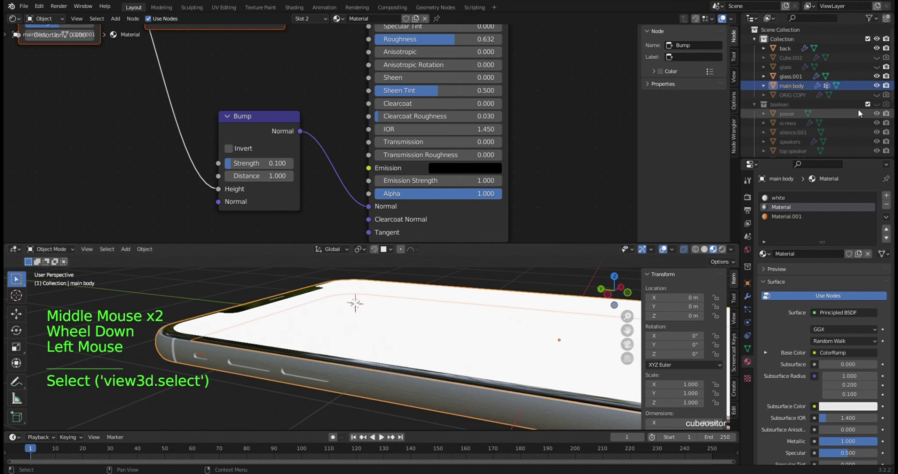
pyautogui.scroll(-3)
pyautogui.scroll(3)
pyautogui.click(883, 61)
pyautogui.click(883, 62)
pyautogui.scroll(-3)
pyautogui.scroll(3)
pyautogui.click(878, 103)
pyautogui.middleClick(350, 304)
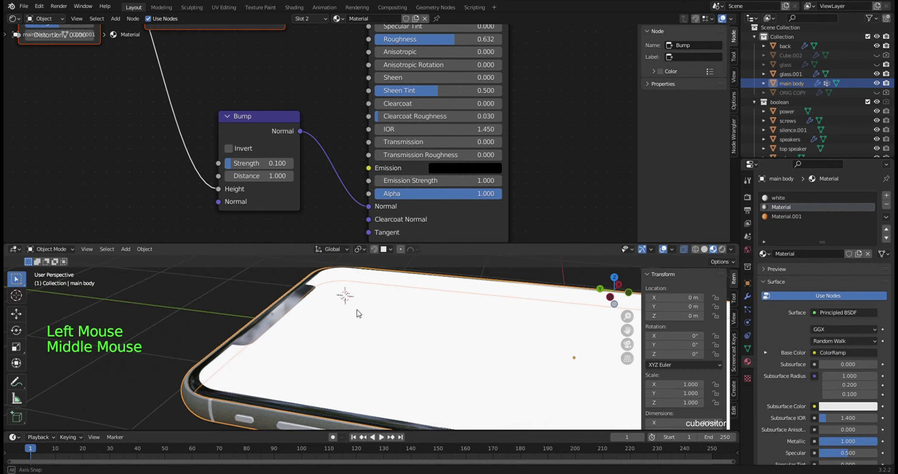
pyautogui.middleClick(348, 312)
pyautogui.middleClick(346, 314)
pyautogui.middleClick(307, 334)
pyautogui.click(485, 341)
pyautogui.middleClick(381, 342)
pyautogui.scroll(3)
# Step: Pan through the main body's shader nodes, then make silence.001 the active object
pyautogui.middleClick(323, 375)
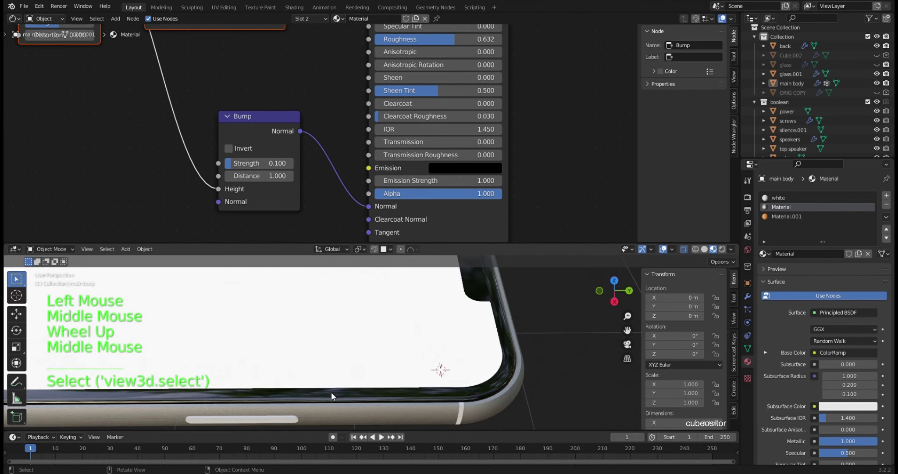
pyautogui.middleClick(358, 377)
pyautogui.middleClick(402, 353)
pyautogui.scroll(3)
pyautogui.middleClick(416, 341)
pyautogui.click(375, 385)
pyautogui.middleClick(499, 346)
pyautogui.scroll(-3)
pyautogui.middleClick(493, 339)
pyautogui.click(499, 369)
pyautogui.middleClick(504, 353)
pyautogui.click(496, 369)
pyautogui.middleClick(504, 366)
pyautogui.scroll(3)
pyautogui.middleClick(504, 352)
pyautogui.middleClick(391, 342)
pyautogui.click(361, 313)
pyautogui.middleClick(396, 311)
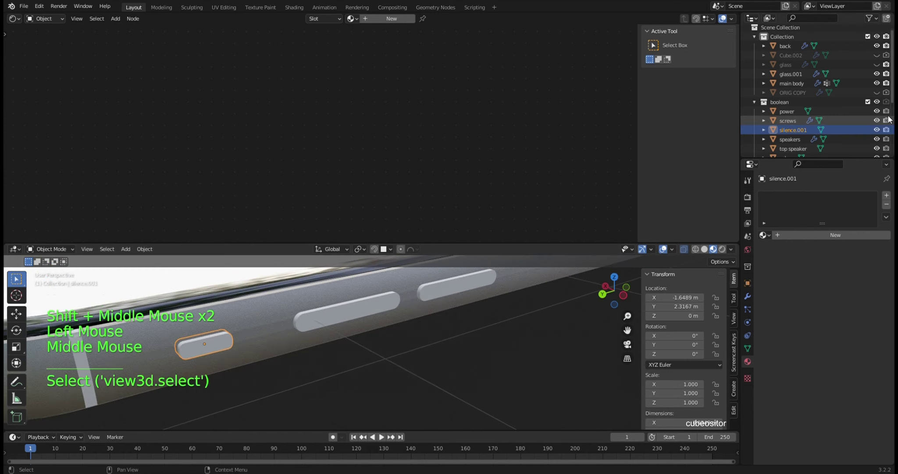
# Step: Select the main body and show its Bevel and DataTransfer modifiers in Modifier Properties
pyautogui.click(880, 103)
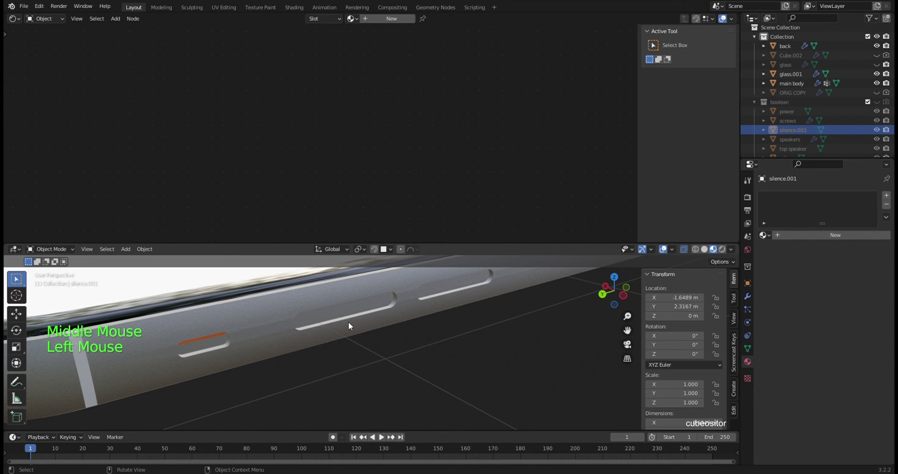
pyautogui.middleClick(373, 310)
pyautogui.middleClick(443, 310)
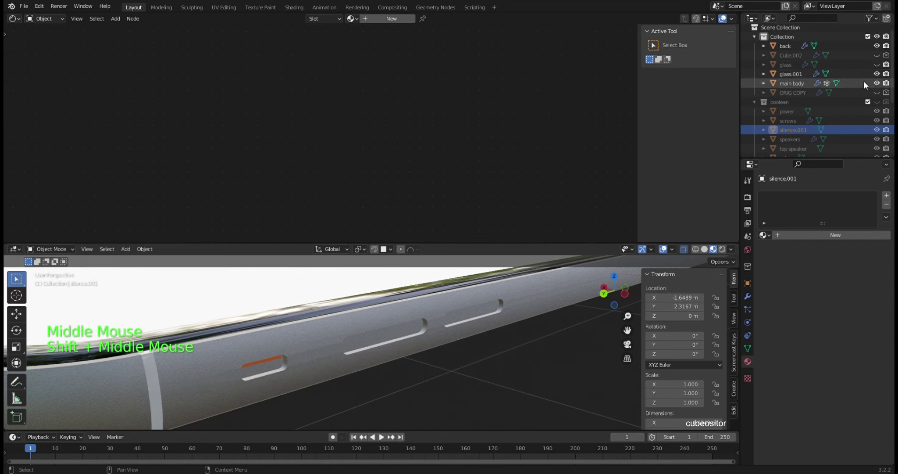
pyautogui.scroll(-3)
pyautogui.click(881, 94)
pyautogui.click(553, 353)
pyautogui.scroll(-3)
pyautogui.middleClick(389, 303)
pyautogui.click(450, 330)
pyautogui.click(749, 297)
pyautogui.click(846, 224)
pyautogui.click(515, 370)
# Step: Enlarge the 3D Viewport area upward over the Shader Editor while orbiting the phone
pyautogui.scroll(3)
pyautogui.middleClick(403, 333)
pyautogui.scroll(-3)
pyautogui.middleClick(463, 337)
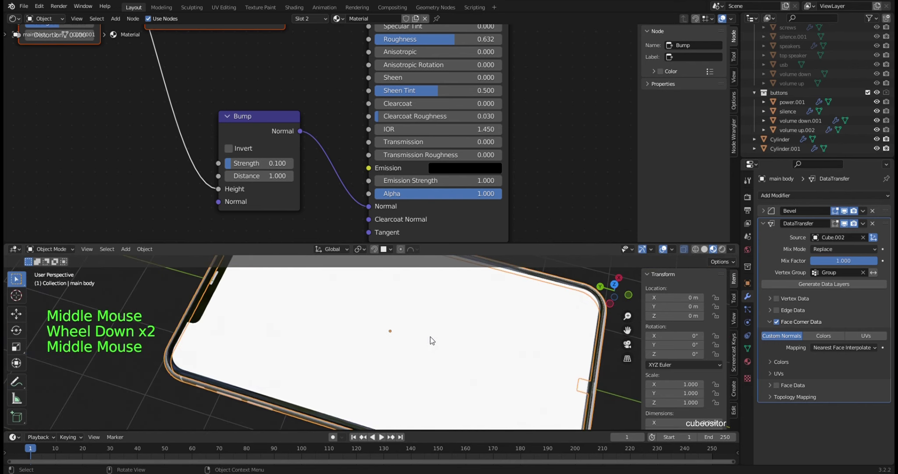
pyautogui.middleClick(440, 340)
pyautogui.middleClick(440, 352)
pyautogui.middleClick(427, 344)
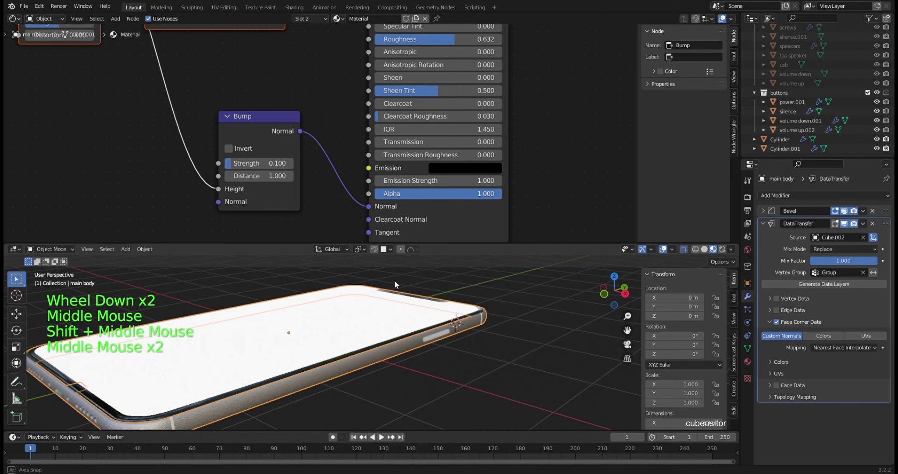
pyautogui.middleClick(364, 337)
pyautogui.click(471, 372)
pyautogui.scroll(3)
pyautogui.middleClick(539, 353)
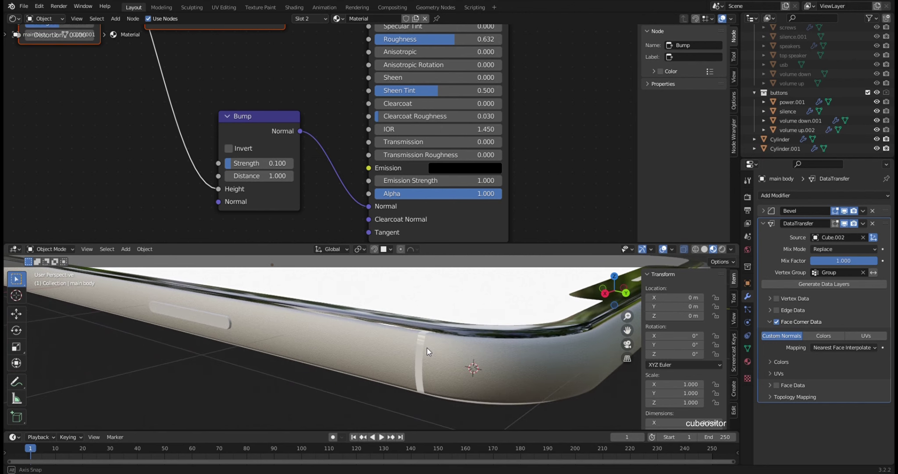
pyautogui.middleClick(472, 354)
pyautogui.middleClick(457, 349)
pyautogui.click(412, 350)
pyautogui.scroll(3)
pyautogui.click(521, 393)
# Step: Orbit and zoom around the phone to inspect its bevelled edge
pyautogui.middleClick(413, 338)
pyautogui.scroll(-3)
pyautogui.middleClick(308, 321)
pyautogui.middleClick(413, 334)
pyautogui.middleClick(423, 317)
pyautogui.scroll(3)
pyautogui.middleClick(418, 319)
pyautogui.middleClick(407, 318)
pyautogui.middleClick(397, 311)
pyautogui.middleClick(357, 303)
pyautogui.middleClick(315, 348)
pyautogui.middleClick(493, 337)
pyautogui.scroll(-3)
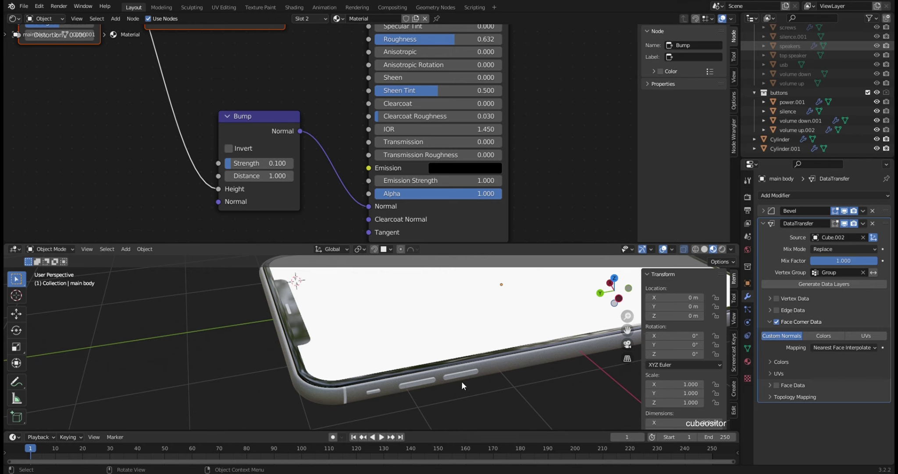
pyautogui.middleClick(497, 321)
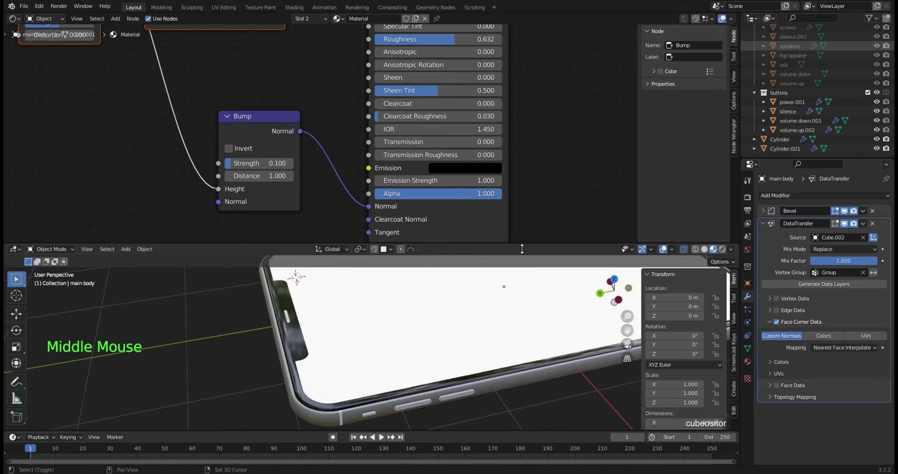
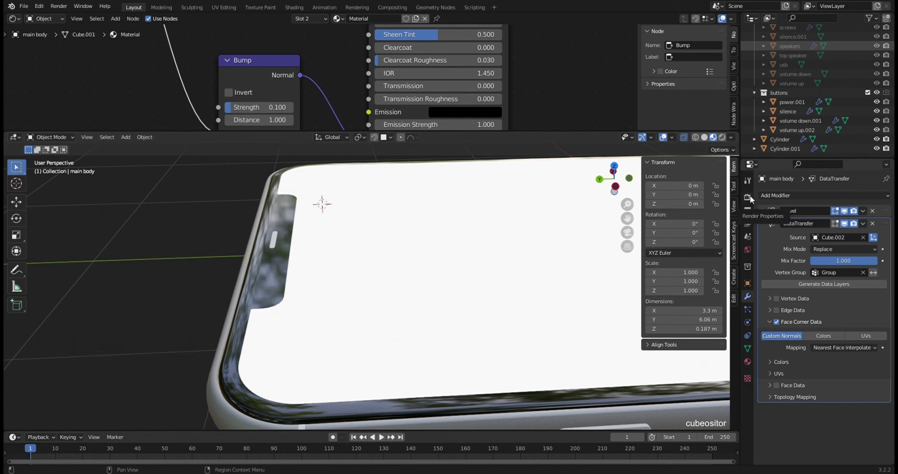
# Step: Set Cycles viewport sampling to fixed 1024 samples, noise threshold off and denoising on
pyautogui.click(752, 198)
pyautogui.click(850, 200)
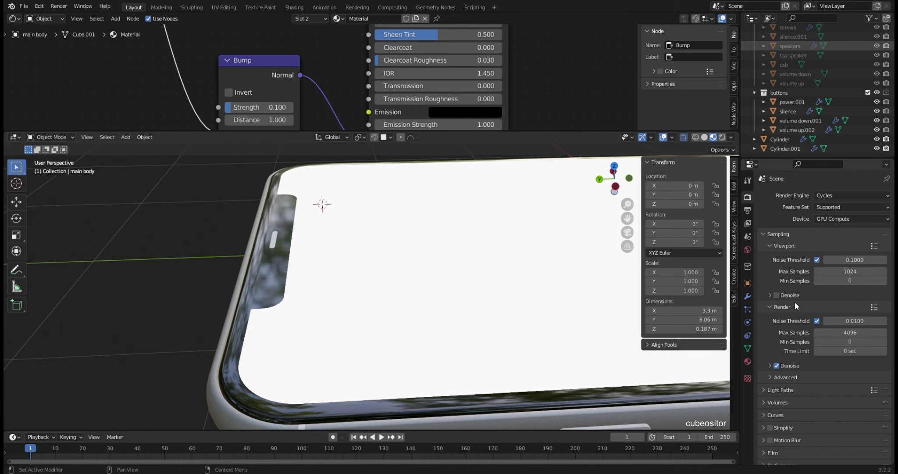
pyautogui.click(781, 298)
pyautogui.click(817, 260)
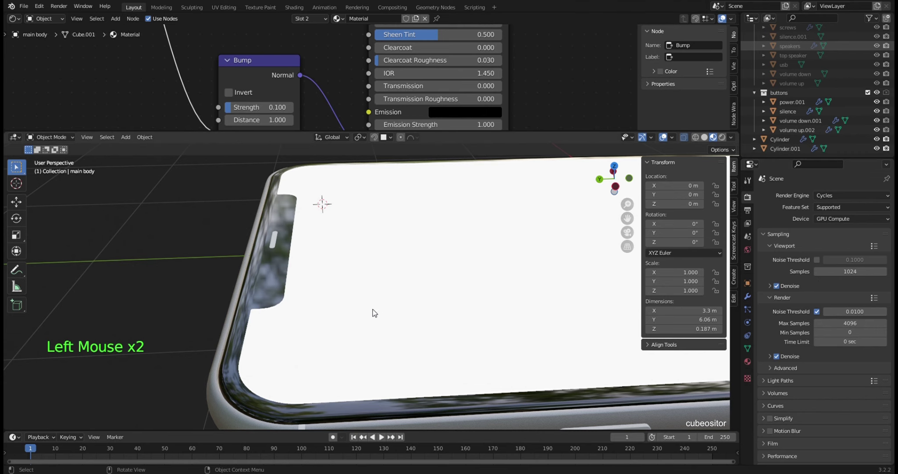
pyautogui.scroll(-3)
pyautogui.middleClick(317, 312)
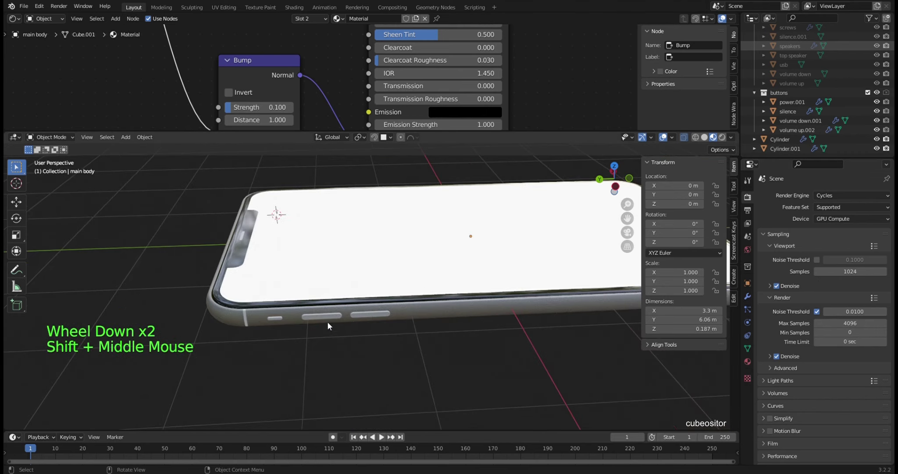
pyautogui.middleClick(350, 338)
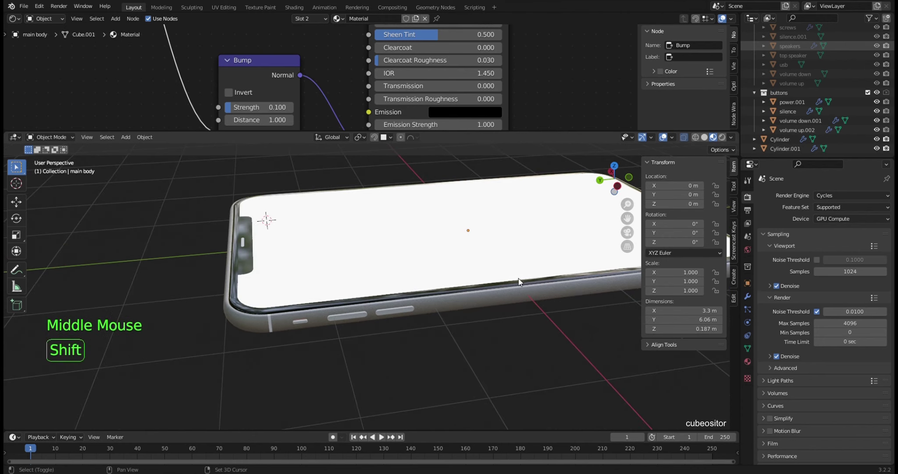
pyautogui.press('shift+s')
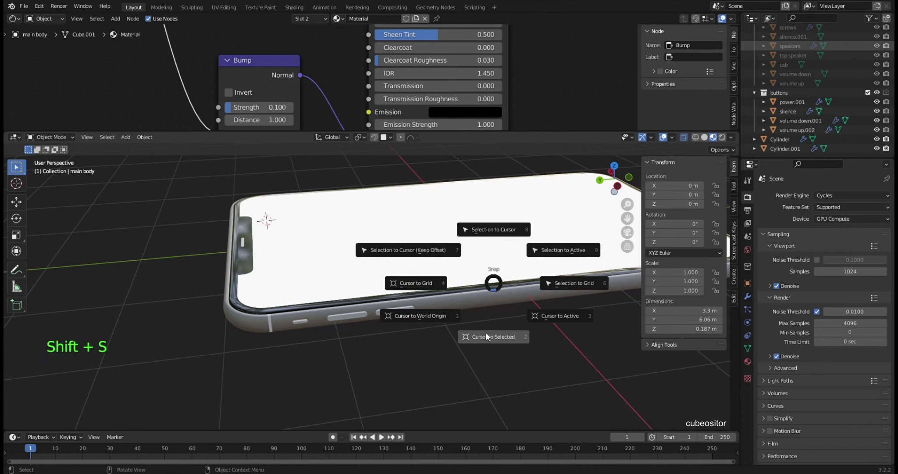
# Step: Add a 3 Point Lights area-light rig and set TriLamp-Fill power to 500 W
pyautogui.press('shift+a')
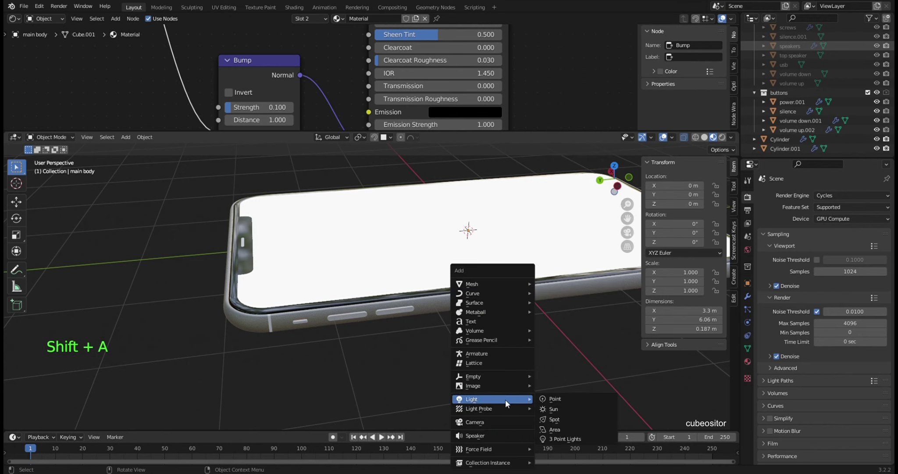
pyautogui.scroll(-3)
pyautogui.middleClick(476, 320)
pyautogui.scroll(-3)
pyautogui.click(428, 224)
pyautogui.scroll(-3)
pyautogui.click(428, 224)
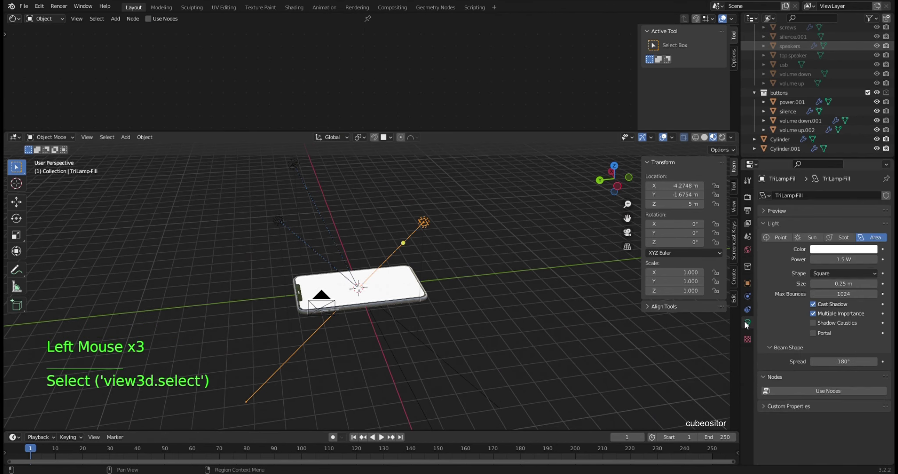
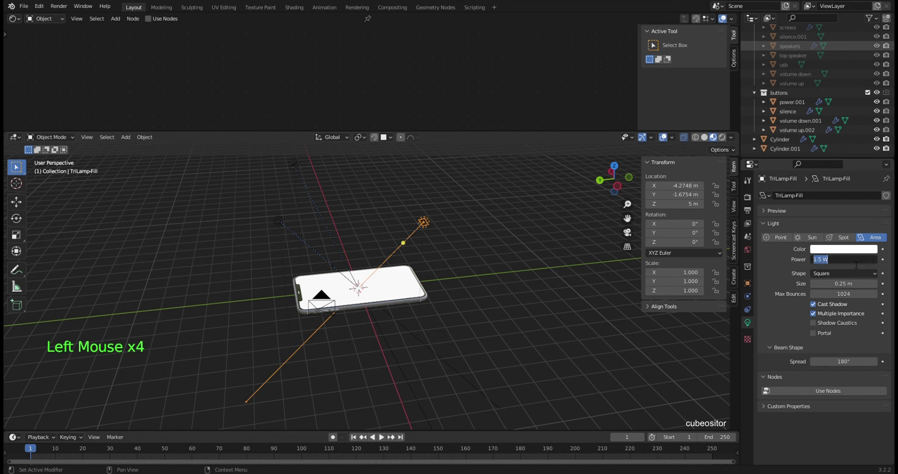
pyautogui.press('KP_0')
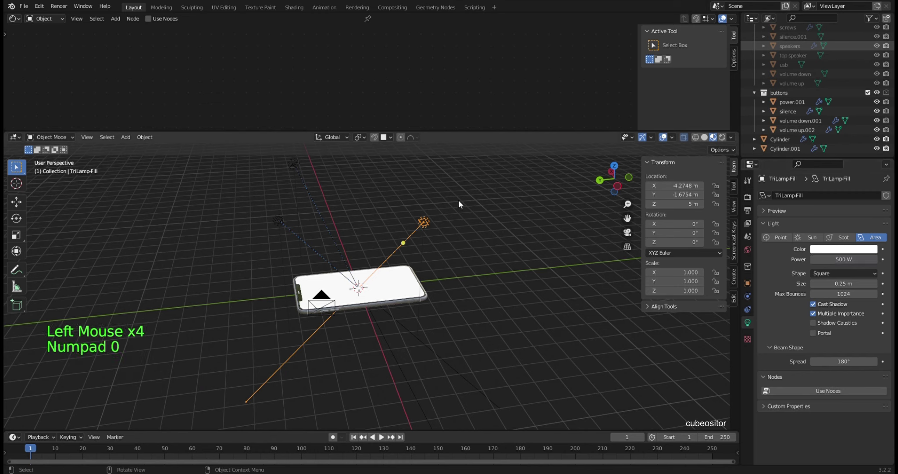
# Step: Move the TriLamp-Key light up along Z and sideways across the floor
pyautogui.click(305, 175)
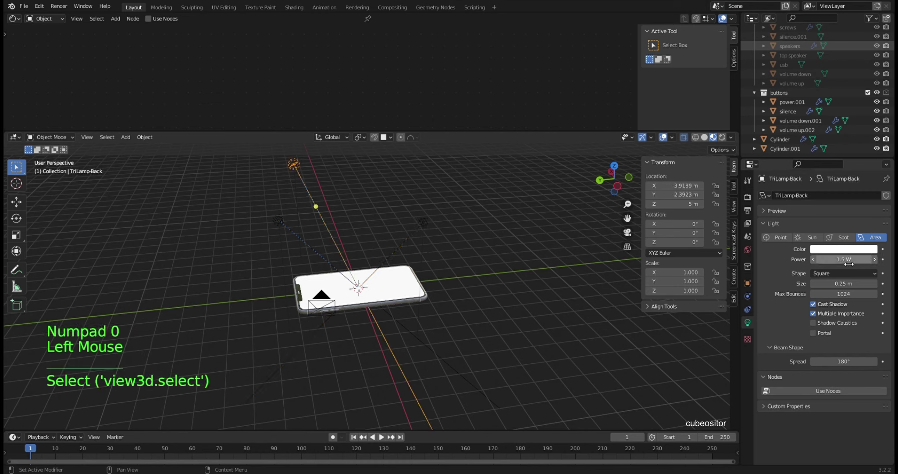
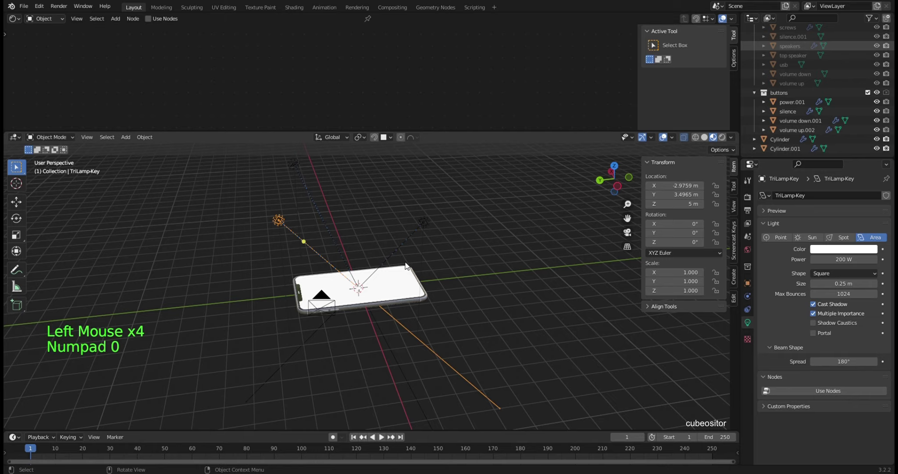
pyautogui.middleClick(353, 250)
pyautogui.press('g')
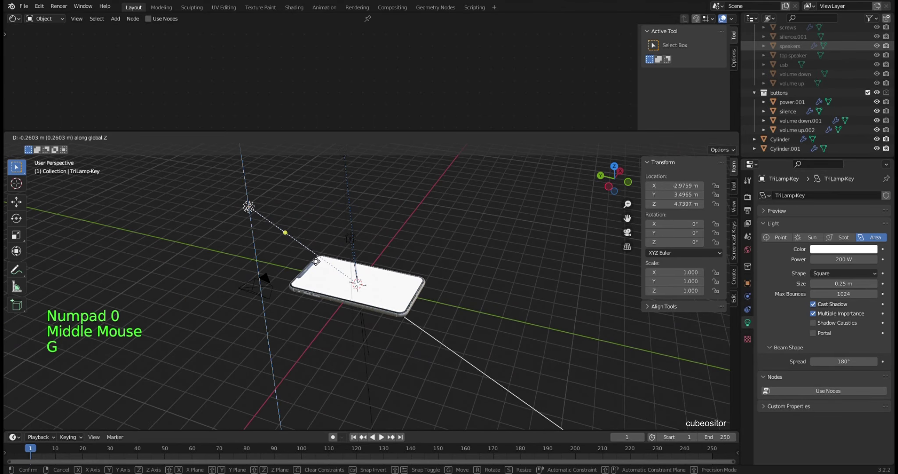
pyautogui.middleClick(332, 294)
pyautogui.press('g')
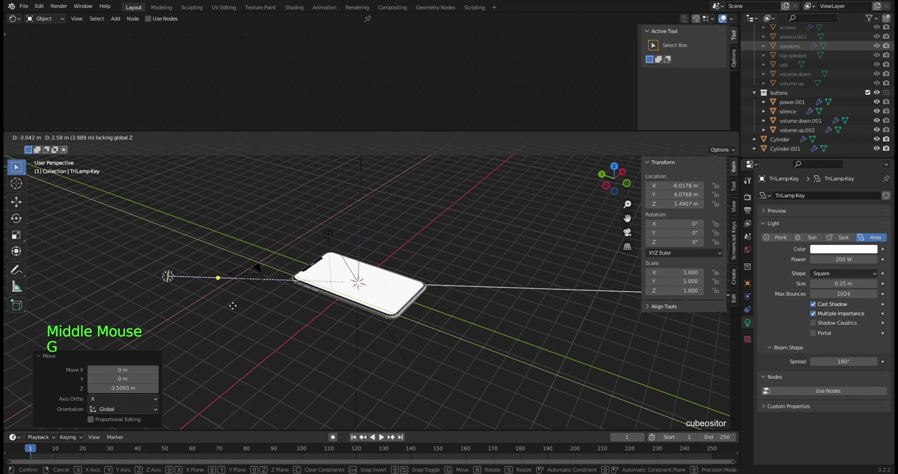
pyautogui.middleClick(444, 262)
pyautogui.click(315, 199)
pyautogui.middleClick(366, 215)
pyautogui.middleClick(362, 273)
pyautogui.press('g')
pyautogui.press('g')
pyautogui.click(520, 232)
pyautogui.middleClick(539, 263)
pyautogui.middleClick(353, 300)
pyautogui.middleClick(410, 297)
pyautogui.middleClick(443, 320)
pyautogui.press('shift+a')
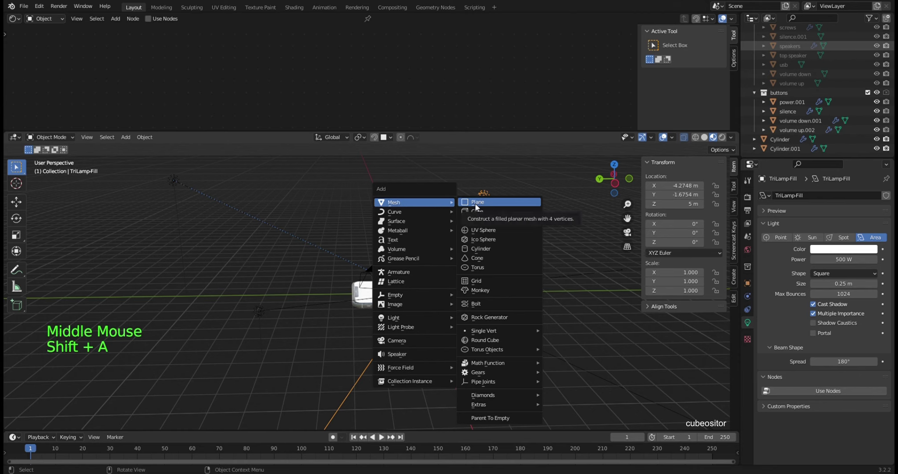
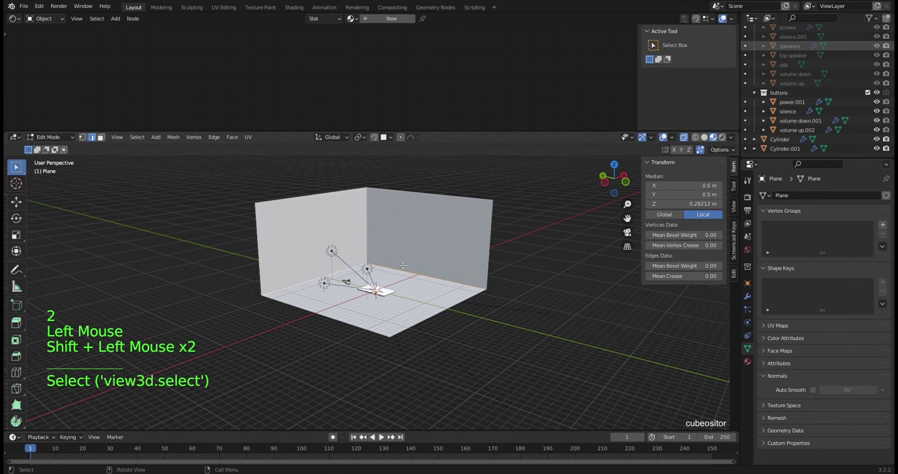
# Step: Bevel the floor-wall corner round and apply the 27.2 m backdrop plane's scale
pyautogui.press('ctrl+b')
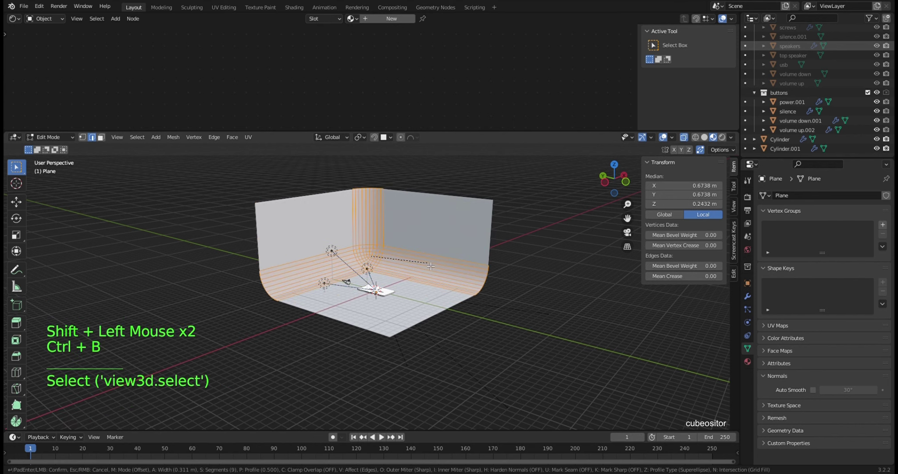
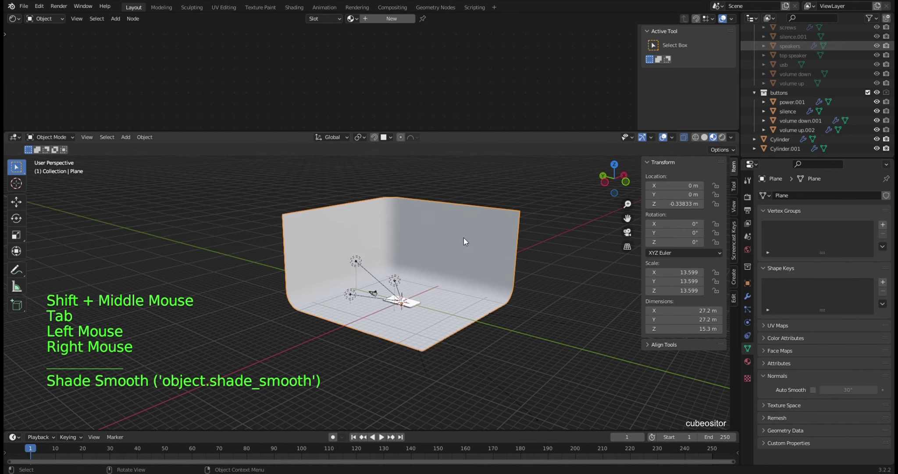
pyautogui.press('ctrl+a')
pyautogui.scroll(3)
pyautogui.middleClick(340, 291)
pyautogui.middleClick(423, 288)
pyautogui.scroll(3)
pyautogui.middleClick(532, 282)
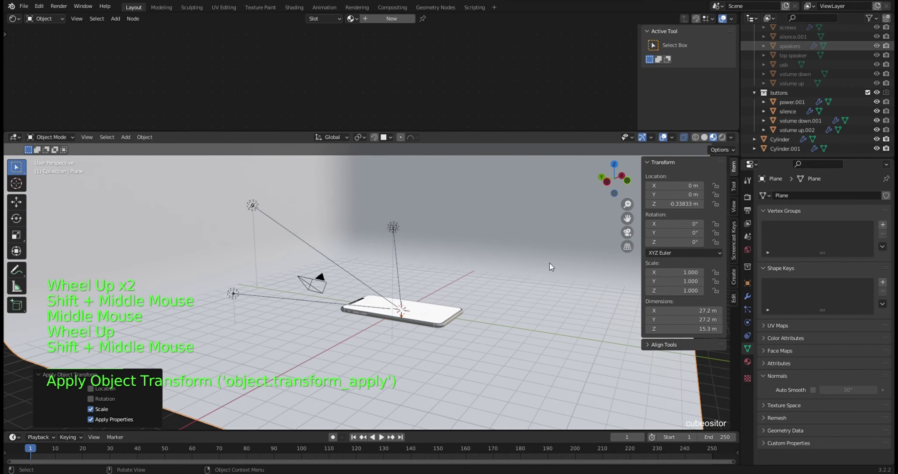
pyautogui.click(750, 364)
# Step: Create a 'background' material for the plane with deep blue base colour and roughness 0.909
pyautogui.click(817, 233)
pyautogui.doubleClick(785, 199)
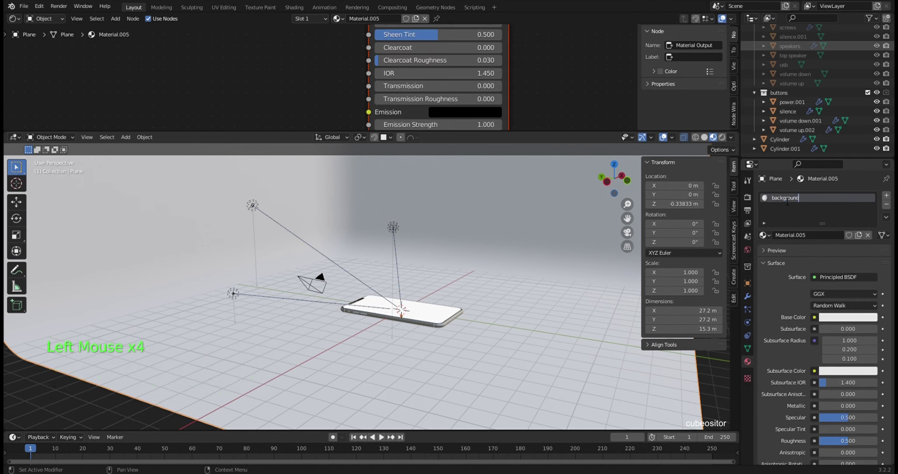
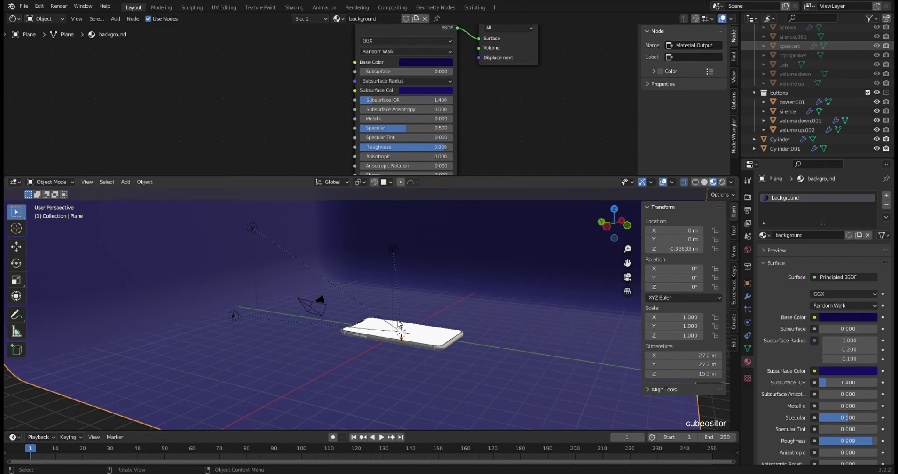
pyautogui.click(592, 291)
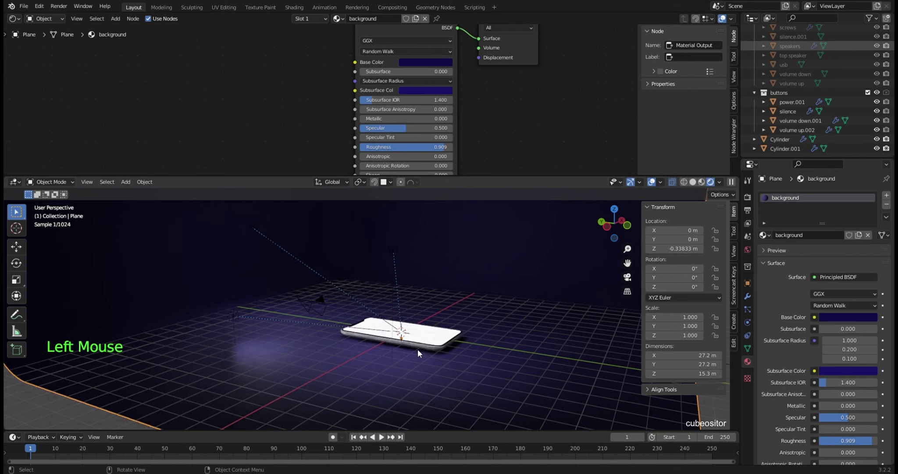
# Step: Orbit around the phone and select the glass.001 screen glass with its Material.004
pyautogui.scroll(3)
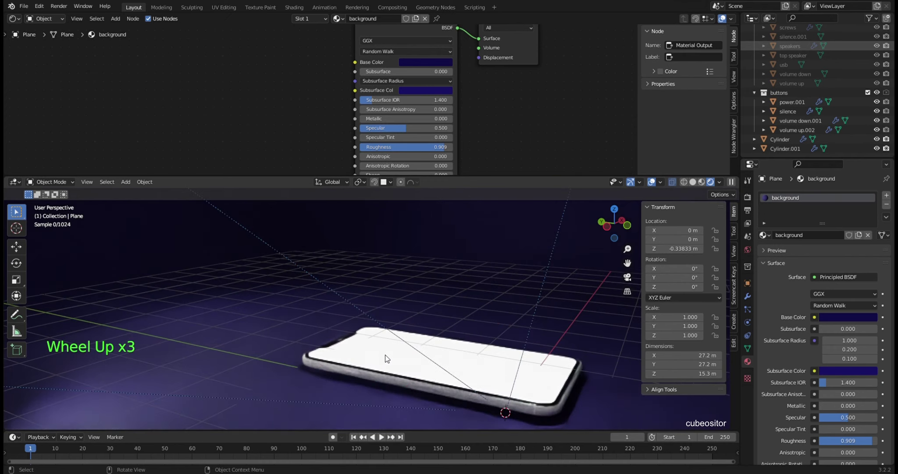
pyautogui.middleClick(360, 363)
pyautogui.scroll(3)
pyautogui.middleClick(399, 331)
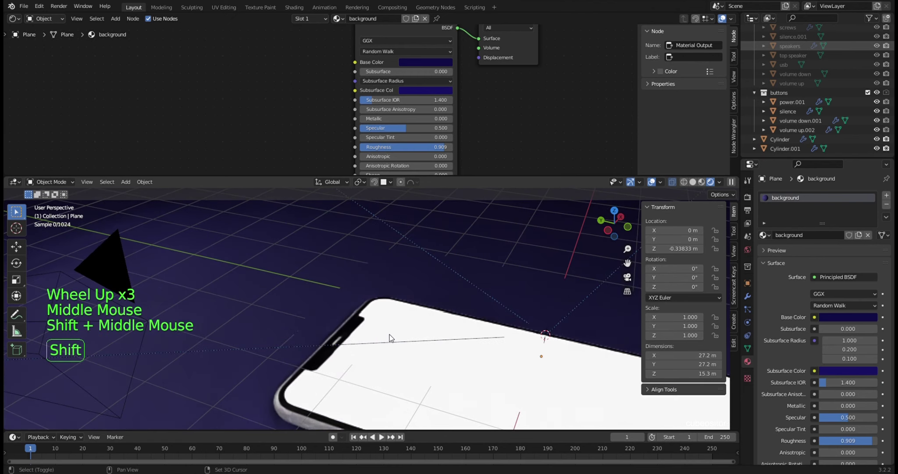
pyautogui.middleClick(420, 285)
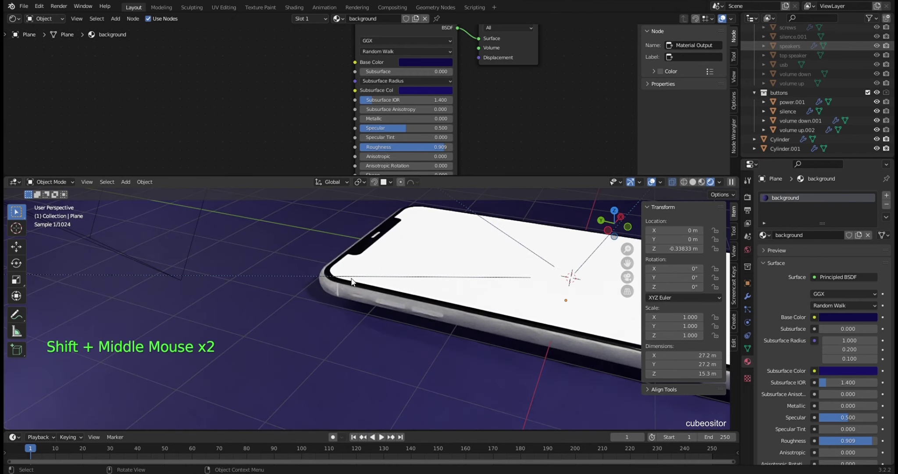
pyautogui.scroll(3)
pyautogui.scroll(3)
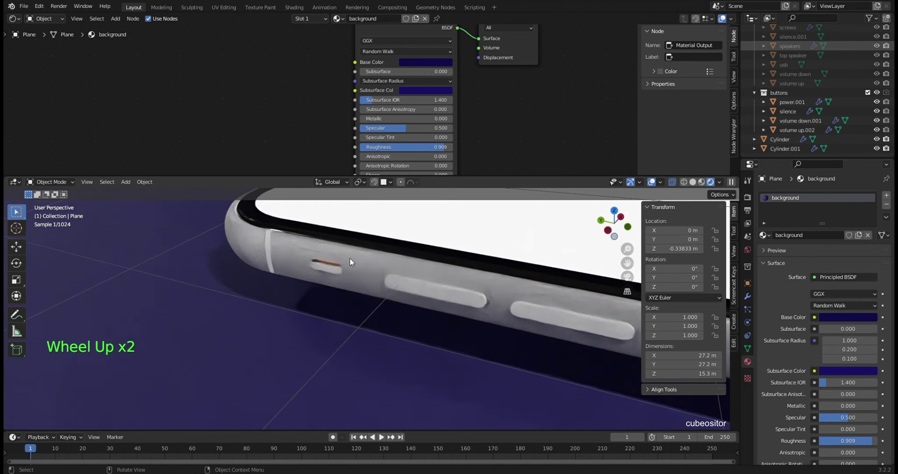
pyautogui.middleClick(291, 249)
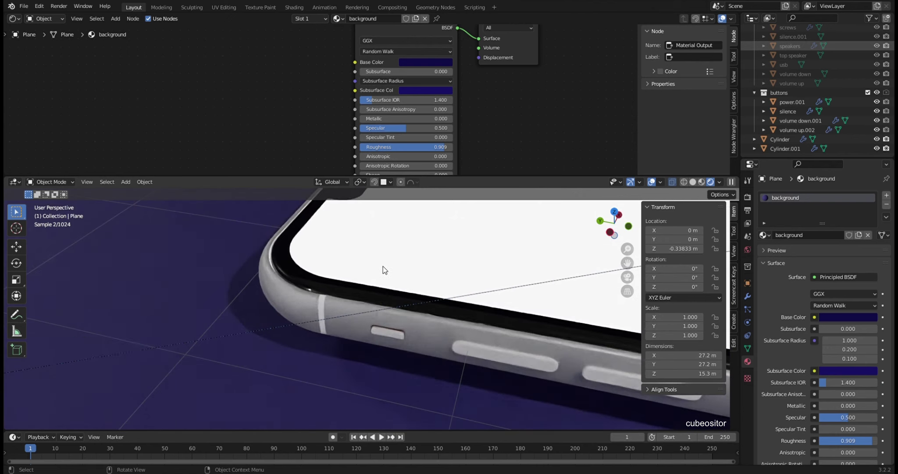
pyautogui.middleClick(369, 246)
pyautogui.middleClick(451, 249)
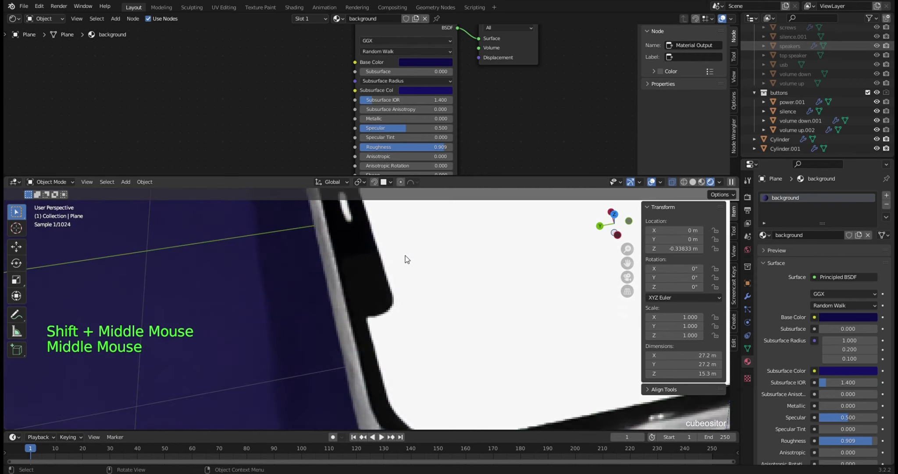
pyautogui.click(379, 266)
pyautogui.click(695, 185)
pyautogui.middleClick(432, 276)
pyautogui.middleClick(489, 252)
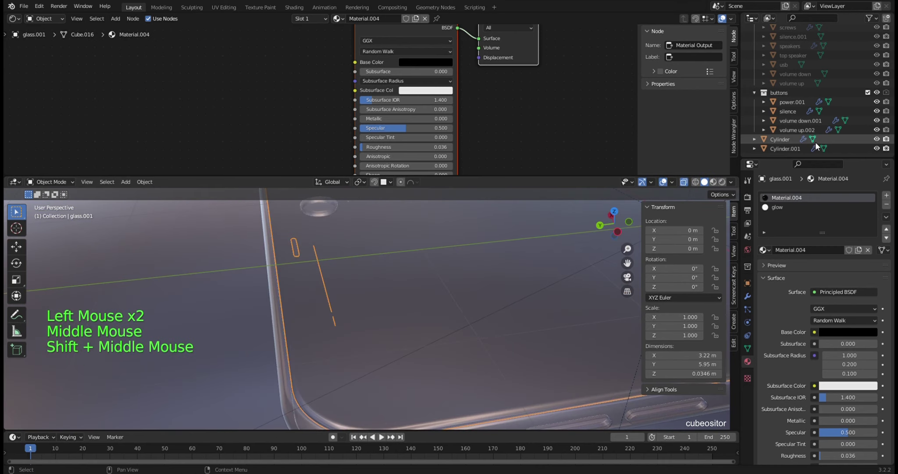
# Step: Select the glass object carrying Glass BSDF Material.002 and inspect it
pyautogui.scroll(3)
pyautogui.scroll(3)
pyautogui.click(854, 79)
pyautogui.click(881, 77)
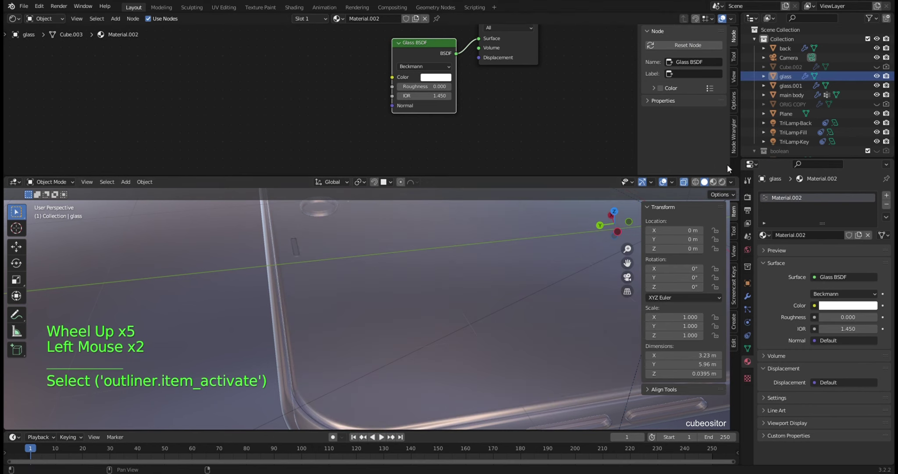
pyautogui.click(729, 182)
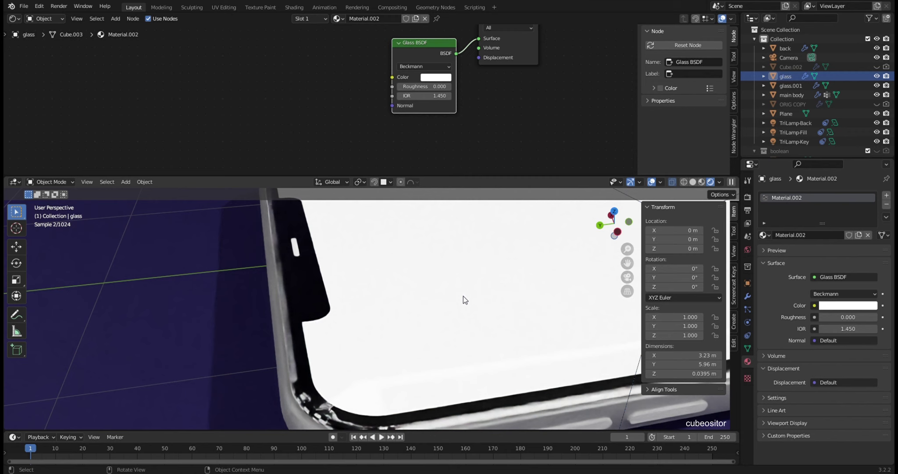
pyautogui.scroll(-3)
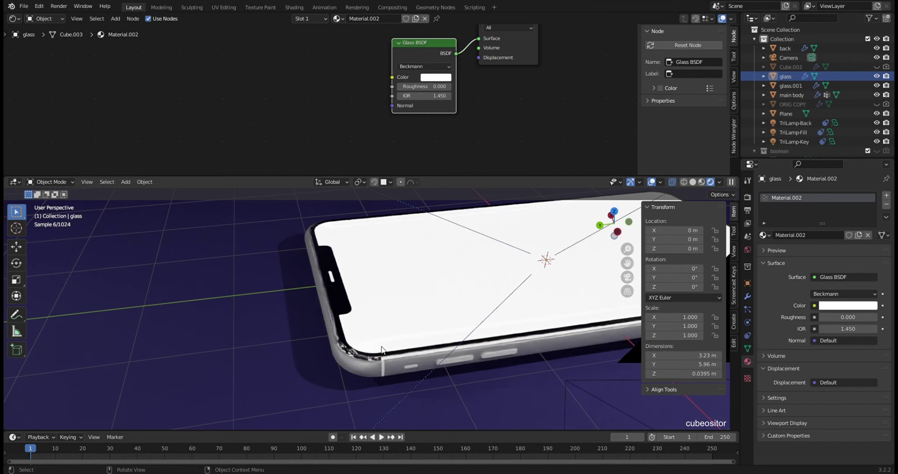
pyautogui.scroll(3)
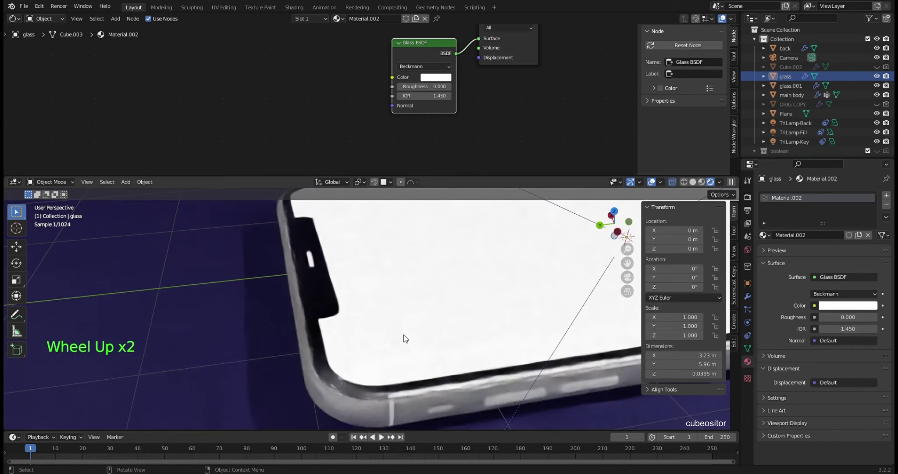
pyautogui.middleClick(350, 277)
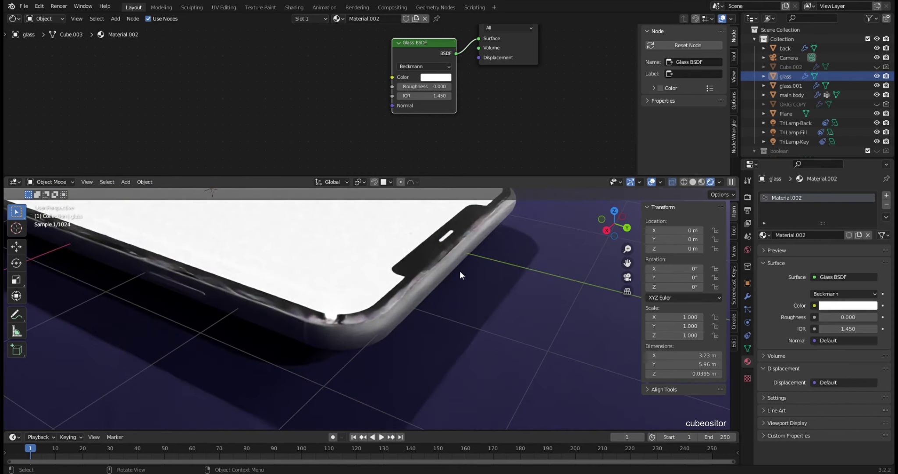
pyautogui.scroll(-3)
pyautogui.scroll(3)
pyautogui.click(879, 125)
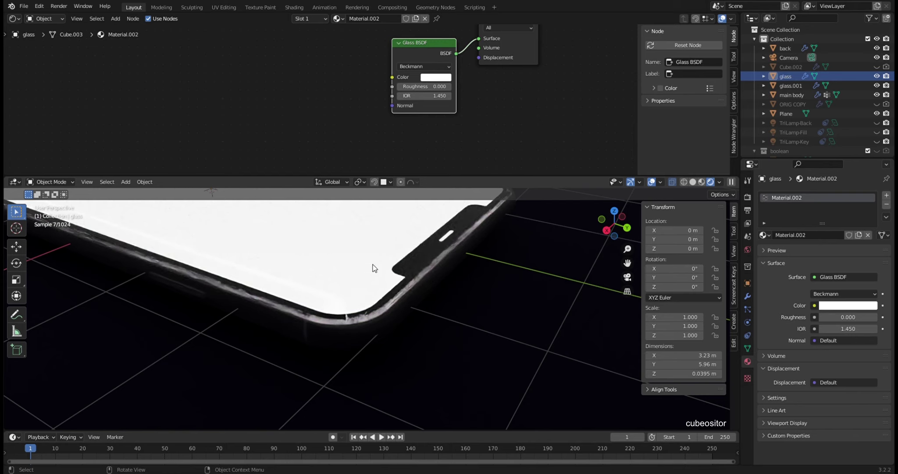
pyautogui.click(697, 185)
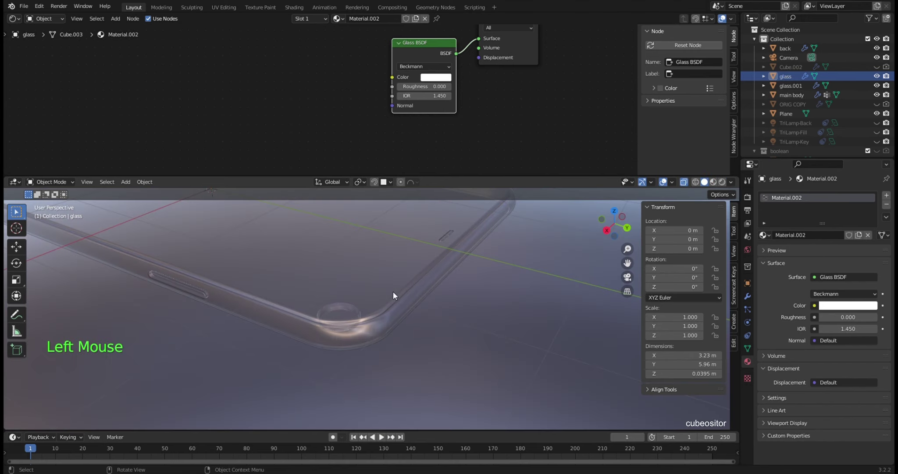
pyautogui.click(687, 186)
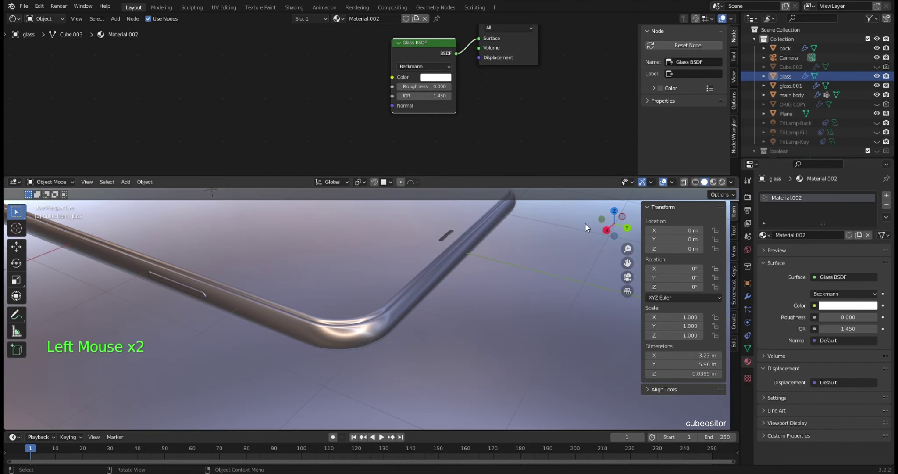
# Step: Isolate the glass in local view, enter Edit Mode and select its faces
pyautogui.click(361, 277)
pyautogui.press('KP_Divide')
pyautogui.scroll(3)
pyautogui.press('KP_Divide')
pyautogui.middleClick(447, 321)
pyautogui.scroll(3)
pyautogui.middleClick(498, 300)
pyautogui.scroll(3)
pyautogui.press('Tab')
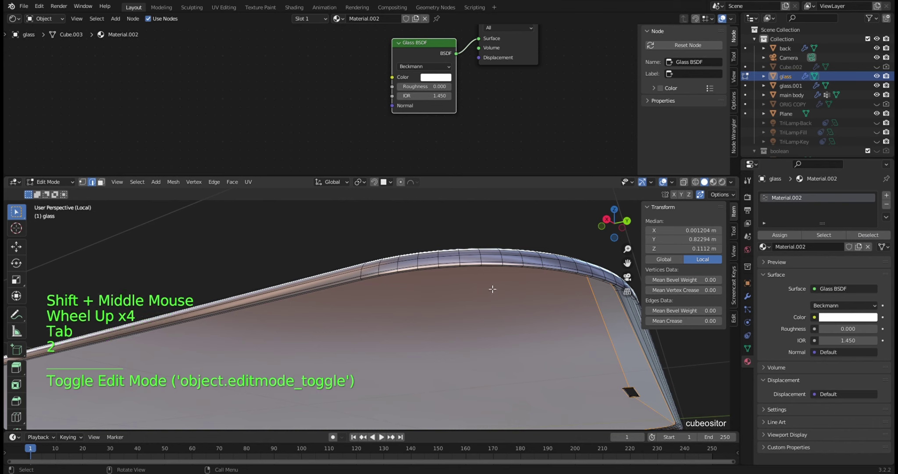
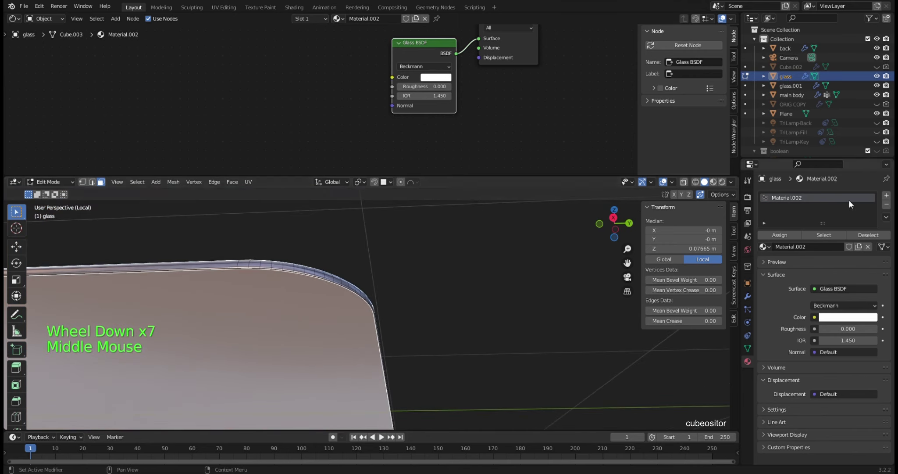
# Step: Add a second material slot with Material.004 and assign it to the selected glass faces
pyautogui.click(888, 196)
pyautogui.click(766, 264)
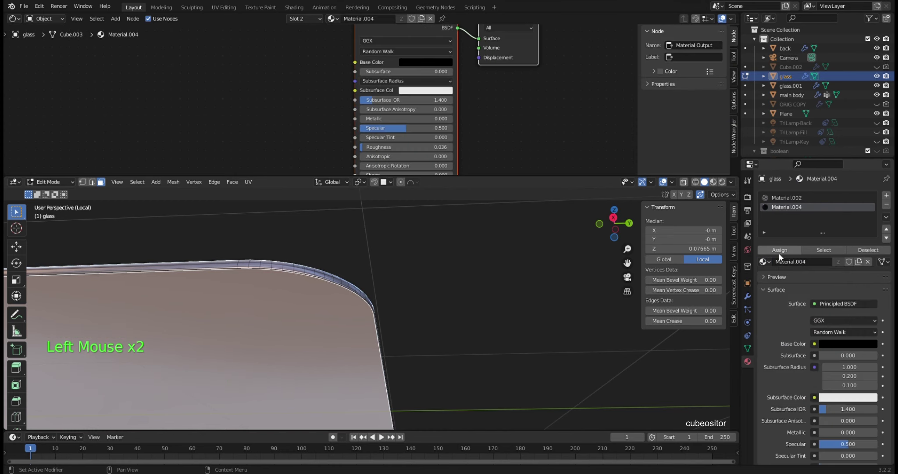
pyautogui.click(781, 251)
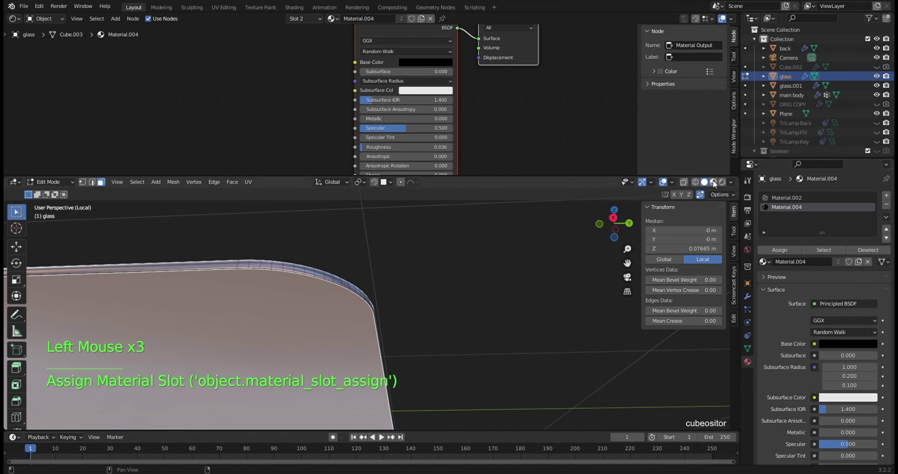
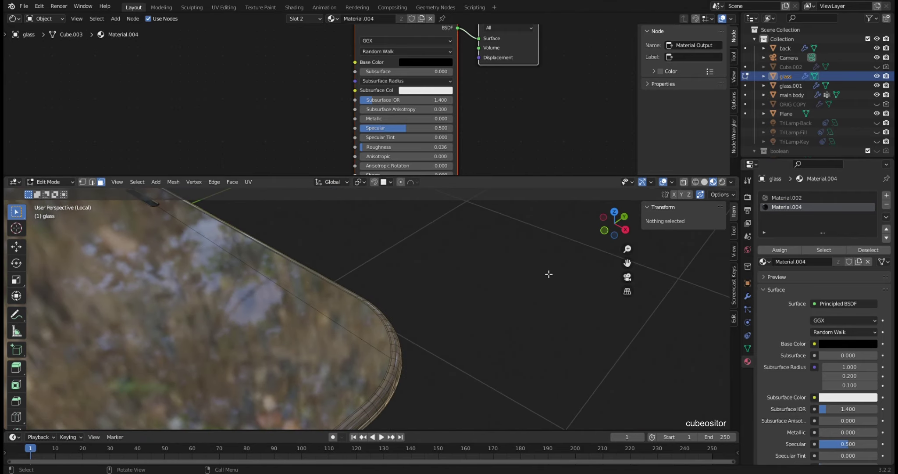
# Step: Leave Edit Mode and local view, then select the backdrop Plane
pyautogui.press('KP_Divide')
pyautogui.press('Tab')
pyautogui.scroll(3)
pyautogui.click(498, 342)
pyautogui.click(542, 381)
pyautogui.scroll(-3)
pyautogui.middleClick(497, 264)
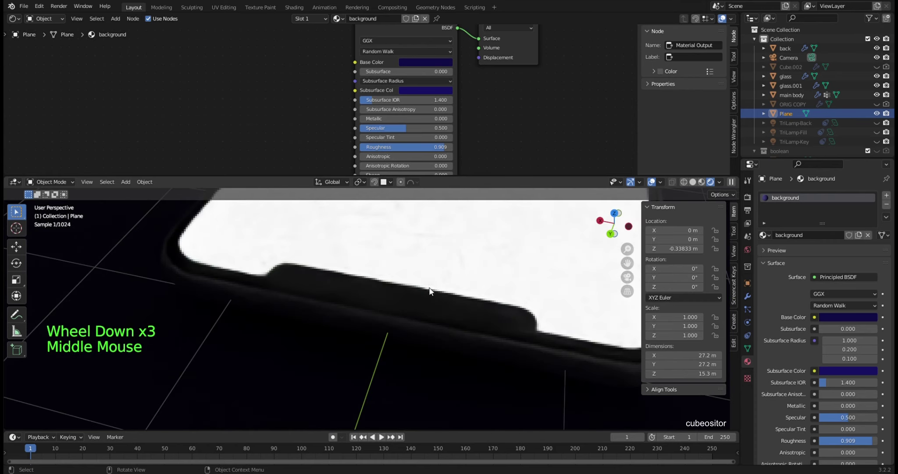
pyautogui.middleClick(481, 299)
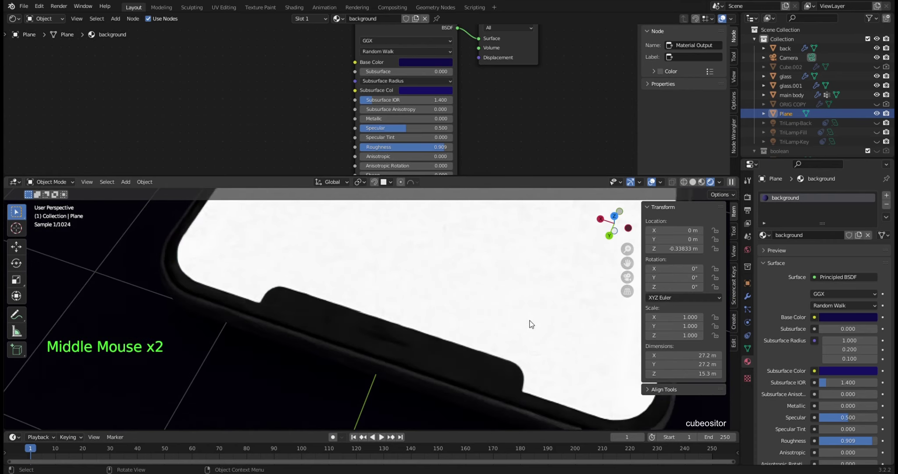
# Step: Toggle the Outliner eye visibility and orbit the scene to inspect the lit phone
pyautogui.click(878, 124)
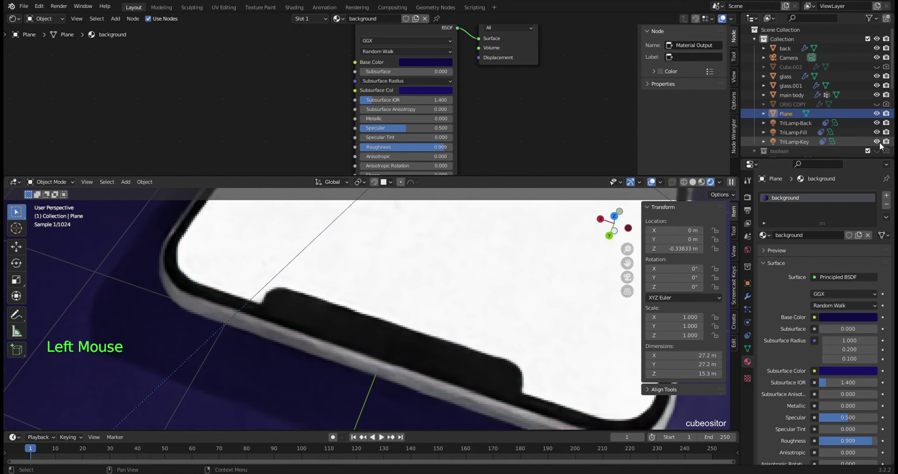
pyautogui.middleClick(464, 314)
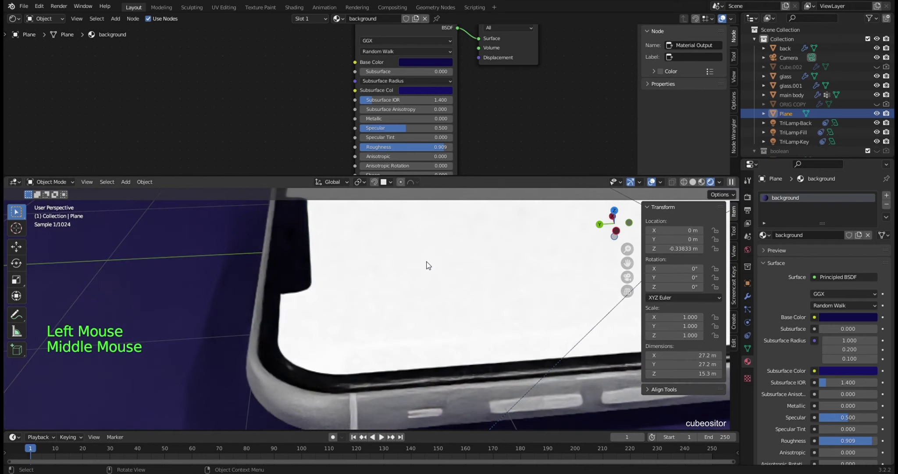
pyautogui.middleClick(395, 285)
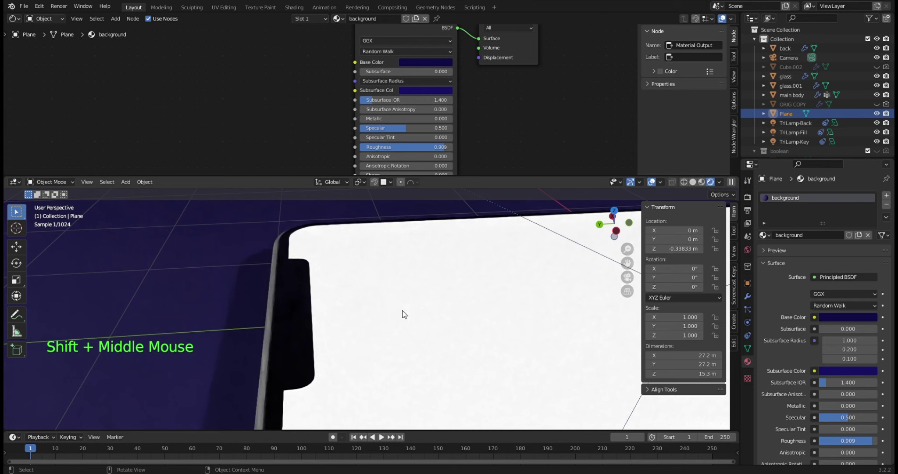
pyautogui.middleClick(437, 322)
pyautogui.scroll(-3)
pyautogui.middleClick(472, 316)
pyautogui.middleClick(487, 310)
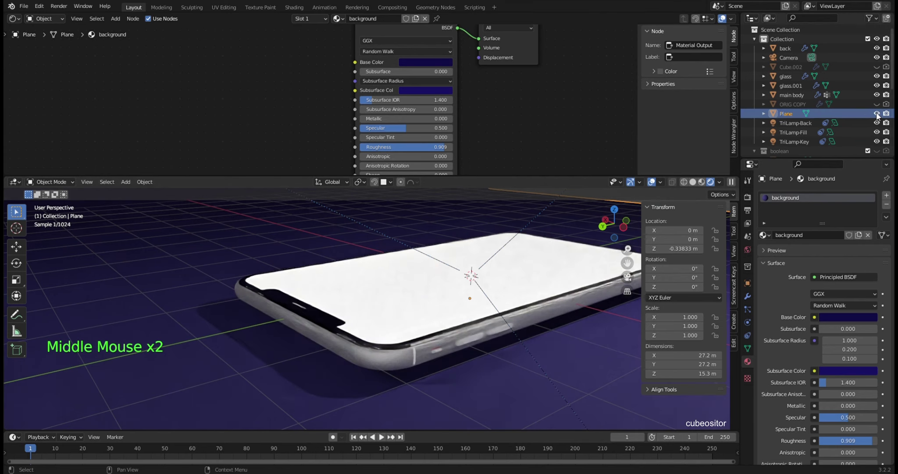
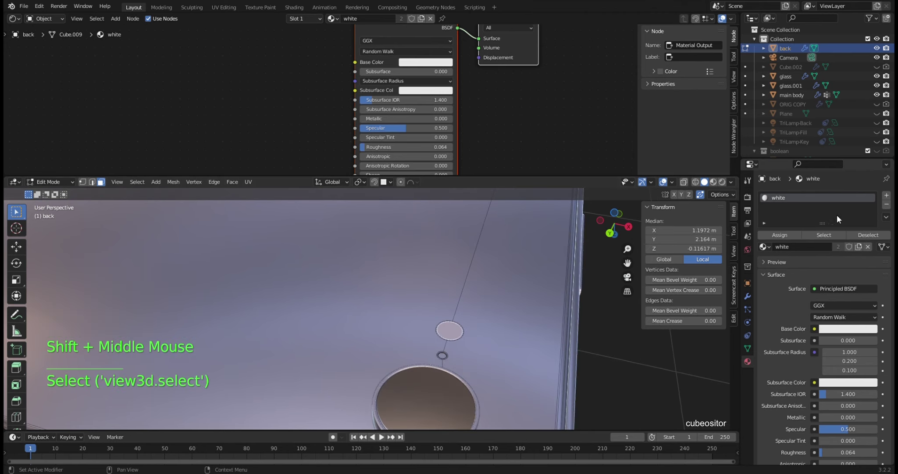
# Step: Add a material slot to the back object with Material.002 and rename that material 'glass'
pyautogui.click(887, 197)
pyautogui.click(764, 263)
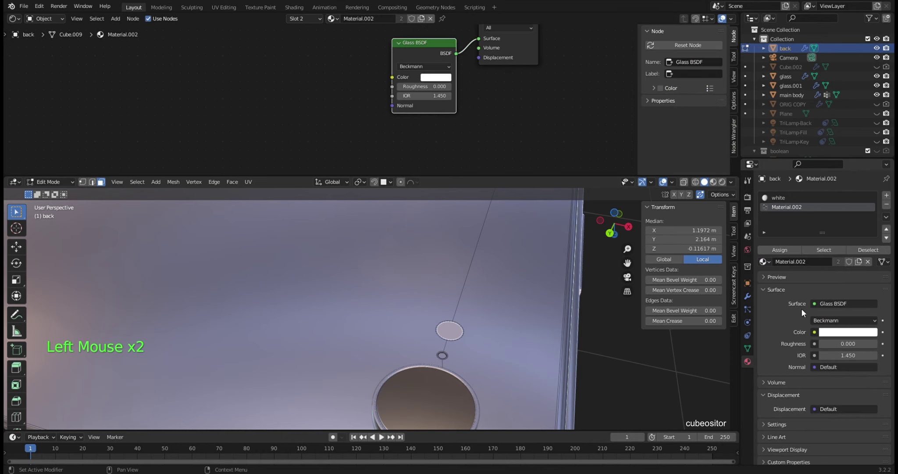
pyautogui.click(785, 253)
pyautogui.doubleClick(788, 207)
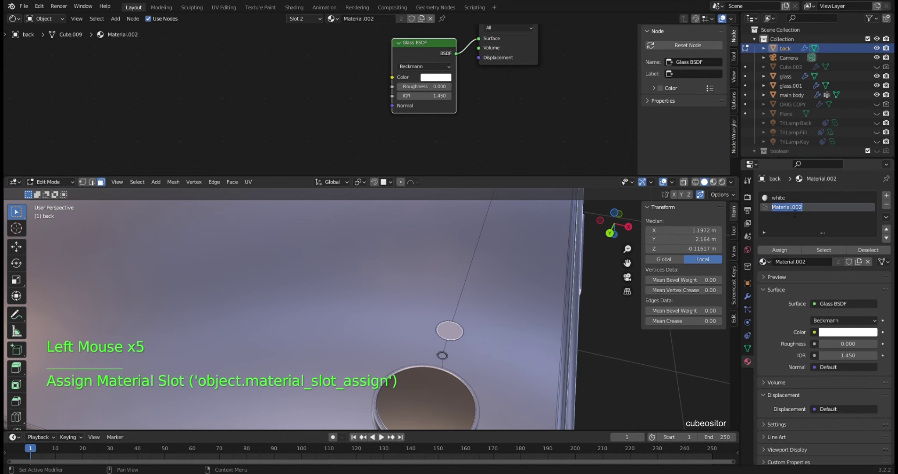
pyautogui.press('s')
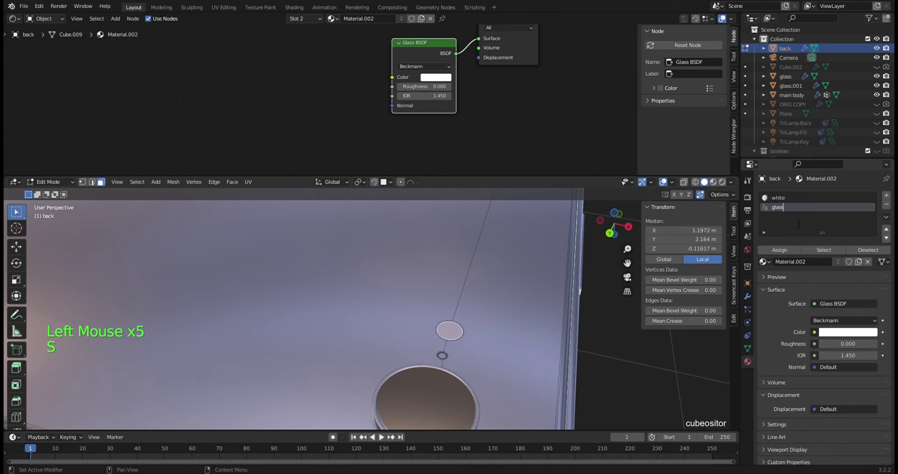
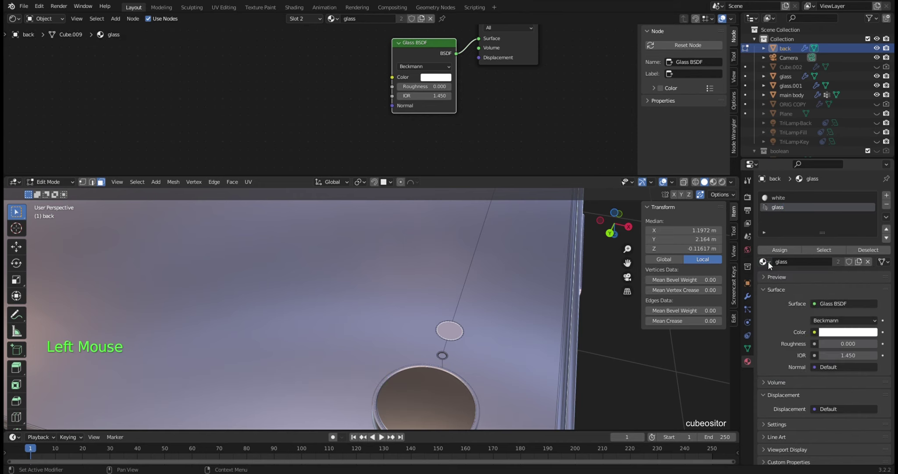
# Step: Leave edit mode, select Cylinder.001 and assign it the shared glass material
pyautogui.scroll(-3)
pyautogui.click(386, 344)
pyautogui.click(401, 357)
pyautogui.click(442, 342)
pyautogui.press('Tab')
pyautogui.click(396, 350)
pyautogui.doubleClick(773, 243)
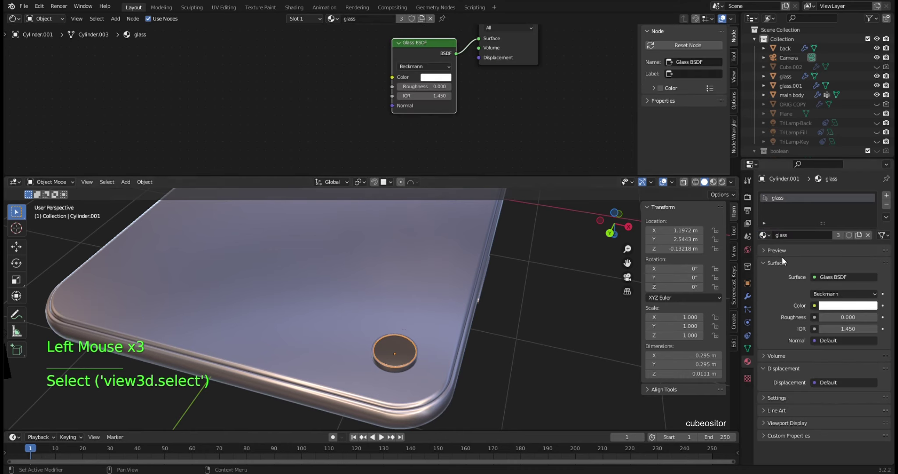
# Step: Give the other cylinder a new 'steel' material: Metallic 1, Roughness 0.073, Clearcoat 1
pyautogui.click(417, 362)
pyautogui.middleClick(428, 331)
pyautogui.scroll(3)
pyautogui.middleClick(444, 282)
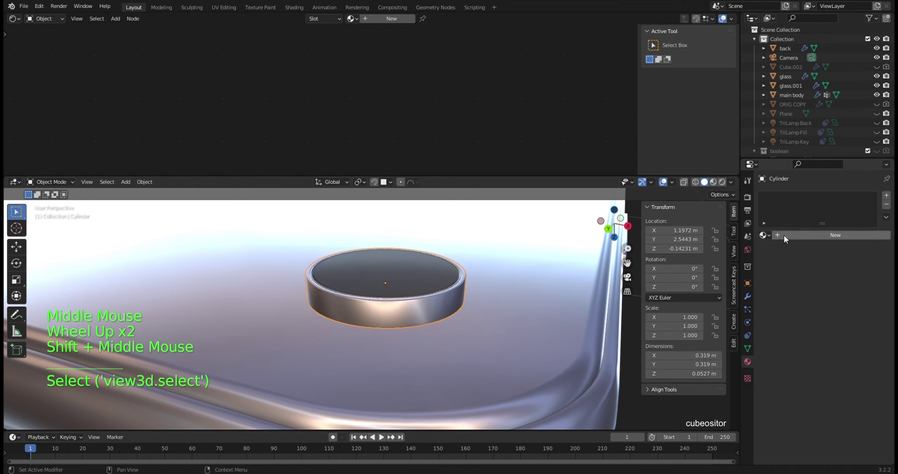
pyautogui.click(787, 237)
pyautogui.middleClick(466, 78)
pyautogui.doubleClick(781, 199)
pyautogui.press('e')
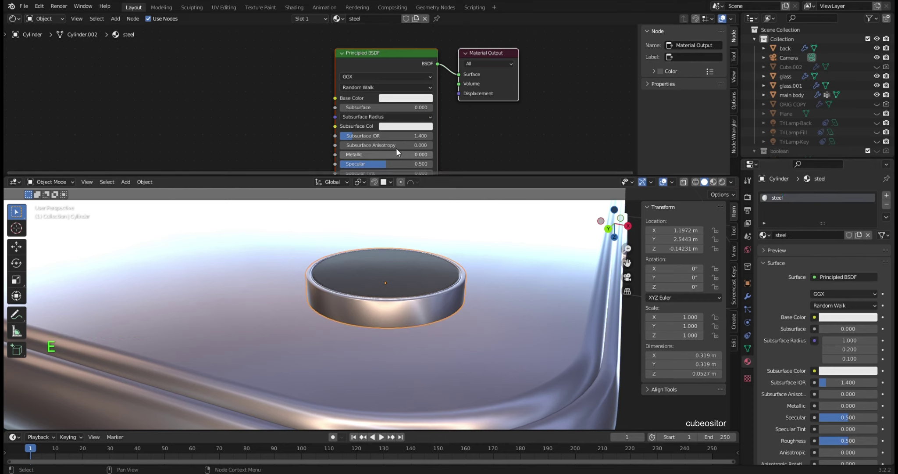
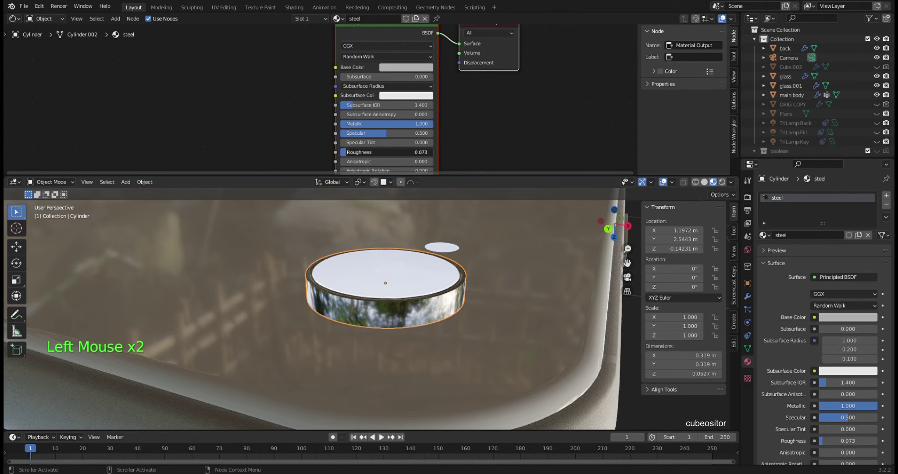
pyautogui.middleClick(467, 136)
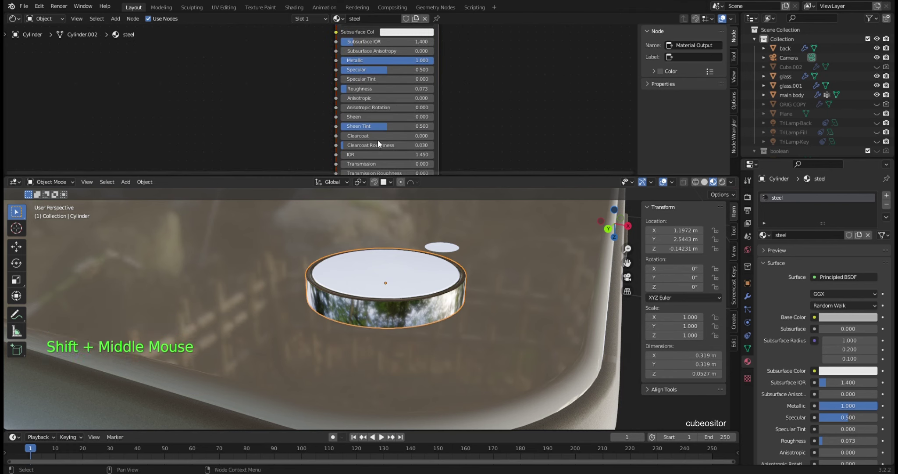
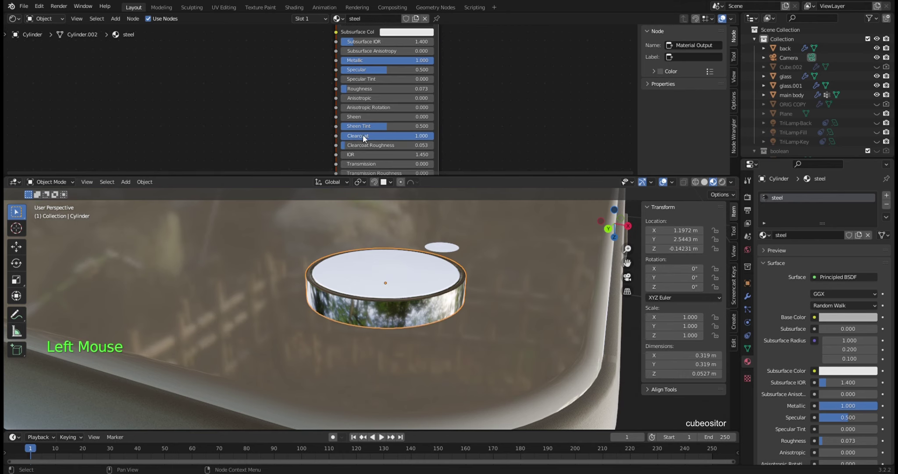
# Step: Switch the viewport to Rendered shading and make the background Plane visible in the Outliner
pyautogui.click(665, 168)
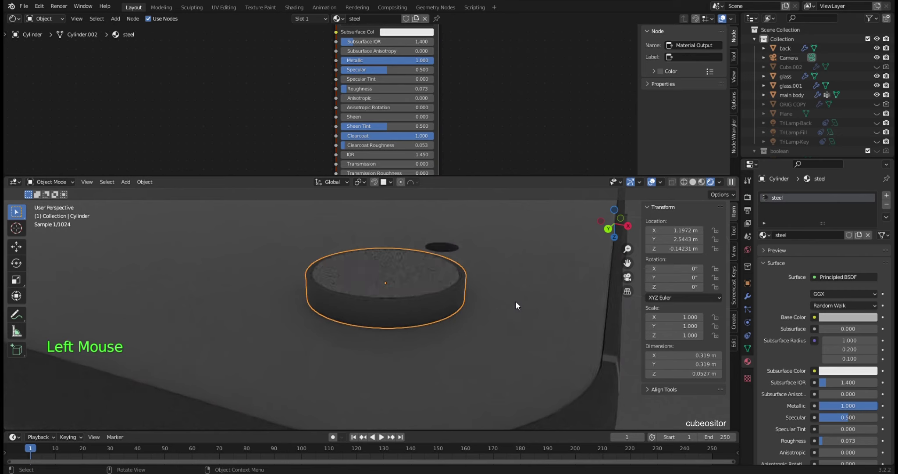
pyautogui.click(879, 127)
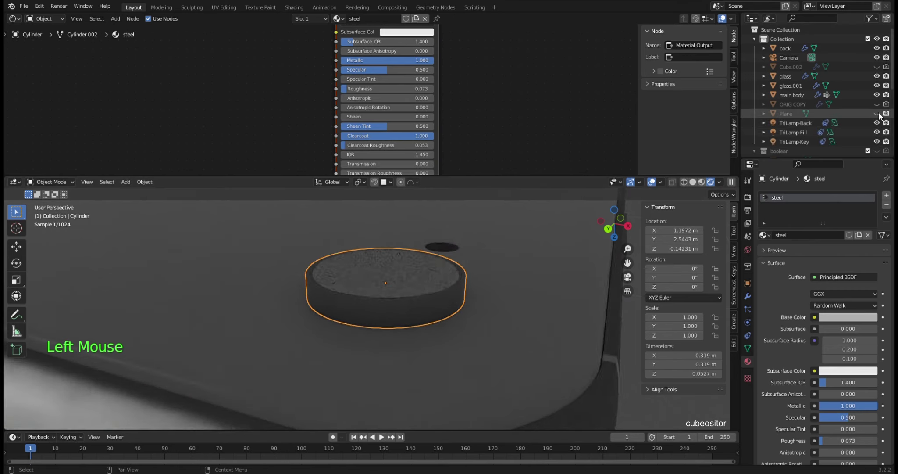
pyautogui.click(881, 115)
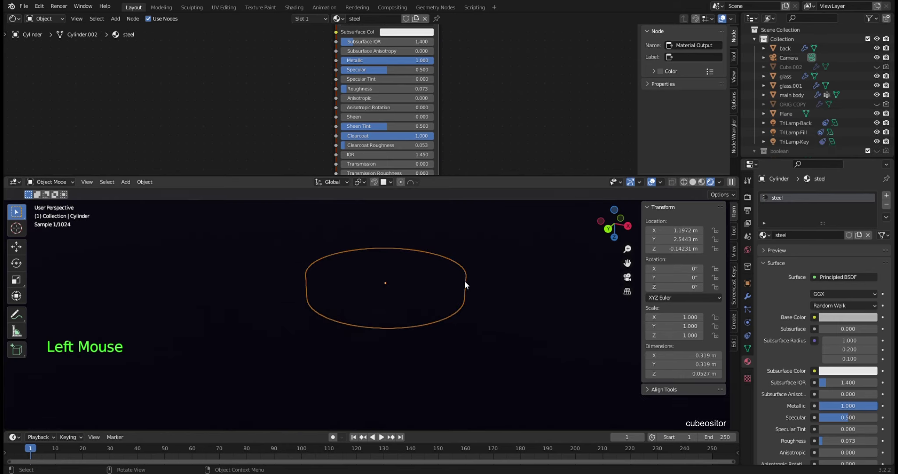
pyautogui.scroll(-3)
pyautogui.middleClick(493, 280)
pyautogui.scroll(-3)
pyautogui.middleClick(440, 312)
# Step: Orbit around the rendered phone to inspect it, then select the background Plane
pyautogui.press('KP_Divide')
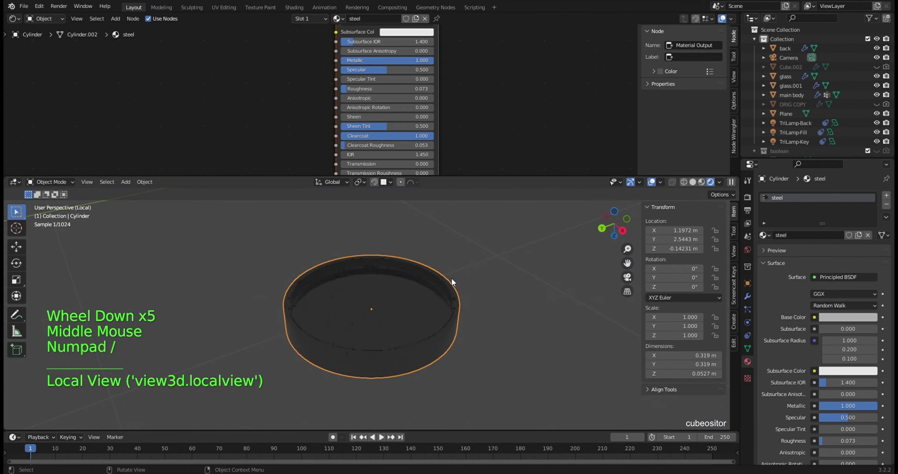
pyautogui.press('KP_Divide')
pyautogui.scroll(-3)
pyautogui.middleClick(408, 295)
pyautogui.middleClick(448, 280)
pyautogui.middleClick(439, 318)
pyautogui.middleClick(443, 291)
pyautogui.middleClick(400, 292)
pyautogui.middleClick(410, 292)
pyautogui.middleClick(382, 306)
pyautogui.scroll(3)
pyautogui.scroll(3)
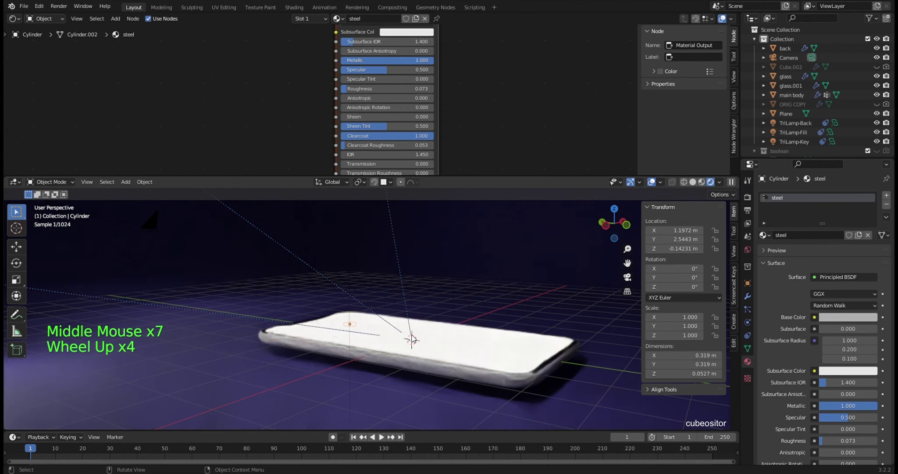
pyautogui.scroll(3)
pyautogui.middleClick(442, 322)
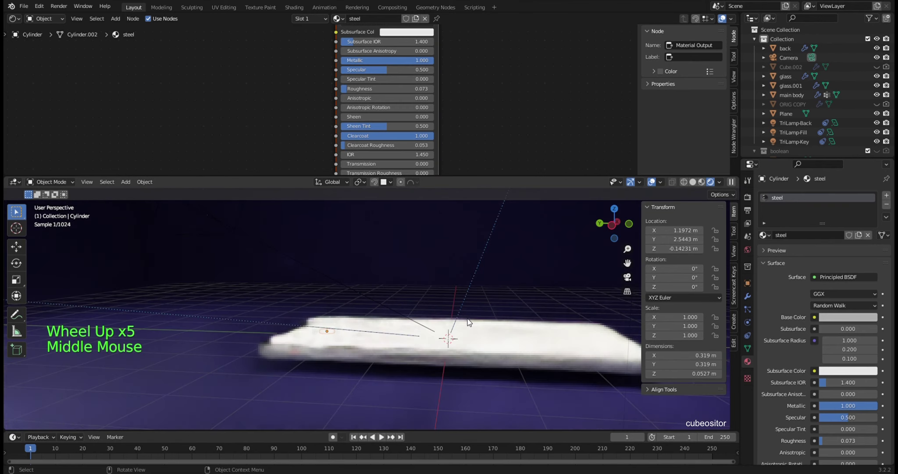
pyautogui.click(416, 406)
# Step: Move the Plane down along Z to about -3.24 m and orbit to check it sits below the phone
pyautogui.press('g')
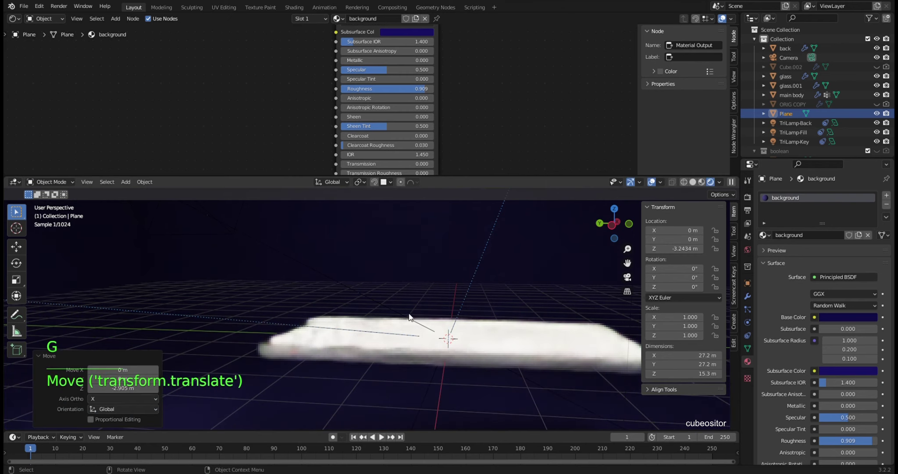
pyautogui.middleClick(361, 329)
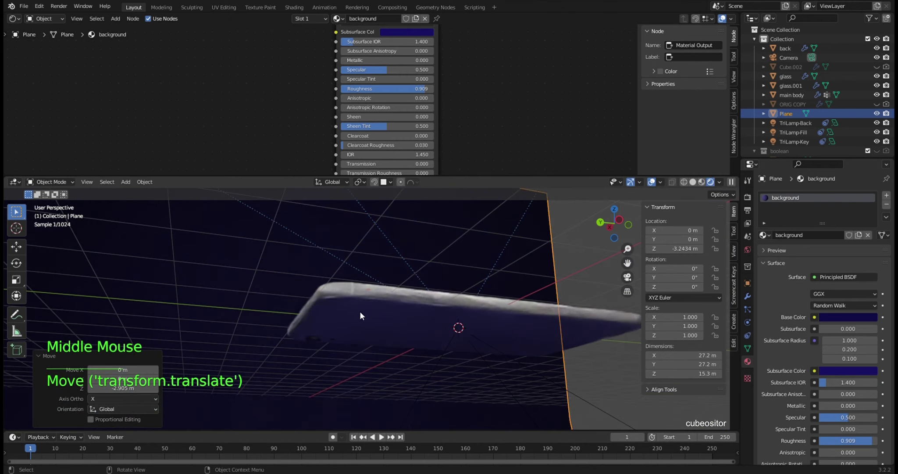
pyautogui.middleClick(374, 289)
pyautogui.middleClick(381, 303)
pyautogui.middleClick(351, 345)
pyautogui.scroll(3)
pyautogui.middleClick(456, 329)
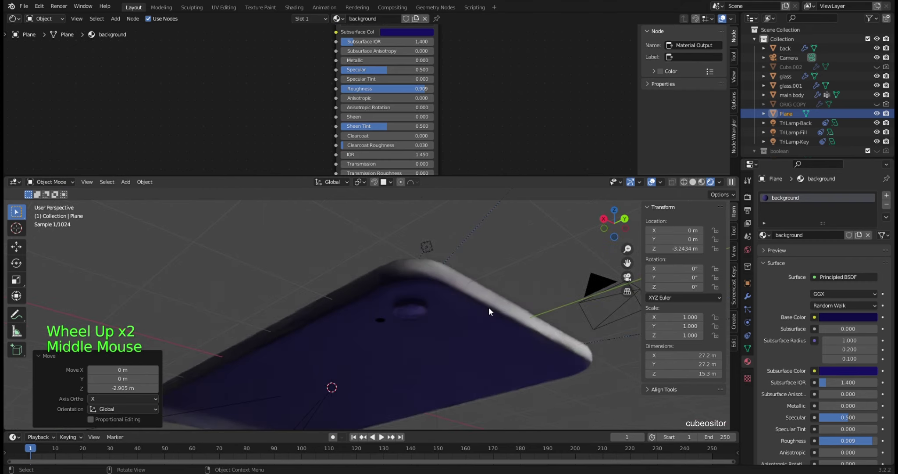
pyautogui.scroll(3)
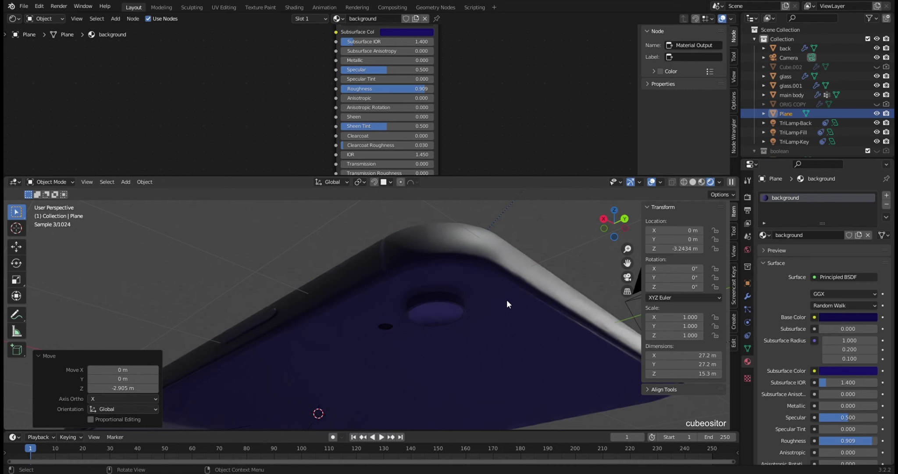
pyautogui.middleClick(475, 298)
pyautogui.middleClick(480, 316)
pyautogui.middleClick(392, 320)
pyautogui.scroll(-3)
pyautogui.middleClick(416, 314)
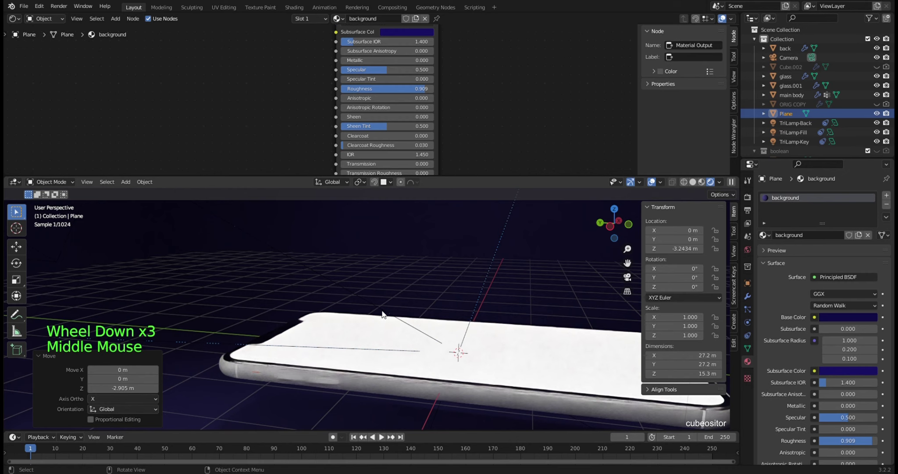
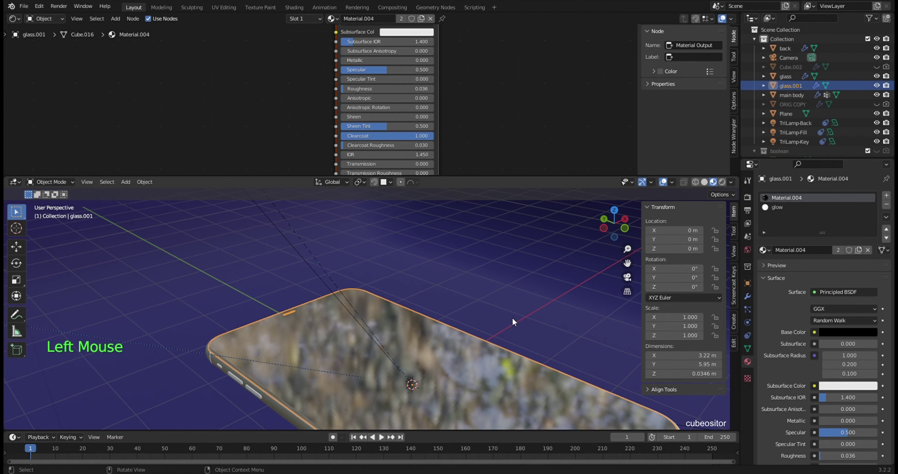
# Step: Isolate glass.001 in local view and enter edit mode with its glow material open for shading
pyautogui.press('KP_Divide')
pyautogui.press('KP_Divide')
pyautogui.middleClick(416, 294)
pyautogui.scroll(3)
pyautogui.middleClick(407, 258)
pyautogui.press('Tab')
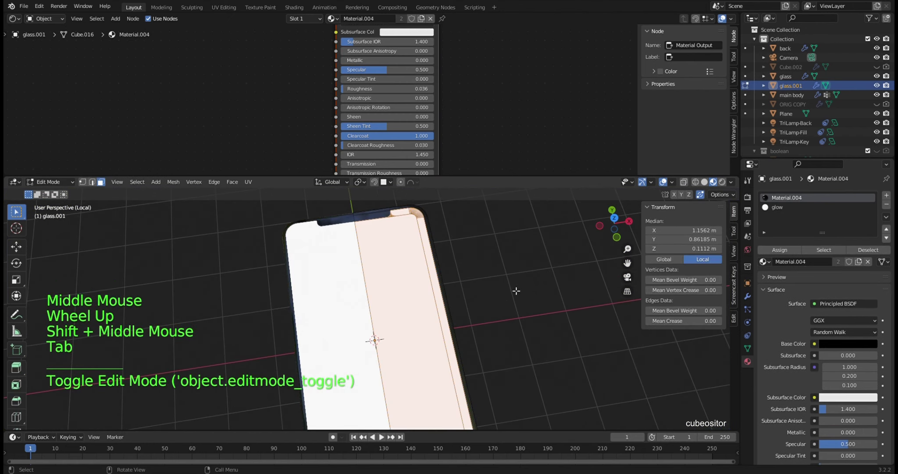
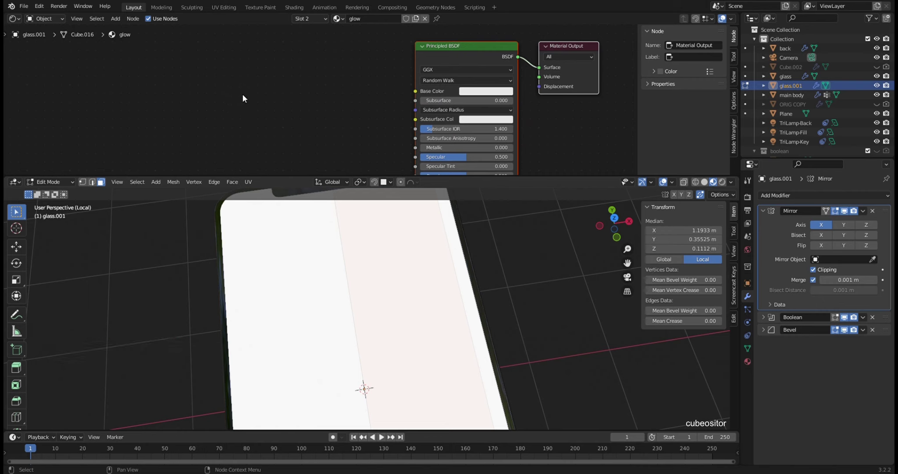
# Step: Add Musgrave Texture, Magic Texture and ColorRamp nodes to the glow material
pyautogui.press('shift+a')
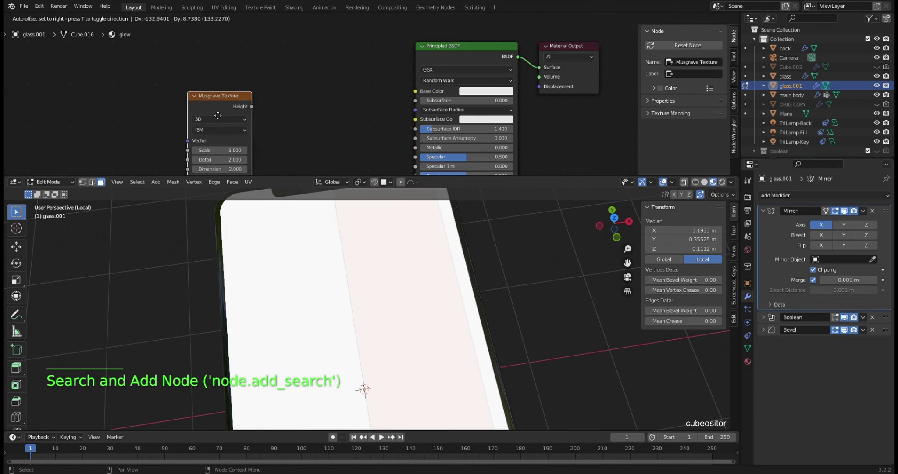
pyautogui.press('shift+a')
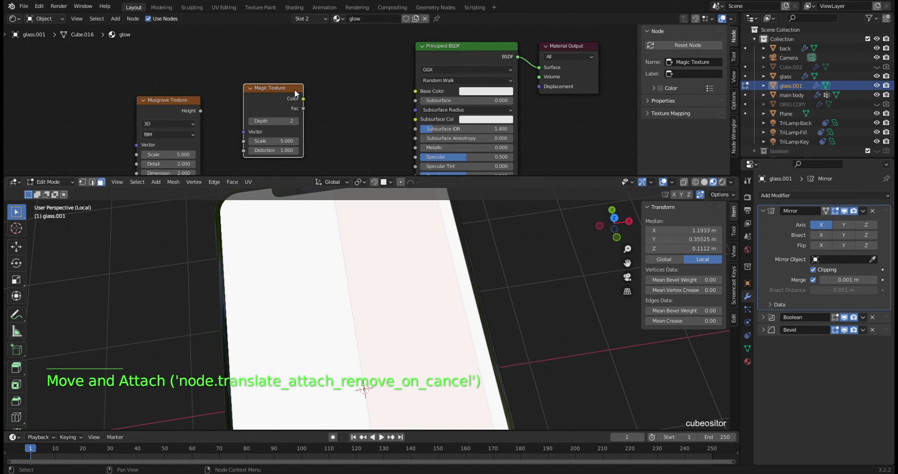
pyautogui.click(279, 89)
pyautogui.press('shift+a')
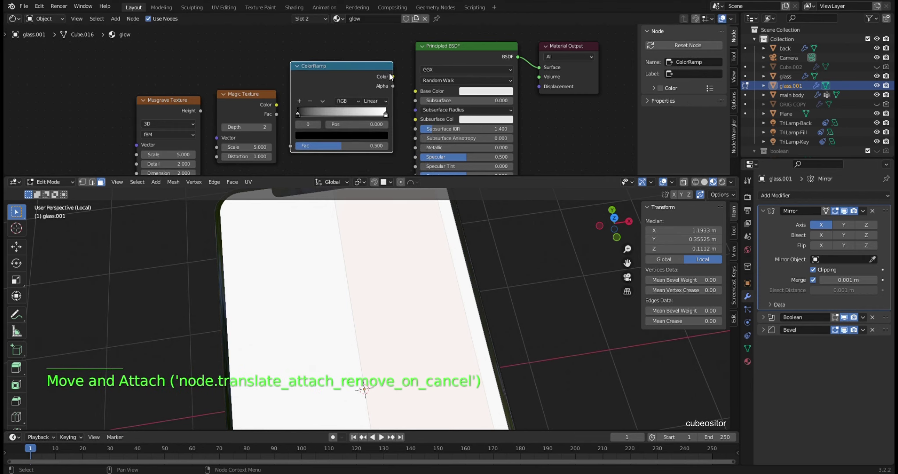
pyautogui.click(395, 79)
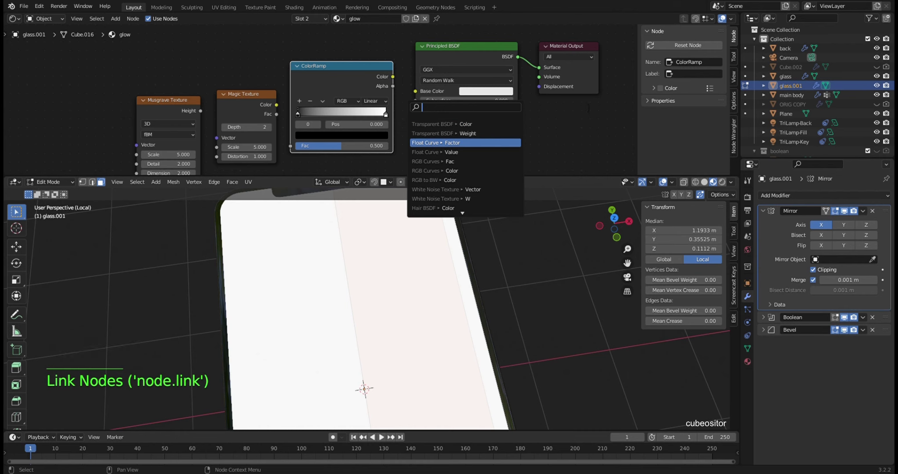
# Step: Feed Texture Coordinate and Mapping into Musgrave (Ctrl+T) and link Musgrave height into the Magic Texture
pyautogui.click(591, 125)
pyautogui.middleClick(579, 132)
pyautogui.scroll(-3)
pyautogui.click(219, 50)
pyautogui.scroll(-3)
pyautogui.press('ctrl+t')
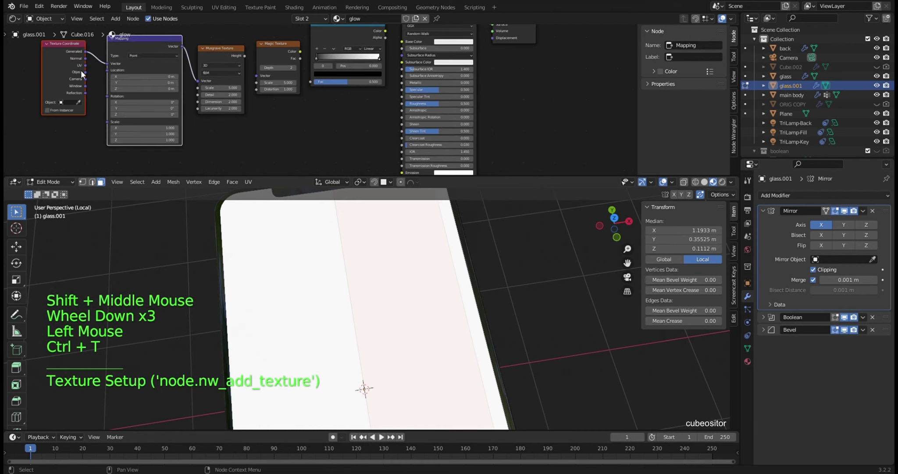
pyautogui.click(86, 75)
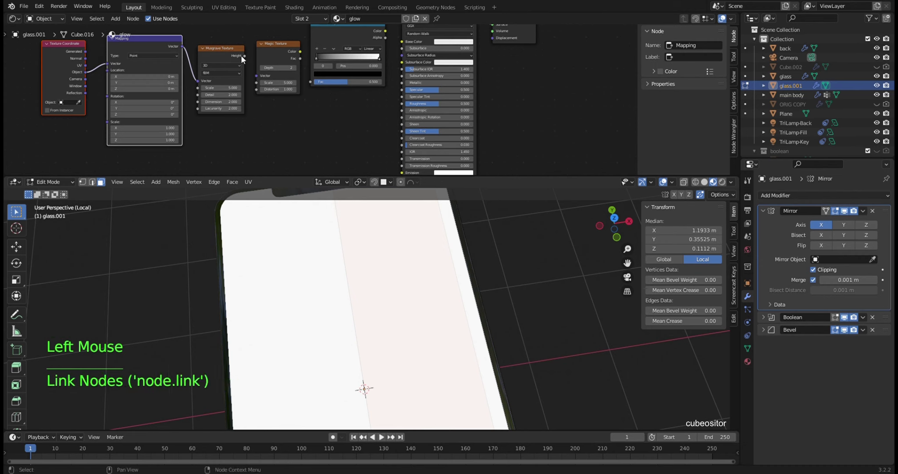
pyautogui.click(245, 56)
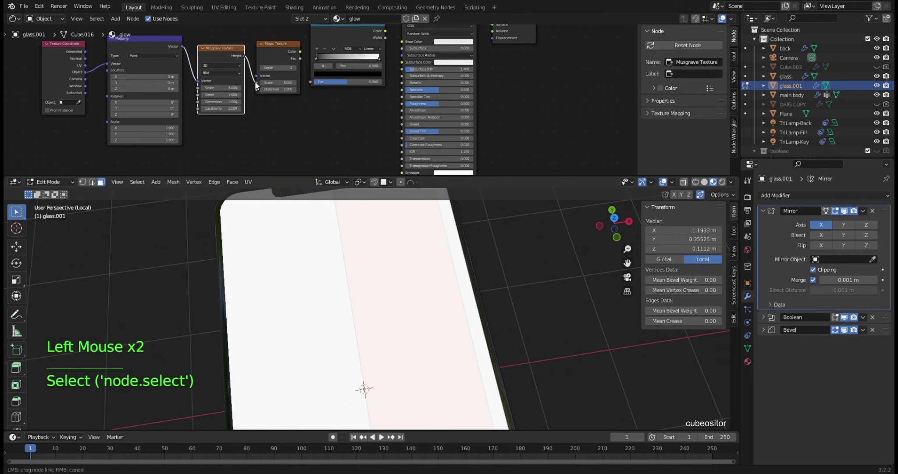
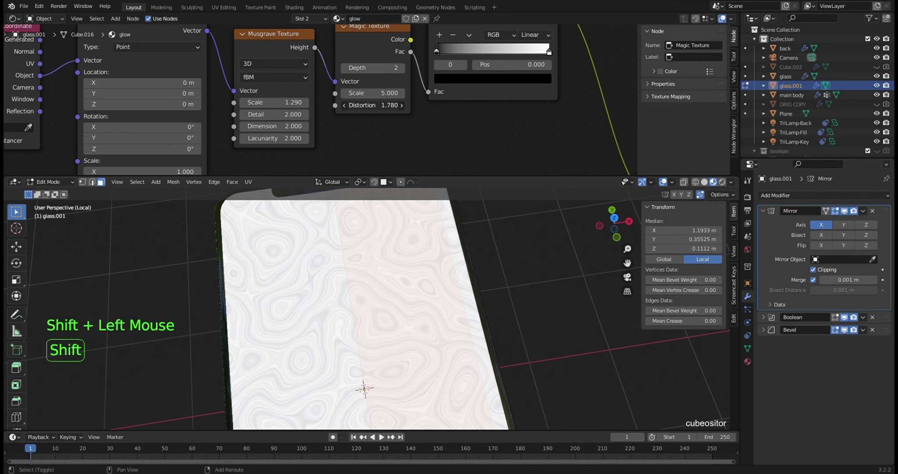
# Step: Undo and redo edits to settle the Magic Texture distortion at 1.080, then bring the ColorRamp into view
pyautogui.press('ctrl+z')
pyautogui.press('ctrl+z')
pyautogui.press('ctrl+z')
pyautogui.press('ctrl+z')
pyautogui.press('ctrl+z')
pyautogui.press('ctrl+shift+z')
pyautogui.press('ctrl+shift+z')
pyautogui.press('ctrl+shift+z')
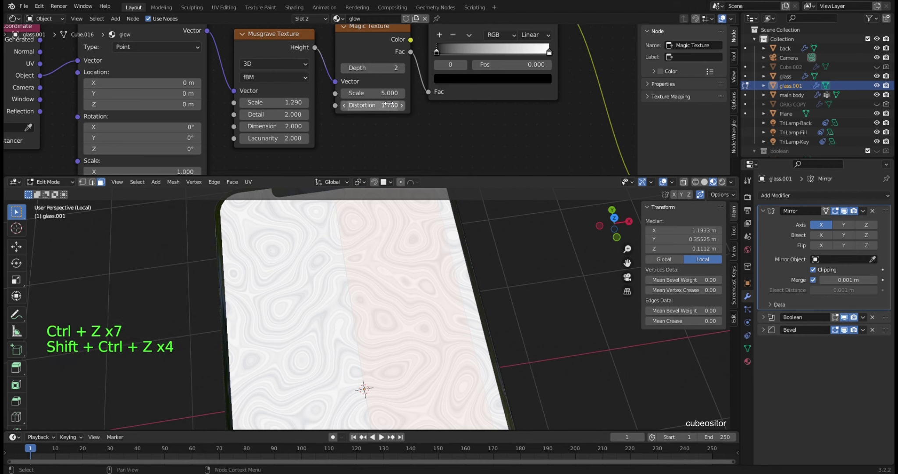
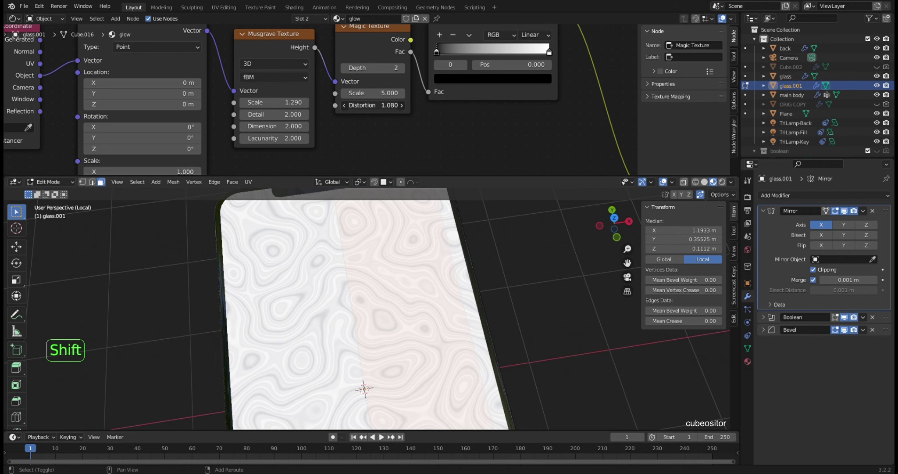
pyautogui.middleClick(559, 103)
pyautogui.click(426, 74)
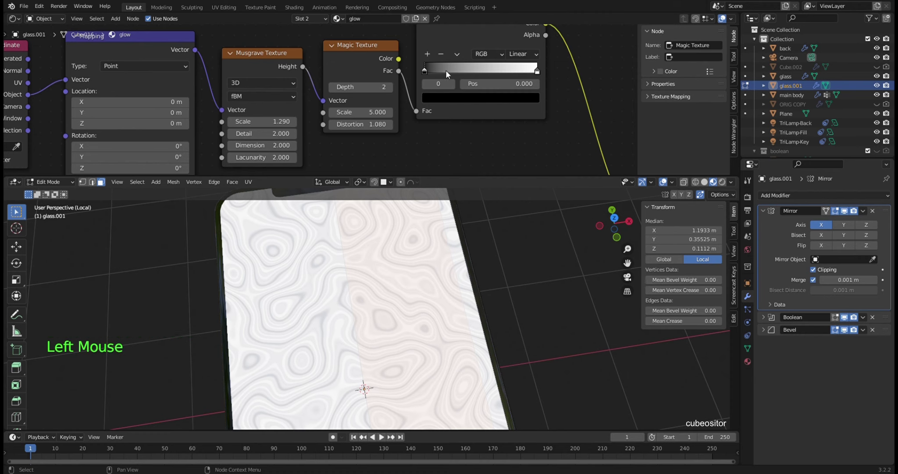
# Step: Add colour stops to the glow ColorRamp and space them across the gradient
pyautogui.click(429, 55)
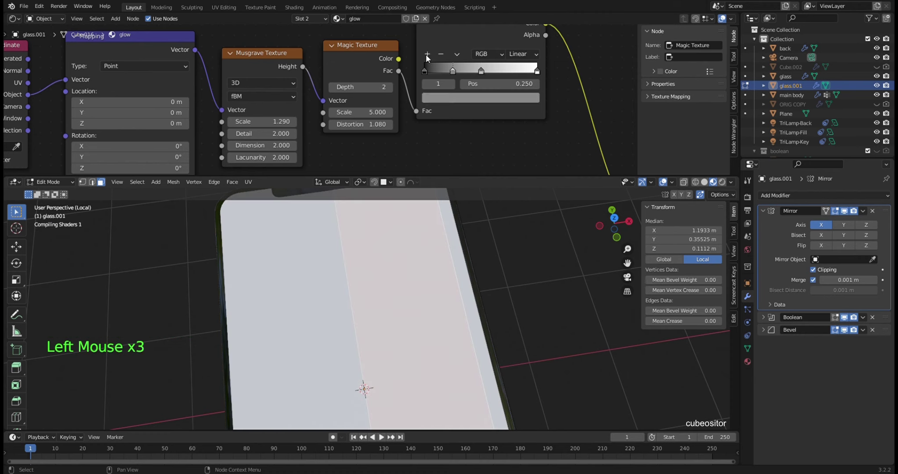
pyautogui.doubleClick(428, 57)
pyautogui.click(457, 74)
pyautogui.click(483, 72)
pyautogui.click(428, 56)
pyautogui.click(489, 73)
pyautogui.click(478, 73)
pyautogui.click(463, 75)
# Step: Colour the ramp stops dark blue, green, magenta, red and yellow in order
pyautogui.click(444, 76)
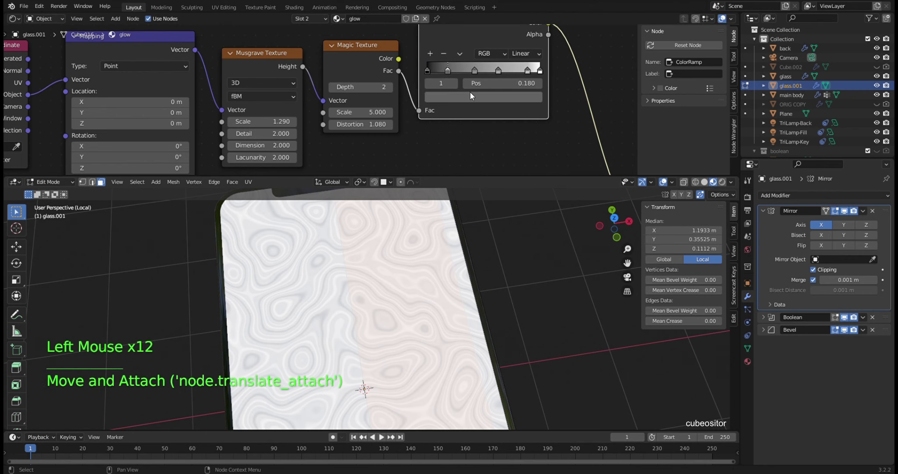
pyautogui.doubleClick(471, 99)
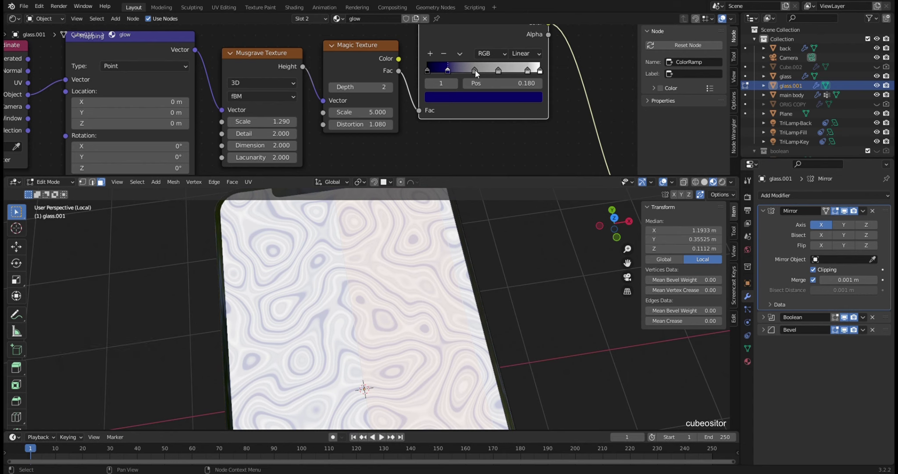
pyautogui.click(478, 73)
pyautogui.click(480, 101)
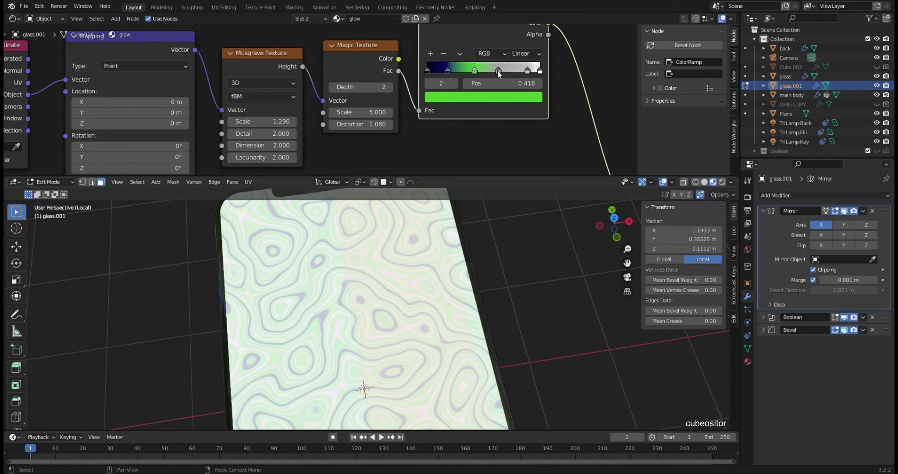
pyautogui.click(501, 71)
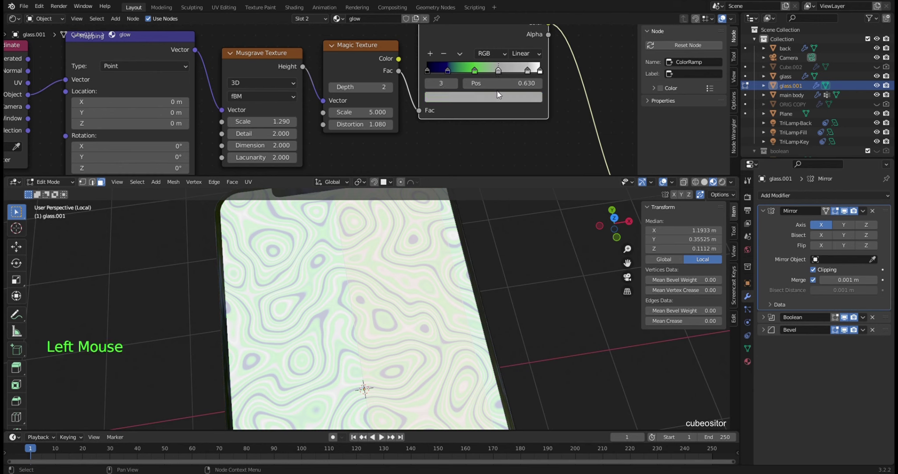
pyautogui.click(497, 101)
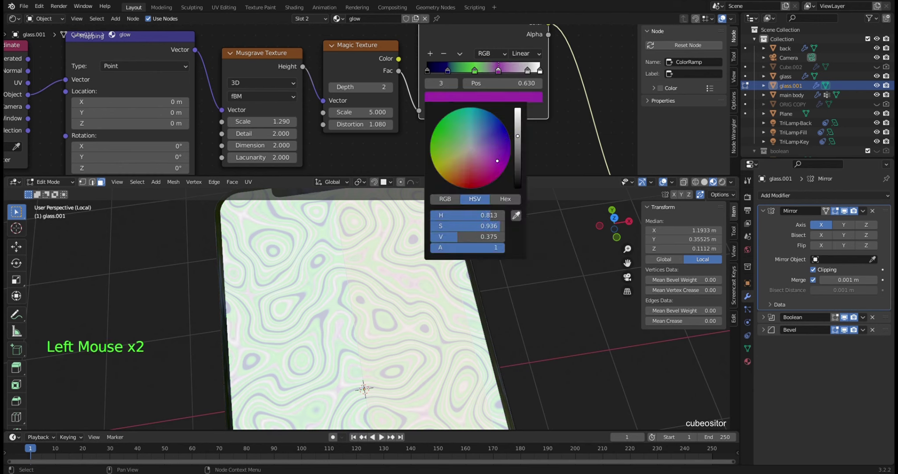
pyautogui.click(529, 72)
pyautogui.click(525, 100)
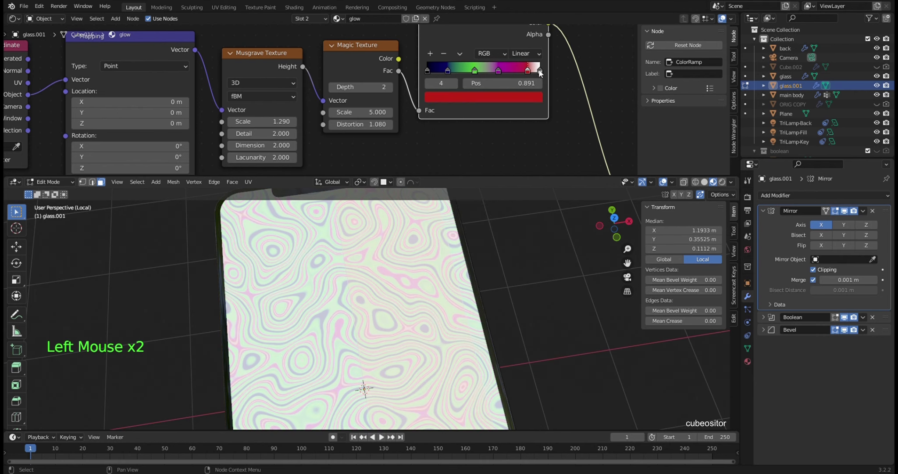
pyautogui.doubleClick(516, 102)
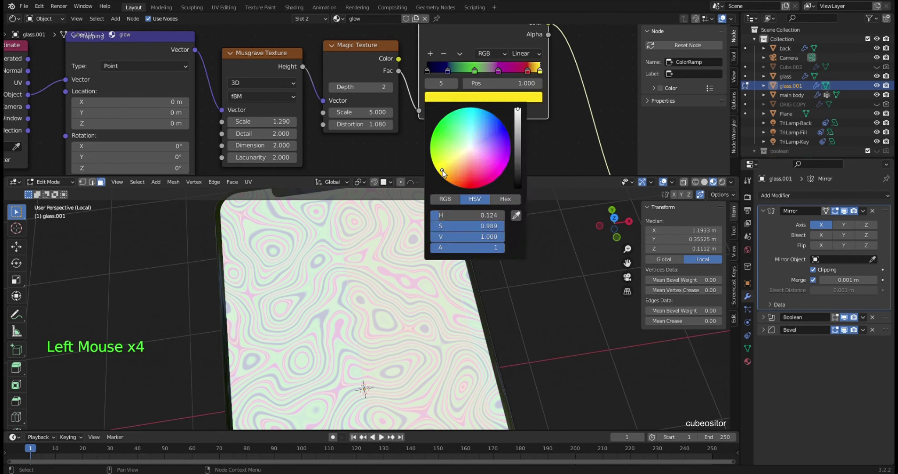
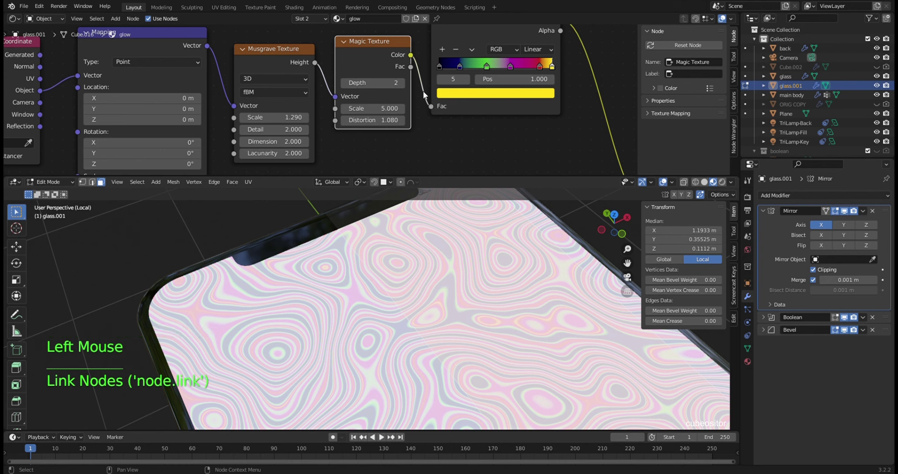
# Step: Try the texture's other output into the ramp, restore the colour link, and pan to the Principled BSDF with Roughness 0.5
pyautogui.click(411, 69)
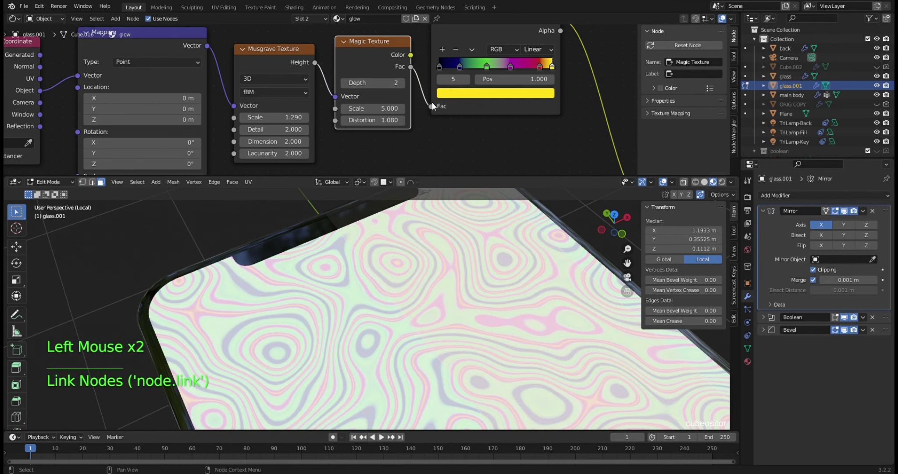
pyautogui.click(414, 57)
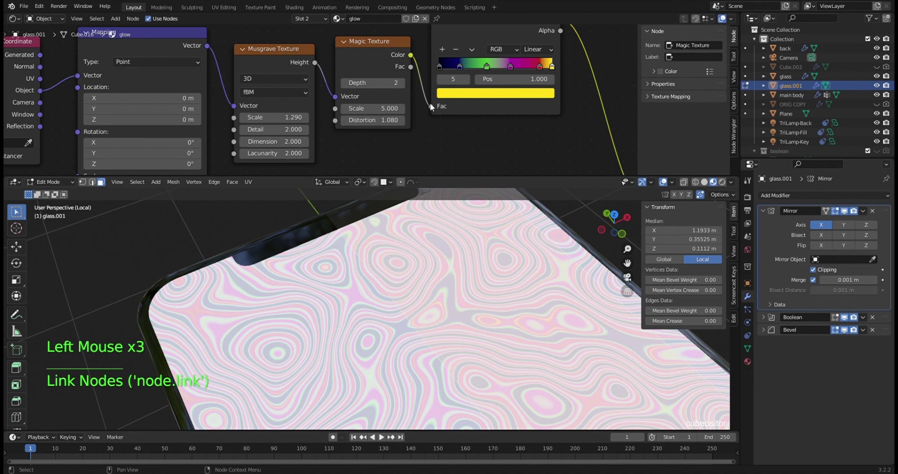
pyautogui.middleClick(427, 143)
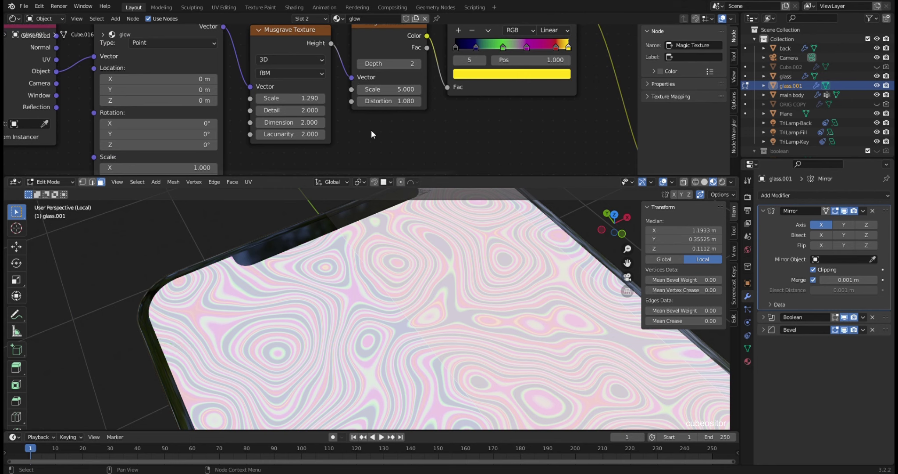
pyautogui.middleClick(392, 139)
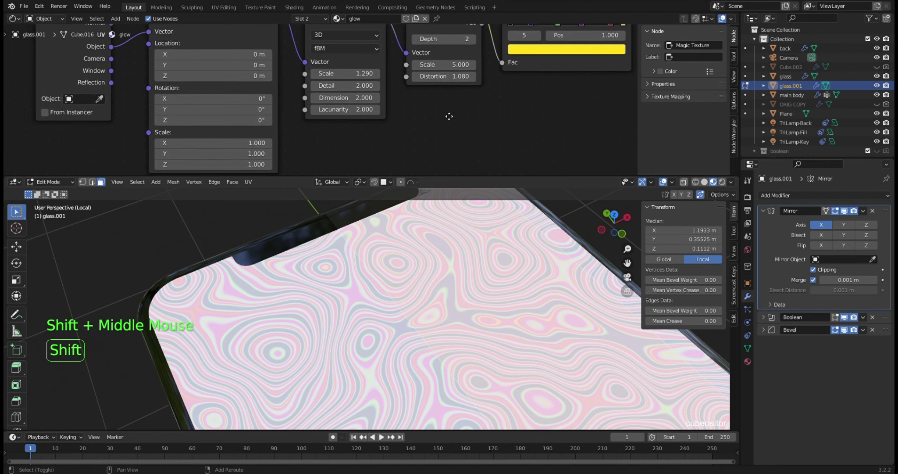
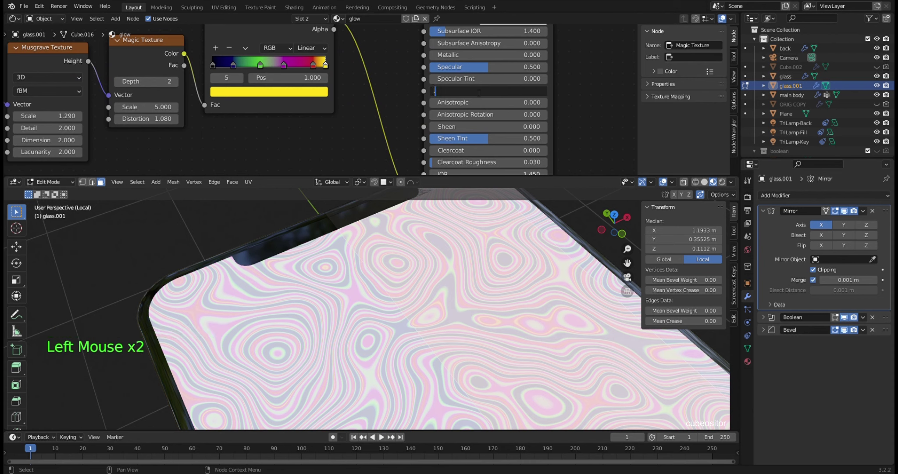
pyautogui.middleClick(356, 134)
pyautogui.middleClick(368, 96)
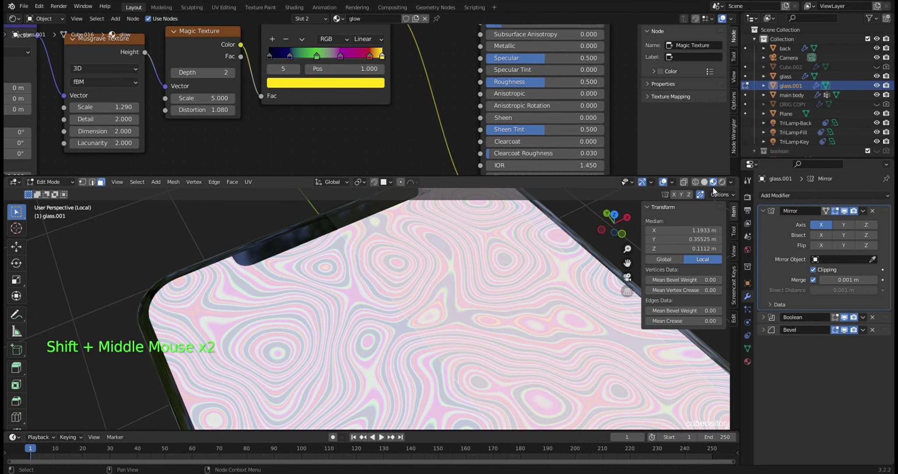
# Step: Preview the scene in Rendered shading and select the dark blue background plane
pyautogui.press('KP_Divide')
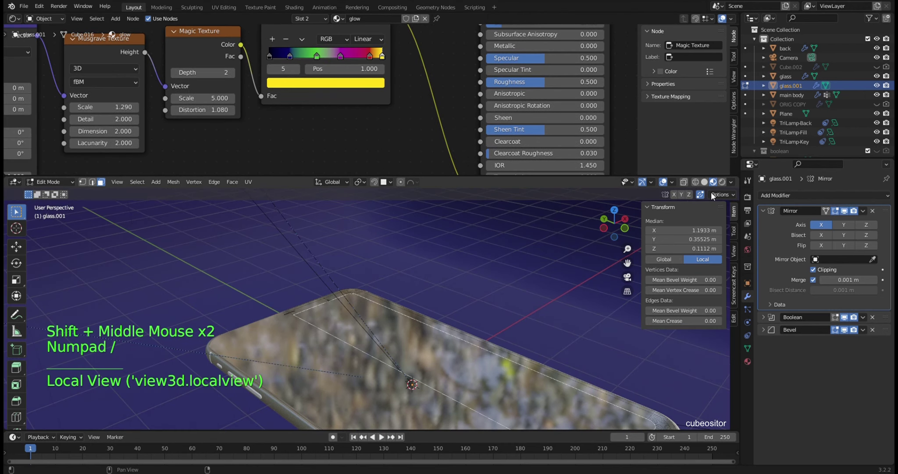
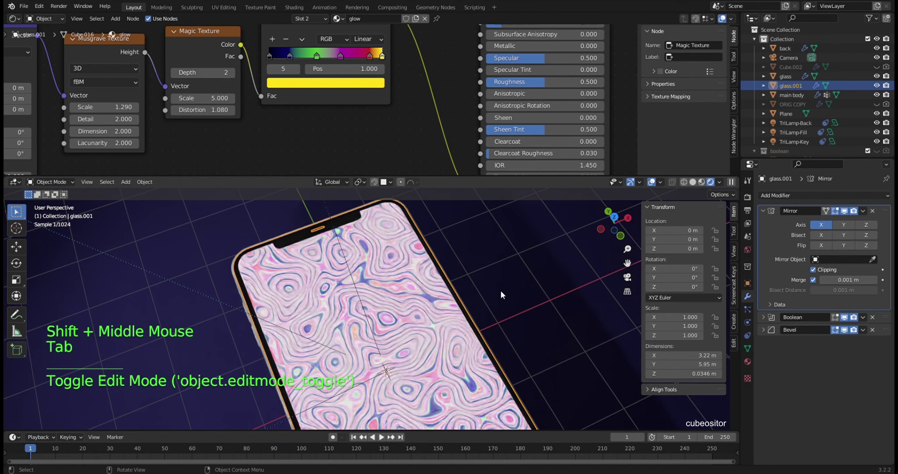
pyautogui.click(527, 280)
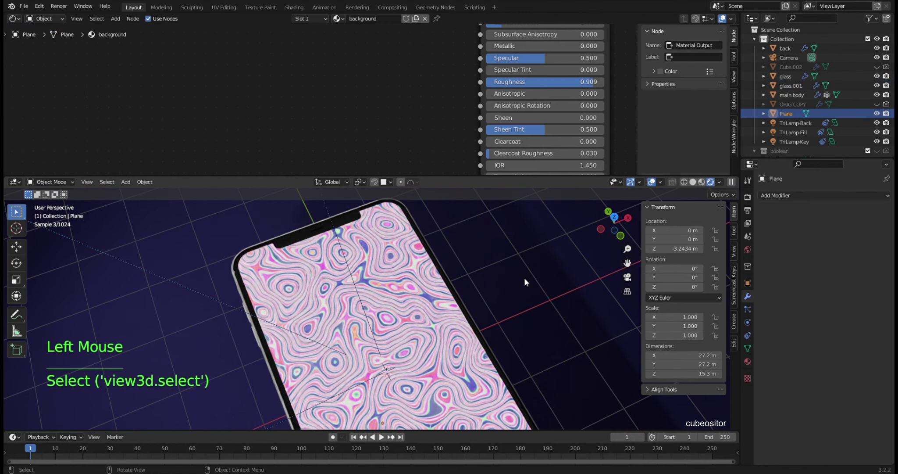
pyautogui.middleClick(499, 296)
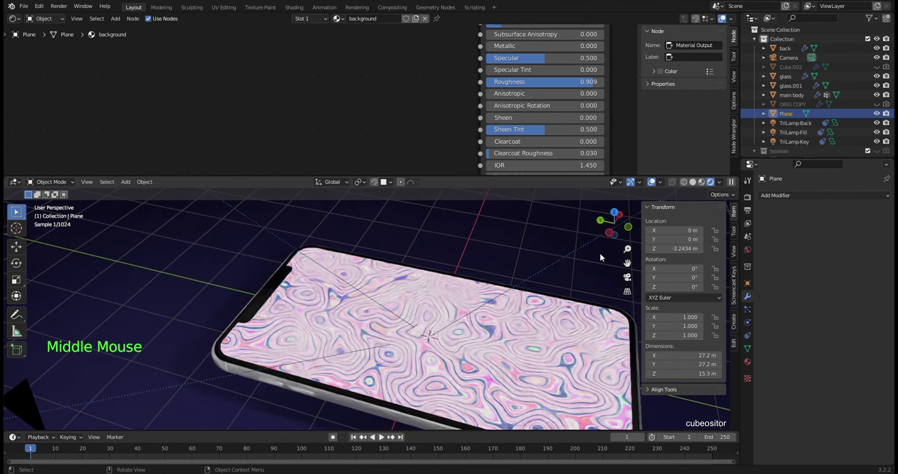
# Step: Inspect the phone's edges in simpler shading, then return to the rendered preview
pyautogui.click(693, 183)
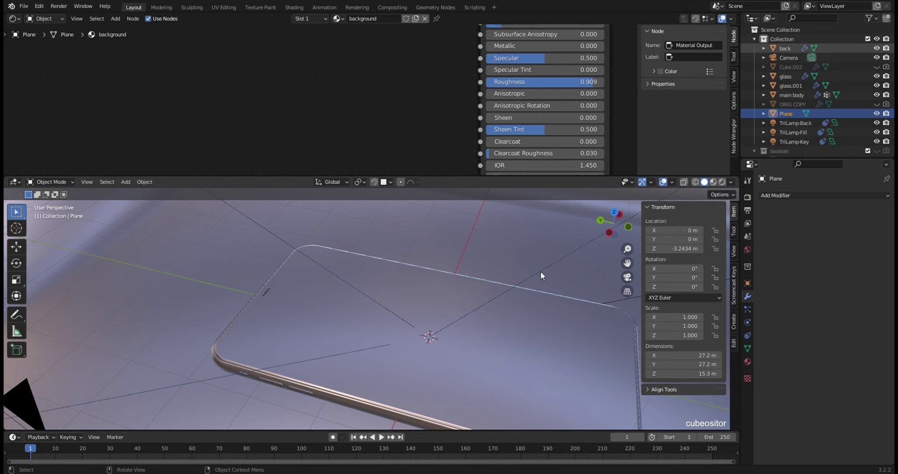
pyautogui.middleClick(545, 260)
pyautogui.middleClick(532, 268)
pyautogui.middleClick(454, 295)
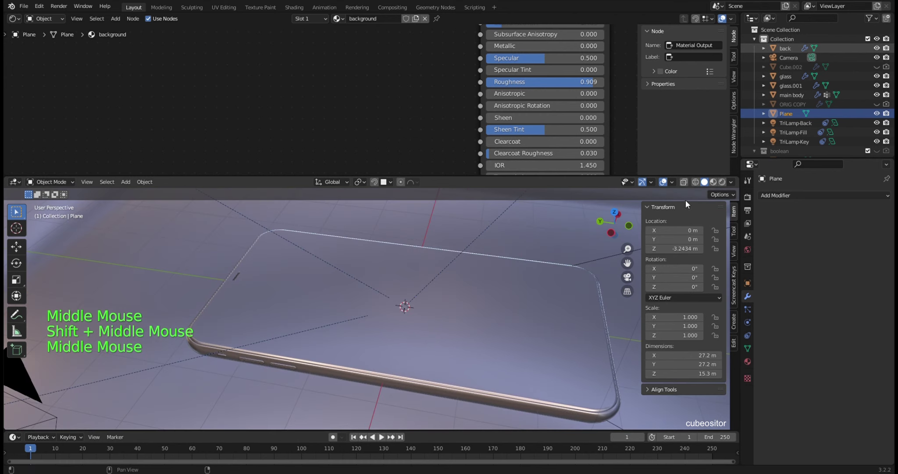
pyautogui.middleClick(380, 332)
pyautogui.middleClick(405, 320)
pyautogui.middleClick(728, 194)
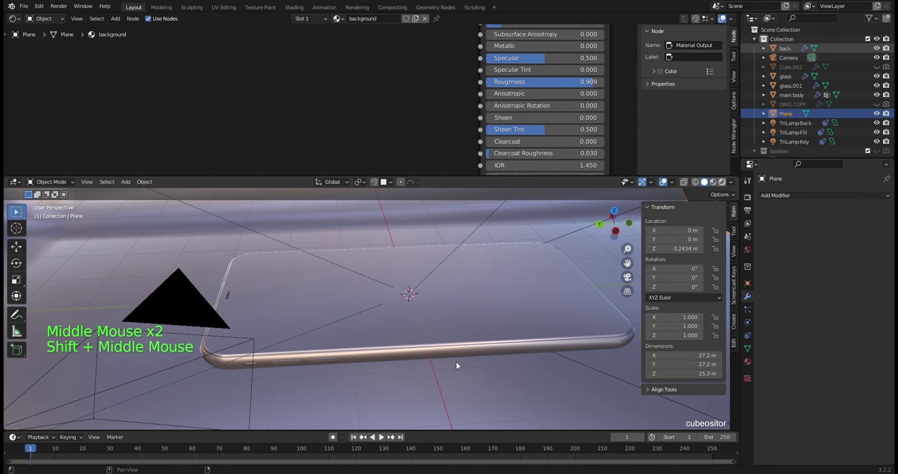
pyautogui.click(428, 358)
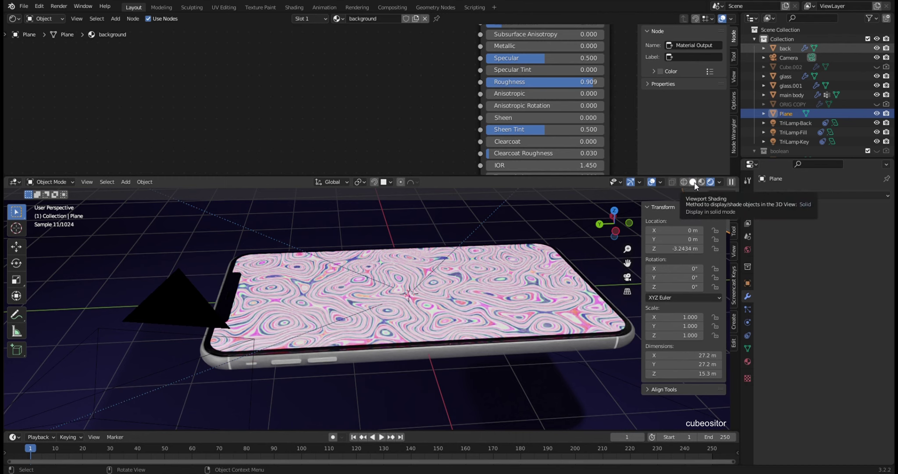
# Step: Set the volume-up button material's Metallic to 1.000 in its Principled BSDF
pyautogui.click(726, 220)
pyautogui.click(291, 365)
pyautogui.middleClick(428, 98)
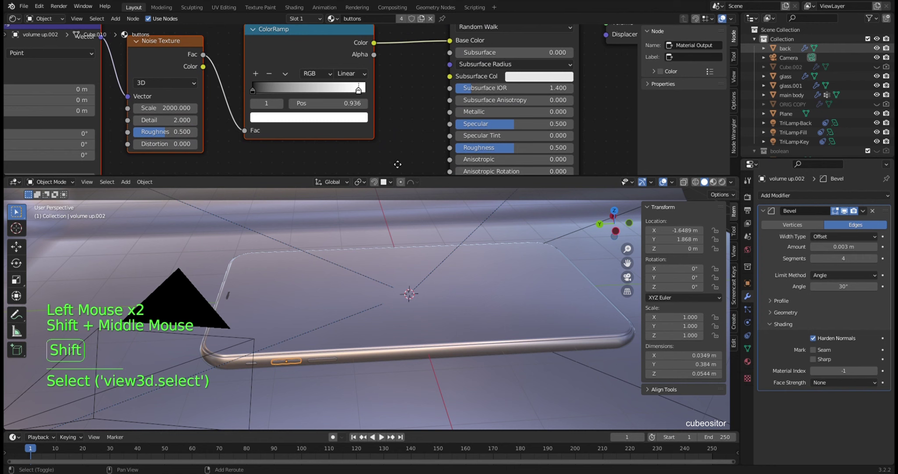
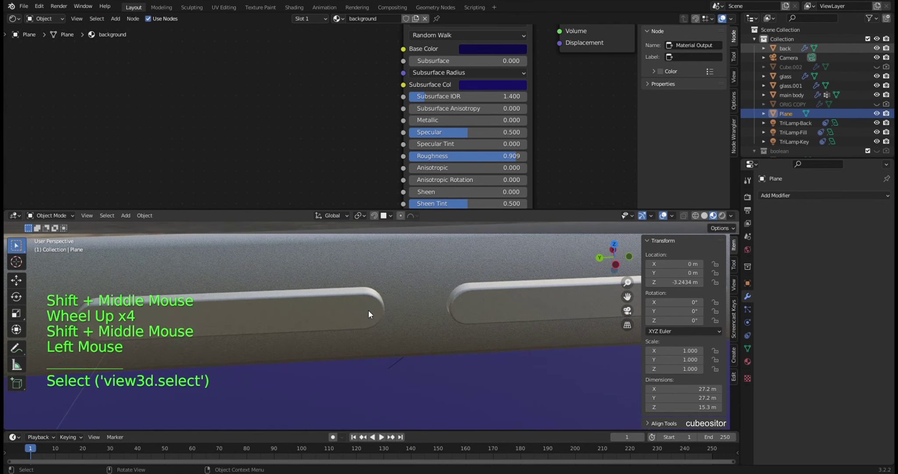
pyautogui.doubleClick(445, 117)
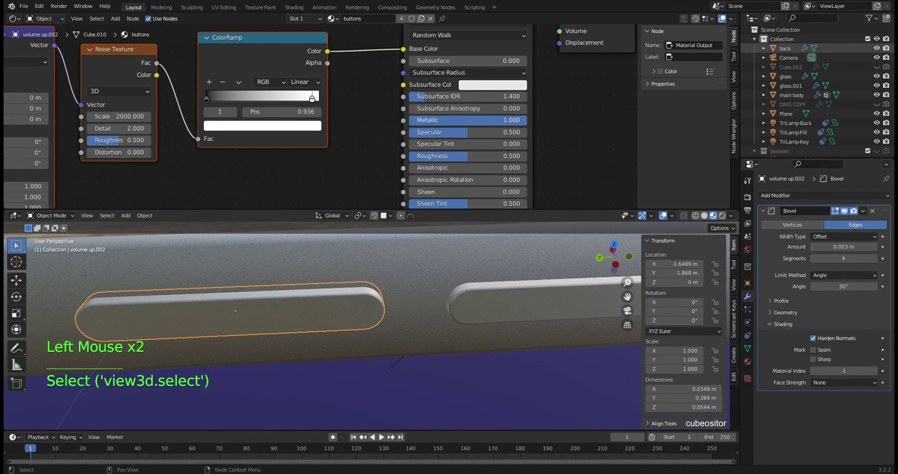
pyautogui.scroll(-3)
# Step: Orbit around the side buttons and phone to check the metallic look, ending on the glass Cylinder.001
pyautogui.middleClick(339, 313)
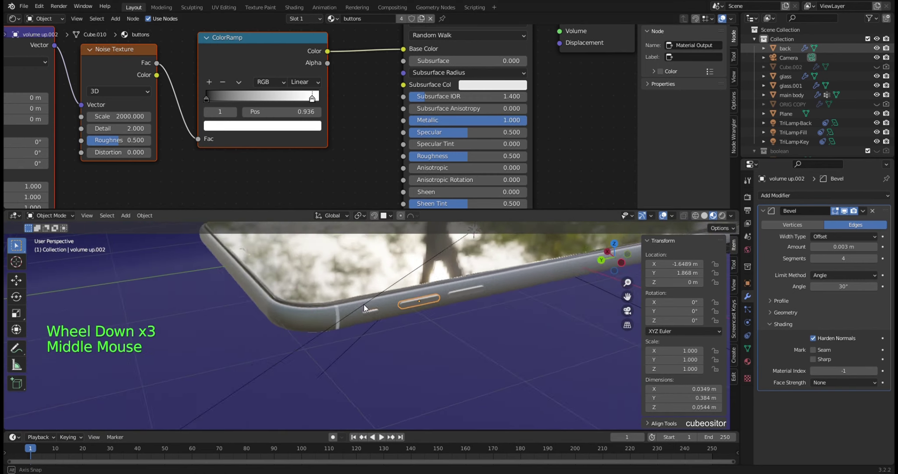
pyautogui.middleClick(411, 300)
pyautogui.middleClick(366, 280)
pyautogui.middleClick(395, 341)
pyautogui.middleClick(357, 335)
pyautogui.scroll(3)
pyautogui.middleClick(354, 309)
pyautogui.middleClick(348, 317)
pyautogui.click(308, 280)
pyautogui.middleClick(342, 303)
pyautogui.middleClick(352, 320)
pyautogui.scroll(3)
pyautogui.middleClick(395, 356)
pyautogui.middleClick(432, 352)
pyautogui.middleClick(418, 319)
pyautogui.middleClick(402, 312)
pyautogui.middleClick(348, 311)
pyautogui.middleClick(344, 318)
pyautogui.press('KP_Divide')
pyautogui.middleClick(359, 302)
pyautogui.middleClick(435, 330)
pyautogui.middleClick(442, 345)
pyautogui.scroll(3)
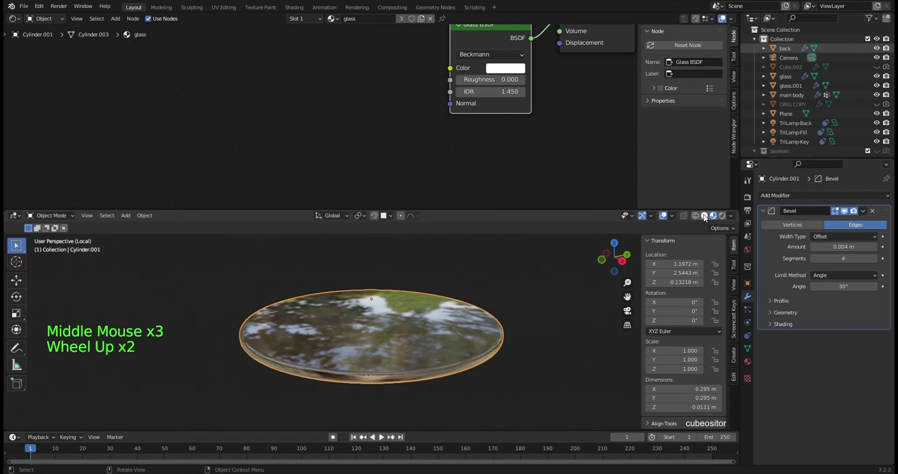
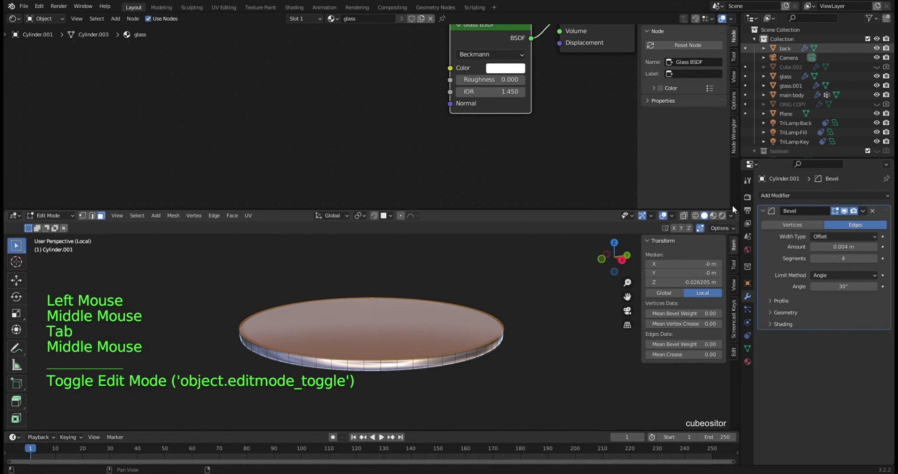
# Step: Adjust the lens rim height on the glass cylinder with edge slides and a moved duplicate
pyautogui.click(753, 182)
pyautogui.click(776, 284)
pyautogui.scroll(3)
pyautogui.middleClick(418, 328)
pyautogui.press('ctrl+r')
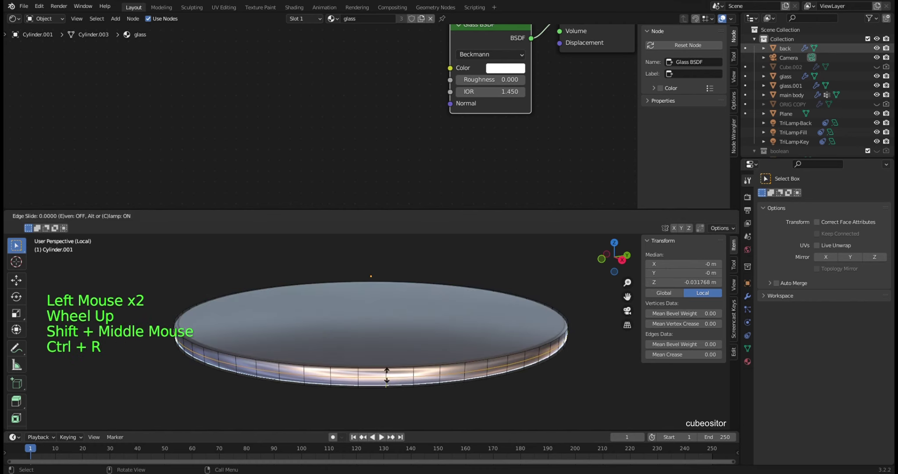
pyautogui.press('ctrl+r')
pyautogui.press('ctrl+r')
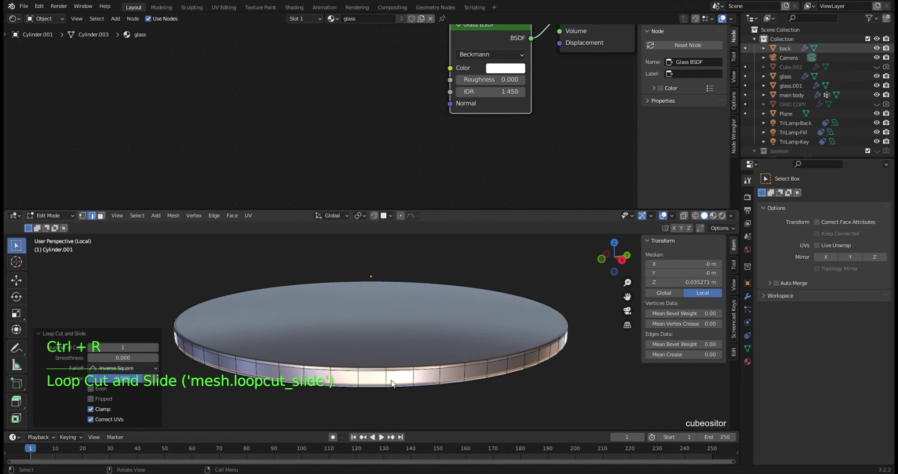
pyautogui.press('3')
pyautogui.click(425, 322)
pyautogui.middleClick(417, 318)
pyautogui.press('shift+d')
pyautogui.press('g')
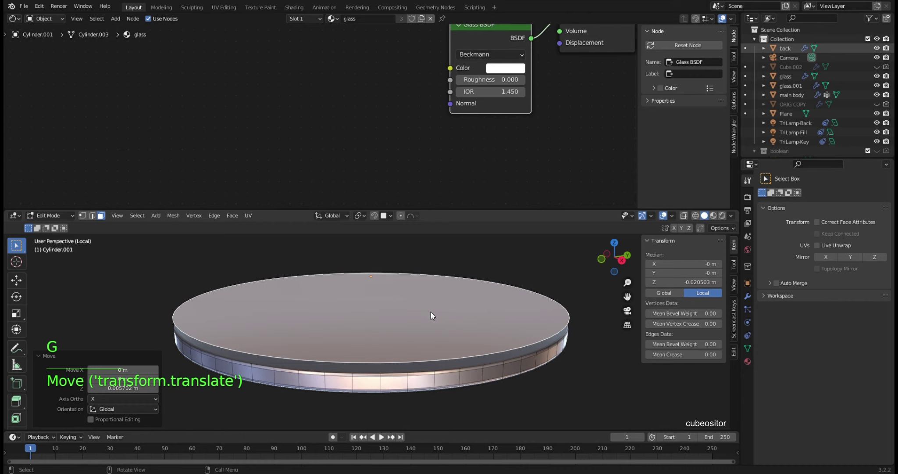
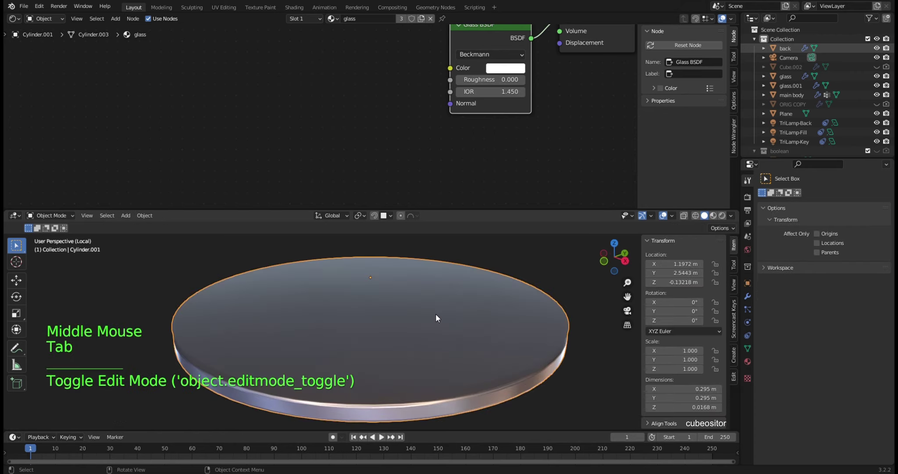
# Step: Lower the cylinder's top faces and separate them into a new object, Cylinder.002
pyautogui.press('Tab')
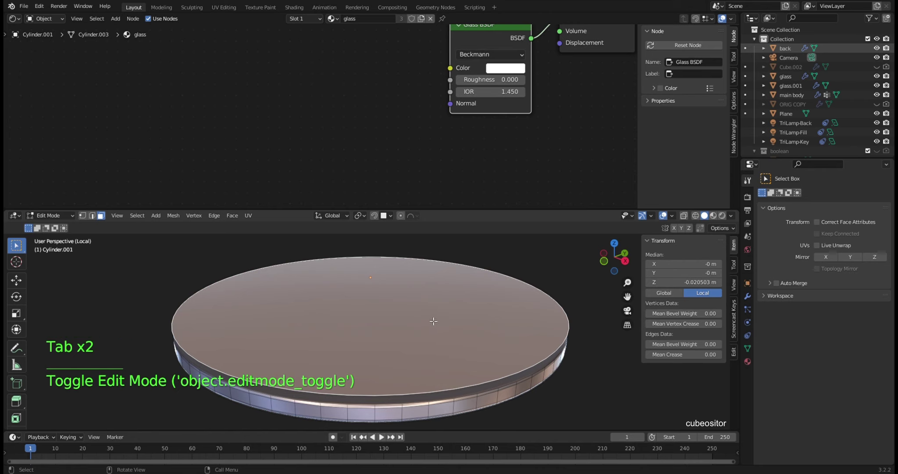
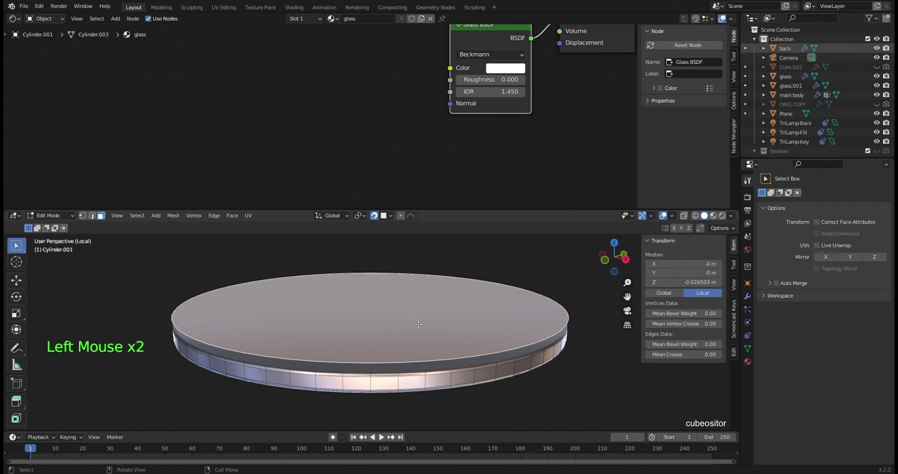
pyautogui.press('g')
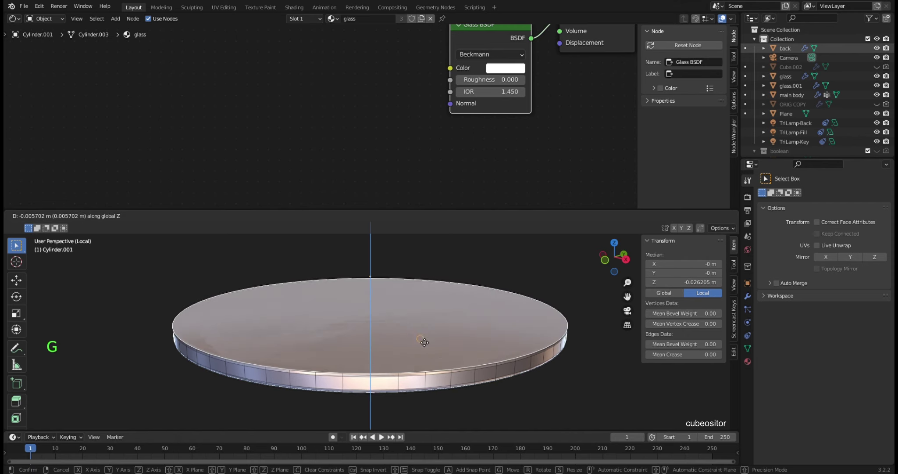
pyautogui.press('g')
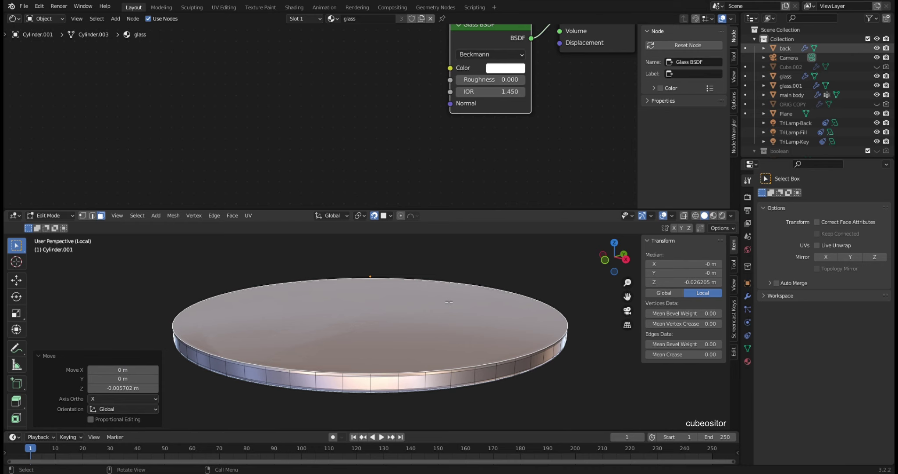
pyautogui.press('p')
pyautogui.press('Tab')
pyautogui.click(446, 307)
pyautogui.click(483, 335)
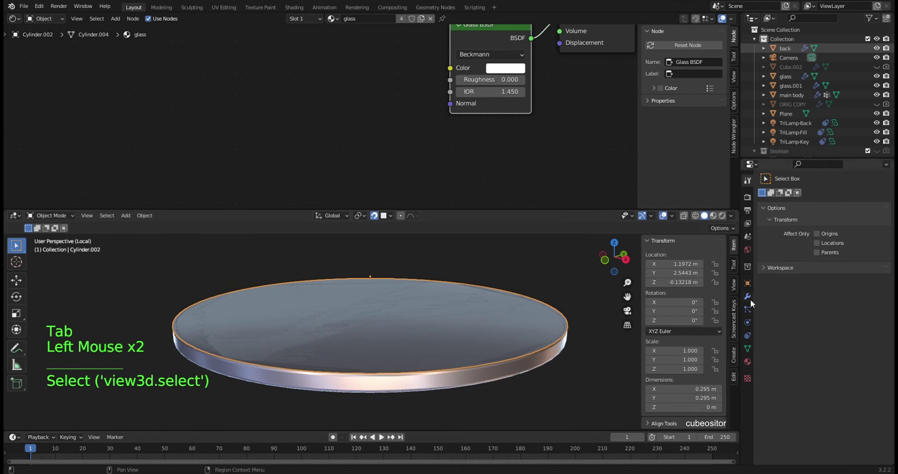
# Step: Add a second material slot to Cylinder.002 holding the black Material.004
pyautogui.click(782, 223)
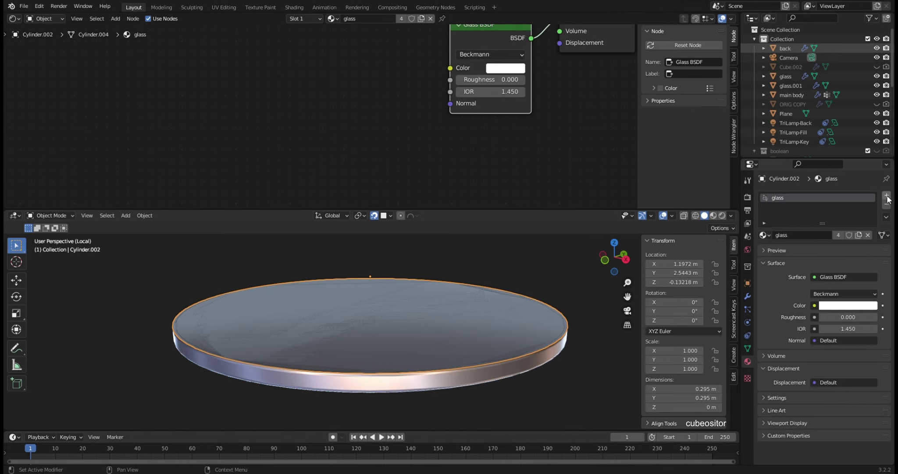
pyautogui.click(891, 195)
pyautogui.click(767, 250)
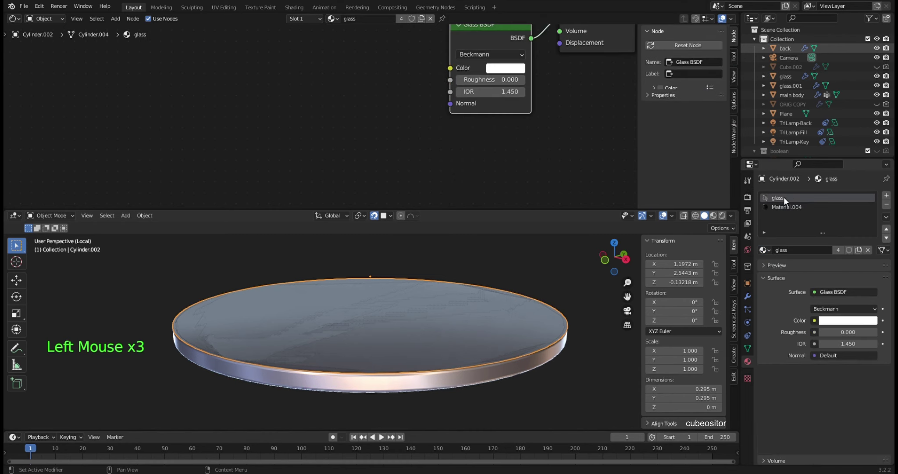
pyautogui.doubleClick(794, 207)
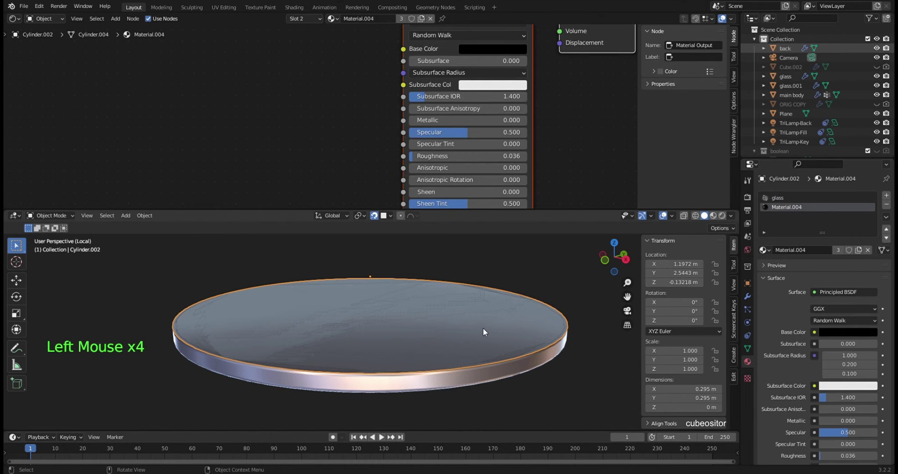
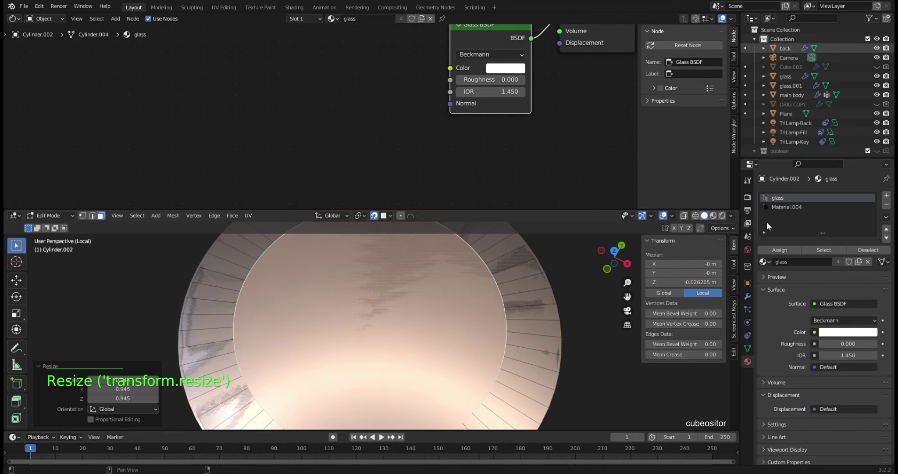
# Step: Assign Material.004 to the disc's selected faces
pyautogui.click(780, 253)
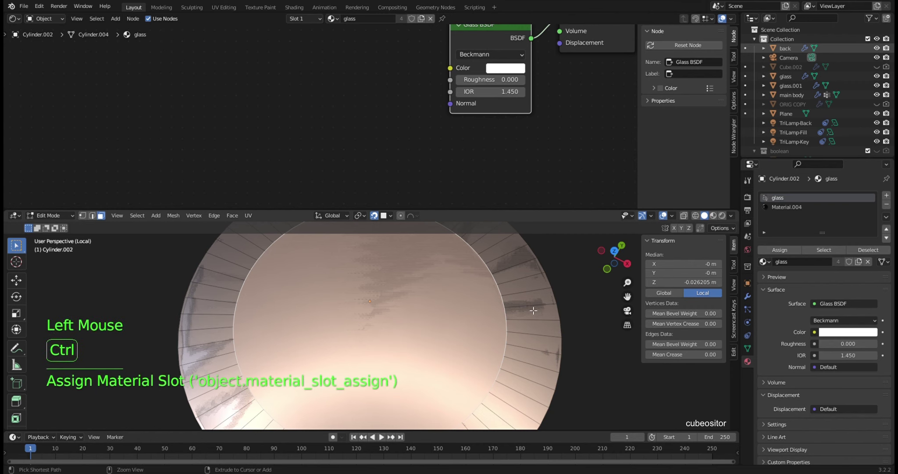
pyautogui.press('ctrl+i')
pyautogui.click(793, 210)
pyautogui.click(775, 251)
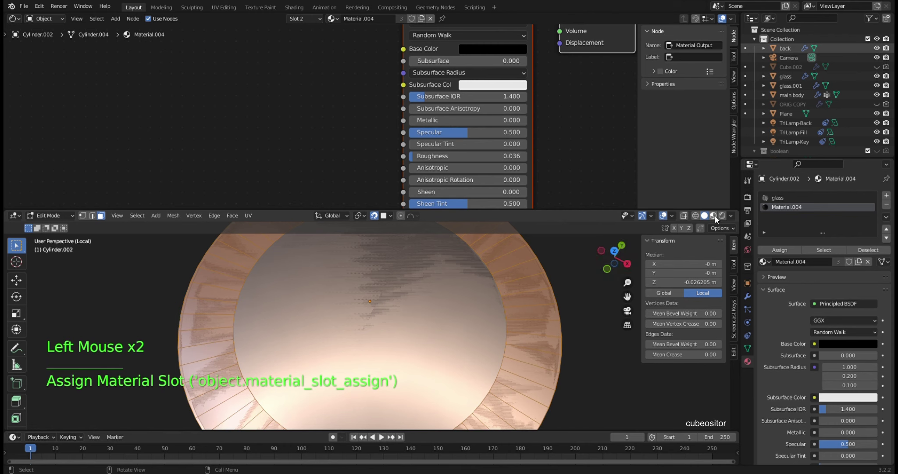
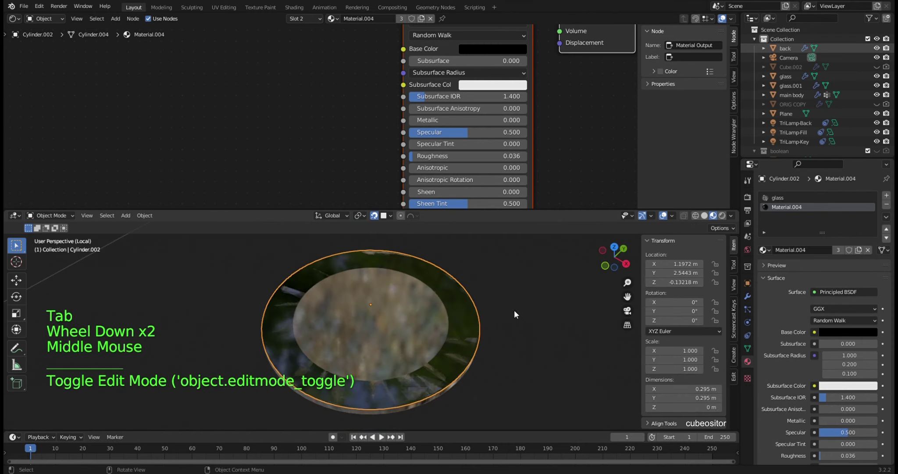
# Step: Check the result in the viewport and select the phone's back panel
pyautogui.middleClick(492, 301)
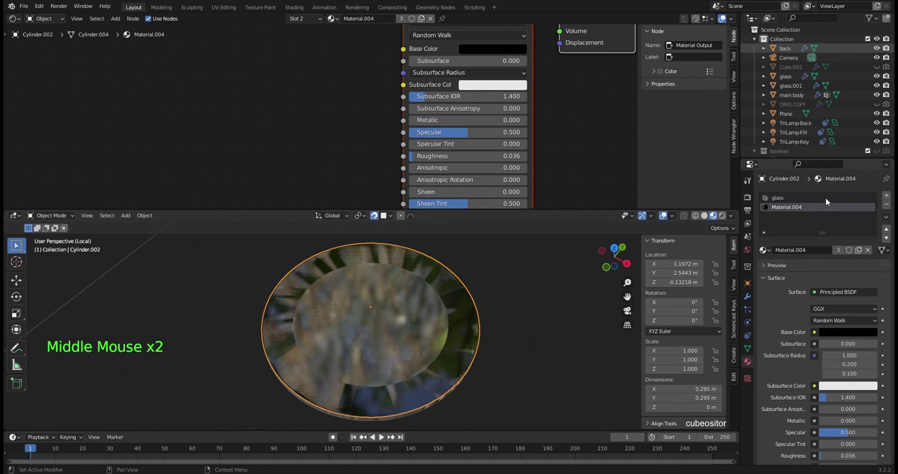
pyautogui.press('KP_Divide')
pyautogui.click(354, 302)
pyautogui.click(221, 323)
pyautogui.press('KP_Divide')
# Step: Preview the scene with rendered lighting, then return to plain solid shading
pyautogui.click(245, 327)
pyautogui.middleClick(240, 323)
pyautogui.middleClick(432, 345)
pyautogui.middleClick(460, 337)
pyautogui.middleClick(506, 296)
pyautogui.click(587, 304)
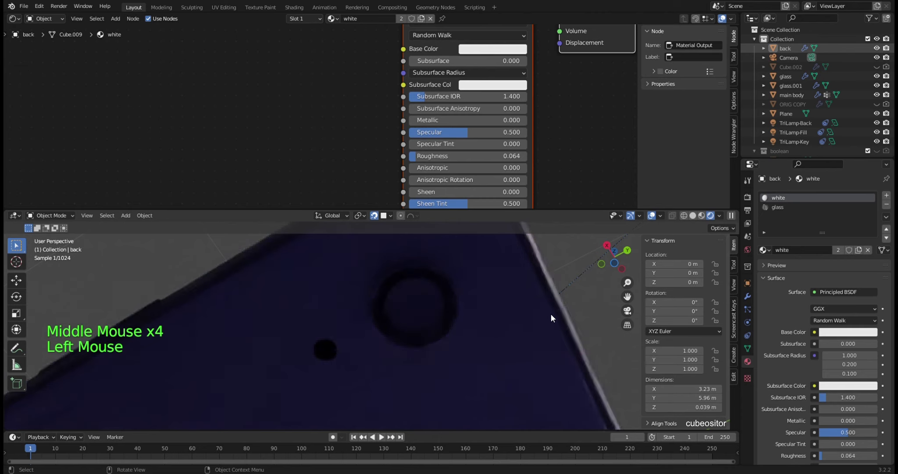
pyautogui.middleClick(480, 308)
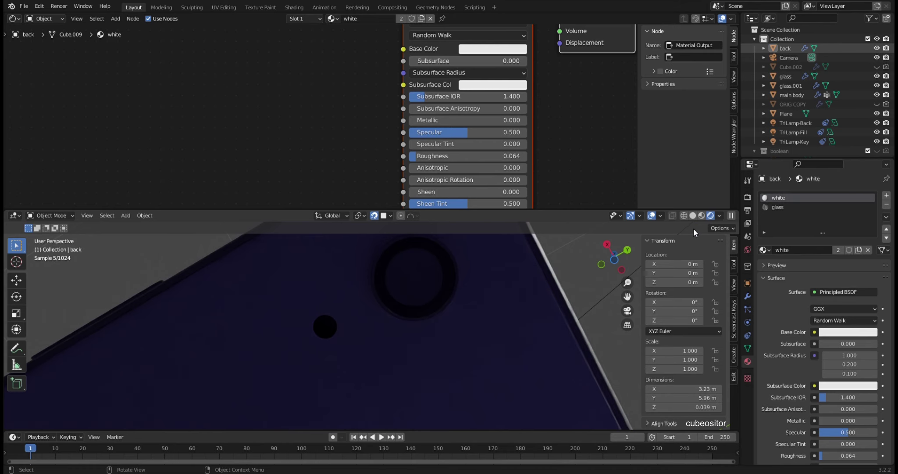
pyautogui.click(703, 218)
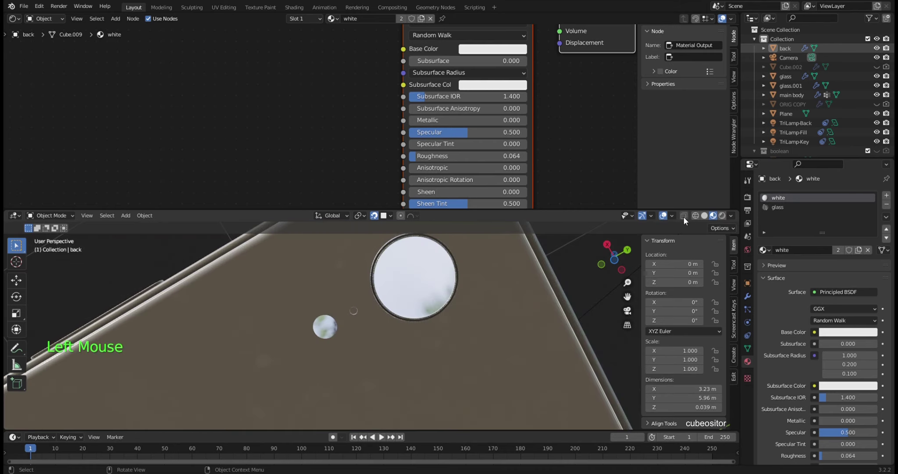
pyautogui.click(710, 219)
pyautogui.middleClick(384, 299)
# Step: Cover all of Cylinder.002's faces with the black Material.004, then select glass Cylinder.001
pyautogui.click(441, 352)
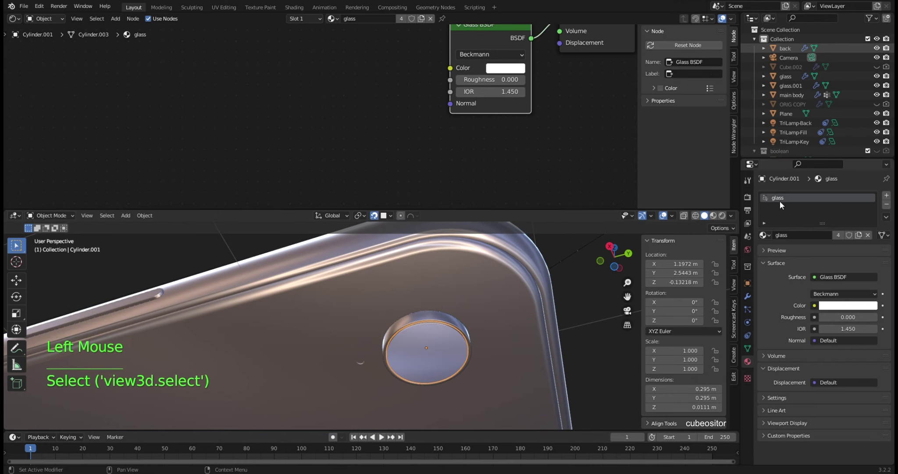
pyautogui.scroll(3)
pyautogui.scroll(-3)
pyautogui.click(792, 148)
pyautogui.scroll(-3)
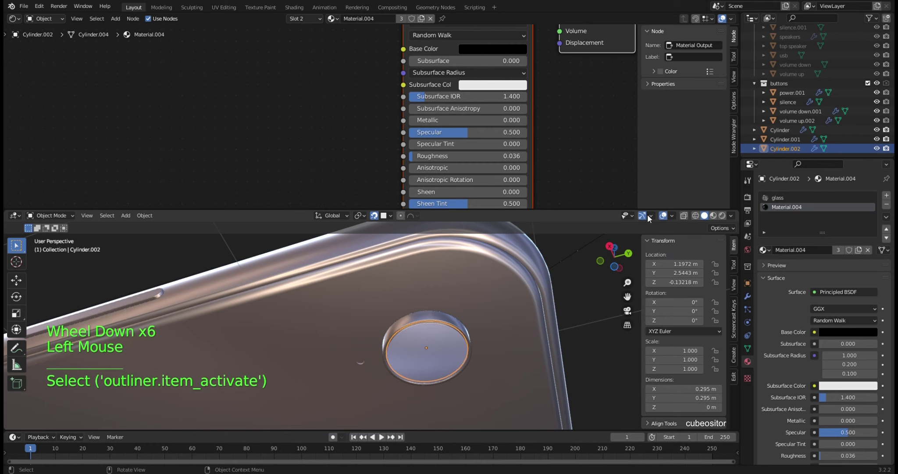
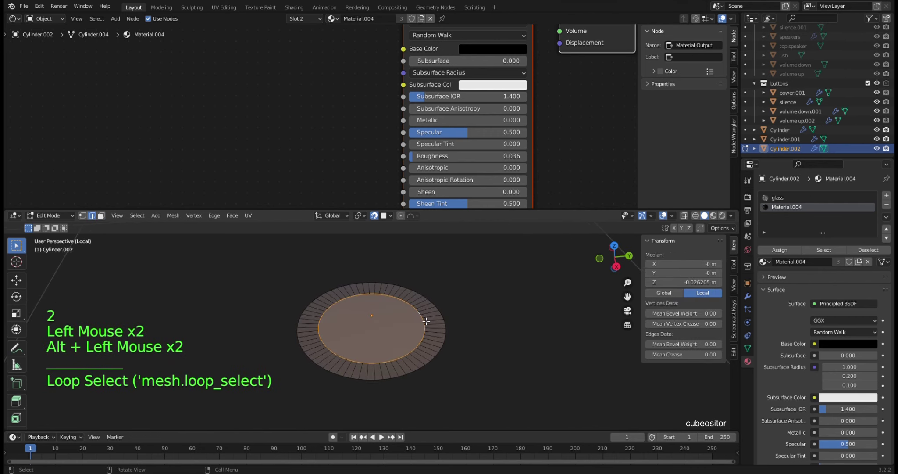
pyautogui.press('s')
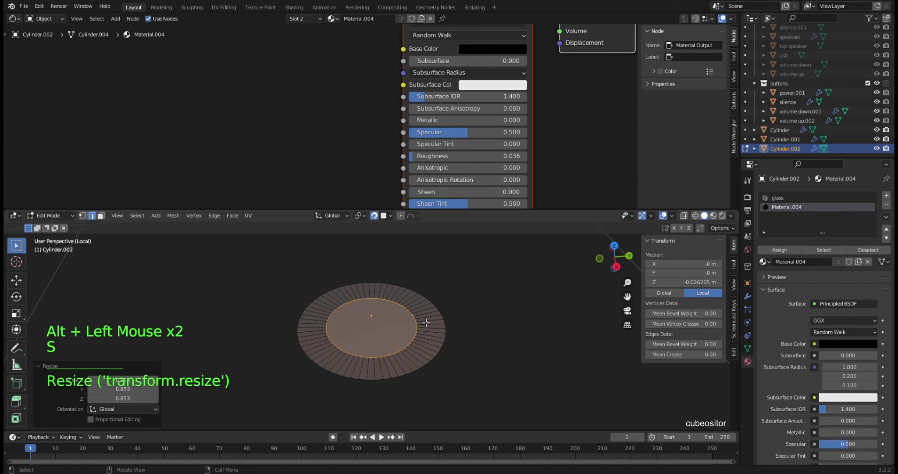
pyautogui.press('Tab')
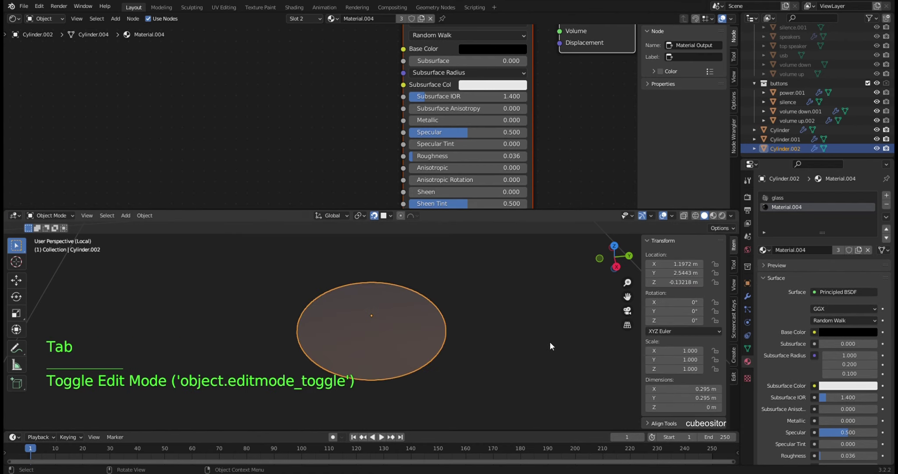
pyautogui.press('KP_Divide')
pyautogui.click(438, 358)
pyautogui.press('KP_Divide')
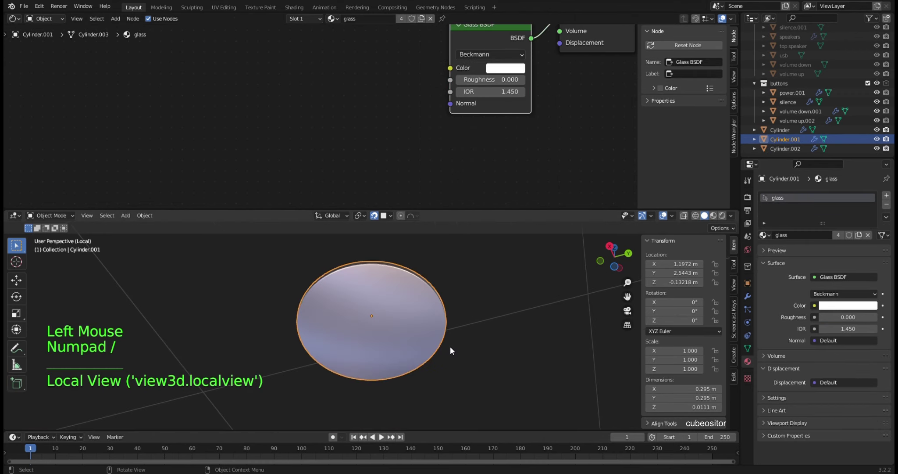
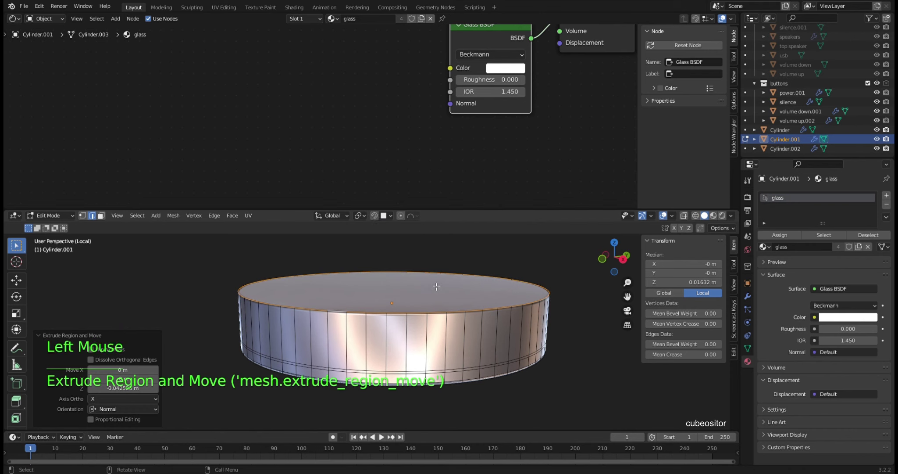
# Step: Move Cylinder.001's faces along Z to thicken it toward 0.0299 m
pyautogui.press('g')
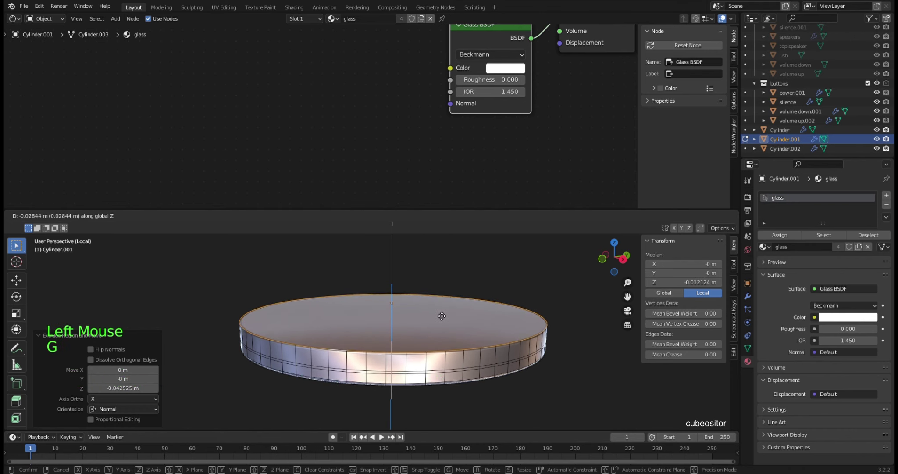
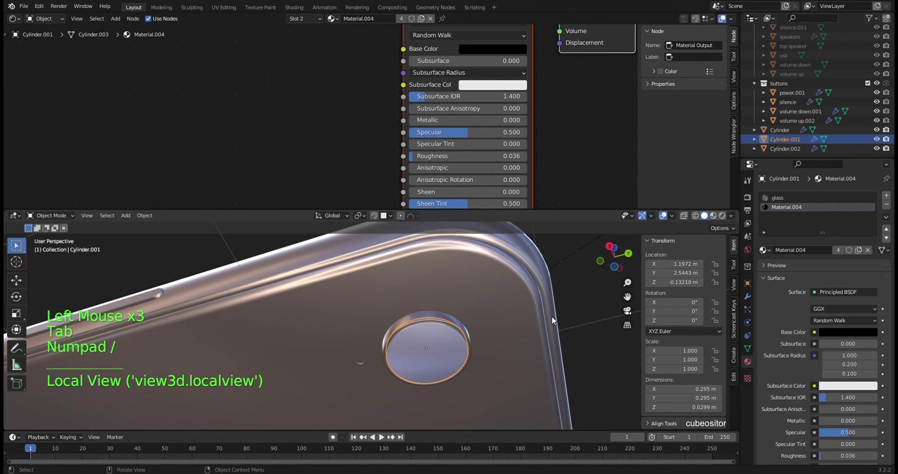
pyautogui.middleClick(544, 318)
pyautogui.click(584, 329)
pyautogui.click(596, 346)
pyautogui.middleClick(522, 338)
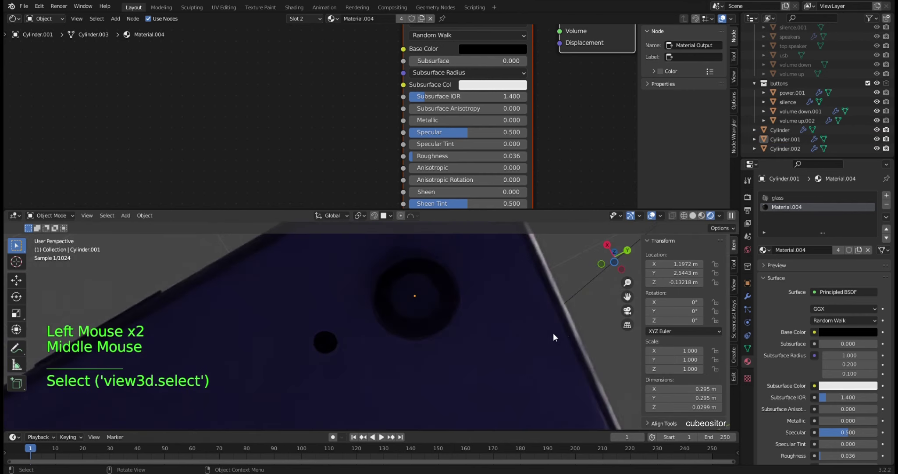
pyautogui.middleClick(513, 312)
pyautogui.middleClick(488, 310)
pyautogui.click(697, 219)
pyautogui.scroll(-3)
pyautogui.middleClick(374, 349)
pyautogui.middleClick(379, 369)
pyautogui.scroll(-3)
pyautogui.middleClick(395, 329)
pyautogui.middleClick(276, 315)
pyautogui.middleClick(292, 320)
pyautogui.scroll(-3)
pyautogui.middleClick(418, 335)
pyautogui.middleClick(381, 308)
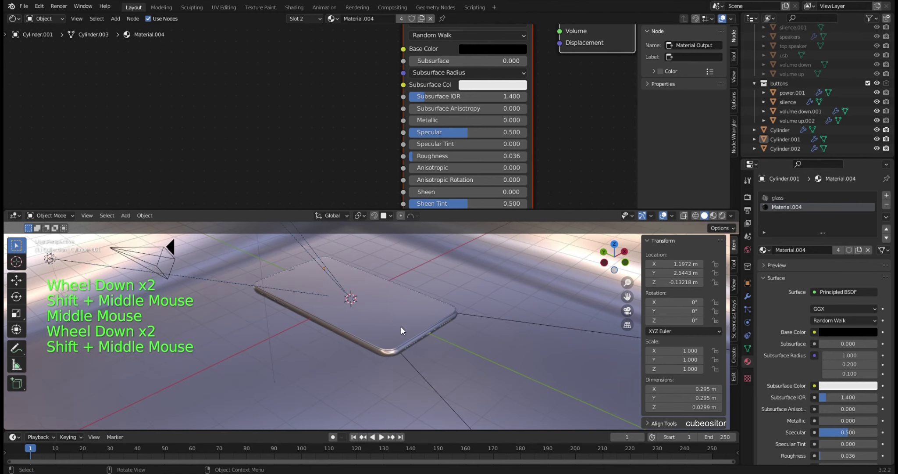
pyautogui.middleClick(395, 327)
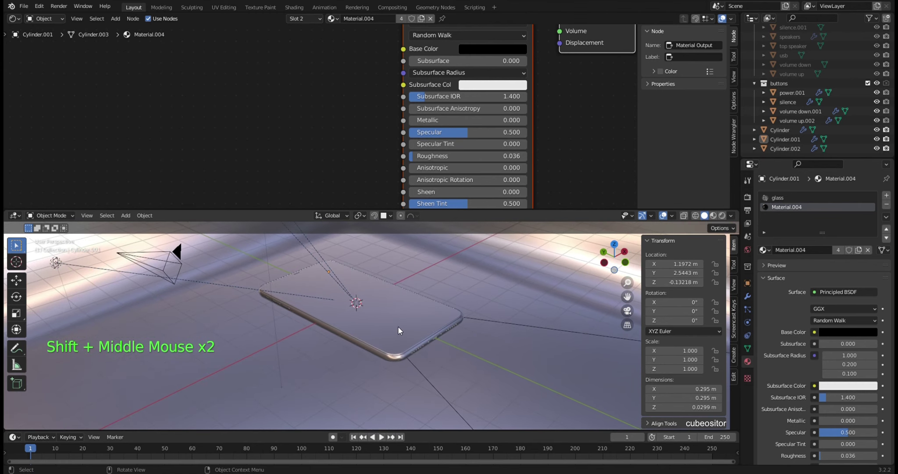
pyautogui.middleClick(423, 336)
pyautogui.scroll(3)
pyautogui.click(422, 300)
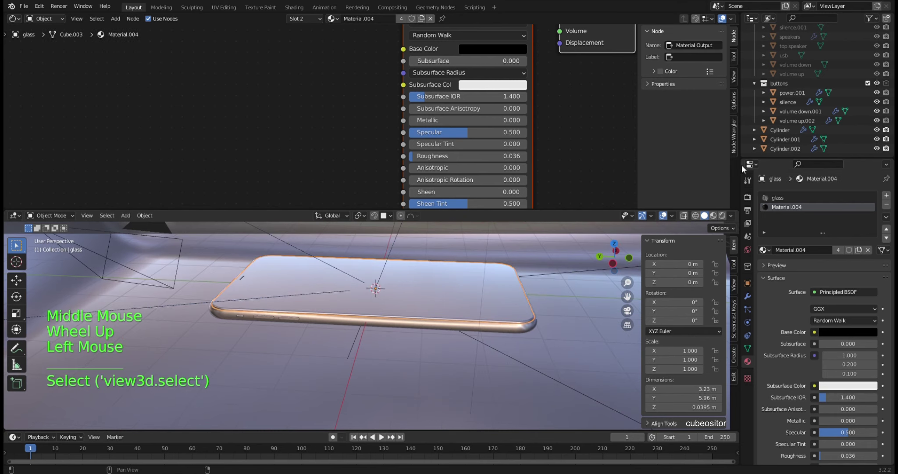
pyautogui.click(532, 310)
pyautogui.middleClick(446, 300)
pyautogui.middleClick(439, 321)
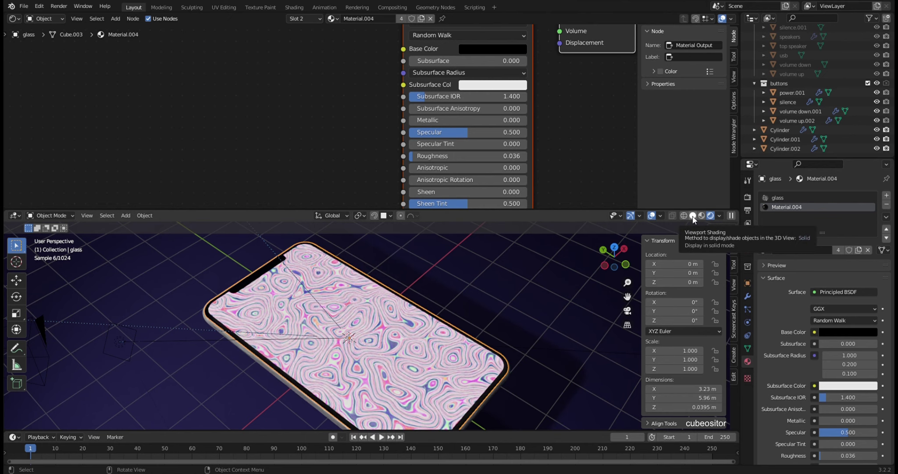
pyautogui.click(695, 221)
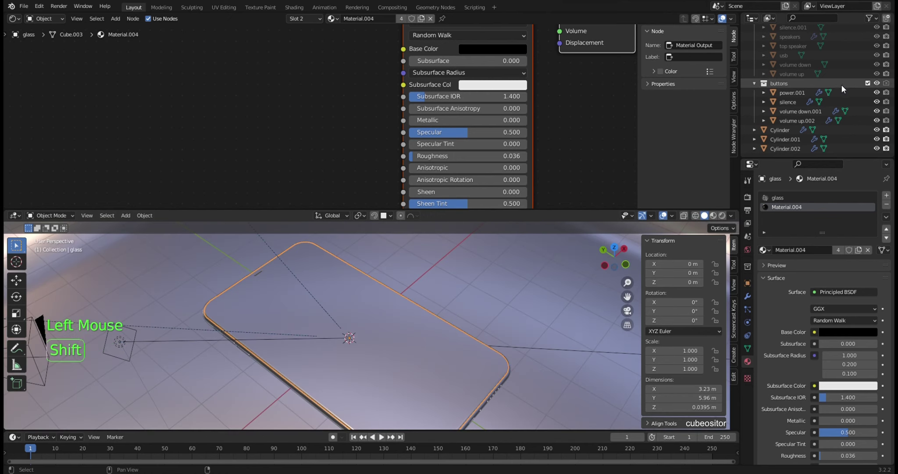
pyautogui.scroll(3)
# Step: Set the glow material's Musgrave Texture scale to 0.47 in the Shader Editor
pyautogui.click(802, 89)
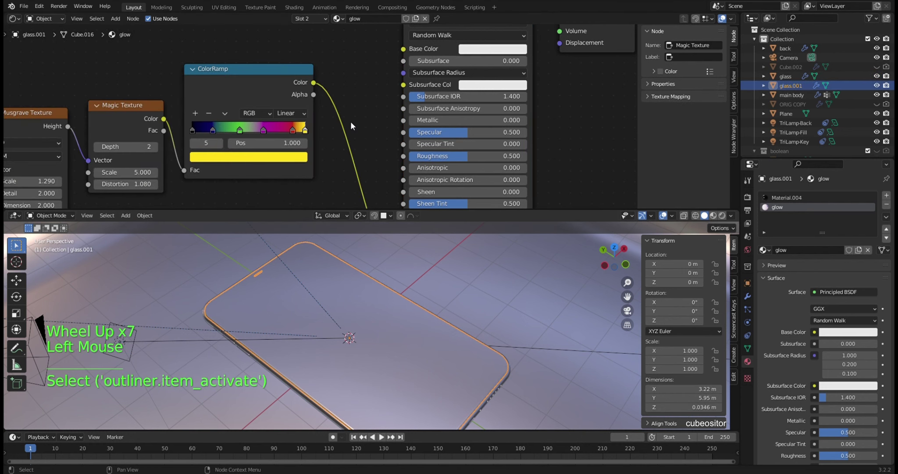
pyautogui.scroll(-3)
pyautogui.middleClick(401, 151)
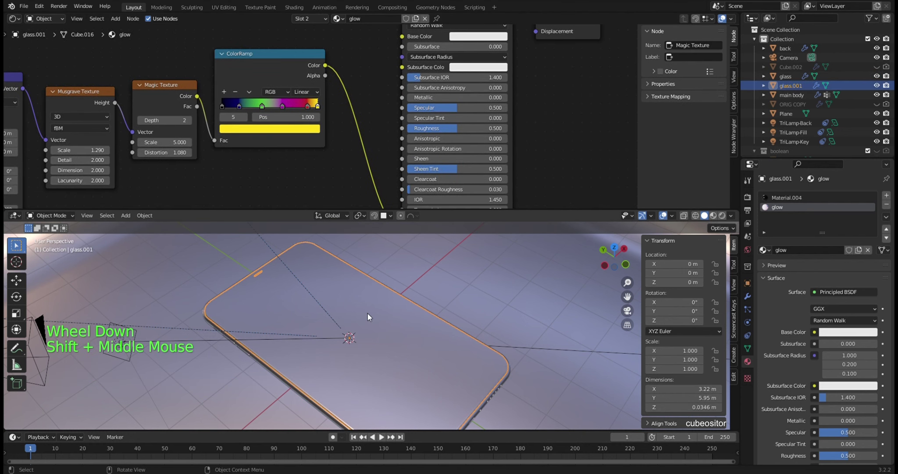
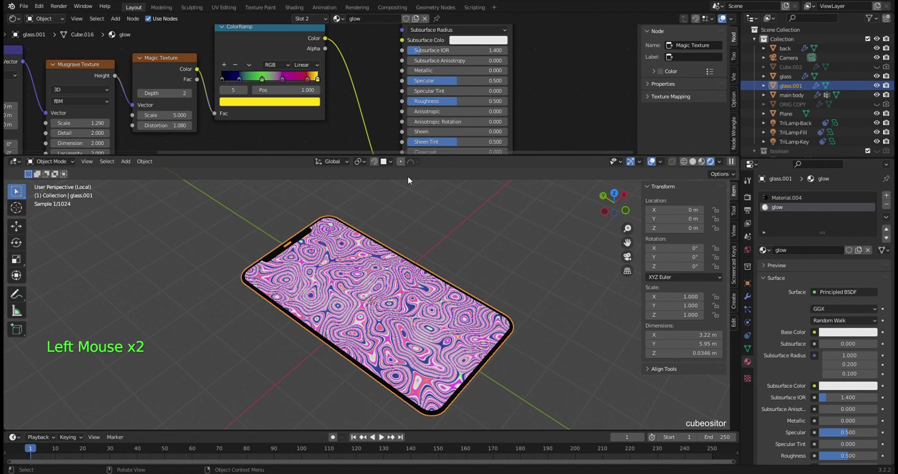
pyautogui.middleClick(368, 71)
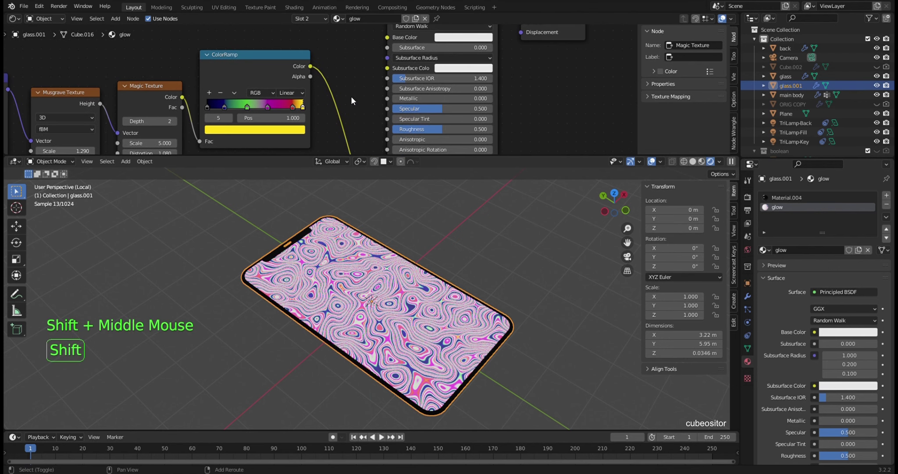
pyautogui.middleClick(338, 70)
pyautogui.click(296, 81)
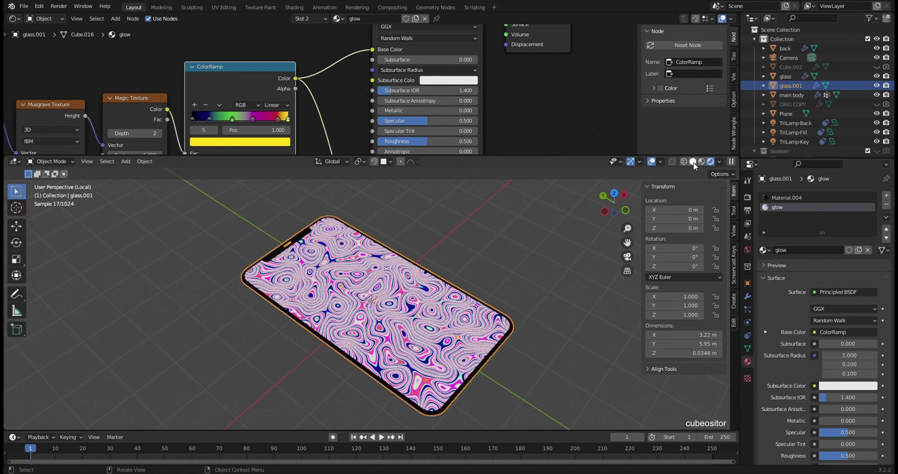
pyautogui.middleClick(320, 111)
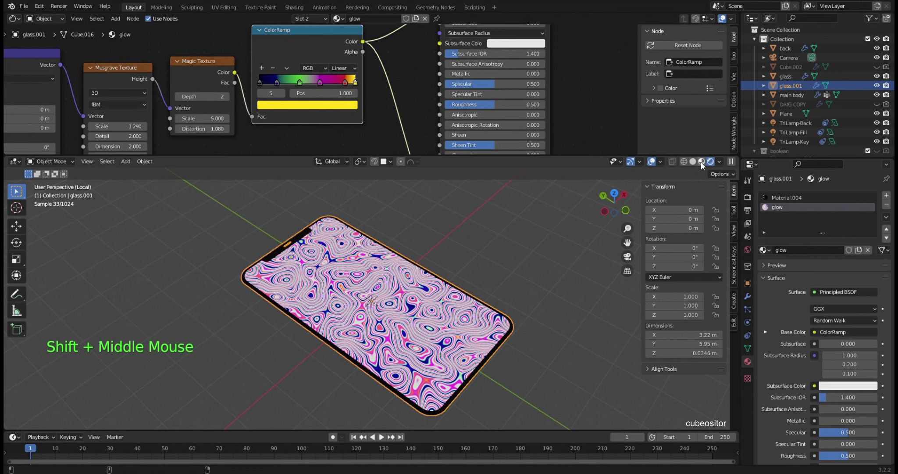
pyautogui.click(708, 200)
pyautogui.middleClick(368, 102)
pyautogui.middleClick(409, 122)
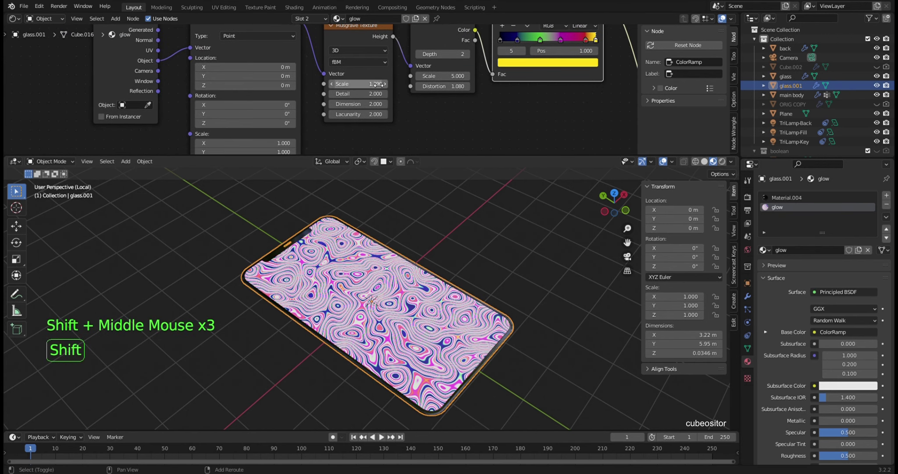
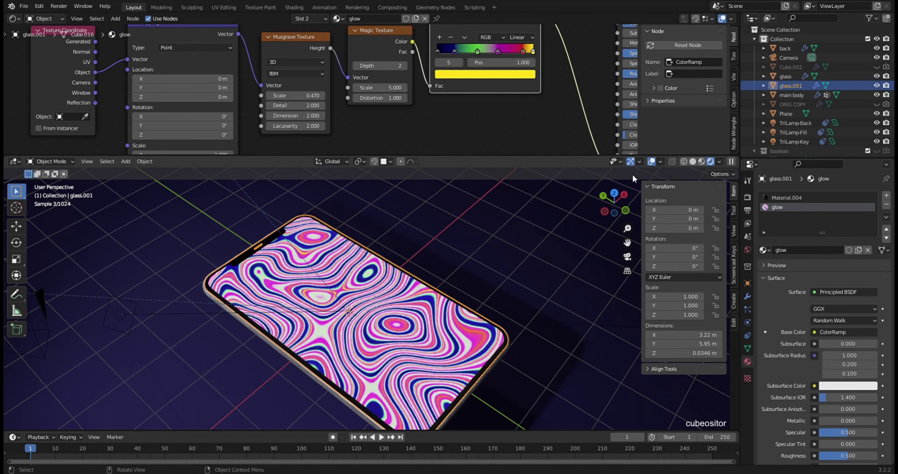
# Step: Preview in Rendered shading and select the background plane to show its material
pyautogui.click(697, 162)
pyautogui.scroll(-3)
pyautogui.middleClick(370, 320)
pyautogui.click(498, 262)
pyautogui.scroll(3)
# Step: Orbit and zoom around the scene to inspect the glass object
pyautogui.middleClick(481, 275)
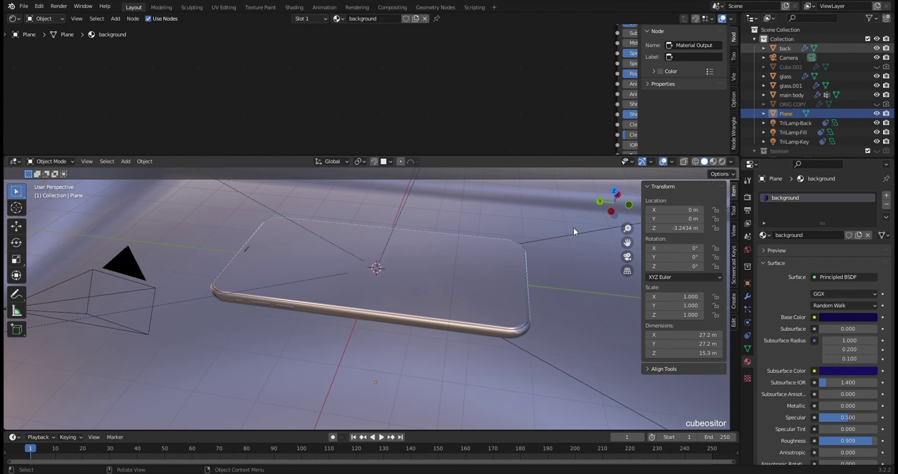
pyautogui.middleClick(496, 323)
pyautogui.middleClick(482, 326)
pyautogui.middleClick(309, 286)
pyautogui.scroll(3)
pyautogui.middleClick(337, 274)
pyautogui.middleClick(359, 295)
pyautogui.scroll(3)
pyautogui.middleClick(368, 290)
pyautogui.scroll(3)
pyautogui.middleClick(374, 284)
pyautogui.middleClick(410, 290)
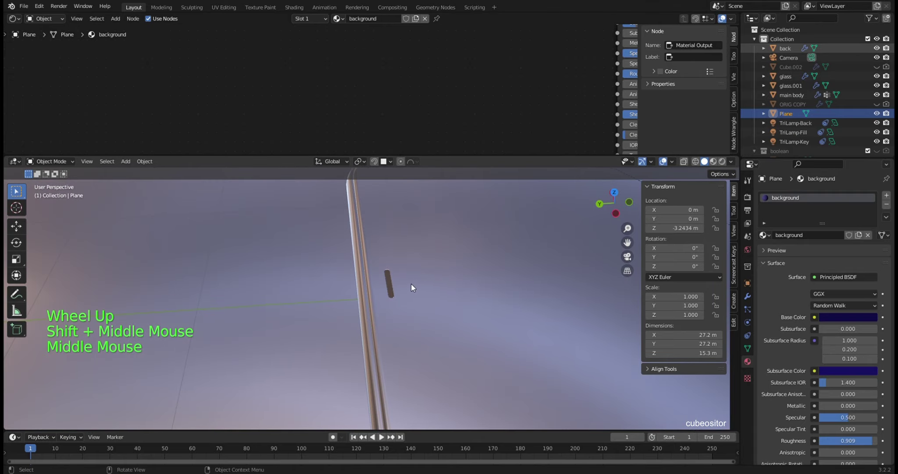
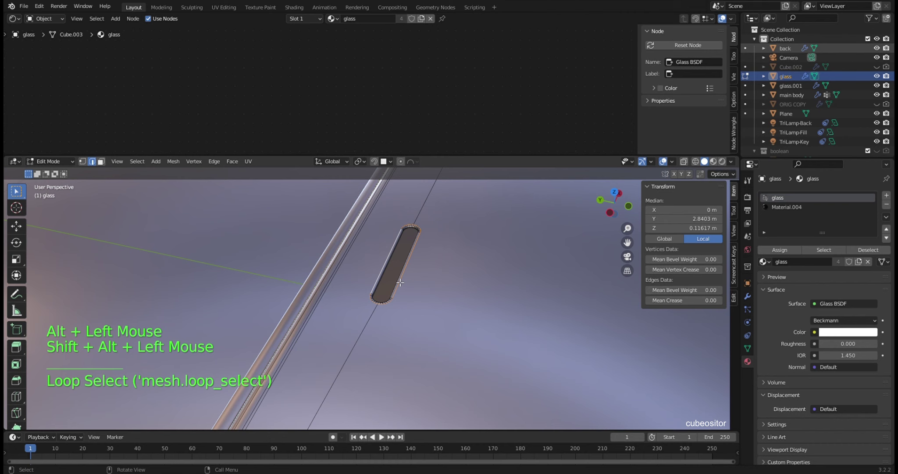
# Step: Return the glass object to Object Mode and bring up the Add Mesh list
pyautogui.press('shift+s')
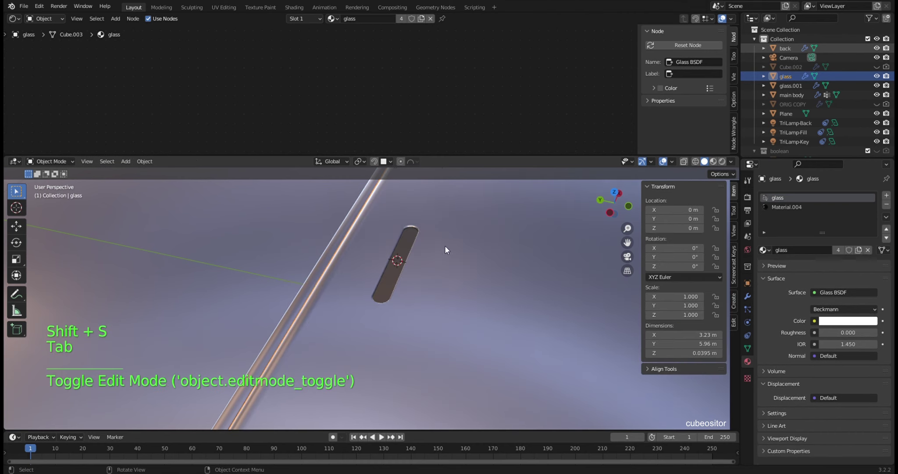
pyautogui.press('Tab')
# Step: Add an Extras Honeycomb mesh and shrink it drastically to about 0.002 scale
pyautogui.scroll(-3)
pyautogui.press('shift+a')
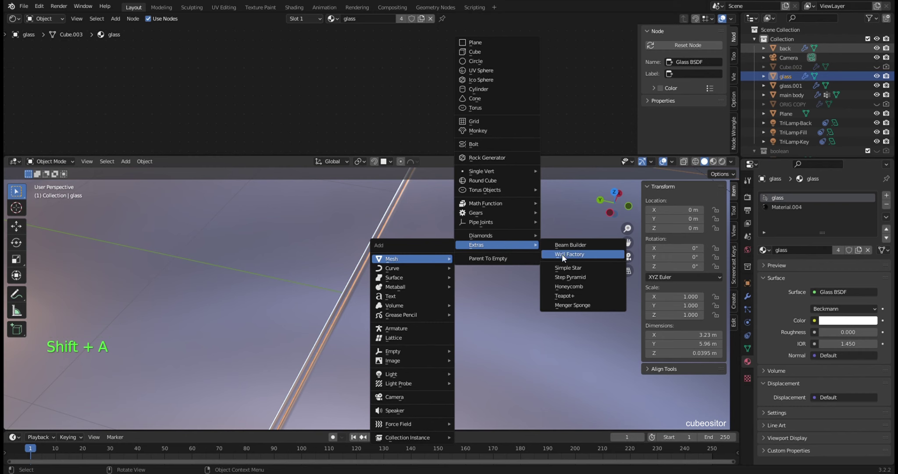
pyautogui.scroll(-3)
pyautogui.middleClick(418, 292)
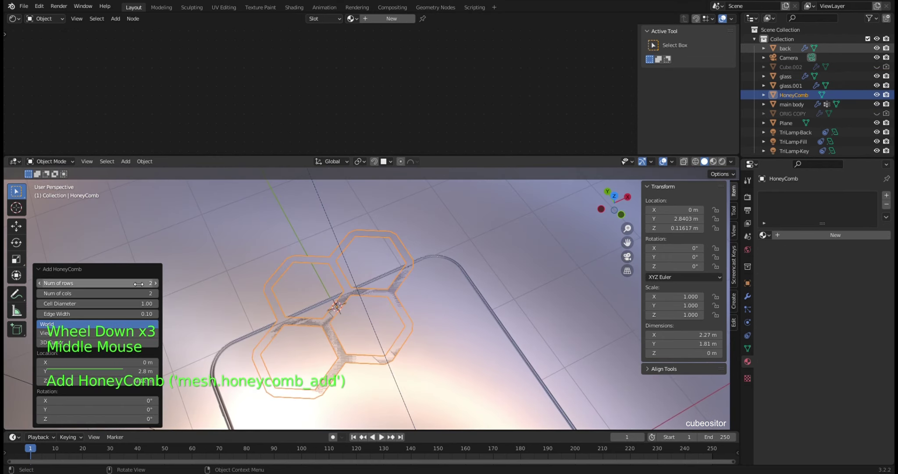
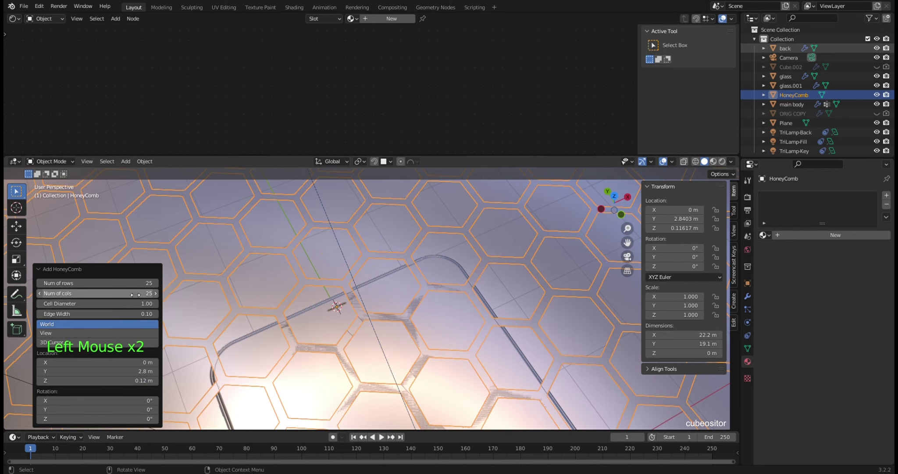
pyautogui.scroll(-3)
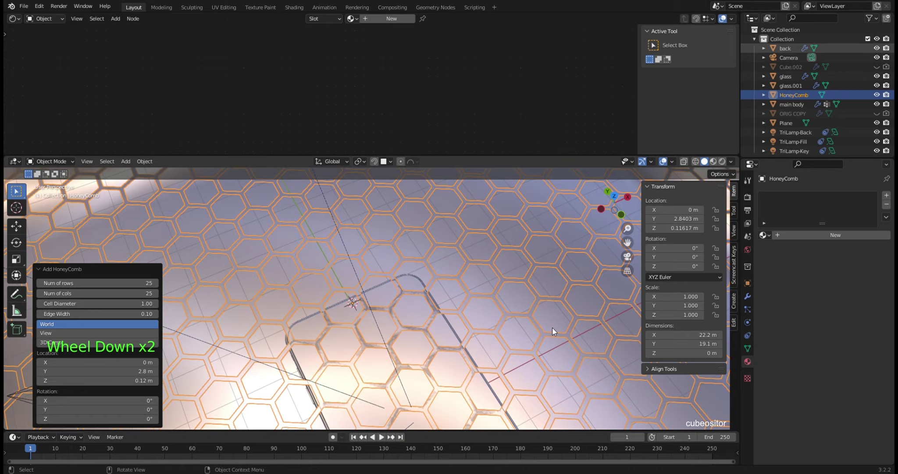
pyautogui.press('s')
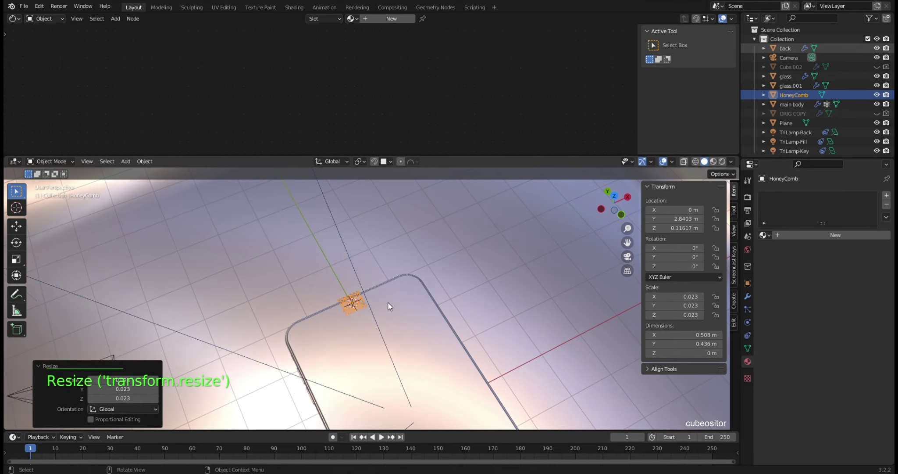
pyautogui.scroll(3)
pyautogui.middleClick(390, 302)
pyautogui.scroll(3)
# Step: From Top Orthographic view, shrink the honeycomb to roughly 5 by 4.5 cm over the phone
pyautogui.press('KP_7')
pyautogui.middleClick(411, 316)
pyautogui.press('s')
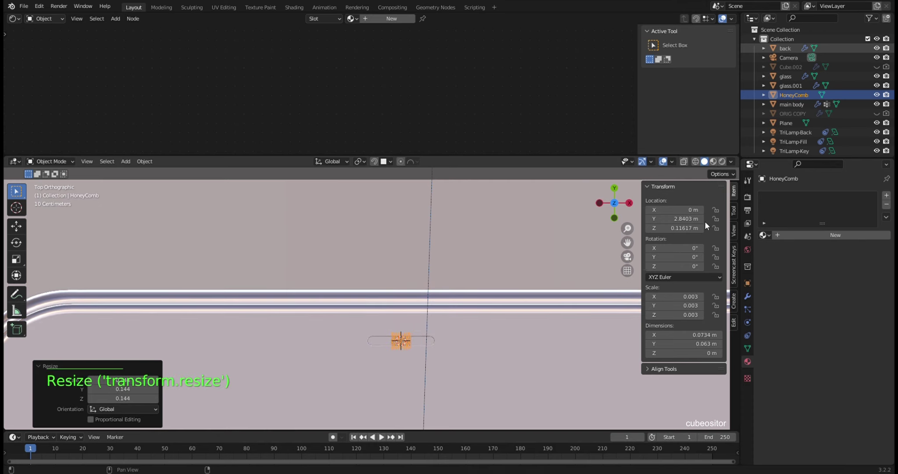
pyautogui.scroll(3)
pyautogui.middleClick(493, 328)
pyautogui.scroll(3)
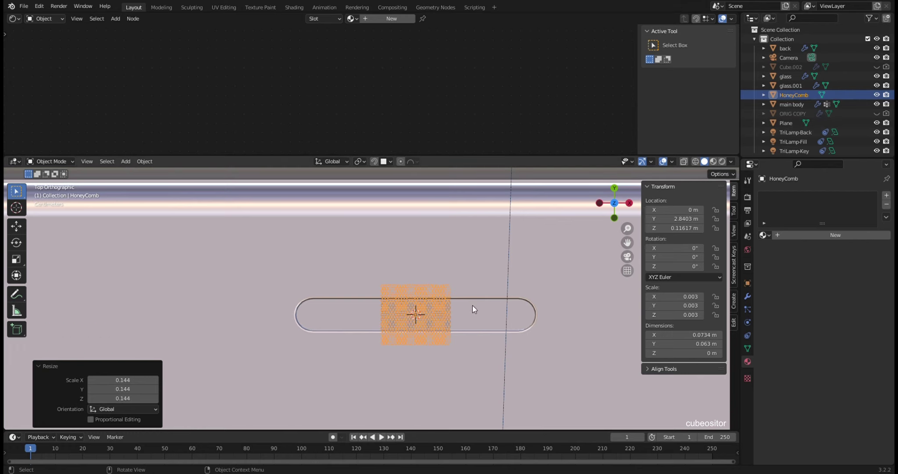
pyautogui.scroll(3)
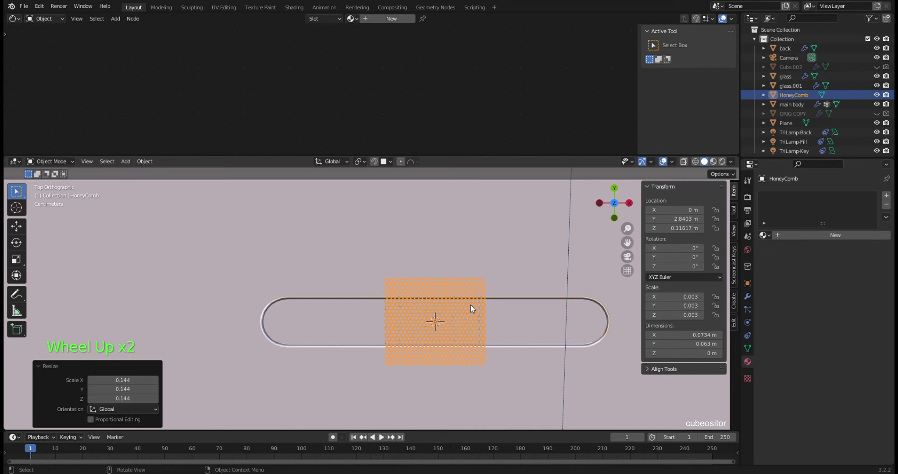
pyautogui.press('s')
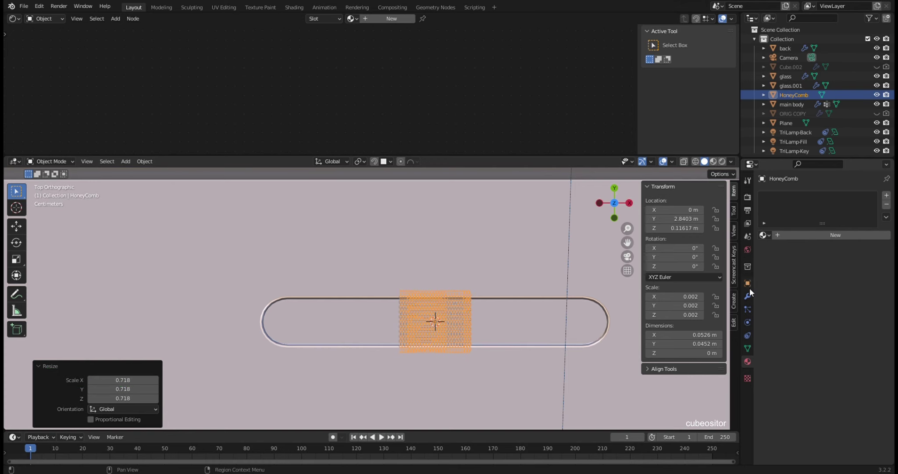
# Step: Apply the HoneyComb's scale so the modifier works at true size
pyautogui.click(752, 295)
pyautogui.press('ctrl+a')
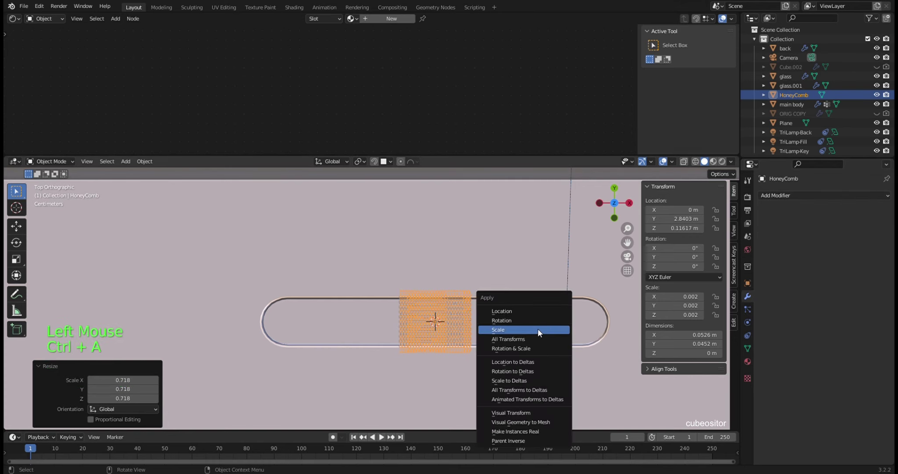
pyautogui.click(816, 198)
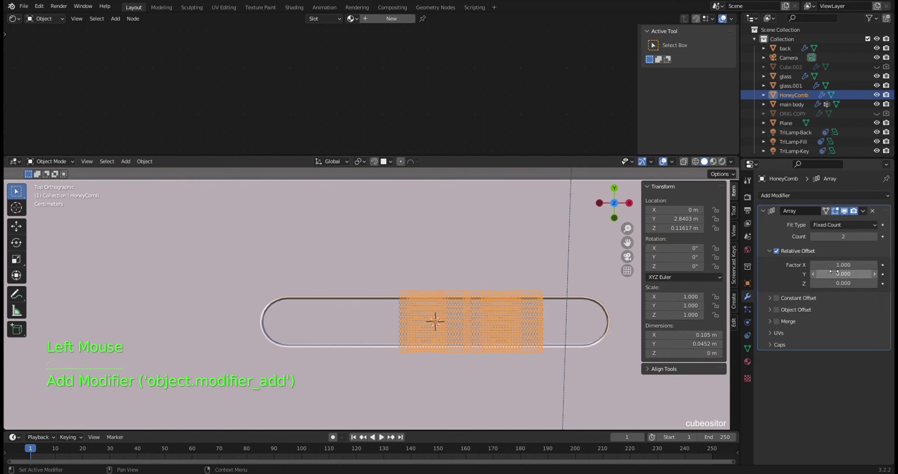
pyautogui.scroll(3)
pyautogui.middleClick(507, 330)
pyautogui.scroll(3)
pyautogui.middleClick(509, 300)
# Step: Give the HoneyComb an Array modifier with Merge on, Factor X 0.98 and Count 6, about 0.311 m wide
pyautogui.click(778, 322)
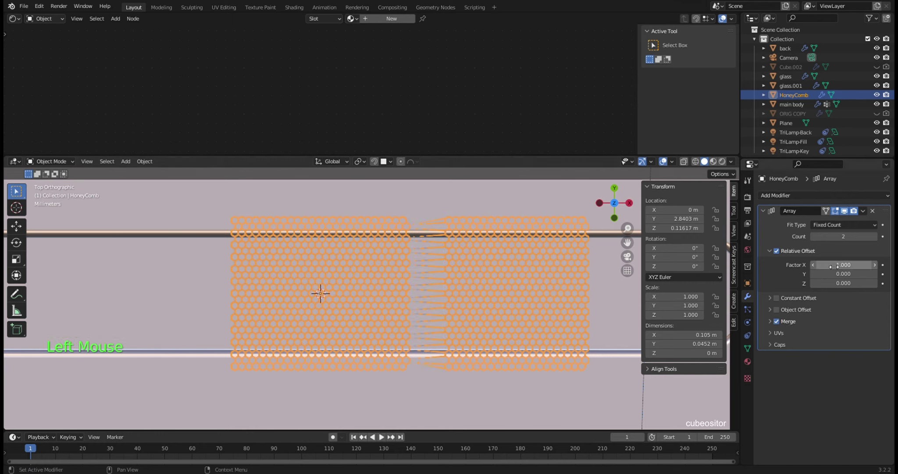
pyautogui.click(772, 323)
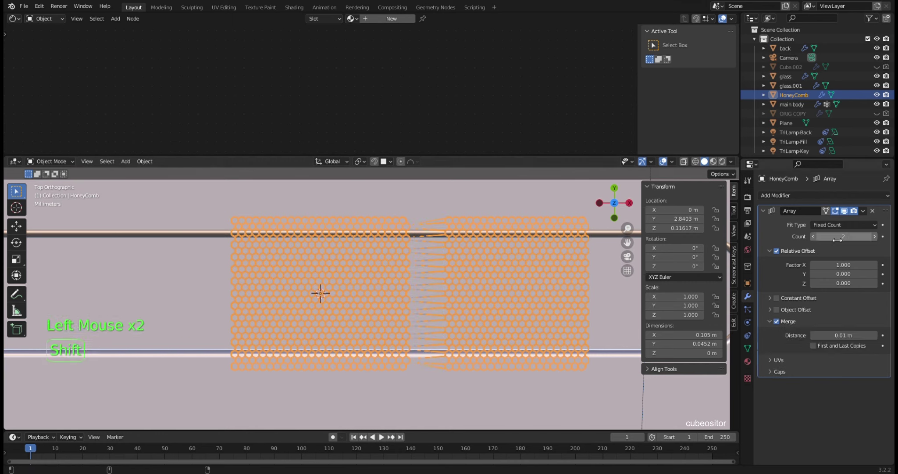
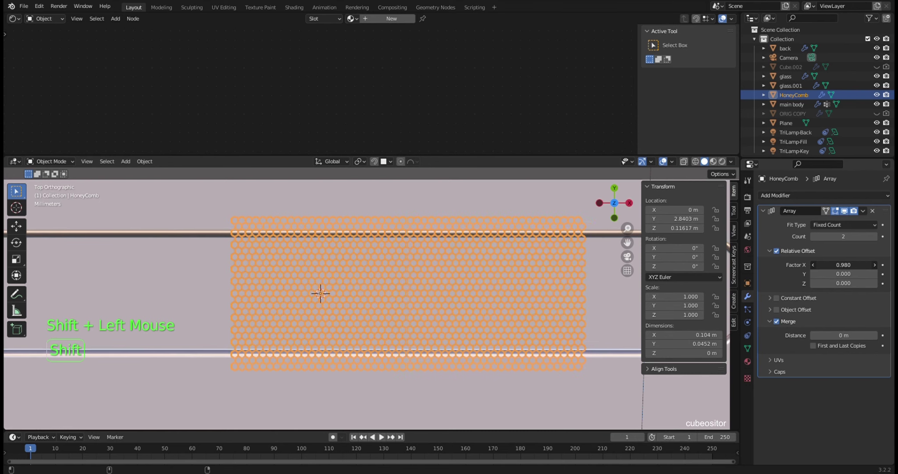
pyautogui.scroll(3)
pyautogui.middleClick(484, 266)
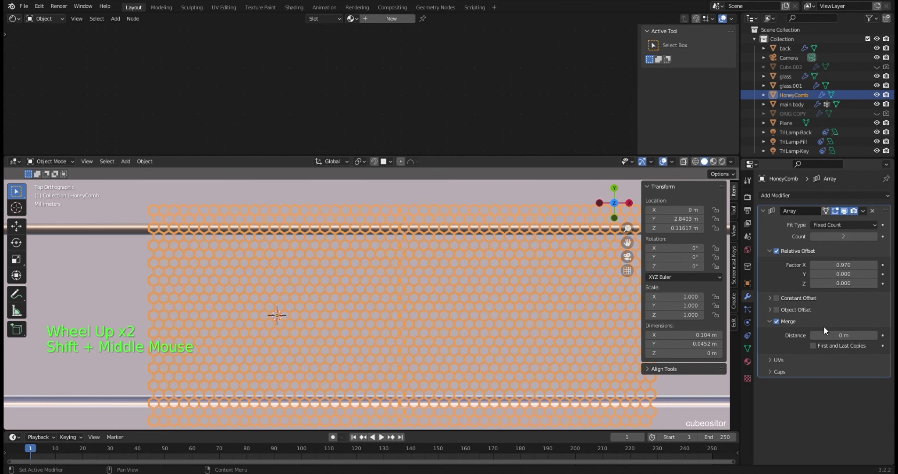
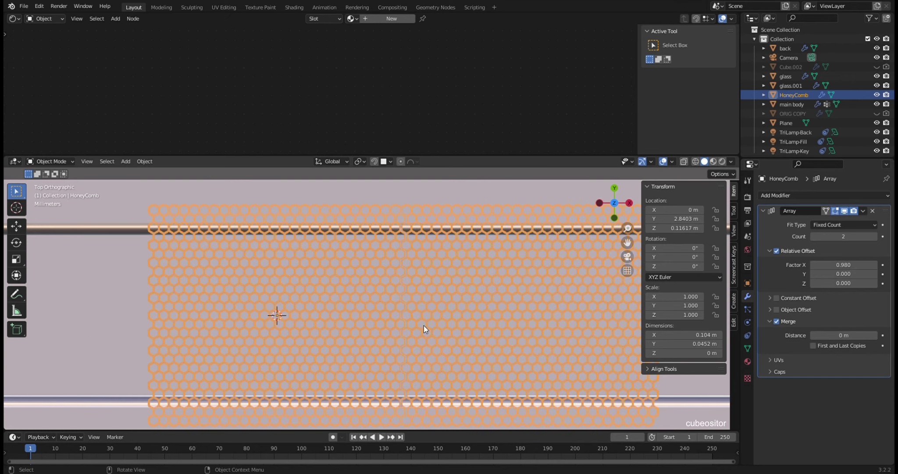
pyautogui.scroll(-3)
pyautogui.middleClick(427, 290)
pyautogui.scroll(3)
pyautogui.scroll(-3)
pyautogui.doubleClick(879, 239)
pyautogui.click(879, 241)
pyautogui.press('g')
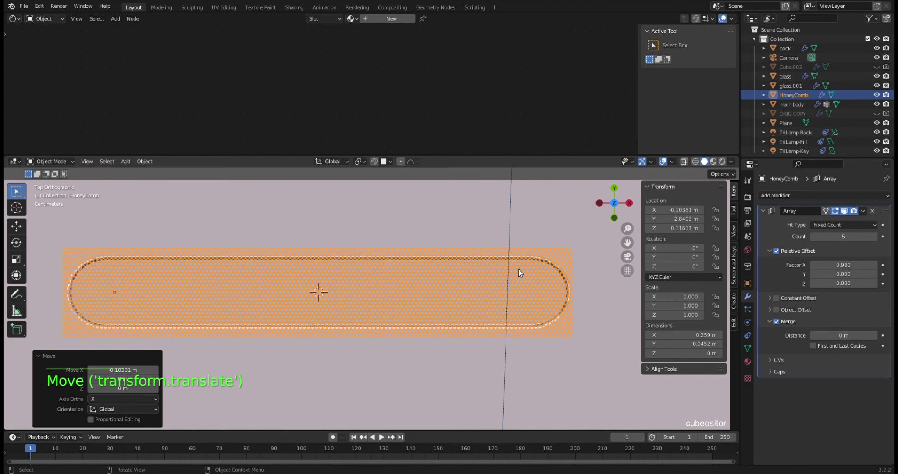
pyautogui.click(877, 239)
# Step: Shift the arrayed HoneyComb sideways along X and raise it slightly along Z
pyautogui.press('g')
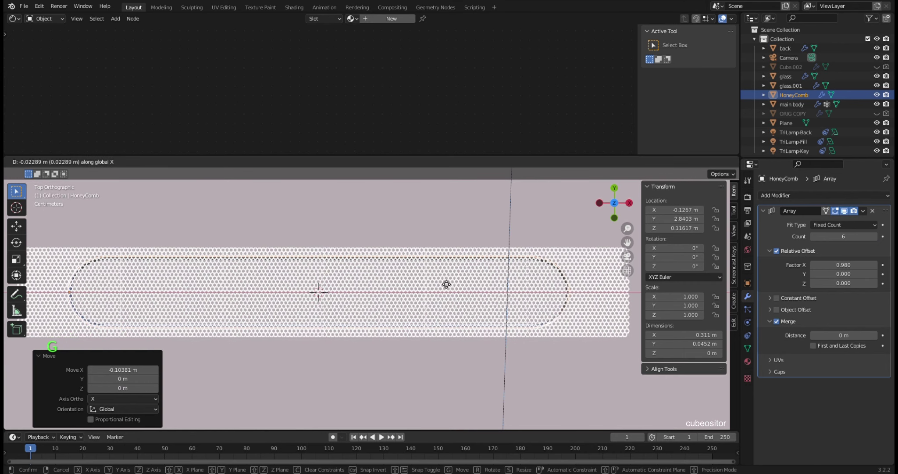
pyautogui.middleClick(476, 291)
pyautogui.scroll(-3)
pyautogui.middleClick(431, 270)
pyautogui.middleClick(396, 266)
pyautogui.scroll(3)
pyautogui.middleClick(428, 267)
pyautogui.middleClick(425, 260)
pyautogui.scroll(3)
pyautogui.middleClick(467, 258)
pyautogui.scroll(3)
pyautogui.click(764, 214)
pyautogui.middleClick(457, 280)
pyautogui.middleClick(457, 243)
pyautogui.middleClick(425, 269)
pyautogui.middleClick(423, 248)
pyautogui.middleClick(403, 287)
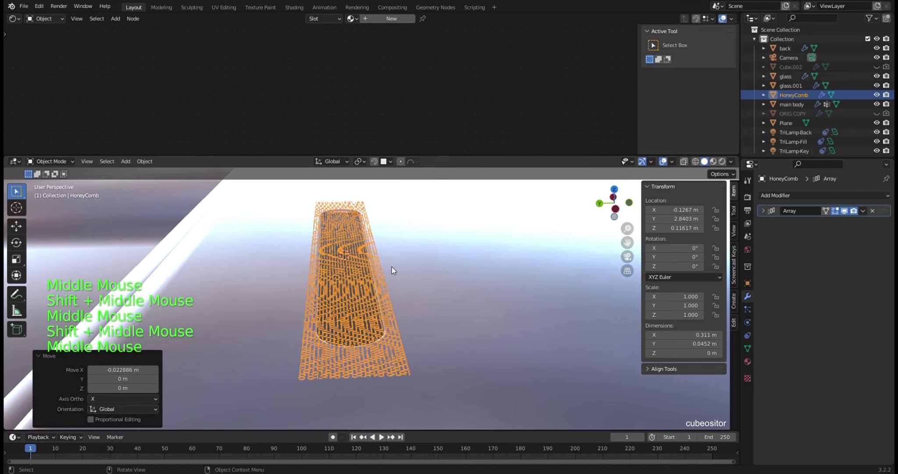
pyautogui.press('g')
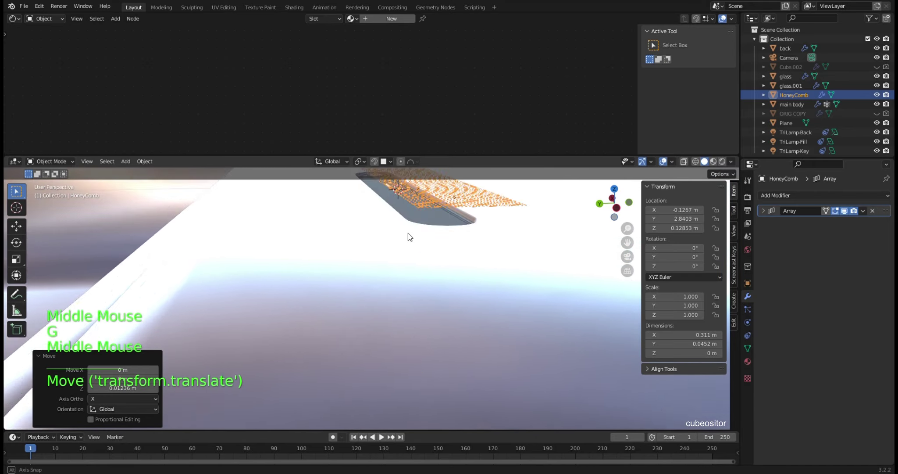
pyautogui.middleClick(441, 244)
pyautogui.press('KP_Decimal')
# Step: Add a Solidify modifier after the array, thickness 0.003 m with Offset -1
pyautogui.scroll(3)
pyautogui.click(829, 209)
pyautogui.click(831, 200)
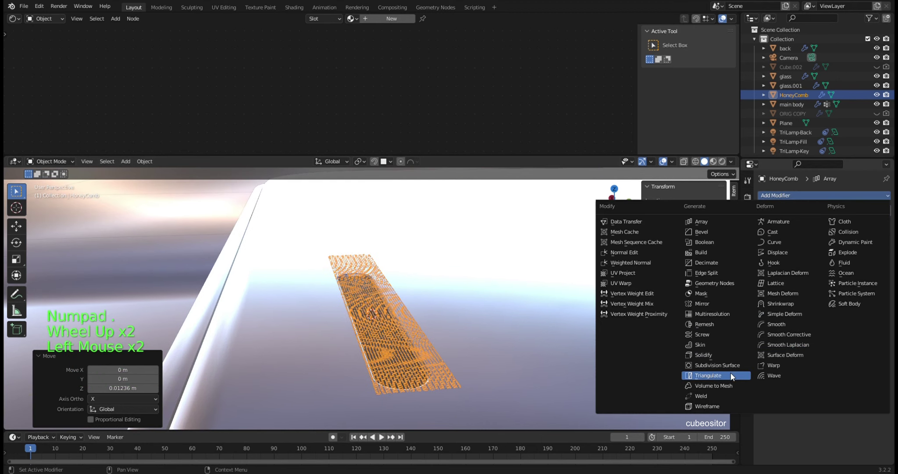
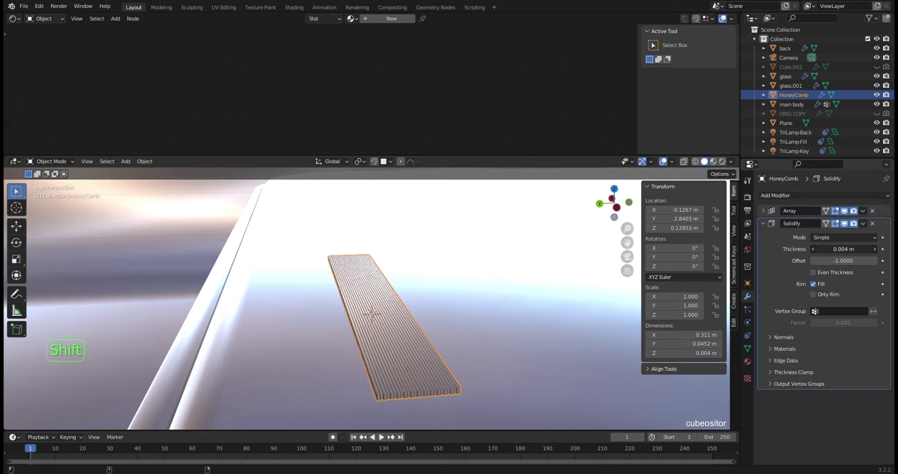
pyautogui.scroll(3)
pyautogui.middleClick(458, 333)
pyautogui.middleClick(421, 337)
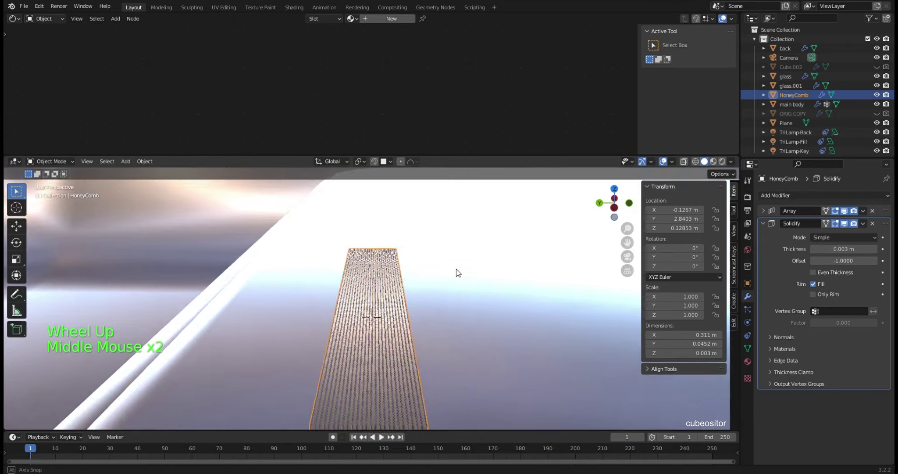
pyautogui.middleClick(453, 268)
# Step: Lower the HoneyComb grille along Z to about 0.112 m against the phone body, checking from several angles
pyautogui.press('g')
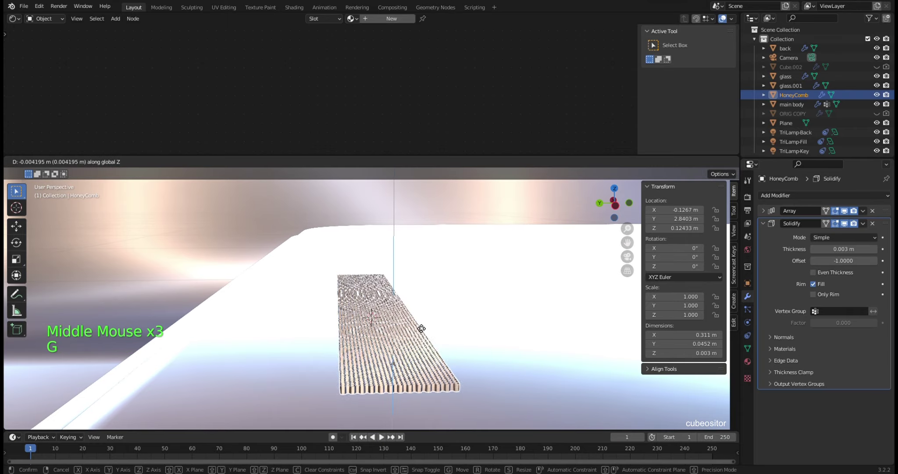
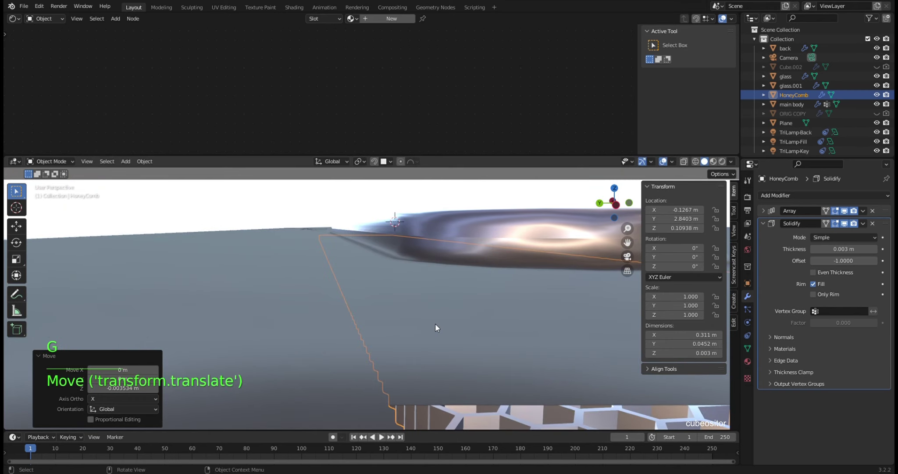
pyautogui.click(376, 161)
pyautogui.press('g')
pyautogui.scroll(-3)
pyautogui.middleClick(505, 237)
pyautogui.click(380, 163)
pyautogui.middleClick(407, 243)
pyautogui.scroll(3)
pyautogui.middleClick(318, 246)
pyautogui.scroll(-3)
pyautogui.click(206, 202)
pyautogui.middleClick(365, 266)
pyautogui.scroll(3)
pyautogui.middleClick(385, 265)
pyautogui.middleClick(483, 241)
pyautogui.click(431, 257)
pyautogui.middleClick(440, 253)
# Step: Fine-tune the grille's height with further small vertical moves while inspecting its fit
pyautogui.press('g')
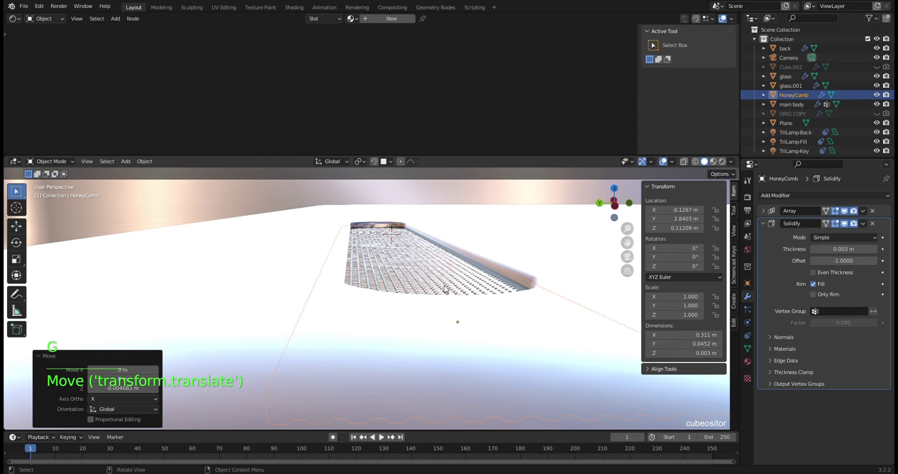
pyautogui.scroll(3)
pyautogui.middleClick(489, 264)
pyautogui.middleClick(487, 266)
pyautogui.middleClick(510, 266)
pyautogui.middleClick(515, 272)
pyautogui.middleClick(497, 288)
pyautogui.press('g')
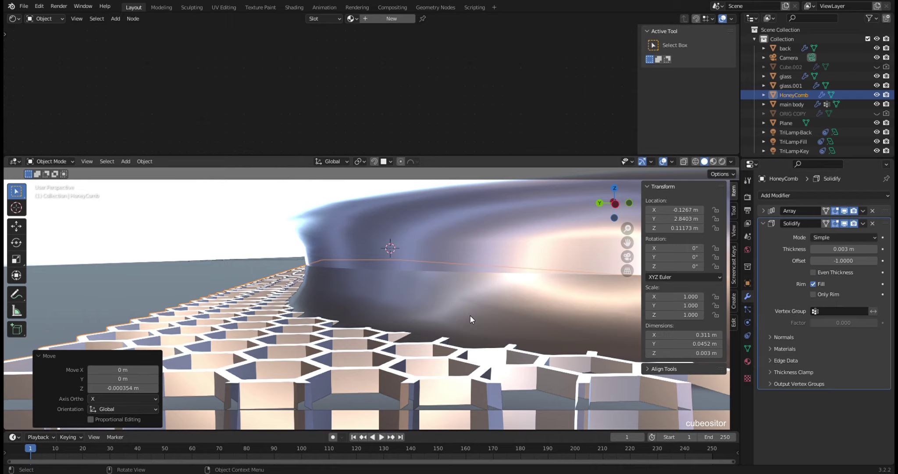
pyautogui.middleClick(493, 312)
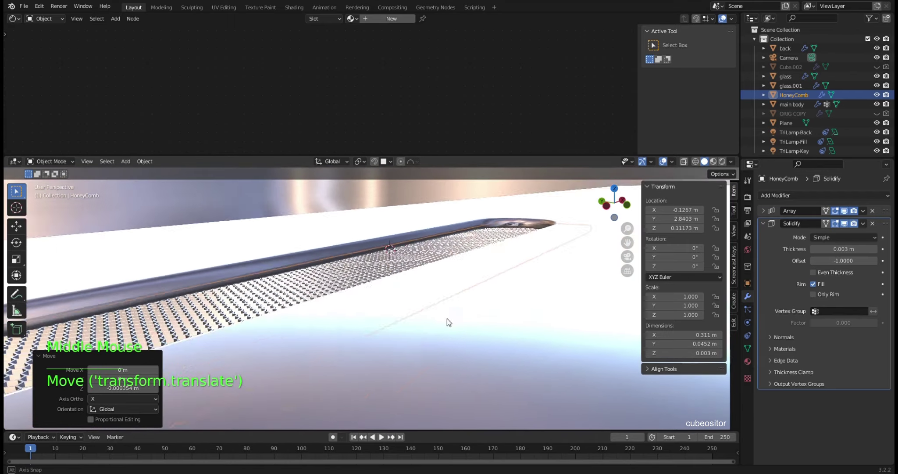
pyautogui.middleClick(504, 303)
pyautogui.scroll(-3)
pyautogui.click(277, 236)
pyautogui.middleClick(315, 247)
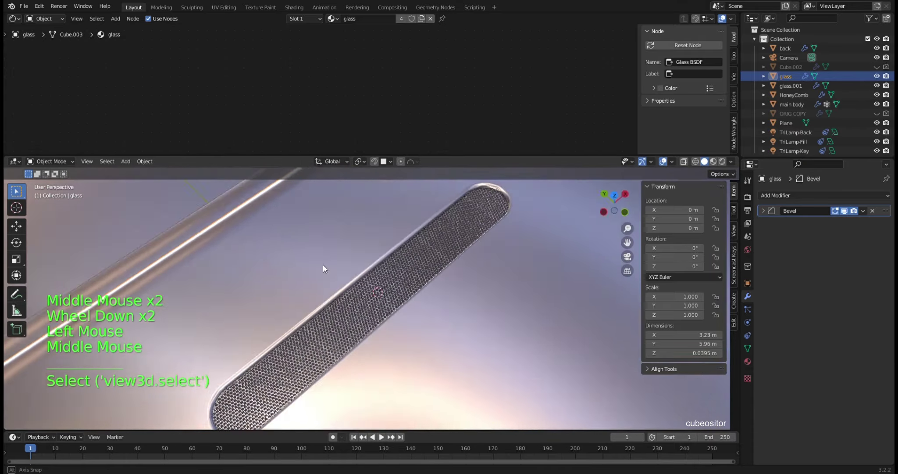
pyautogui.scroll(-3)
pyautogui.middleClick(410, 309)
# Step: Reselect the HoneyComb grille and duplicate it into HoneyComb.001 with the same modifiers
pyautogui.click(421, 267)
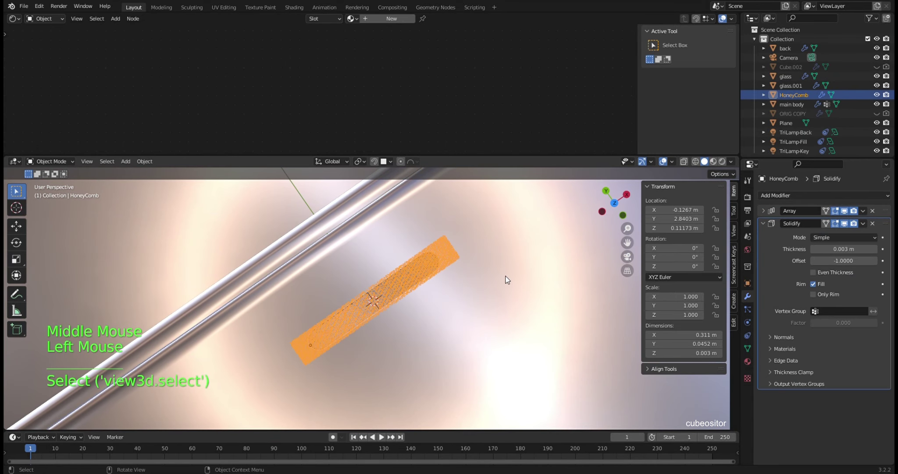
pyautogui.click(441, 234)
pyautogui.scroll(-3)
pyautogui.middleClick(493, 279)
pyautogui.scroll(-3)
pyautogui.middleClick(475, 268)
pyautogui.middleClick(482, 290)
pyautogui.middleClick(465, 290)
pyautogui.click(373, 281)
pyautogui.click(375, 278)
pyautogui.scroll(3)
pyautogui.middleClick(397, 270)
pyautogui.click(389, 303)
pyautogui.middleClick(393, 303)
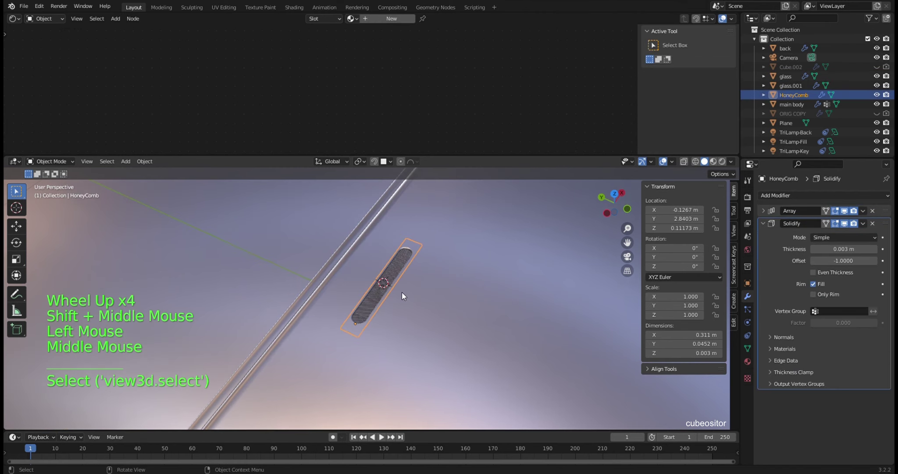
pyautogui.press('shift+d')
pyautogui.scroll(-3)
pyautogui.middleClick(517, 317)
pyautogui.middleClick(412, 262)
# Step: Rotate HoneyComb.001 90° and move it along Y toward the phone's bottom edge, viewed in front ortho
pyautogui.press('g')
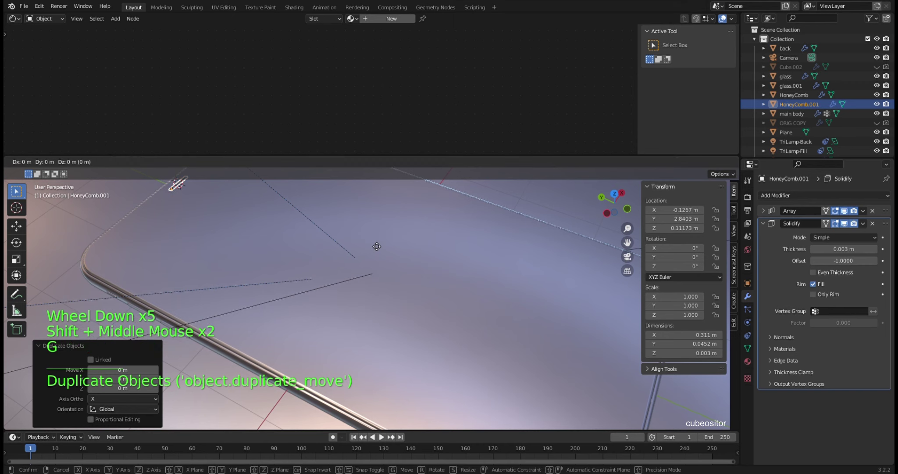
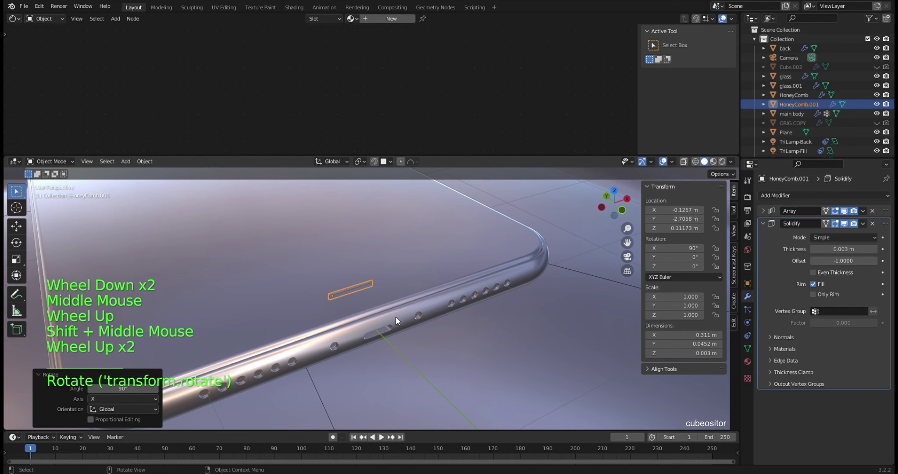
pyautogui.middleClick(399, 309)
pyautogui.middleClick(411, 293)
pyautogui.press('g')
pyautogui.middleClick(437, 311)
pyautogui.press('KP_1')
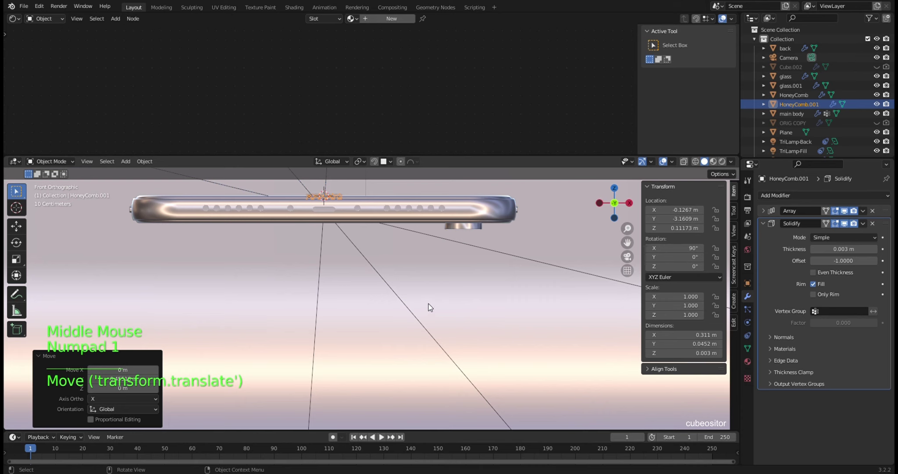
pyautogui.middleClick(365, 261)
pyautogui.scroll(3)
pyautogui.middleClick(421, 289)
# Step: Place the copy at about 0.016 m, scale it to 1.685, and select the main phone body
pyautogui.press('g')
pyautogui.scroll(3)
pyautogui.middleClick(514, 324)
pyautogui.scroll(3)
pyautogui.press('s')
pyautogui.middleClick(505, 332)
pyautogui.middleClick(364, 317)
pyautogui.click(309, 301)
# Step: Snap the 3D cursor to the body's selected hole vertices, then snap HoneyComb.001 onto the cursor
pyautogui.press('Tab')
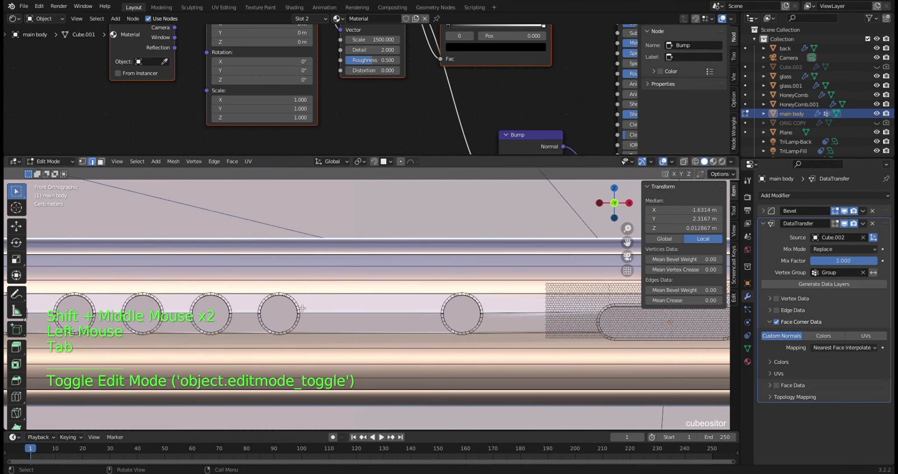
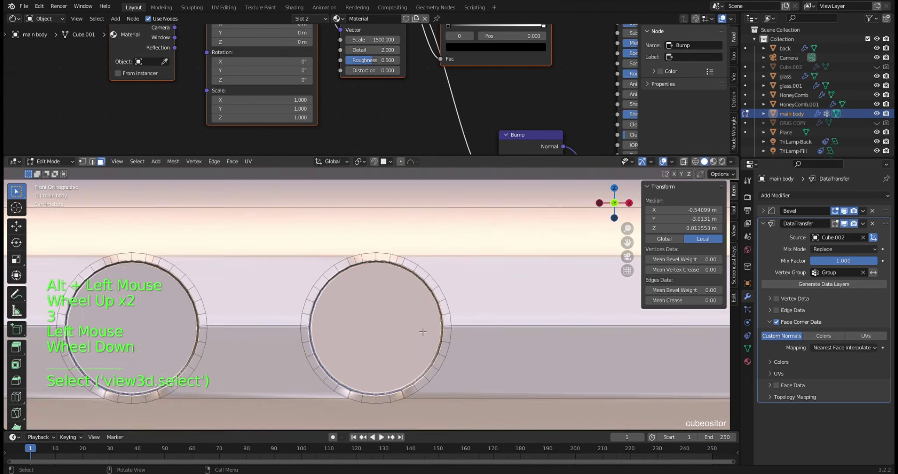
pyautogui.press('shift+s')
pyautogui.press('Tab')
pyautogui.scroll(-3)
pyautogui.middleClick(416, 340)
pyautogui.click(507, 296)
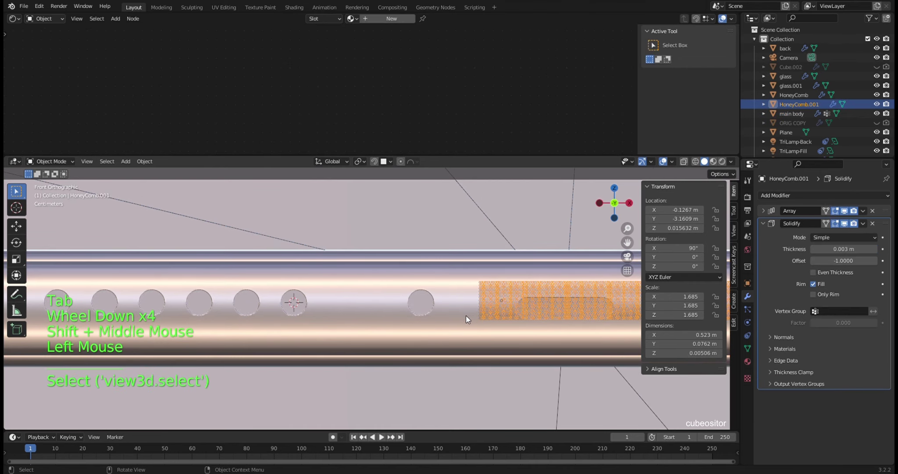
pyautogui.press('shift+s')
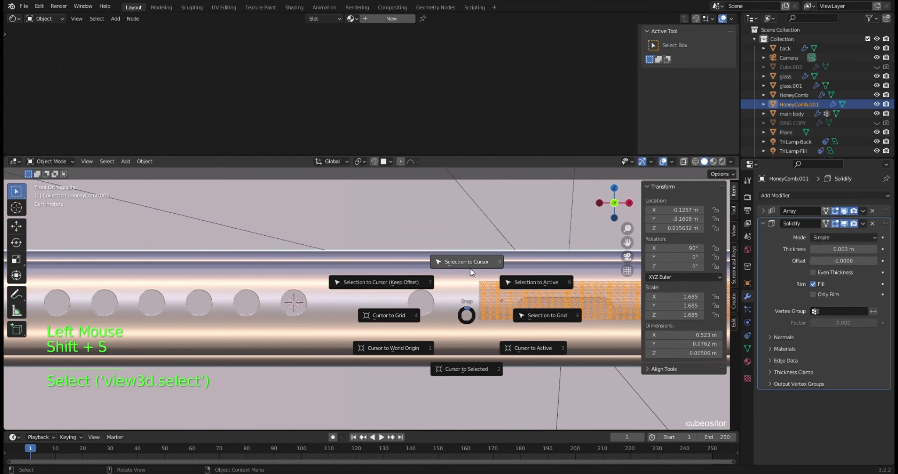
pyautogui.scroll(3)
pyautogui.middleClick(399, 312)
pyautogui.scroll(-3)
pyautogui.middleClick(466, 334)
pyautogui.press('g')
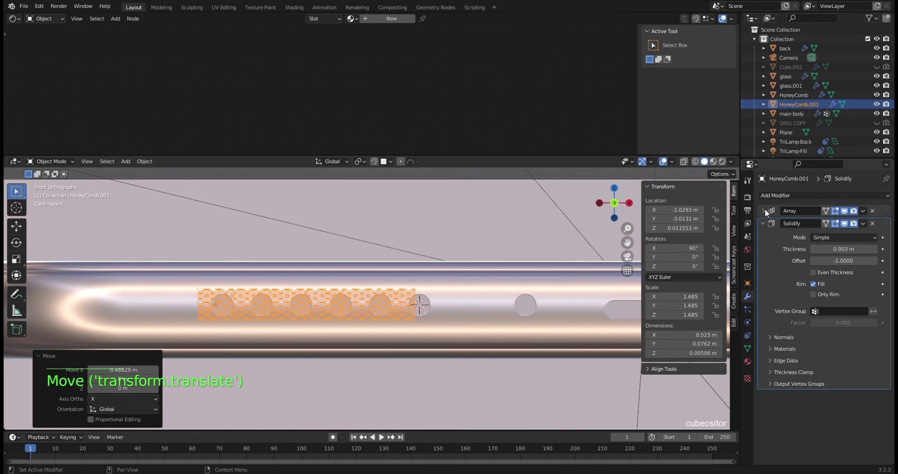
# Step: Raise HoneyComb.001's Array Count to 7, widening the grille to 0.61 m along the edge openings
pyautogui.click(766, 211)
pyautogui.click(877, 241)
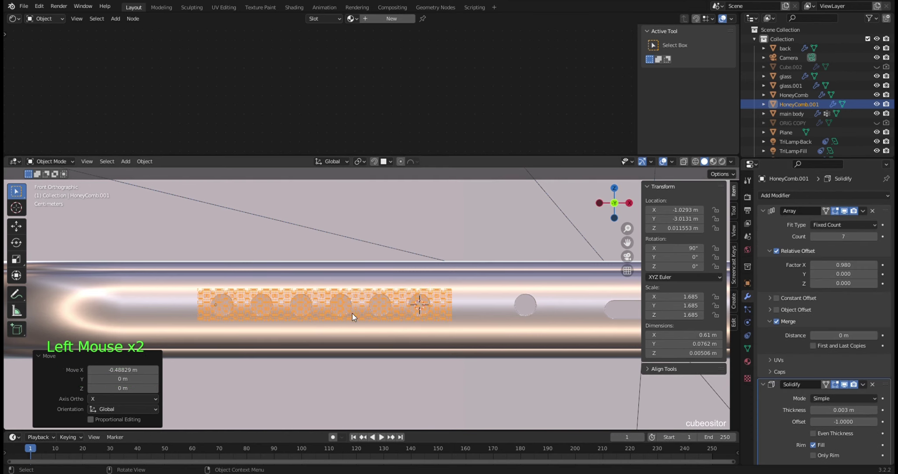
pyautogui.scroll(3)
pyautogui.middleClick(382, 317)
pyautogui.scroll(3)
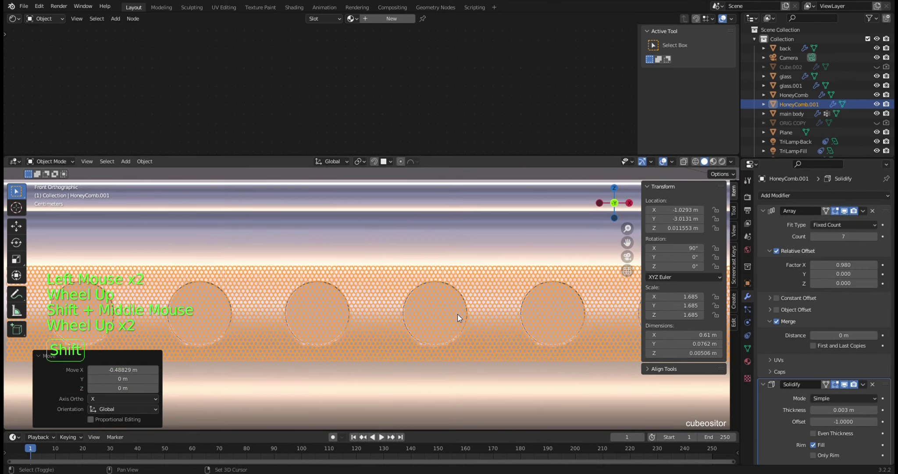
pyautogui.middleClick(468, 318)
pyautogui.scroll(-3)
pyautogui.middleClick(495, 313)
pyautogui.middleClick(535, 312)
pyautogui.middleClick(508, 305)
# Step: Slide HoneyComb.001 along X behind the edge holes, then undo stray edits back to the placement
pyautogui.press('g')
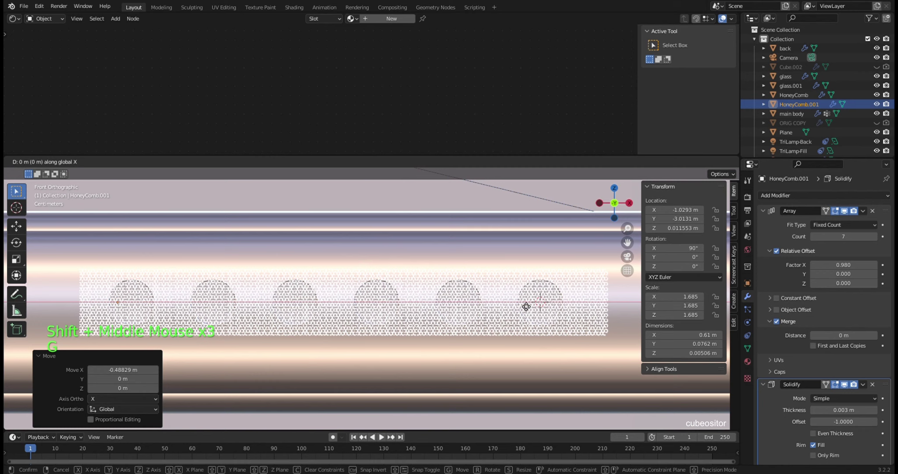
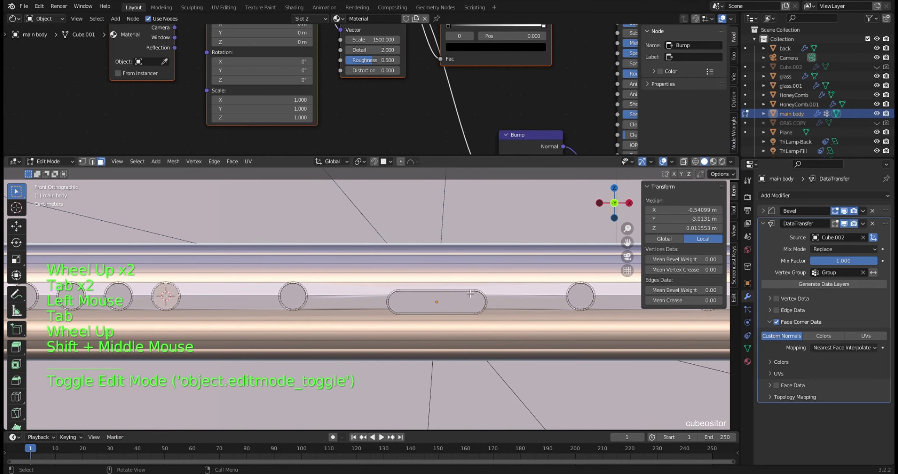
pyautogui.press('shift+s')
pyautogui.press('Tab')
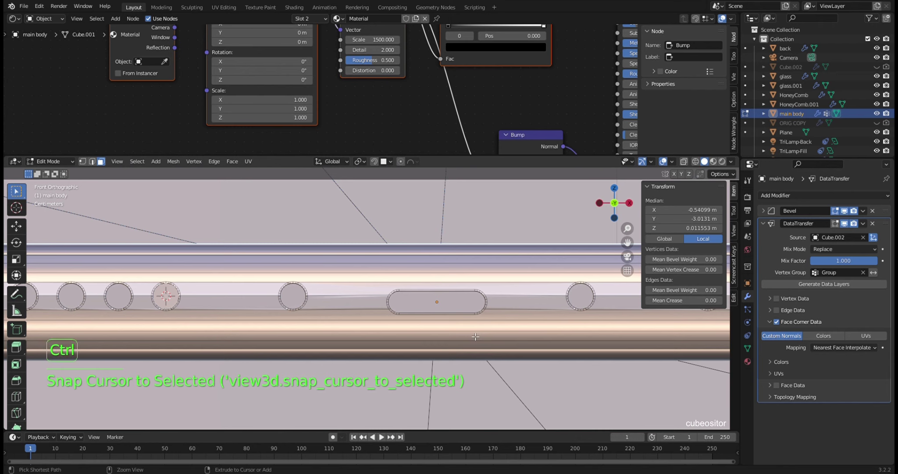
pyautogui.scroll(-3)
pyautogui.scroll(3)
pyautogui.scroll(-3)
pyautogui.scroll(3)
pyautogui.press('Tab')
pyautogui.press('Tab')
pyautogui.press('ctrl+z')
pyautogui.press('ctrl+z')
pyautogui.press('ctrl+z')
pyautogui.press('ctrl+z')
pyautogui.press('ctrl+z')
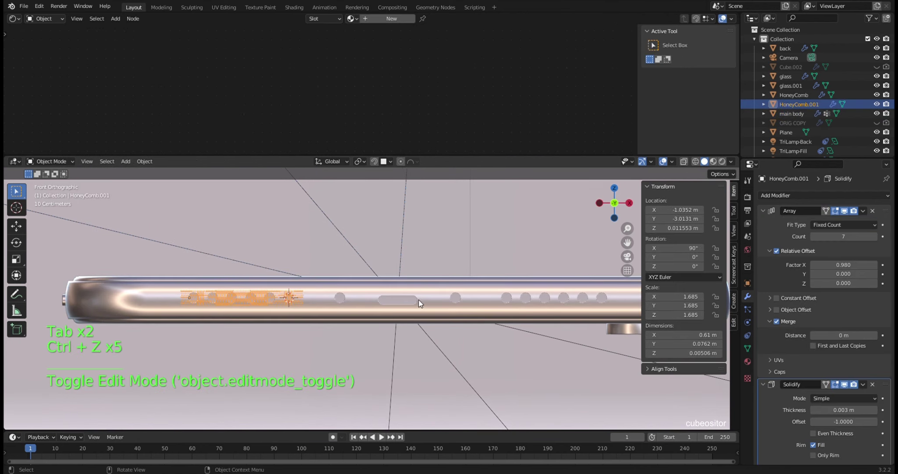
pyautogui.scroll(3)
# Step: Select the main phone body and enter Edit Mode to check the row of edge holes
pyautogui.click(421, 289)
pyautogui.middleClick(444, 301)
pyautogui.scroll(-3)
pyautogui.middleClick(458, 324)
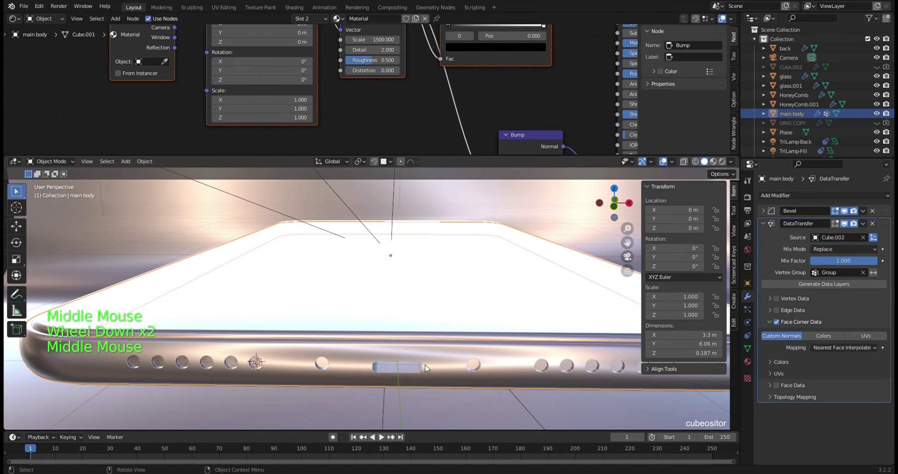
pyautogui.press('Tab')
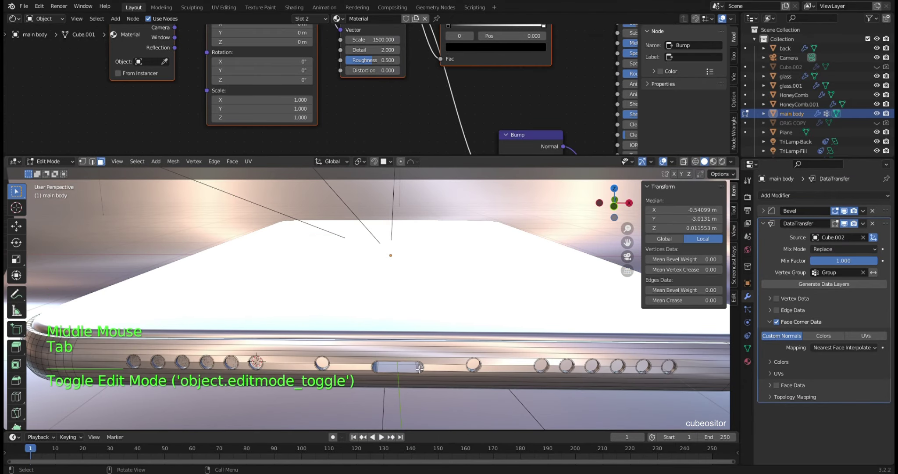
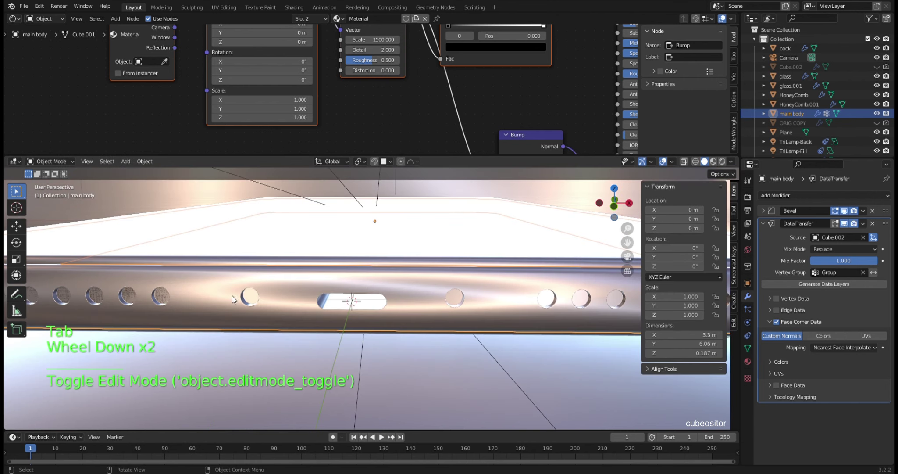
# Step: Give HoneyComb.001 an X-axis Mirror modifier and reset its location values
pyautogui.click(165, 298)
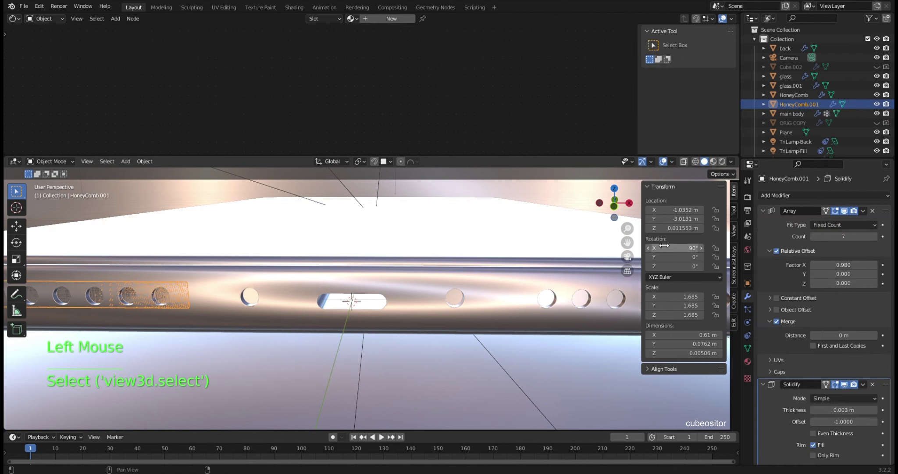
pyautogui.click(765, 210)
pyautogui.click(767, 228)
pyautogui.click(783, 201)
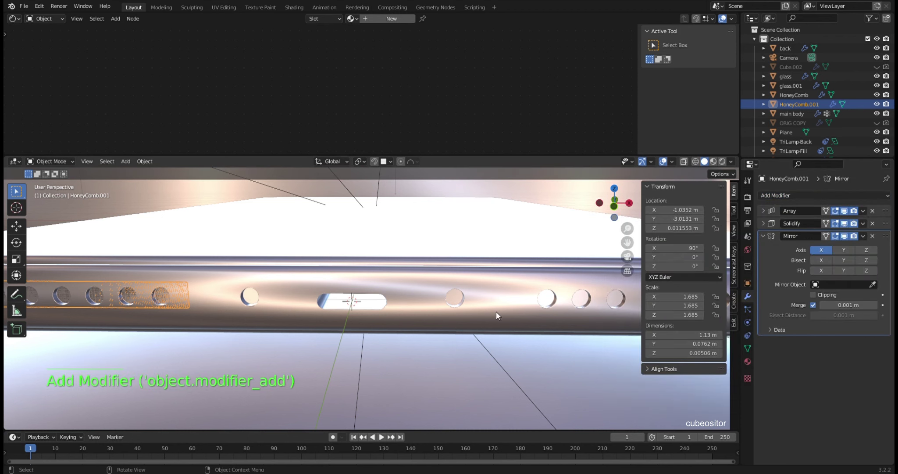
pyautogui.rightClick(386, 310)
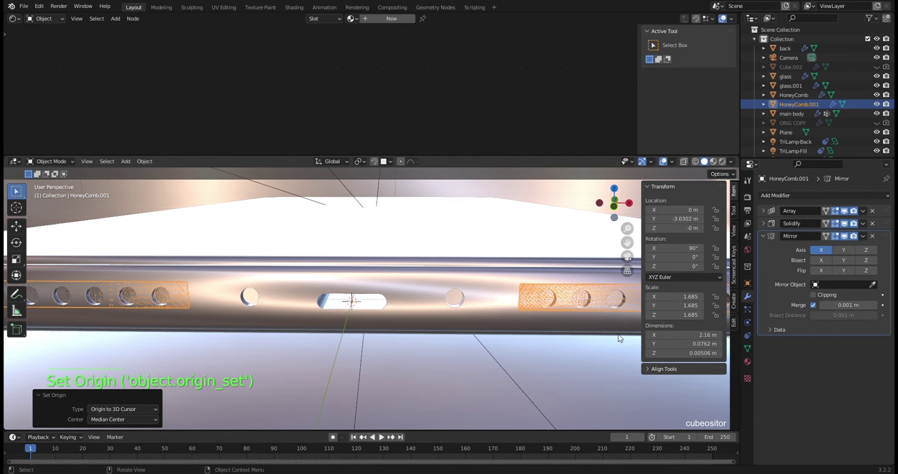
# Step: Orbit around the phone to check the mirrored grille against the edge holes
pyautogui.middleClick(534, 304)
pyautogui.middleClick(318, 292)
pyautogui.middleClick(397, 302)
pyautogui.middleClick(362, 296)
pyautogui.middleClick(384, 309)
pyautogui.scroll(3)
pyautogui.middleClick(507, 319)
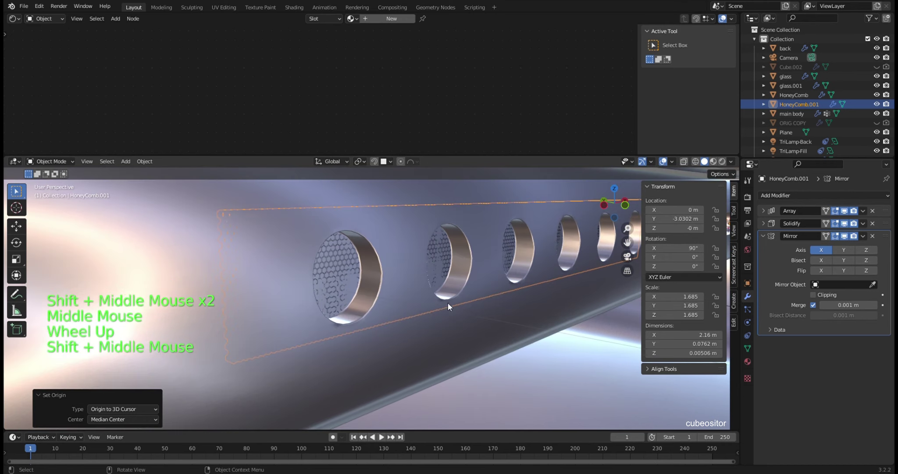
pyautogui.scroll(3)
pyautogui.scroll(-3)
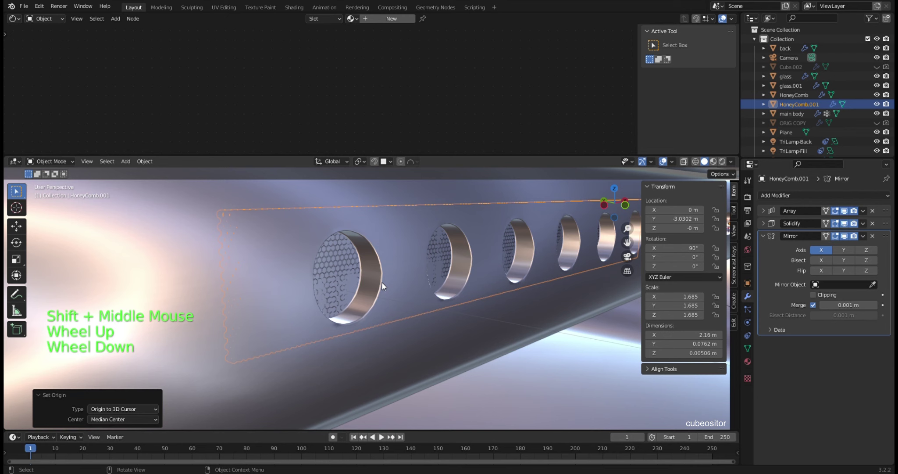
pyautogui.middleClick(385, 285)
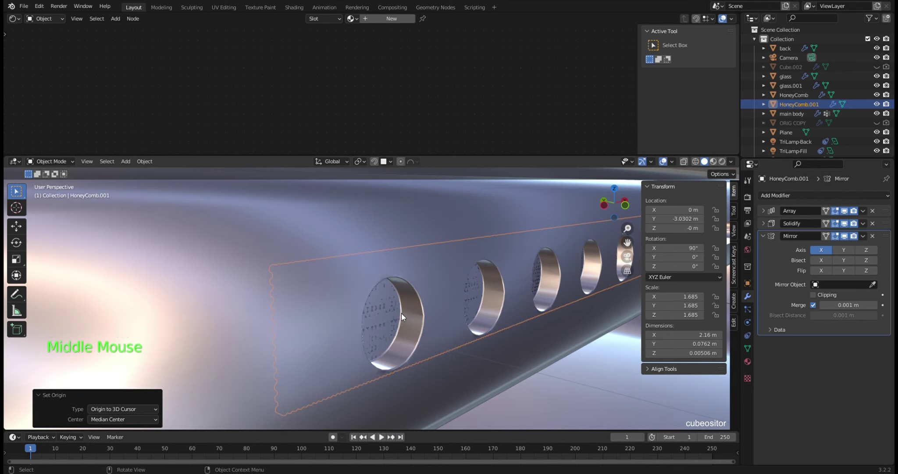
# Step: Nudge HoneyComb.001 along Y by about -0.002 m to -3.0322 m
pyautogui.press('g')
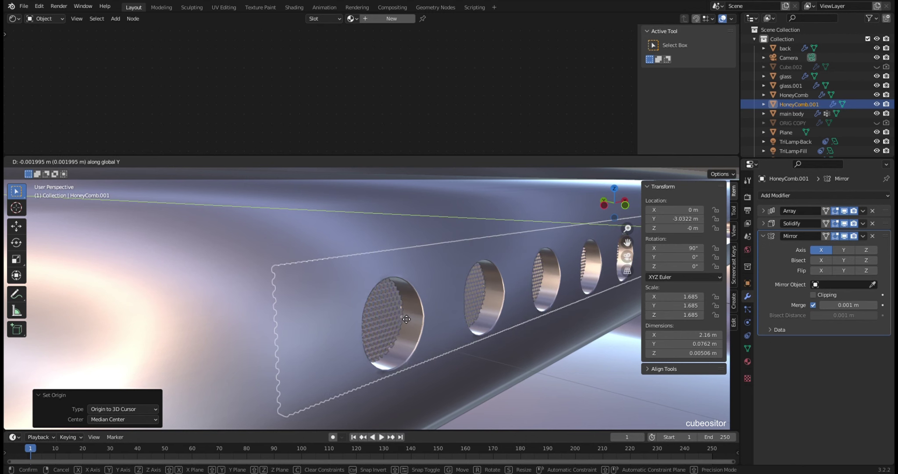
pyautogui.middleClick(436, 317)
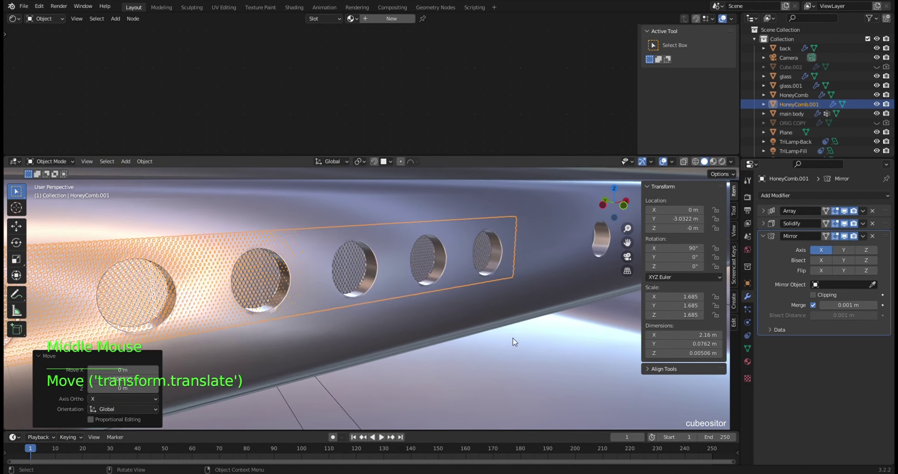
pyautogui.click(551, 350)
pyautogui.middleClick(550, 343)
pyautogui.middleClick(558, 341)
# Step: Duplicate the grille as HoneyComb.002 lowered about 0.47 m on Z, then select the back panel
pyautogui.middleClick(507, 340)
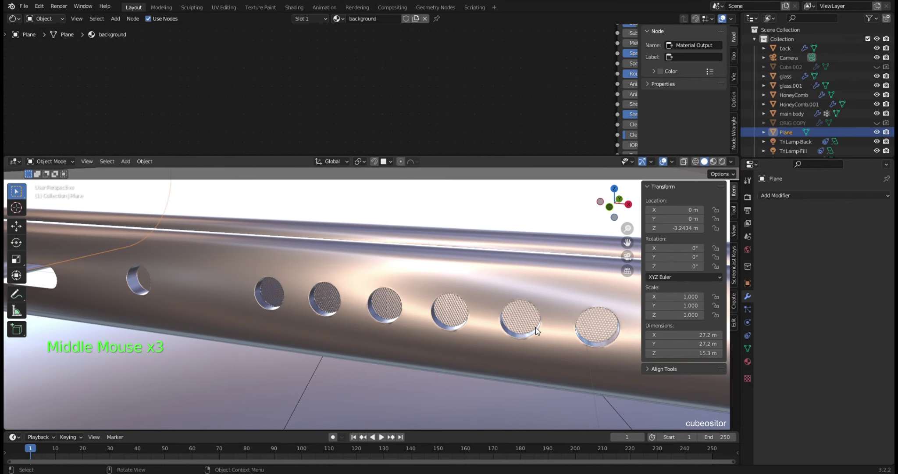
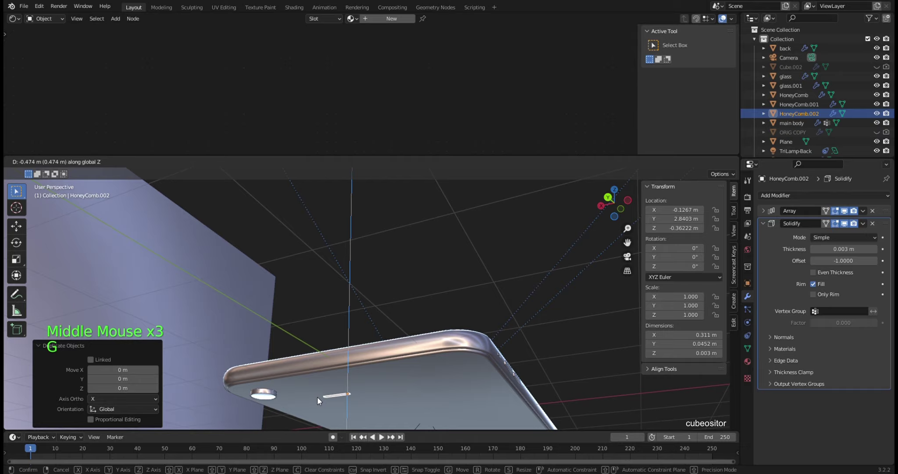
pyautogui.middleClick(385, 392)
pyautogui.scroll(3)
pyautogui.middleClick(400, 344)
pyautogui.middleClick(388, 316)
pyautogui.middleClick(450, 330)
pyautogui.scroll(3)
pyautogui.middleClick(496, 322)
pyautogui.scroll(3)
pyautogui.scroll(-3)
pyautogui.middleClick(512, 312)
pyautogui.middleClick(450, 281)
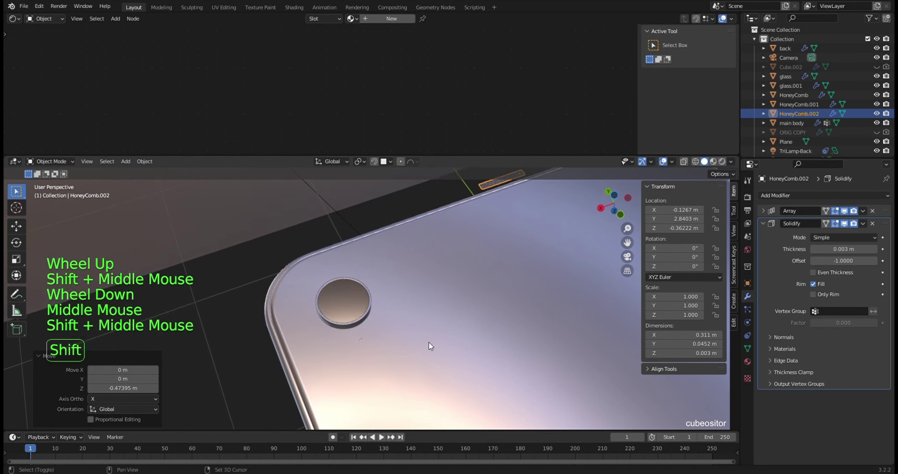
pyautogui.middleClick(433, 332)
pyautogui.scroll(3)
pyautogui.click(423, 331)
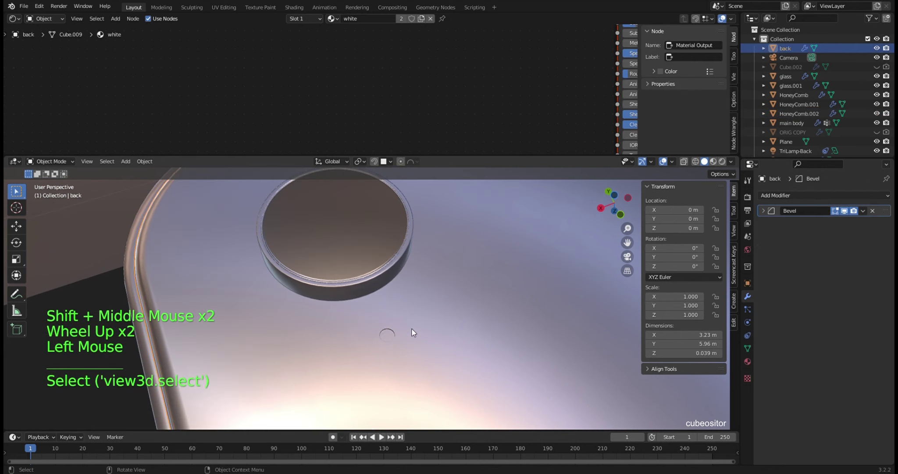
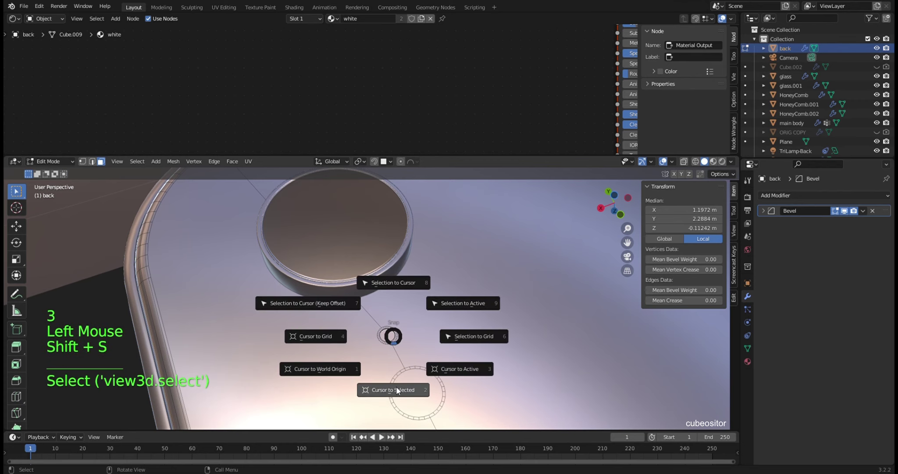
# Step: Snap the 3D cursor to the back ring's centre and snap HoneyComb.002 onto it
pyautogui.press('Tab')
pyautogui.press('shift+s')
pyautogui.press('ctrl+z')
pyautogui.scroll(-3)
pyautogui.middleClick(478, 275)
pyautogui.click(480, 216)
pyautogui.press('shift+s')
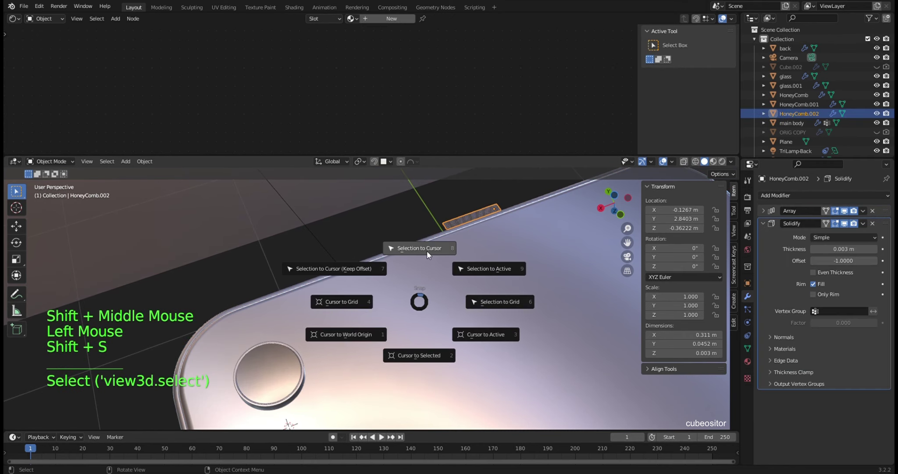
pyautogui.middleClick(454, 306)
pyautogui.scroll(3)
pyautogui.middleClick(390, 314)
pyautogui.scroll(3)
pyautogui.scroll(-3)
# Step: Scale HoneyComb.002 down to about two thirds to fit the ring
pyautogui.press('s')
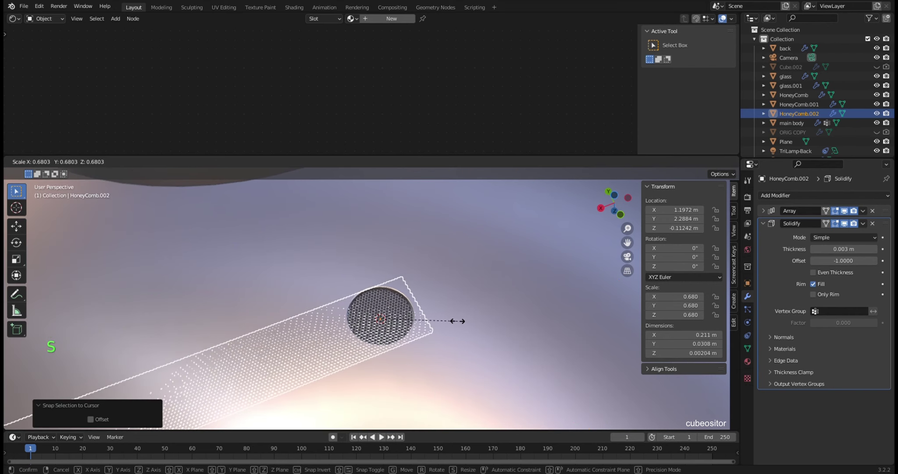
pyautogui.middleClick(434, 325)
pyautogui.middleClick(443, 318)
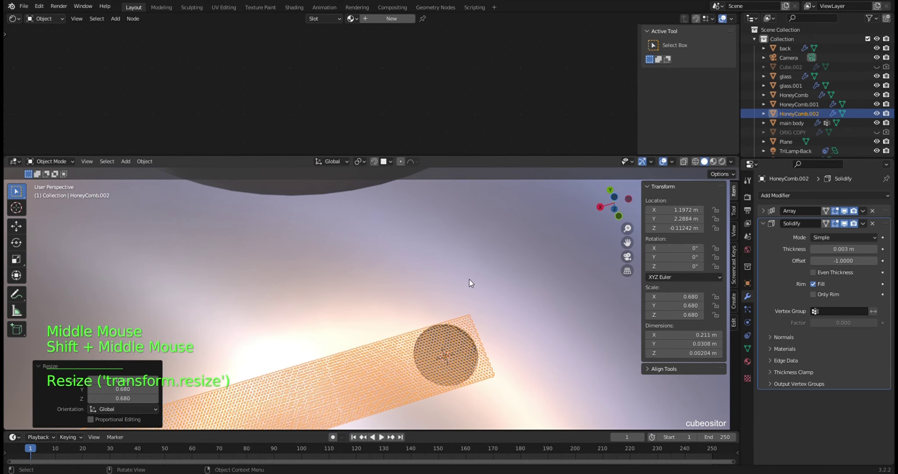
pyautogui.middleClick(468, 293)
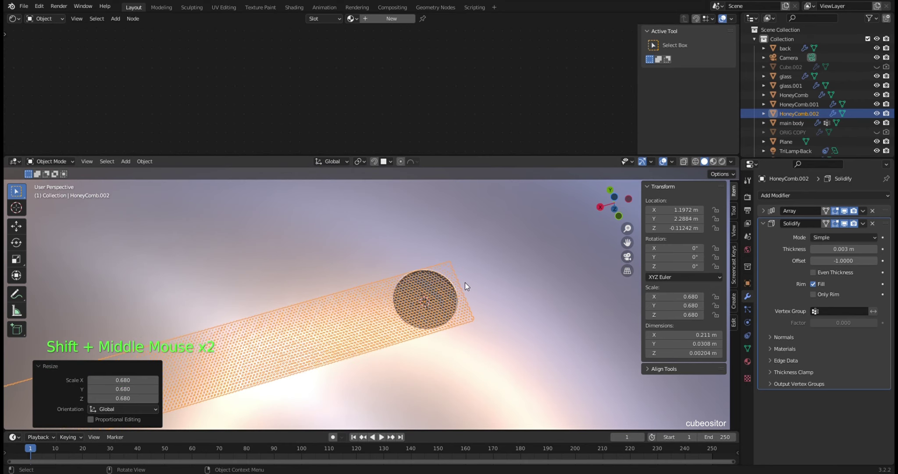
pyautogui.press('KP_Decimal')
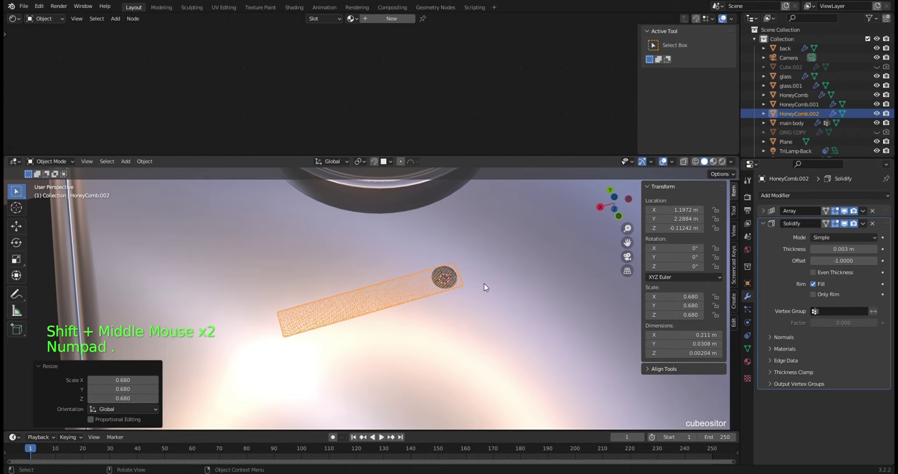
pyautogui.middleClick(477, 276)
pyautogui.scroll(3)
pyautogui.middleClick(477, 296)
pyautogui.scroll(3)
pyautogui.middleClick(443, 267)
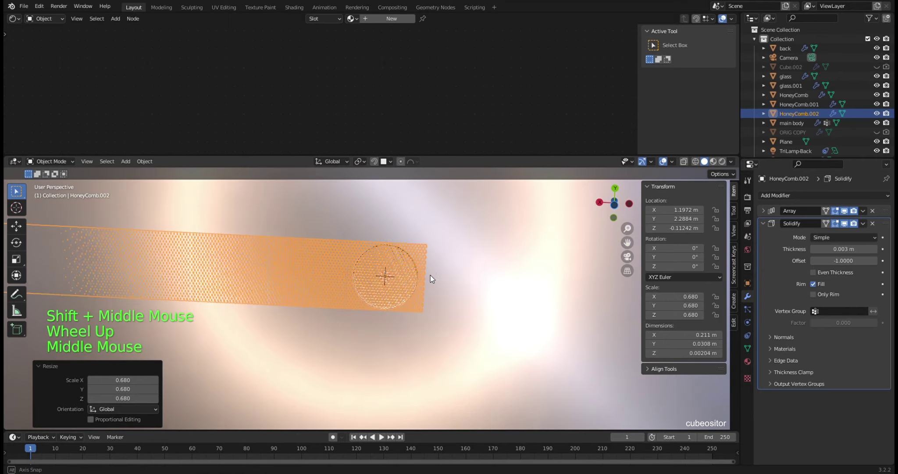
pyautogui.scroll(3)
pyautogui.middleClick(460, 259)
pyautogui.middleClick(448, 268)
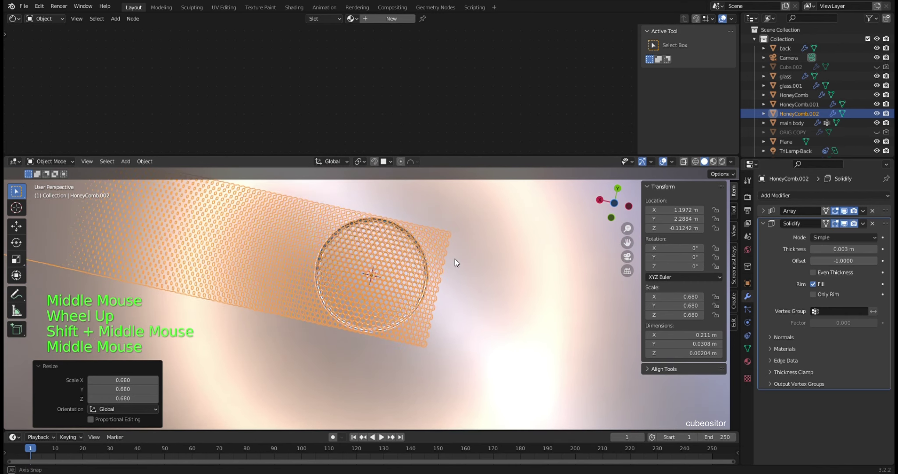
# Step: Set HoneyComb.002's Array Count to 1 so it is a single honeycomb piece
pyautogui.click(763, 221)
pyautogui.click(763, 212)
pyautogui.click(814, 239)
pyautogui.click(813, 238)
pyautogui.click(814, 239)
pyautogui.doubleClick(814, 238)
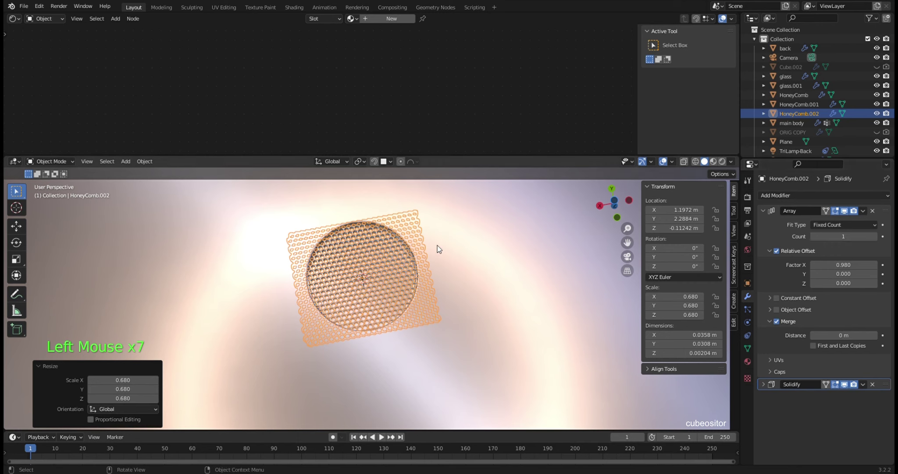
# Step: Enlarge the piece slightly, nudge it on Z to about -0.11 m and apply its scale
pyautogui.press('s')
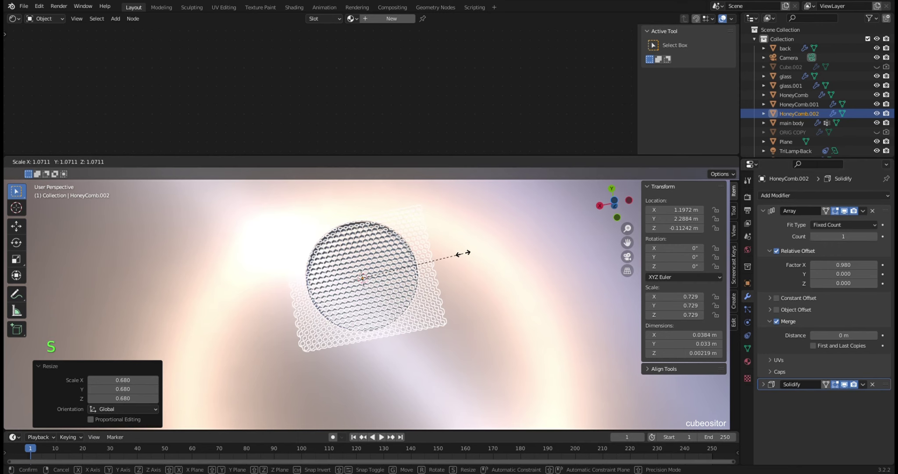
pyautogui.middleClick(449, 256)
pyautogui.scroll(3)
pyautogui.middleClick(459, 267)
pyautogui.middleClick(483, 275)
pyautogui.scroll(3)
pyautogui.press('g')
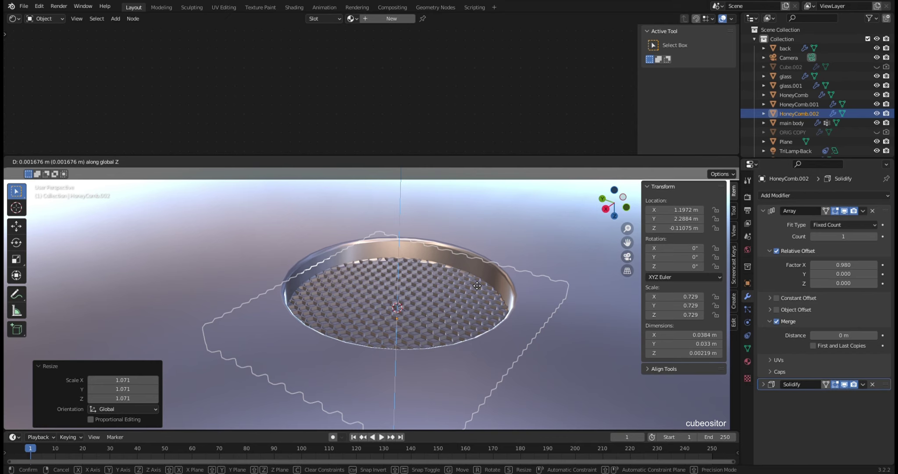
pyautogui.middleClick(493, 265)
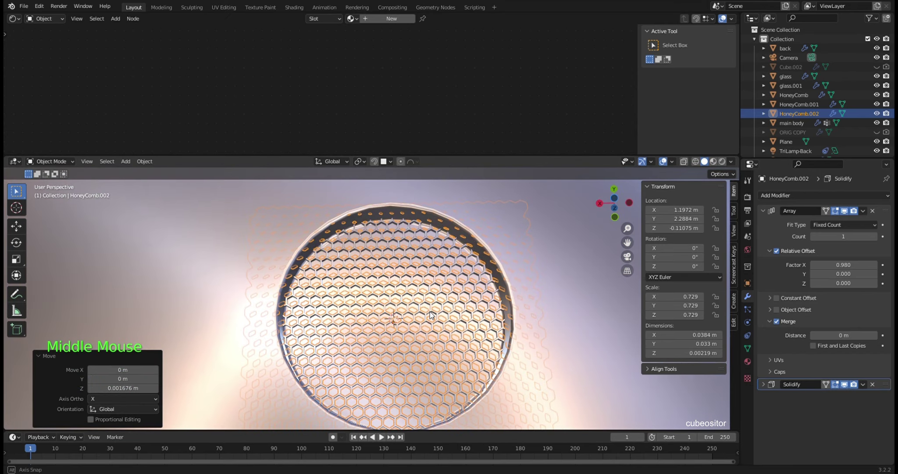
pyautogui.click(453, 275)
pyautogui.scroll(-3)
pyautogui.click(506, 229)
pyautogui.middleClick(481, 251)
pyautogui.scroll(-3)
pyautogui.middleClick(440, 311)
pyautogui.middleClick(438, 315)
pyautogui.scroll(3)
pyautogui.click(384, 287)
pyautogui.click(384, 295)
pyautogui.press('ctrl+a')
# Step: Orbit the model to inspect the honeycomb piece seated in the back ring
pyautogui.scroll(-3)
pyautogui.middleClick(485, 282)
pyautogui.scroll(-3)
pyautogui.middleClick(463, 282)
pyautogui.scroll(-3)
pyautogui.middleClick(441, 283)
pyautogui.middleClick(461, 284)
pyautogui.middleClick(460, 277)
pyautogui.middleClick(471, 240)
pyautogui.middleClick(445, 277)
pyautogui.middleClick(452, 298)
pyautogui.middleClick(448, 288)
pyautogui.scroll(-3)
pyautogui.middleClick(494, 310)
pyautogui.middleClick(456, 219)
pyautogui.middleClick(474, 279)
pyautogui.middleClick(472, 251)
pyautogui.scroll(3)
pyautogui.middleClick(445, 227)
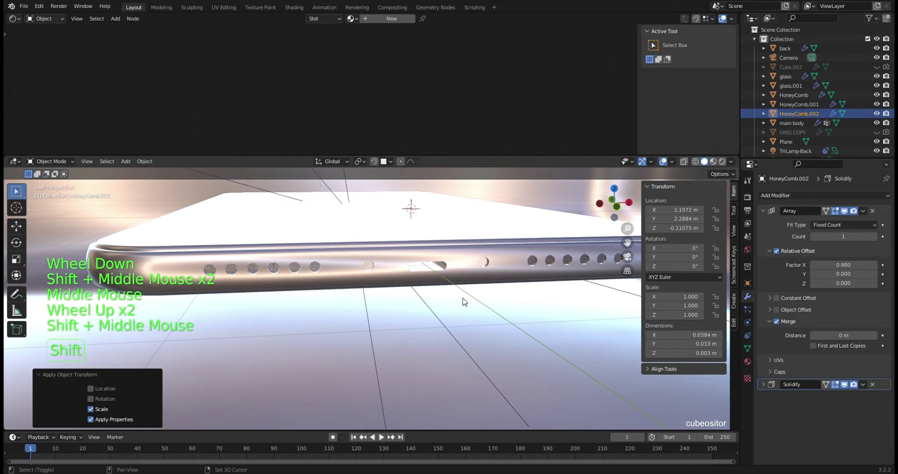
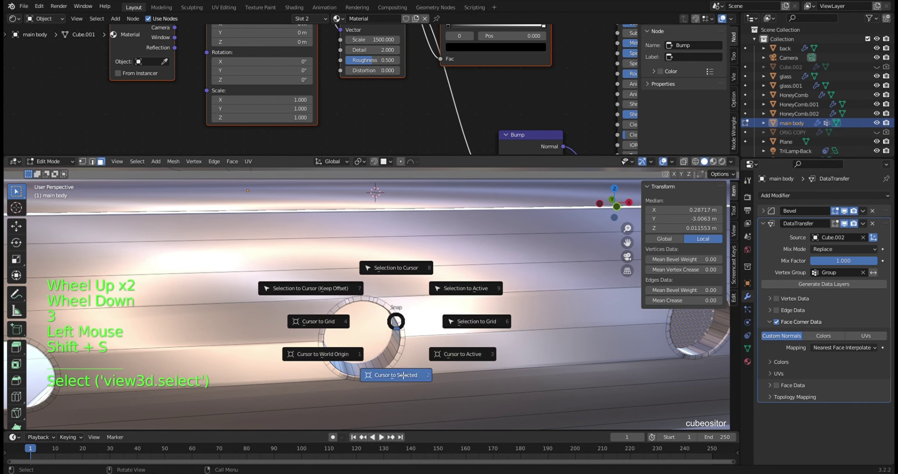
# Step: Set the 3D cursor at a chosen spot on the main body and bring up the Add Mesh menu
pyautogui.press('Tab')
pyautogui.scroll(-3)
pyautogui.press('shift+a')
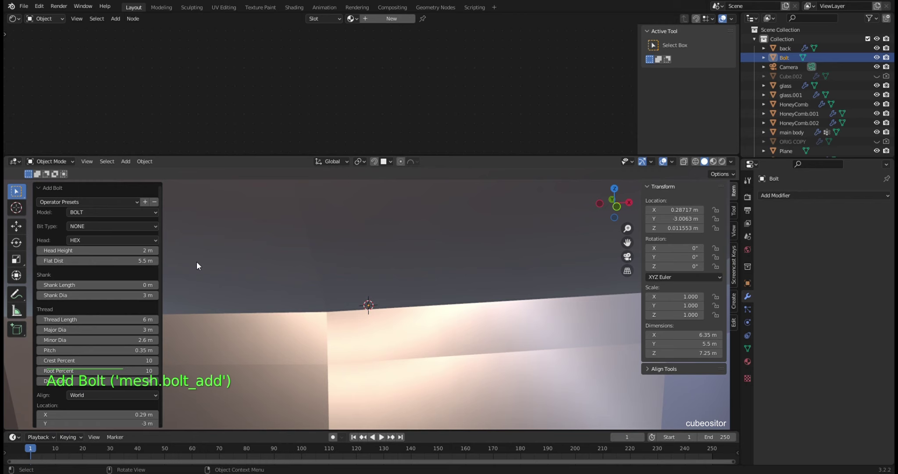
# Step: Add a Bolt mesh at the cursor on the main body
pyautogui.click(106, 212)
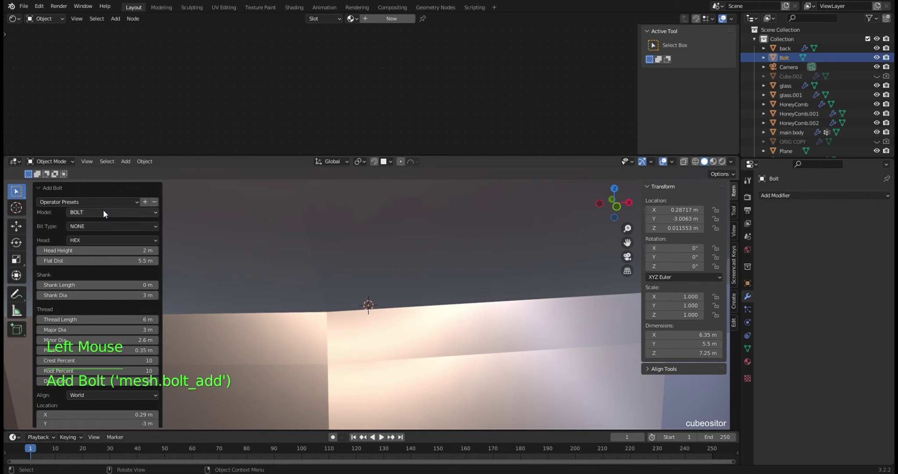
pyautogui.click(106, 212)
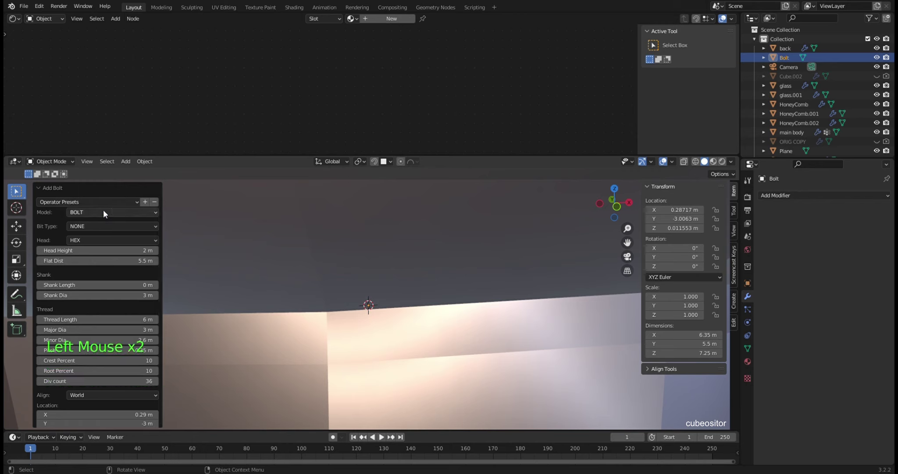
pyautogui.click(112, 242)
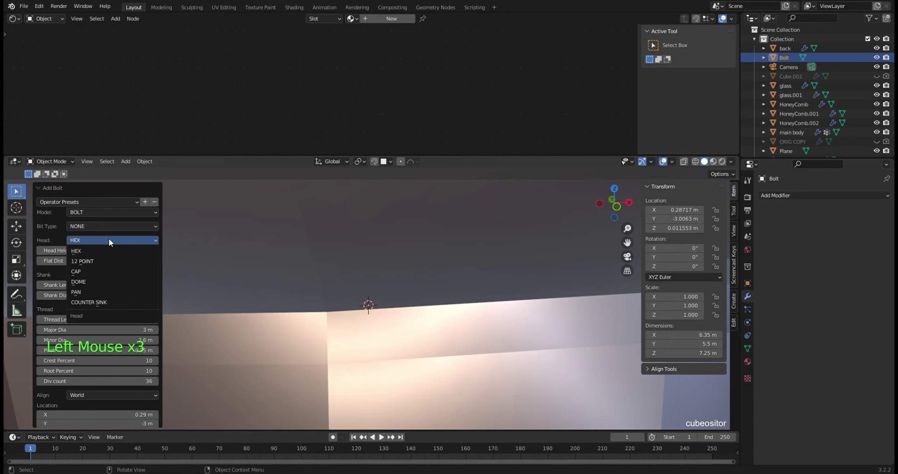
pyautogui.scroll(-3)
pyautogui.middleClick(378, 271)
pyautogui.scroll(-3)
pyautogui.middleClick(380, 283)
# Step: Rework the bolt's head and shank values so it measures about 6.3 by 6.3 by 8.11 m
pyautogui.click(108, 242)
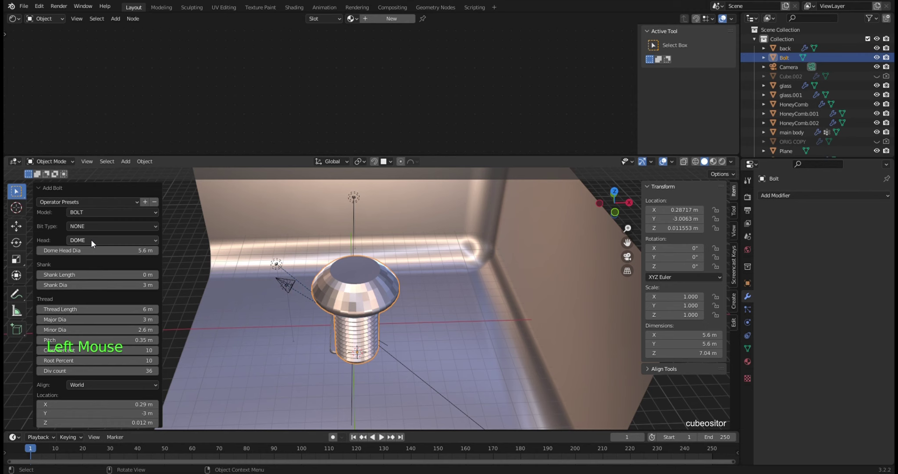
pyautogui.click(94, 241)
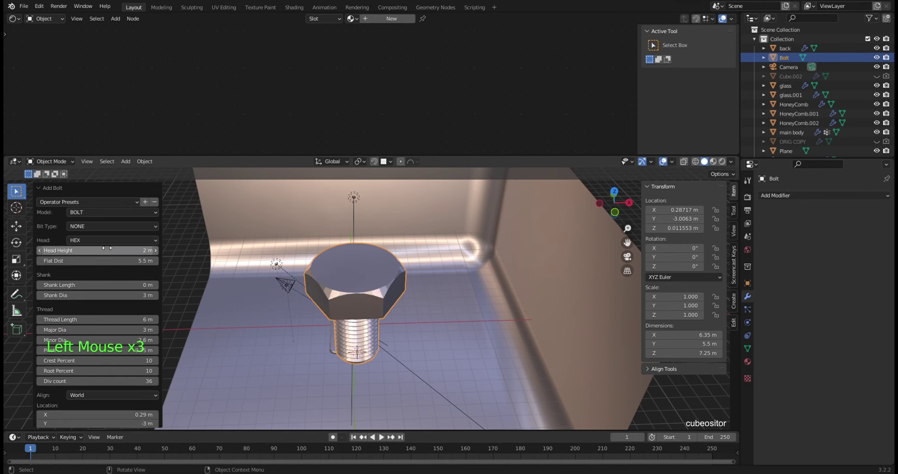
pyautogui.doubleClick(99, 242)
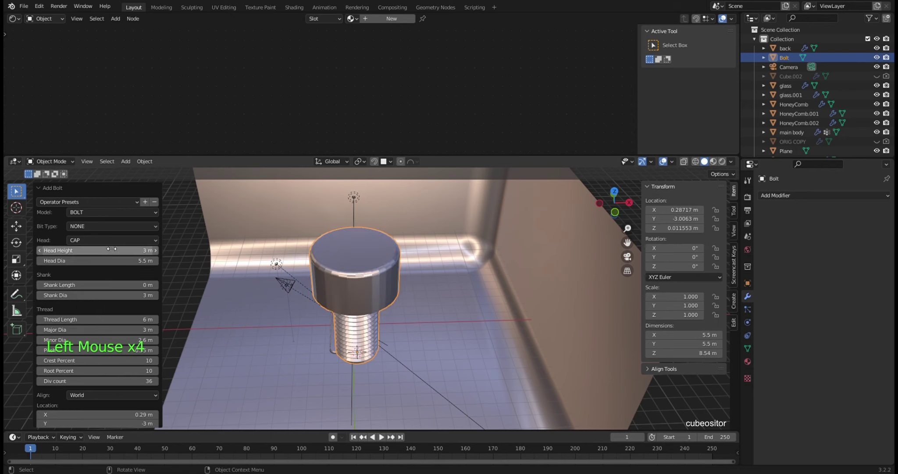
pyautogui.click(107, 242)
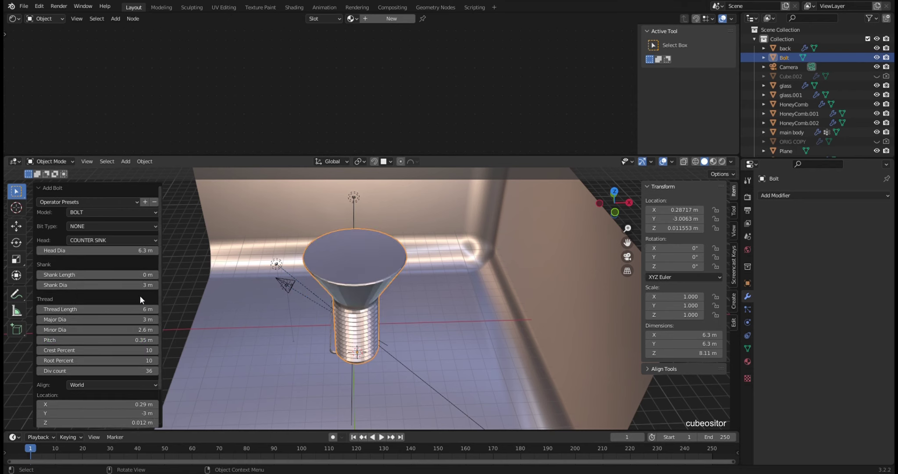
pyautogui.middleClick(346, 271)
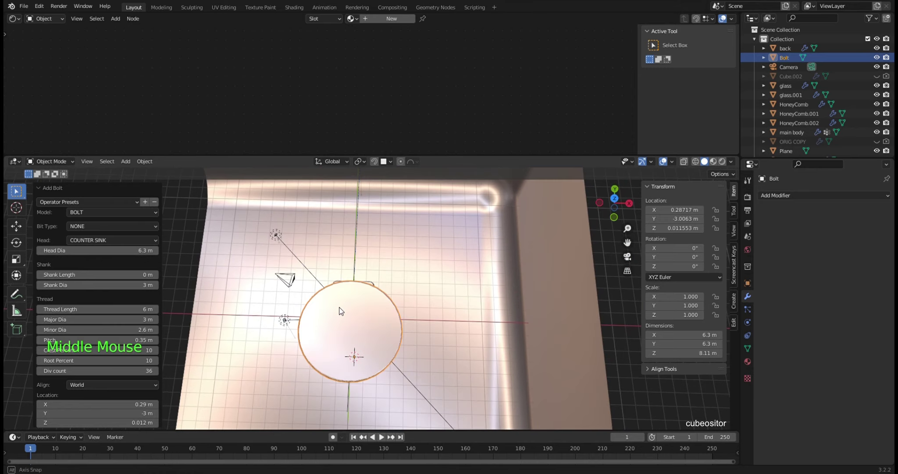
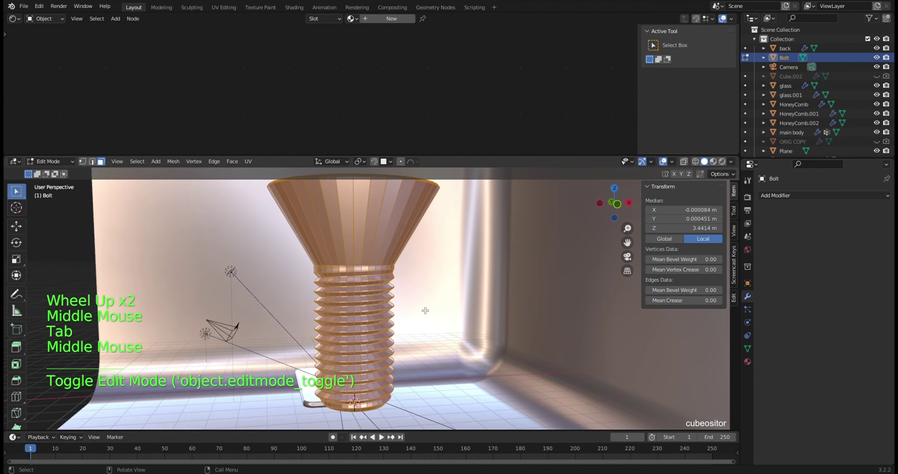
# Step: View the Bolt from side and front orthographic views and deselect all its vertices
pyautogui.press('KP_3')
pyautogui.press('KP_1')
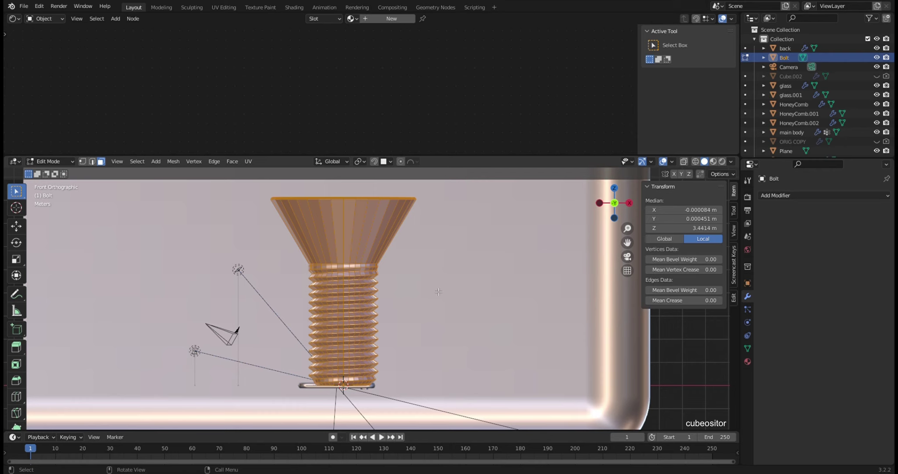
pyautogui.press('1')
pyautogui.click(688, 159)
pyautogui.press('alt+a')
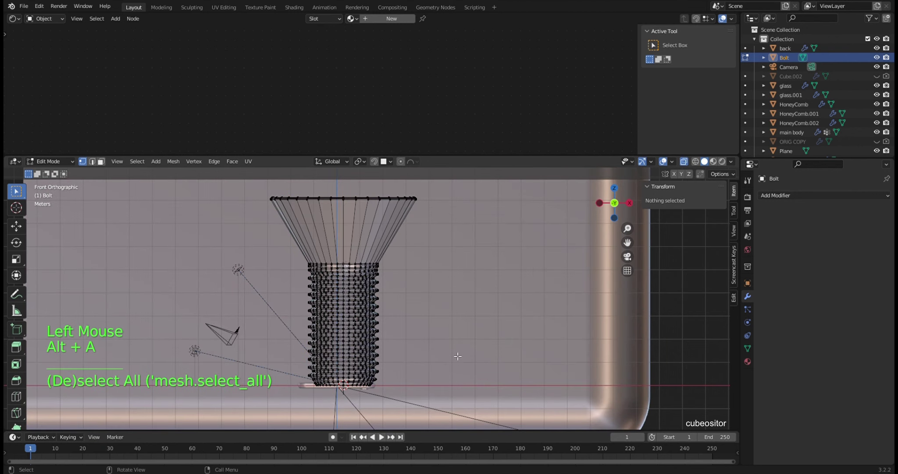
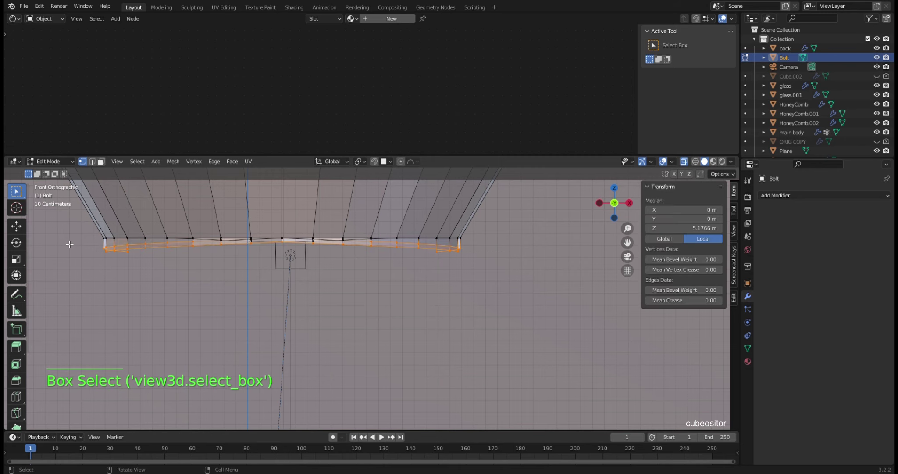
# Step: Remove unwanted vertices from the Bolt mesh before returning to object mode
pyautogui.press('x')
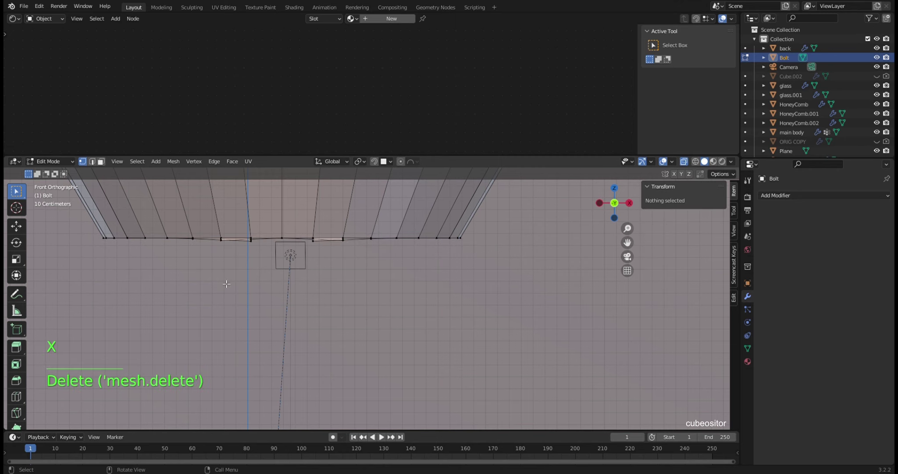
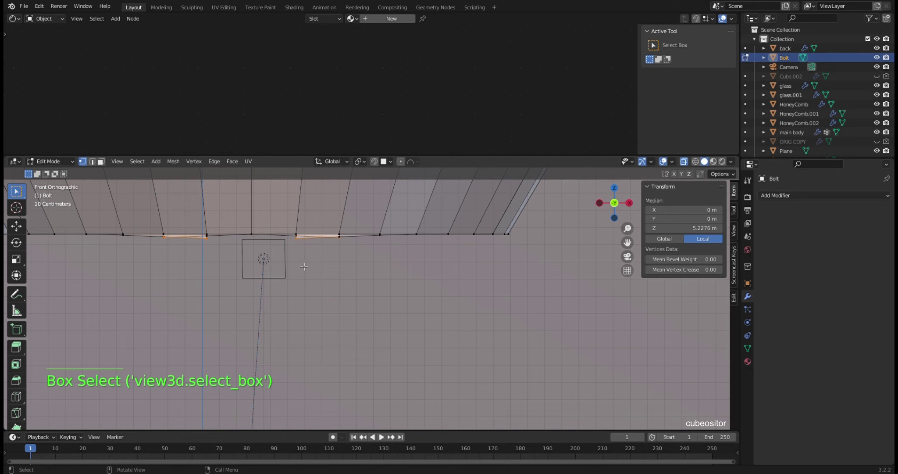
pyautogui.press('x')
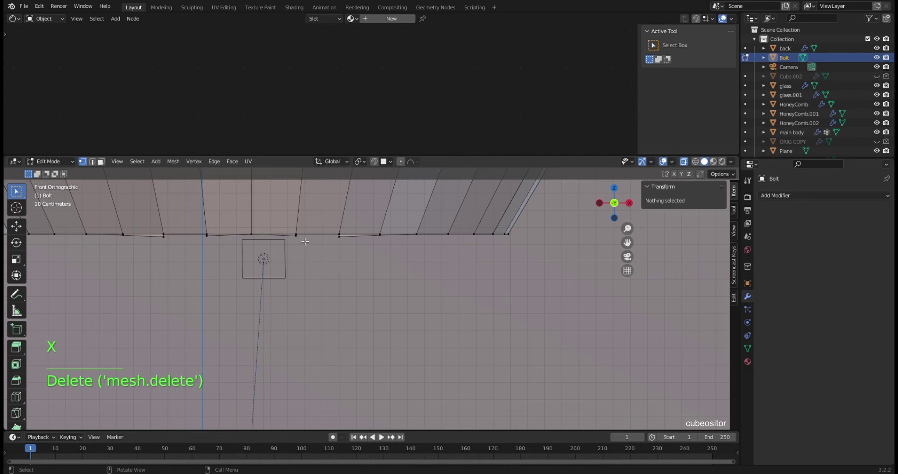
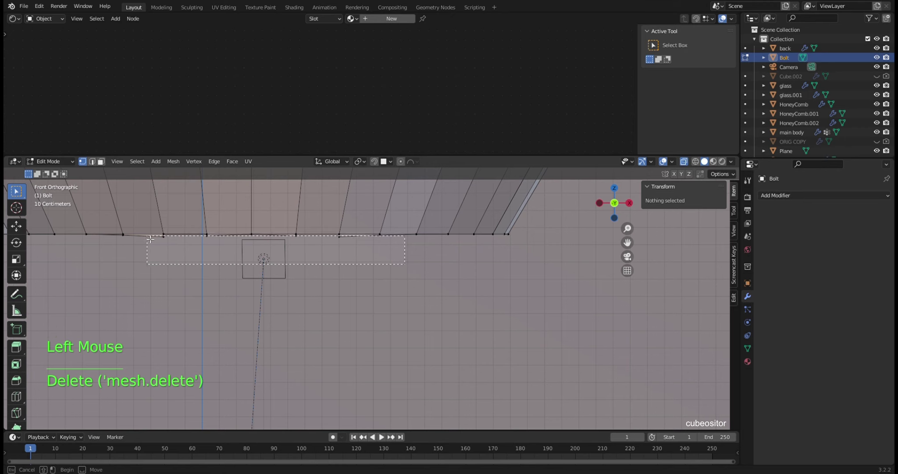
pyautogui.press('x')
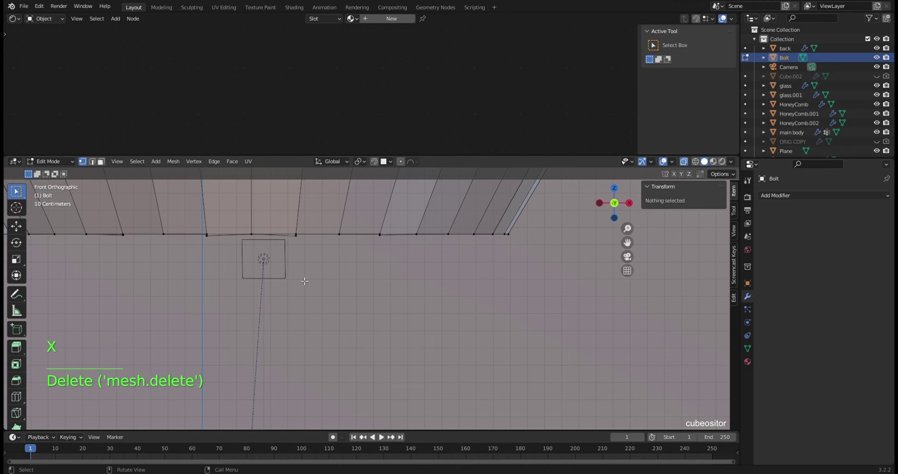
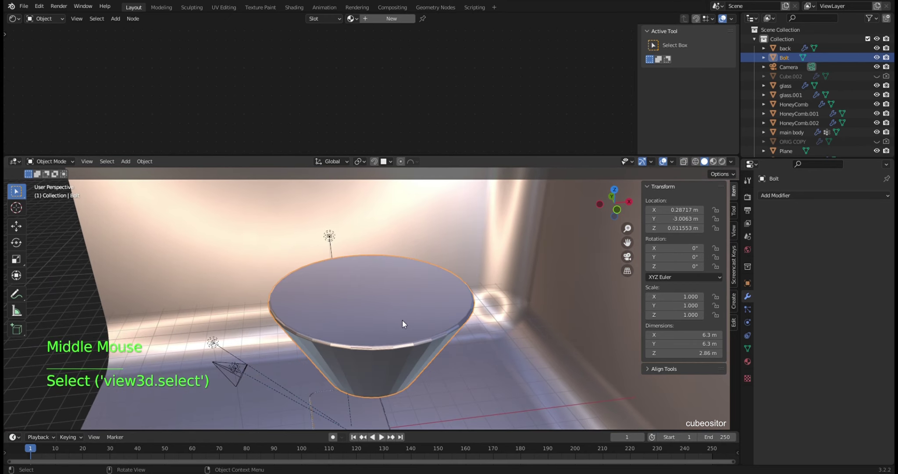
# Step: Inspect the Bolt from around, show its mesh data properties and cancel an accidental move
pyautogui.rightClick(404, 325)
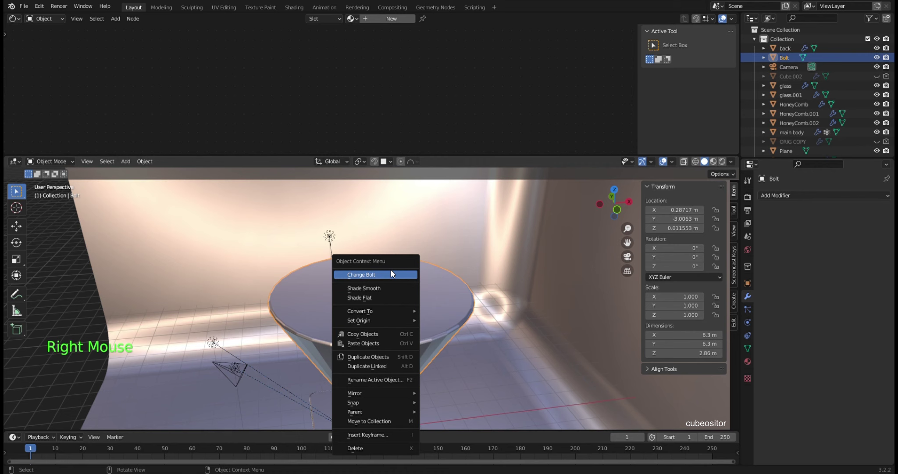
pyautogui.middleClick(347, 336)
pyautogui.middleClick(427, 319)
pyautogui.doubleClick(757, 351)
pyautogui.click(819, 392)
pyautogui.middleClick(478, 343)
pyautogui.scroll(-3)
pyautogui.middleClick(417, 319)
pyautogui.press('shift+s')
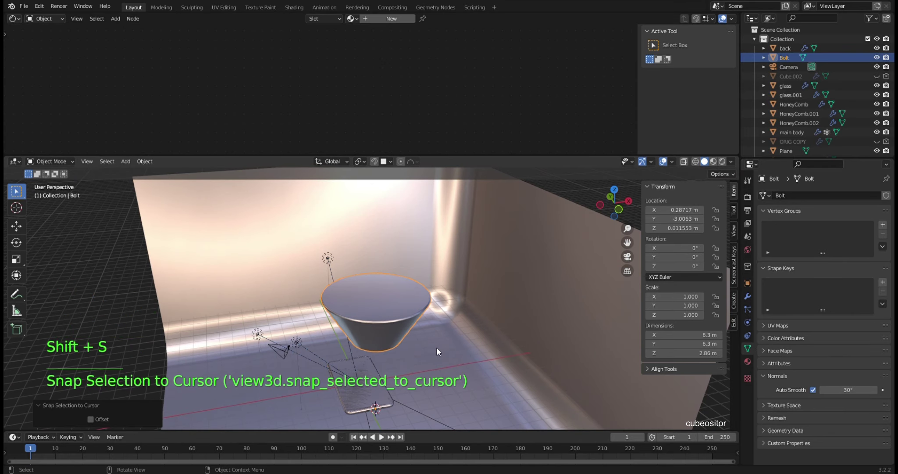
pyautogui.rightClick(377, 342)
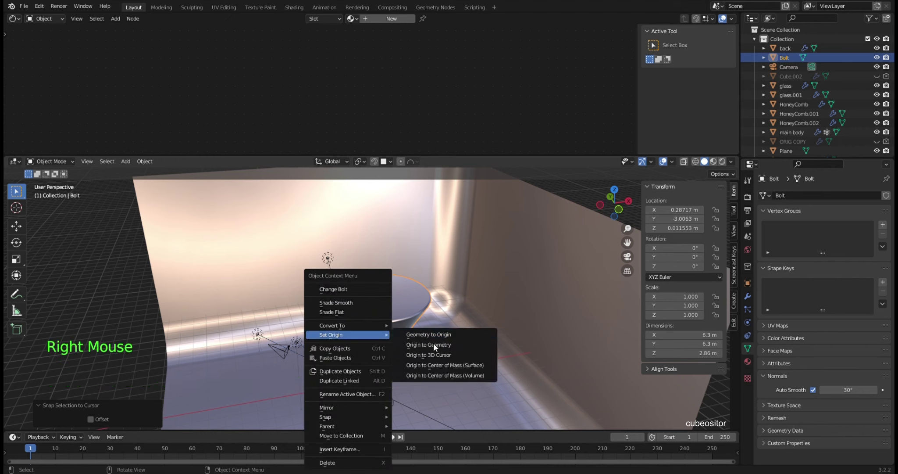
pyautogui.rightClick(412, 317)
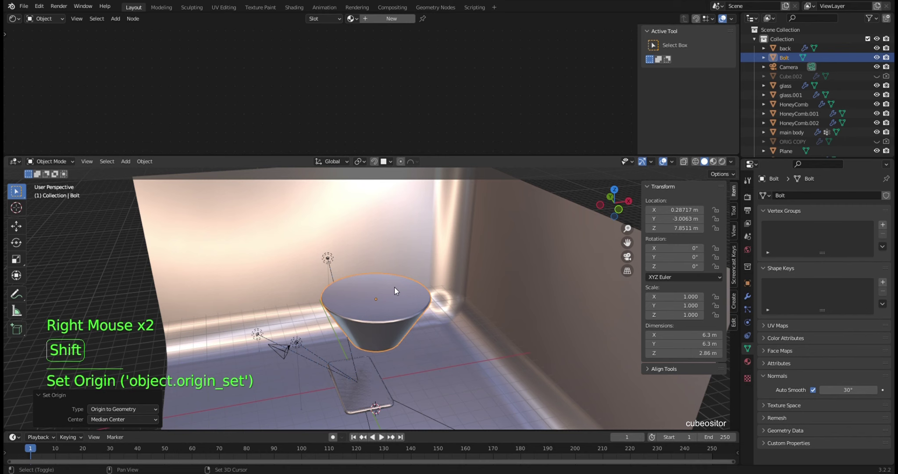
pyautogui.press('shift+s')
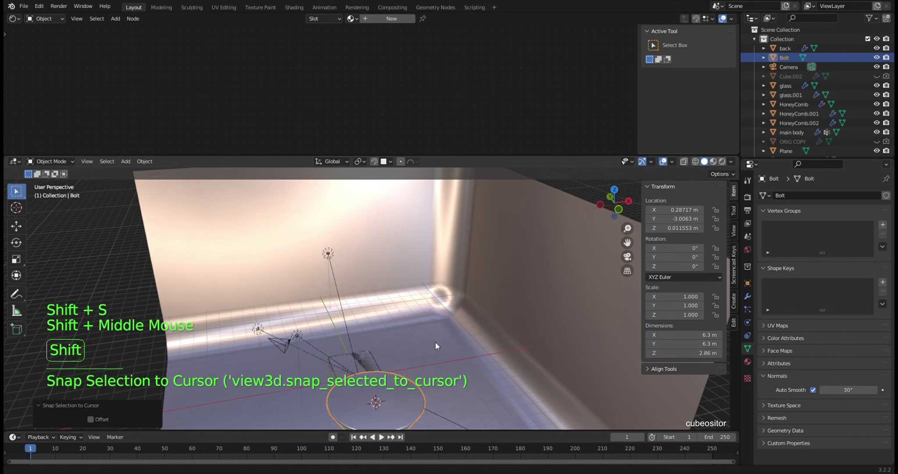
pyautogui.middleClick(439, 326)
pyautogui.middleClick(447, 310)
pyautogui.middleClick(443, 325)
pyautogui.middleClick(454, 324)
# Step: Rotate the Bolt 90° on X and shrink it to about 0.008 scale, roughly 5 cm across
pyautogui.press('r')
pyautogui.scroll(3)
pyautogui.middleClick(459, 331)
pyautogui.middleClick(459, 313)
pyautogui.press('s')
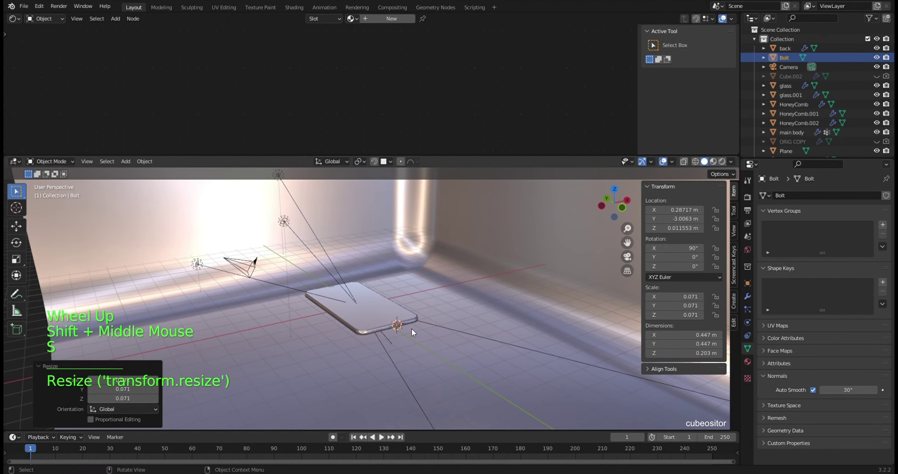
pyautogui.scroll(3)
pyautogui.middleClick(486, 355)
pyautogui.scroll(3)
pyautogui.middleClick(420, 288)
pyautogui.press('s')
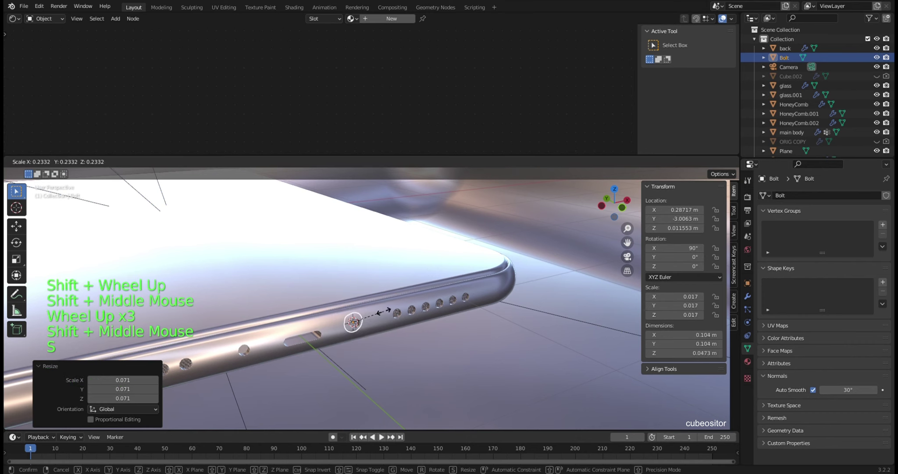
pyautogui.scroll(3)
pyautogui.middleClick(414, 289)
pyautogui.scroll(3)
pyautogui.press('KP_Decimal')
pyautogui.scroll(-3)
pyautogui.press('s')
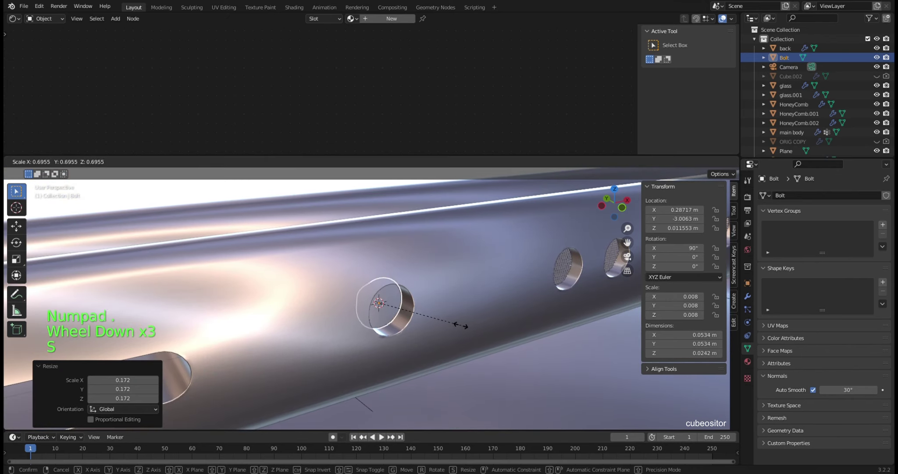
# Step: Move the Bolt along Y to sit at the phone's edge beside the body
pyautogui.press('g')
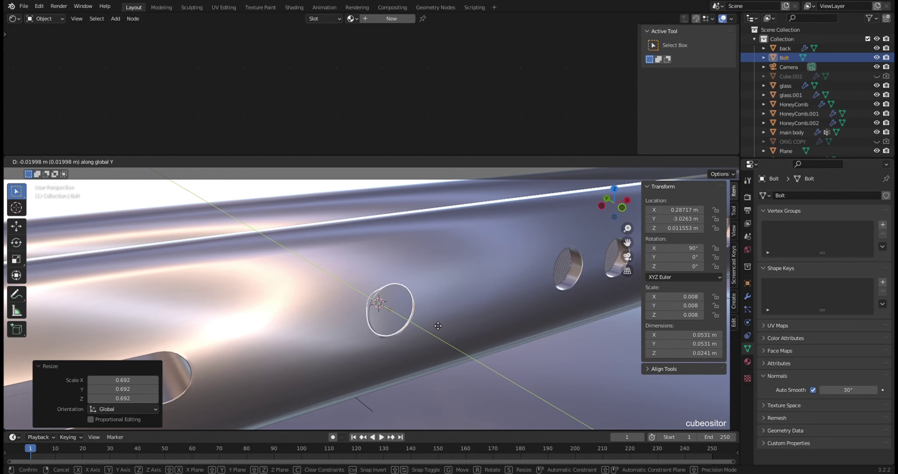
pyautogui.scroll(3)
pyautogui.middleClick(447, 320)
pyautogui.press('s')
pyautogui.middleClick(470, 291)
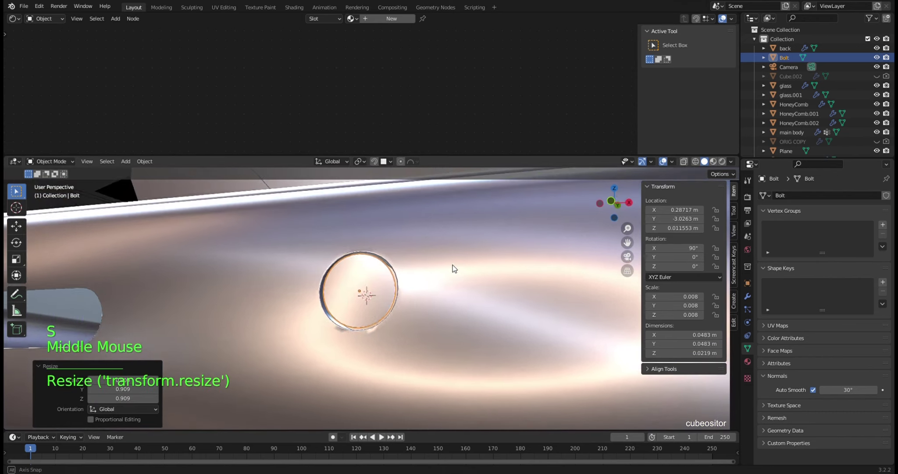
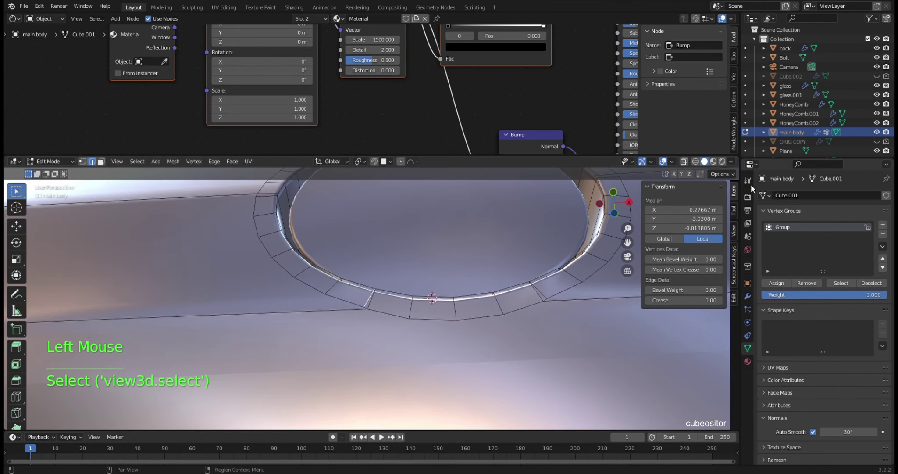
# Step: Edge-slide the main body's rim edge loop slightly with G G and confirm
pyautogui.click(749, 182)
pyautogui.click(778, 281)
pyautogui.press('g')
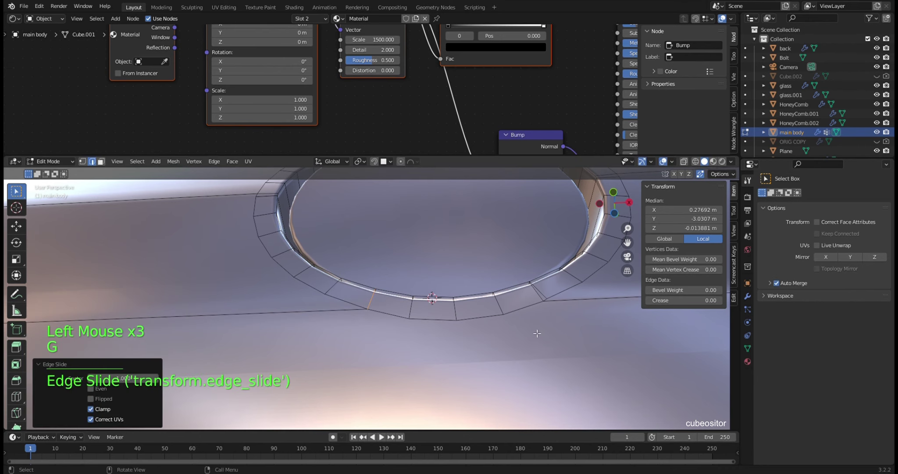
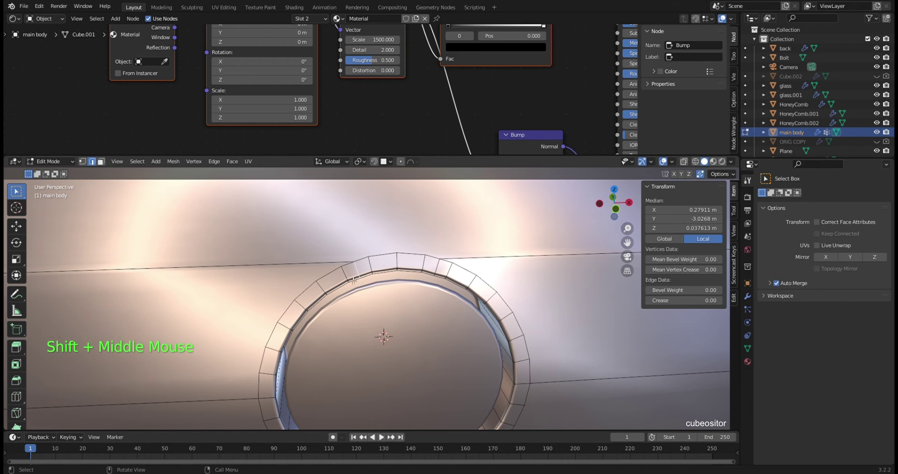
pyautogui.press('g')
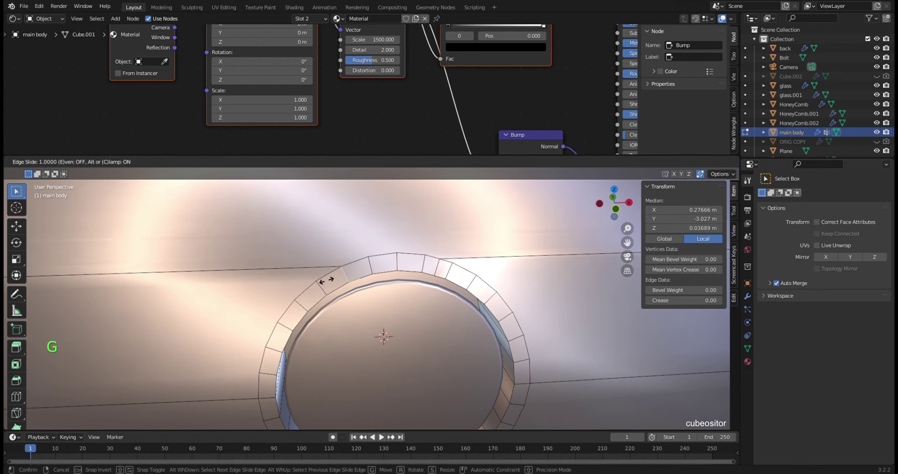
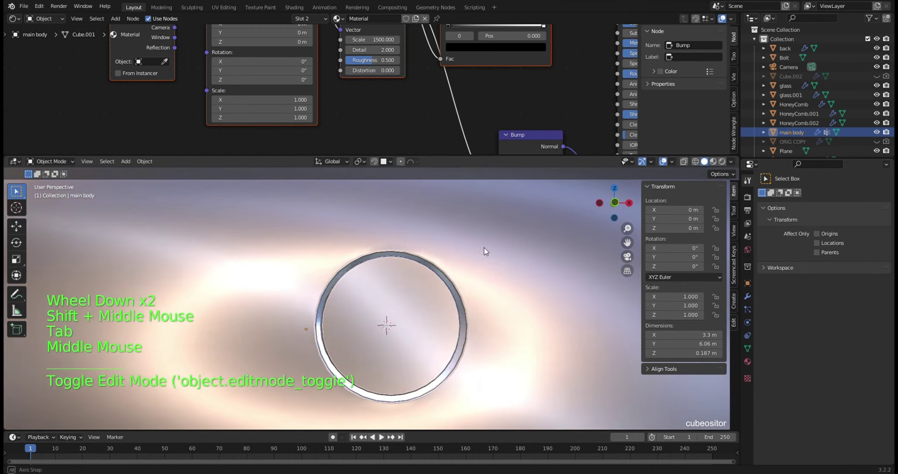
# Step: Return the main body to object mode and select the Bolt beside the side slots
pyautogui.press('Tab')
pyautogui.press('Tab')
pyautogui.middleClick(456, 298)
pyautogui.middleClick(467, 291)
pyautogui.scroll(-3)
pyautogui.scroll(-3)
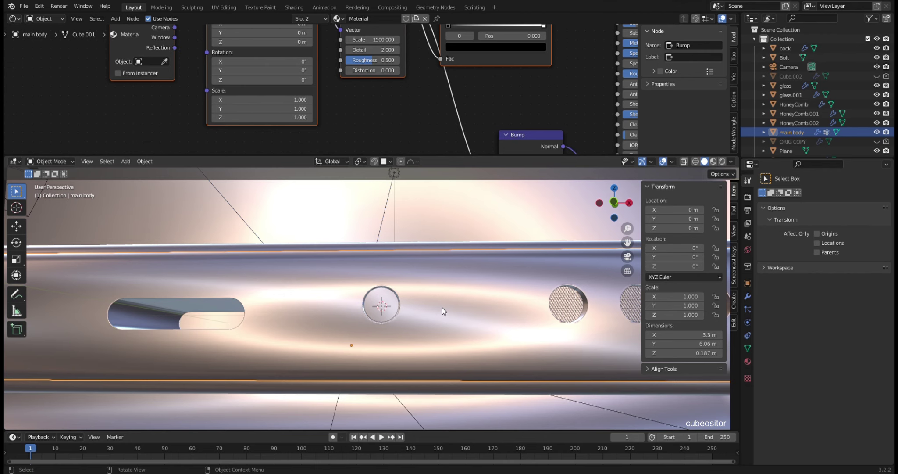
pyautogui.click(390, 303)
# Step: Fine-tune the Bolt's scale to about 0.049 × 0.049 × 0.022 m while checking it from around
pyautogui.middleClick(410, 319)
pyautogui.scroll(3)
pyautogui.press('s')
pyautogui.scroll(3)
pyautogui.middleClick(441, 310)
pyautogui.scroll(-3)
pyautogui.press('s')
pyautogui.middleClick(430, 317)
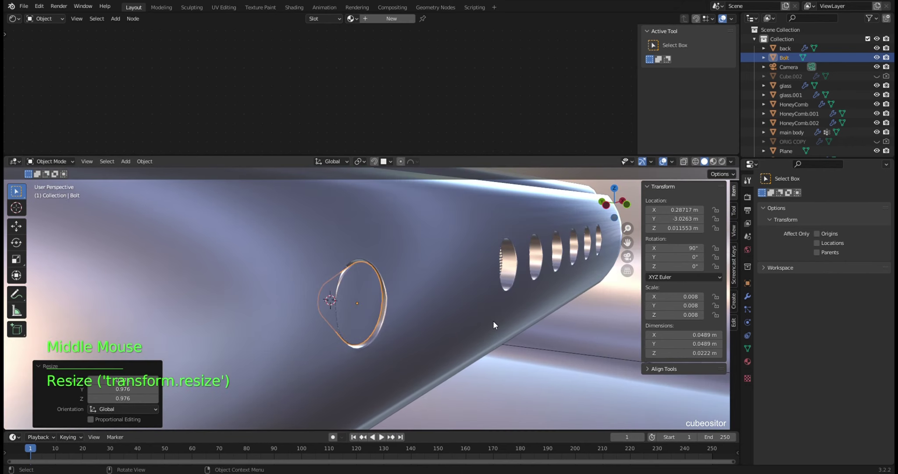
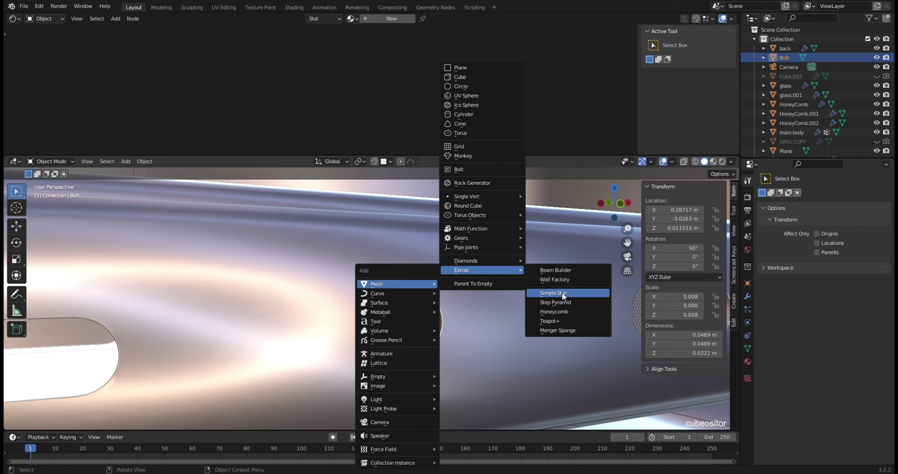
# Step: Try scaling and rotating the new Star, then undo those transforms
pyautogui.scroll(-3)
pyautogui.middleClick(464, 295)
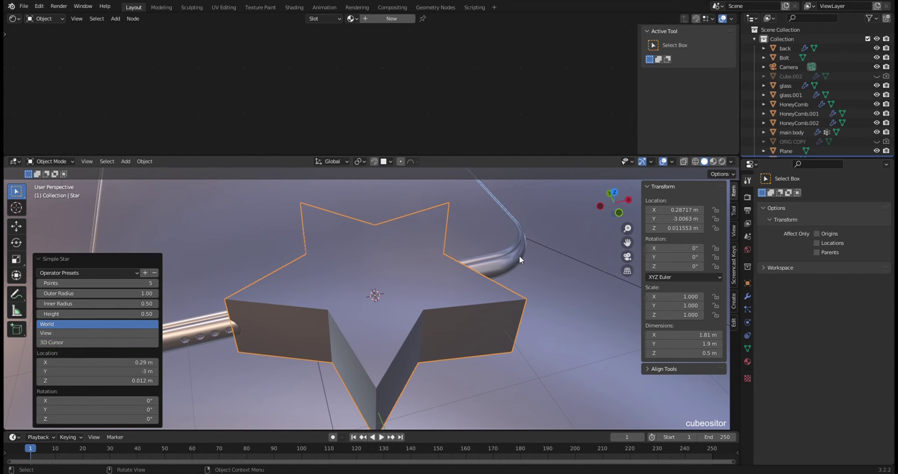
pyautogui.press('s')
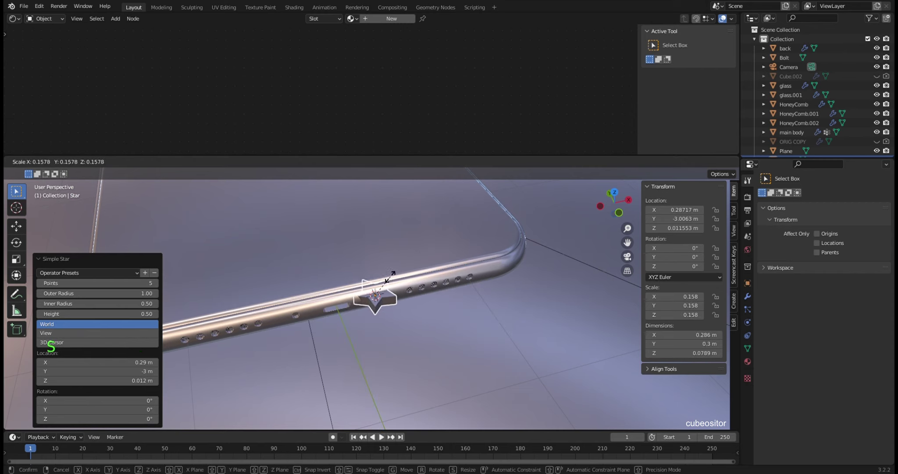
pyautogui.press('r')
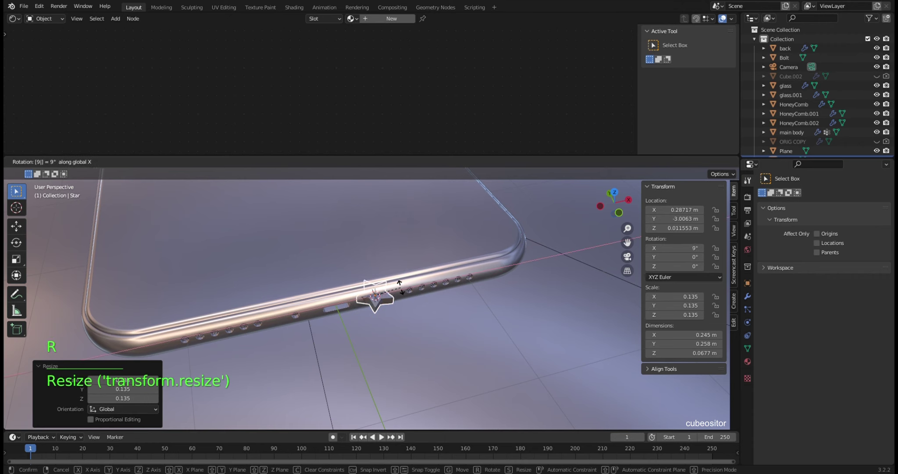
pyautogui.scroll(3)
pyautogui.middleClick(412, 303)
pyautogui.scroll(3)
pyautogui.middleClick(447, 270)
pyautogui.press('ctrl+z')
pyautogui.press('ctrl+z')
pyautogui.scroll(-3)
pyautogui.press('ctrl+z')
# Step: Reshape the Star's footprint to about 1.9 × 1.95 m, keeping it 0.5 m thick
pyautogui.press('shift+a')
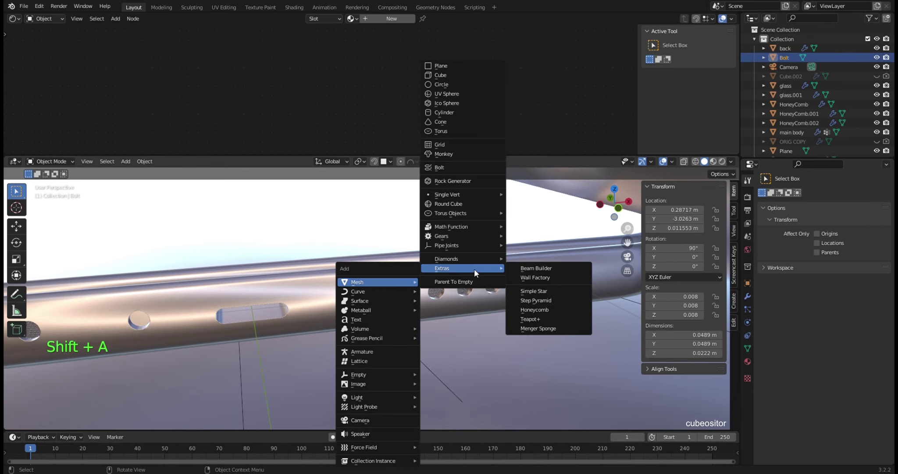
pyautogui.scroll(-3)
pyautogui.middleClick(344, 291)
pyautogui.scroll(-3)
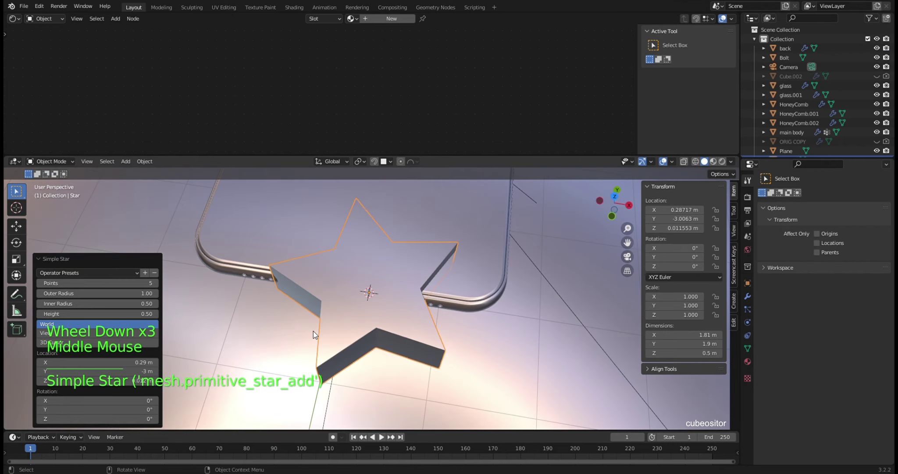
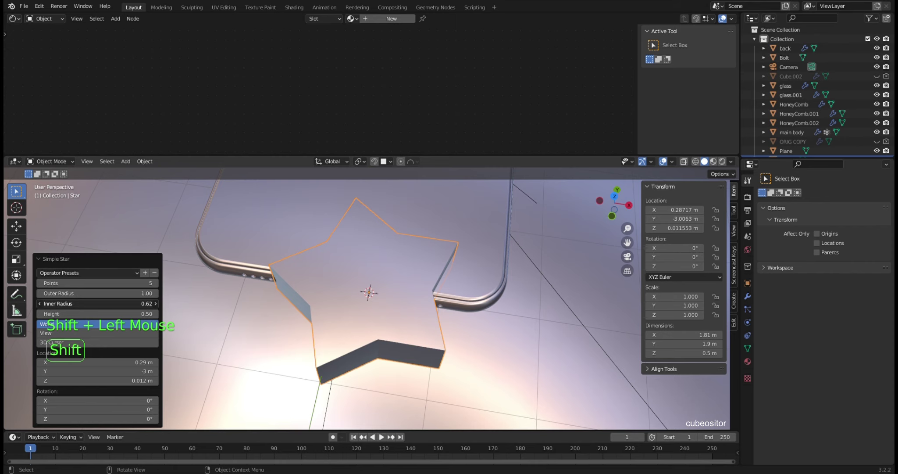
pyautogui.scroll(-3)
pyautogui.middleClick(369, 280)
pyautogui.scroll(-3)
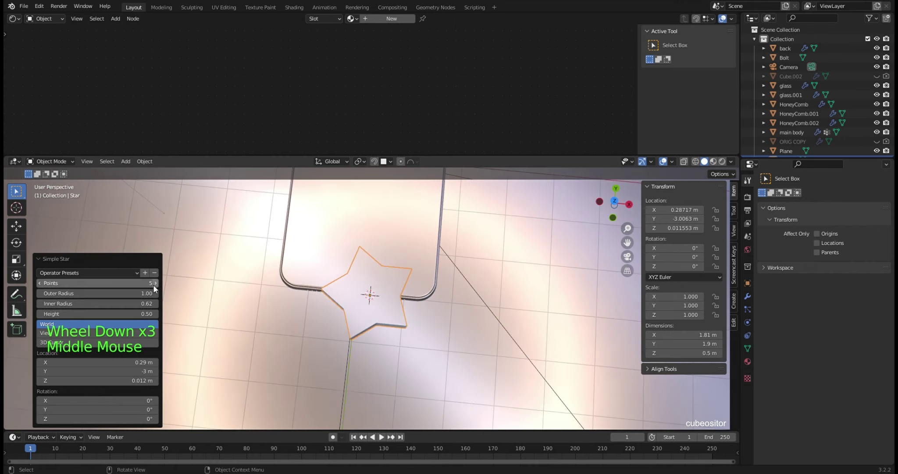
pyautogui.click(159, 285)
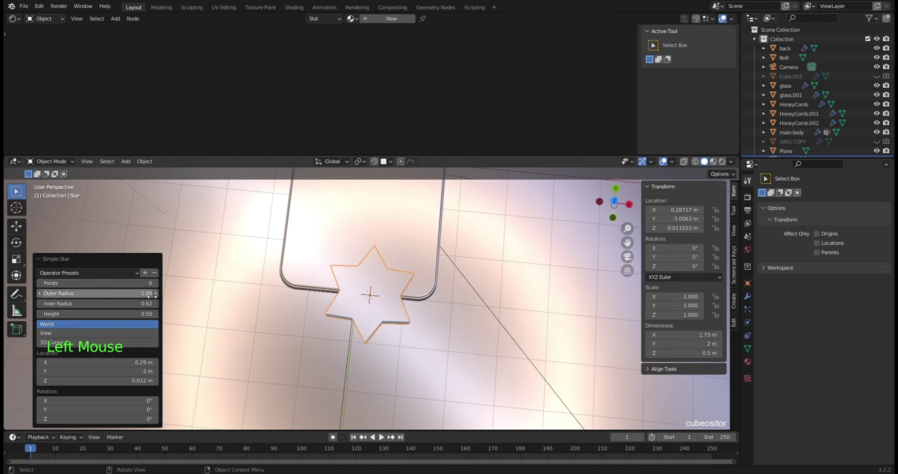
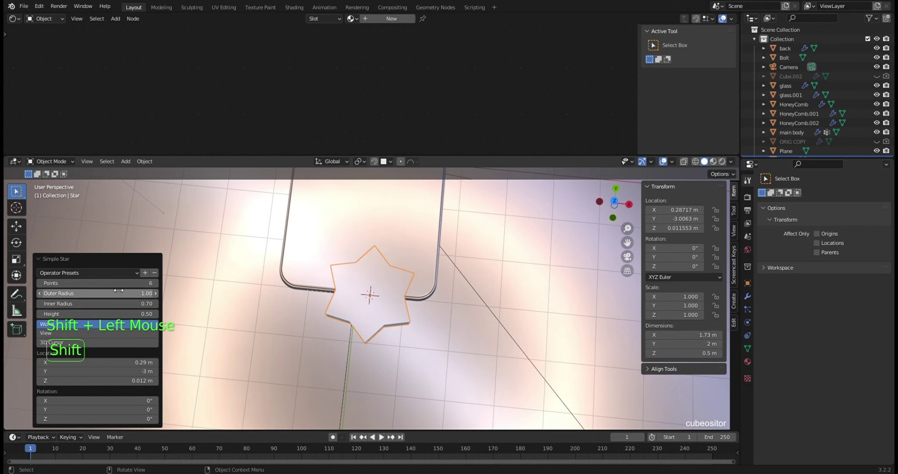
pyautogui.middleClick(419, 292)
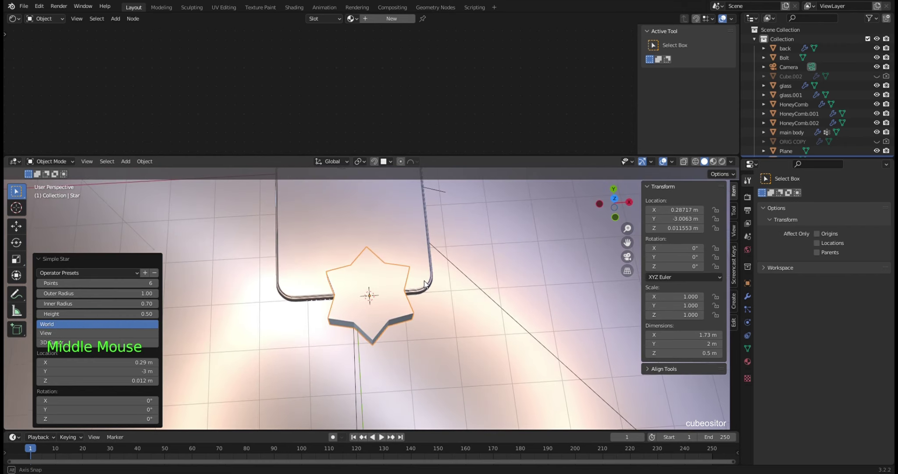
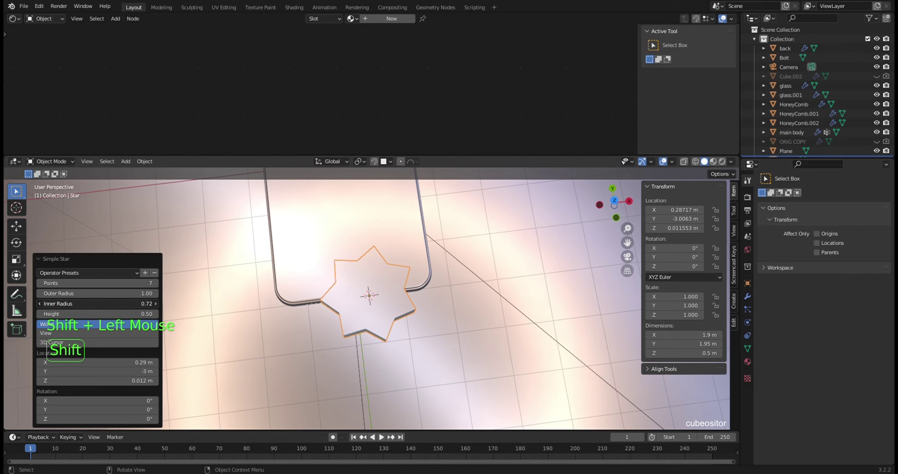
pyautogui.middleClick(412, 313)
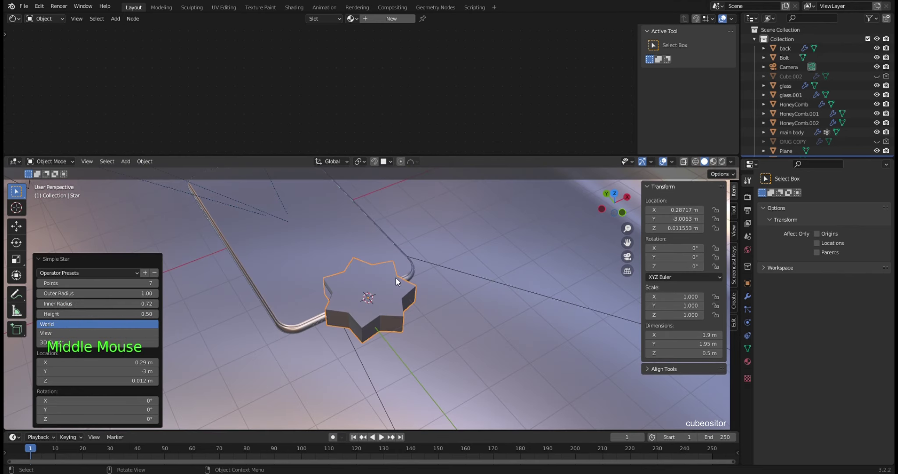
# Step: Stand the Star upright at 90° on X and shrink it to about 4 cm
pyautogui.press('r')
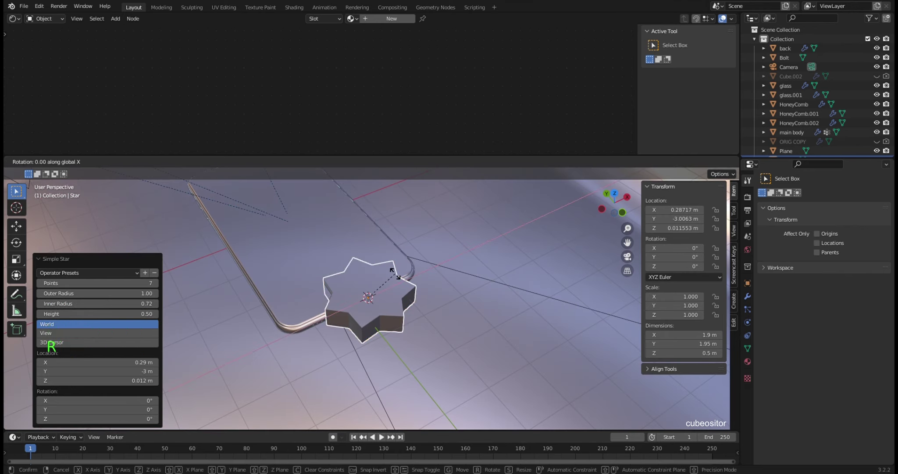
pyautogui.press('s')
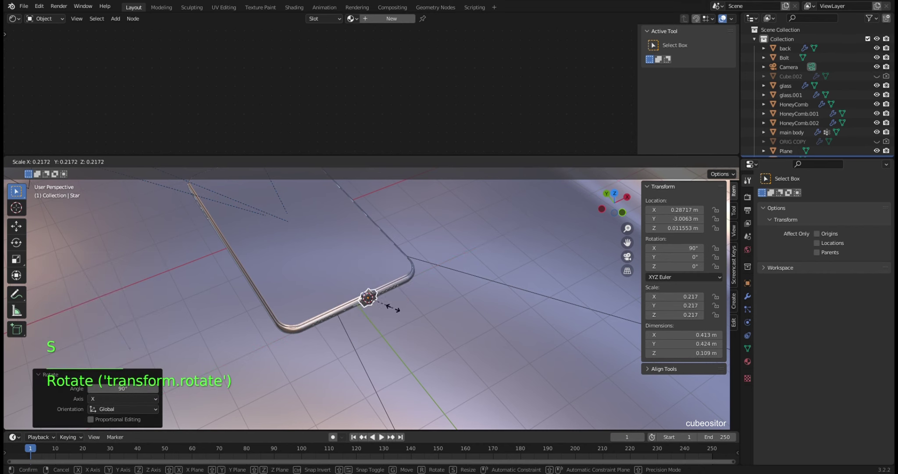
pyautogui.scroll(3)
pyautogui.press('KP_Decimal')
pyautogui.scroll(3)
pyautogui.scroll(3)
pyautogui.middleClick(394, 273)
pyautogui.press('s')
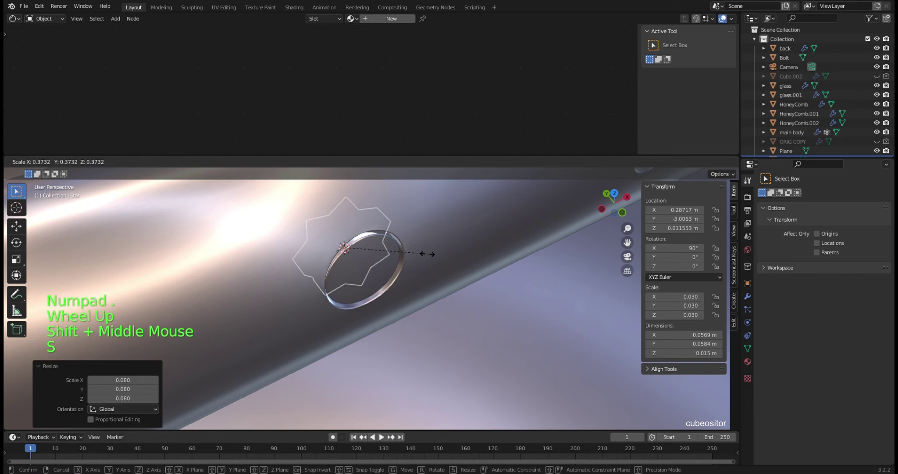
pyautogui.press('f')
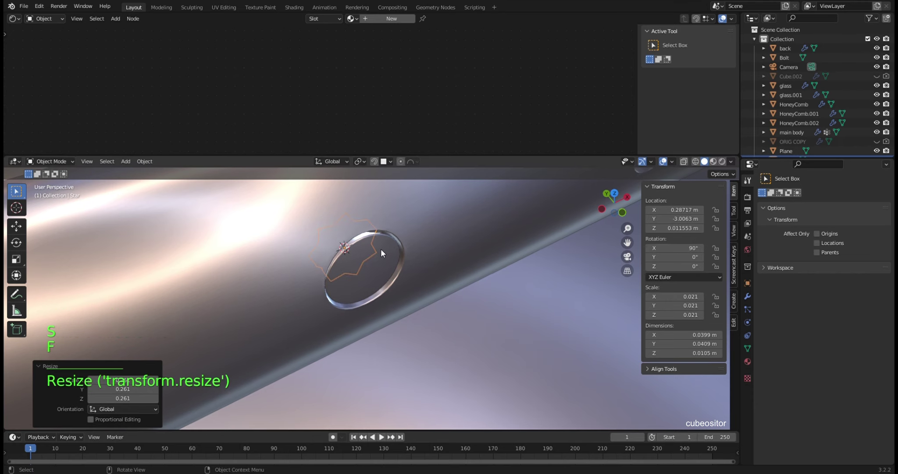
pyautogui.press('ctrl+z')
pyautogui.press('s')
# Step: Centre the Star over the bolt's round head in front view, fit its size and apply the scale
pyautogui.press('g')
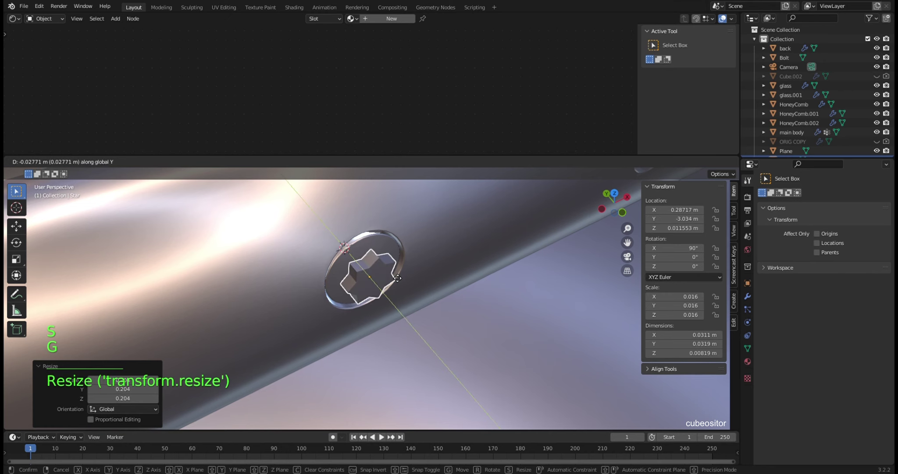
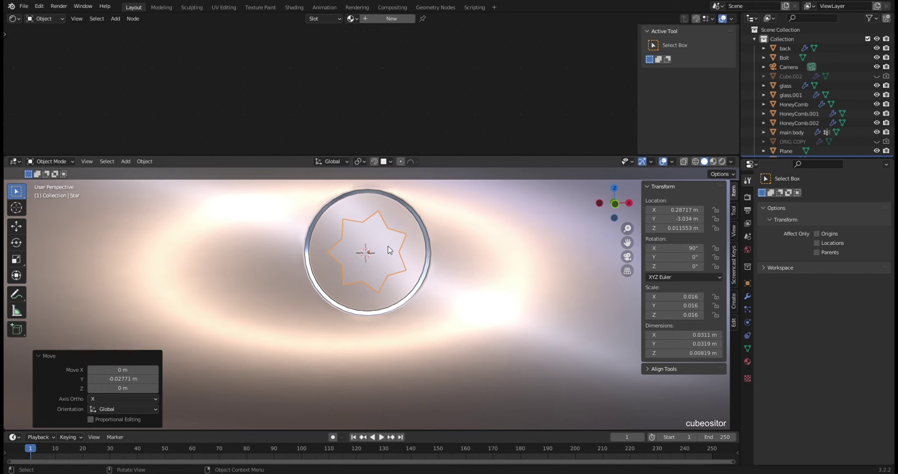
pyautogui.press('s')
pyautogui.press('ctrl+KP_1')
pyautogui.press('KP_1')
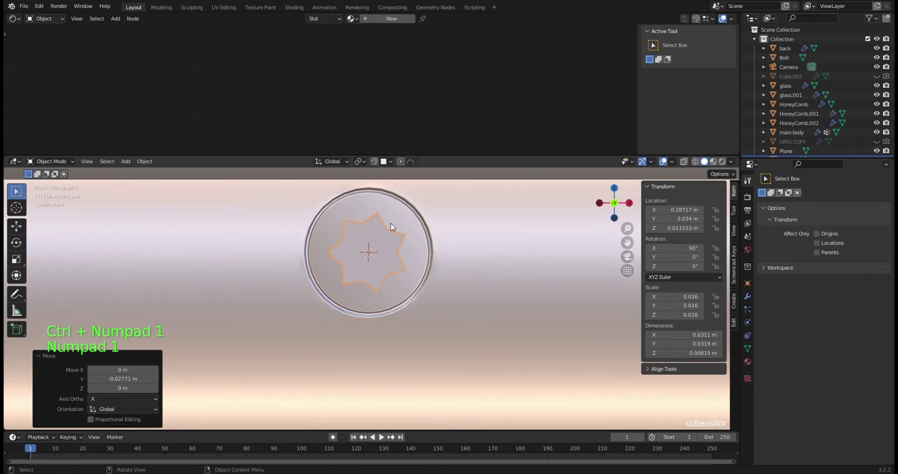
pyautogui.press('s')
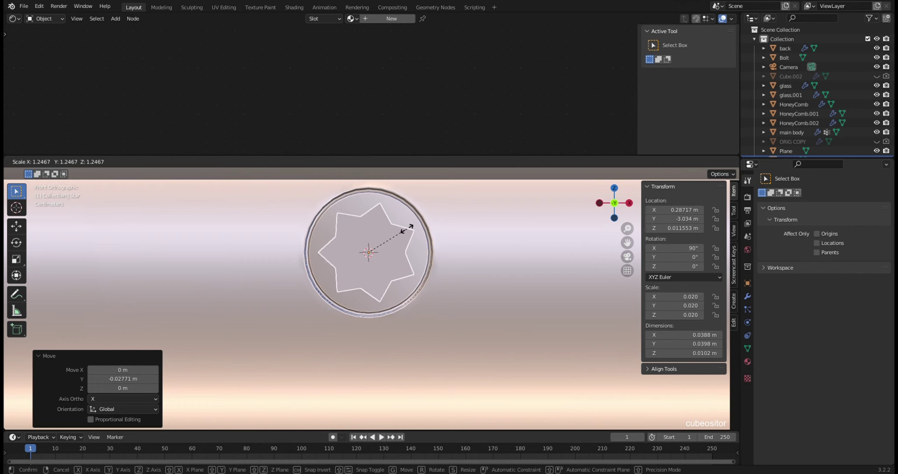
pyautogui.middleClick(404, 249)
pyautogui.scroll(3)
pyautogui.middleClick(393, 256)
pyautogui.press('ctrl+a')
pyautogui.press('g')
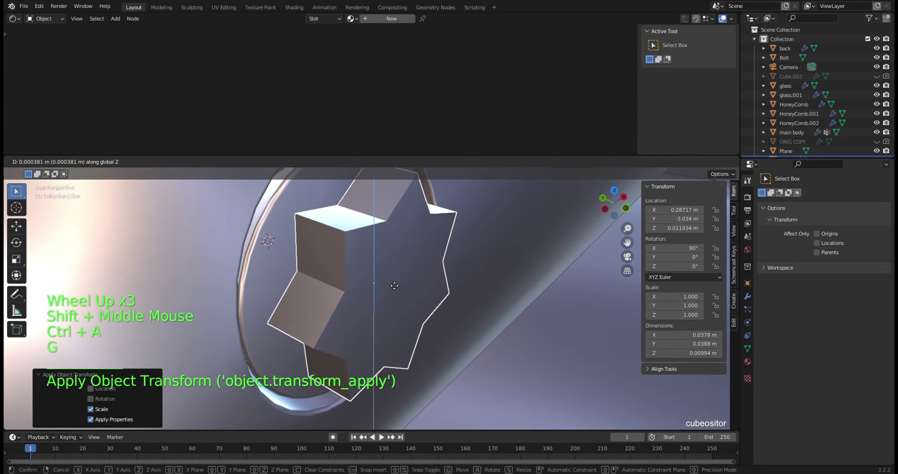
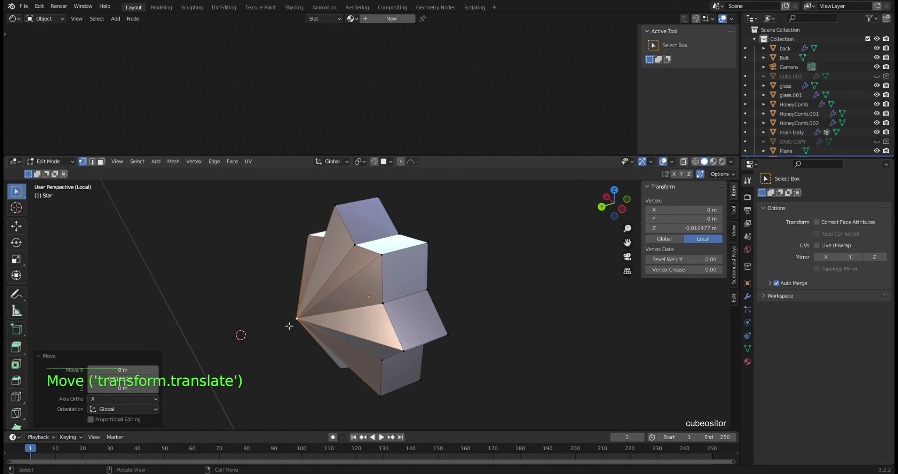
# Step: Extrude the Star to about 2 cm deep and push it slightly further into the bolt head
pyautogui.press('Tab')
pyautogui.press('KP_Divide')
pyautogui.middleClick(376, 292)
pyautogui.middleClick(387, 285)
pyautogui.press('g')
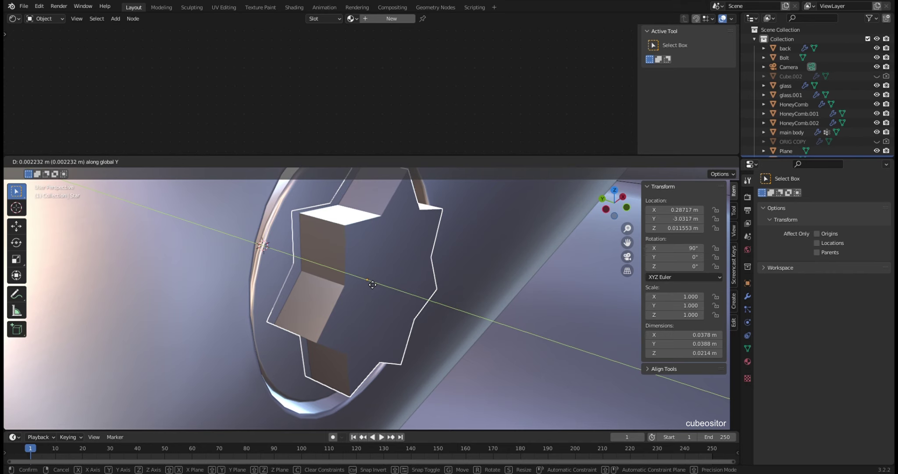
pyautogui.middleClick(369, 283)
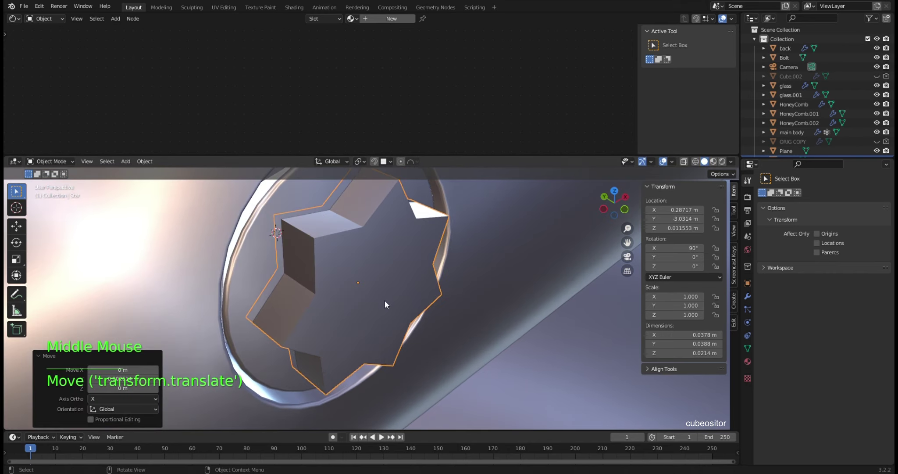
# Step: Apply scale and make the Bolt the active object
pyautogui.press('ctrl+a')
pyautogui.click(303, 207)
pyautogui.press('ctrl+a')
pyautogui.click(309, 192)
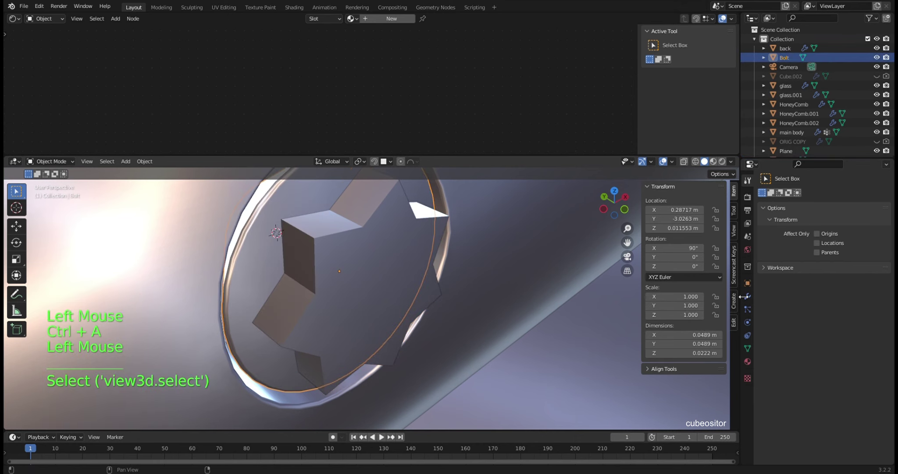
# Step: Add a Boolean Difference modifier to the Bolt with the Star as cutter
pyautogui.click(750, 298)
pyautogui.click(782, 197)
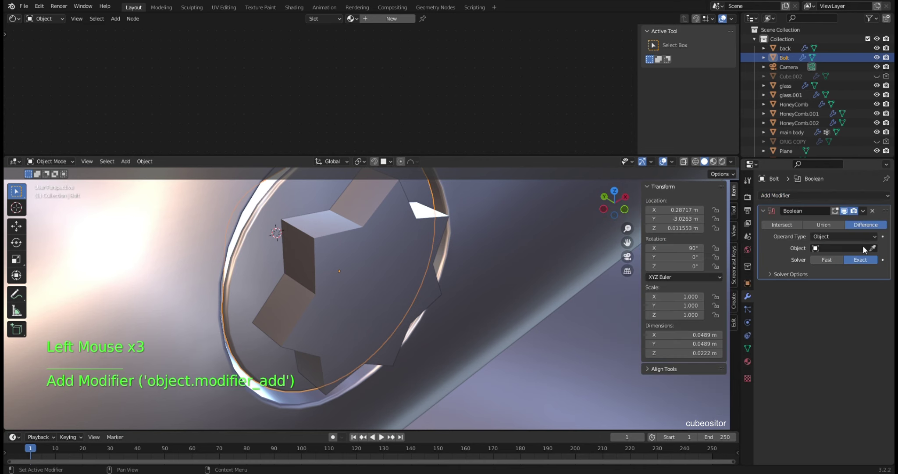
pyautogui.click(875, 250)
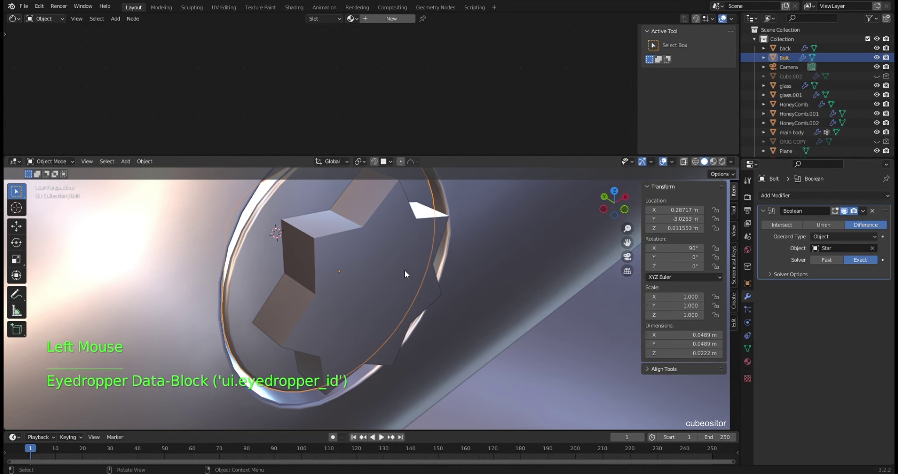
pyautogui.click(398, 274)
pyautogui.scroll(-3)
pyautogui.press('x')
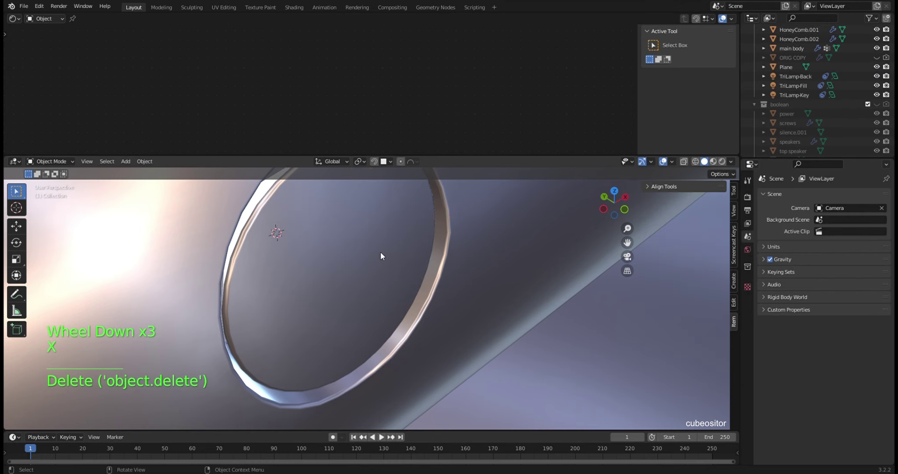
pyautogui.press('ctrl+z')
# Step: Hide the Star to reveal the star-shaped recess and inspect it, reselecting the Bolt
pyautogui.click(412, 258)
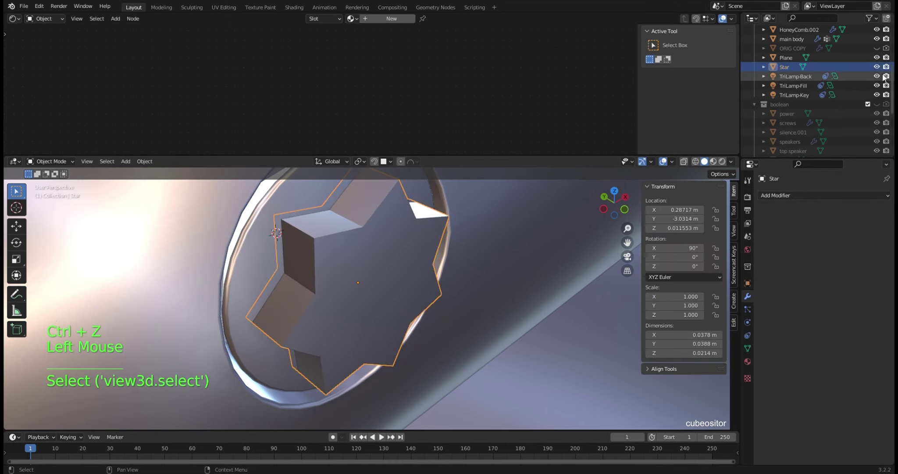
pyautogui.click(879, 68)
pyautogui.middleClick(463, 249)
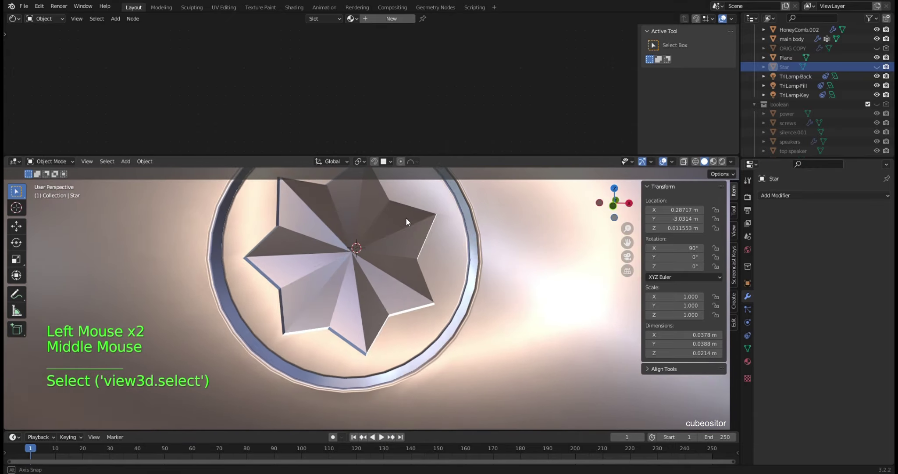
pyautogui.scroll(-3)
pyautogui.middleClick(413, 255)
pyautogui.scroll(-3)
pyautogui.middleClick(417, 265)
pyautogui.middleClick(413, 271)
pyautogui.scroll(3)
pyautogui.scroll(3)
pyautogui.middleClick(407, 288)
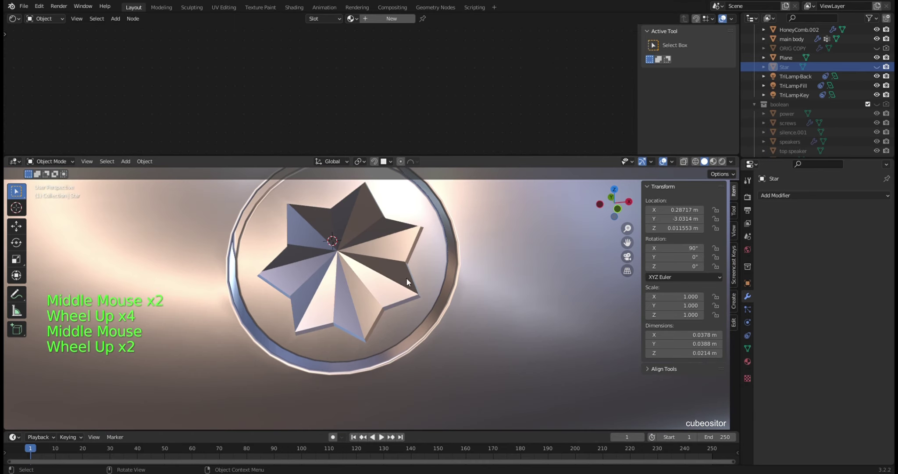
pyautogui.click(417, 261)
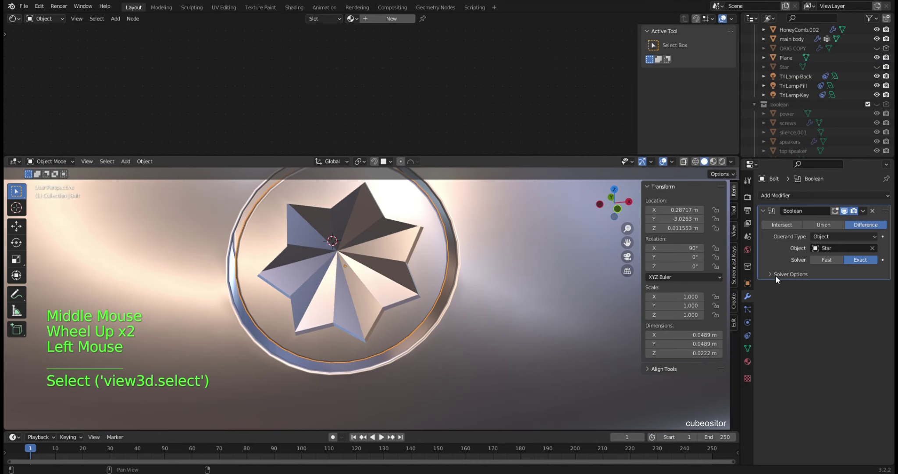
pyautogui.click(828, 199)
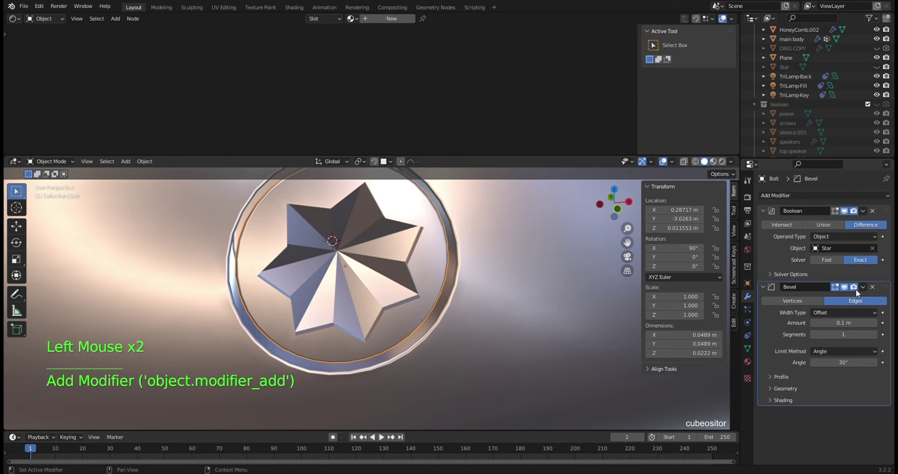
pyautogui.click(784, 402)
pyautogui.click(815, 414)
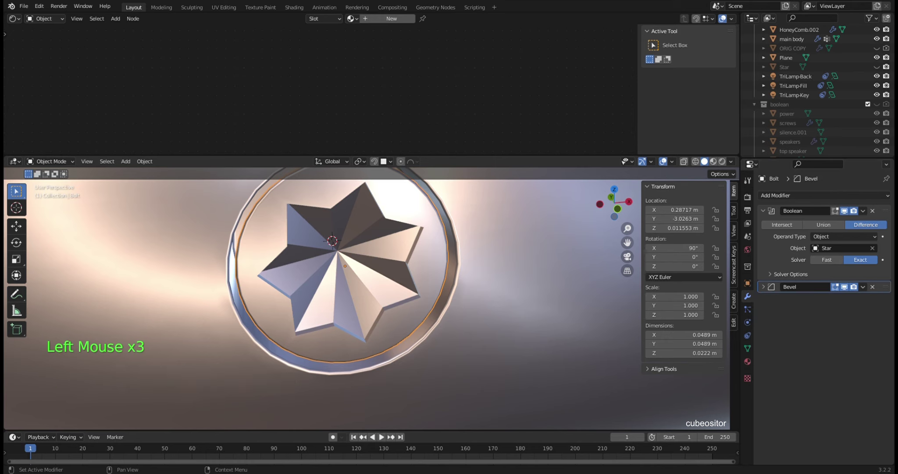
pyautogui.doubleClick(888, 288)
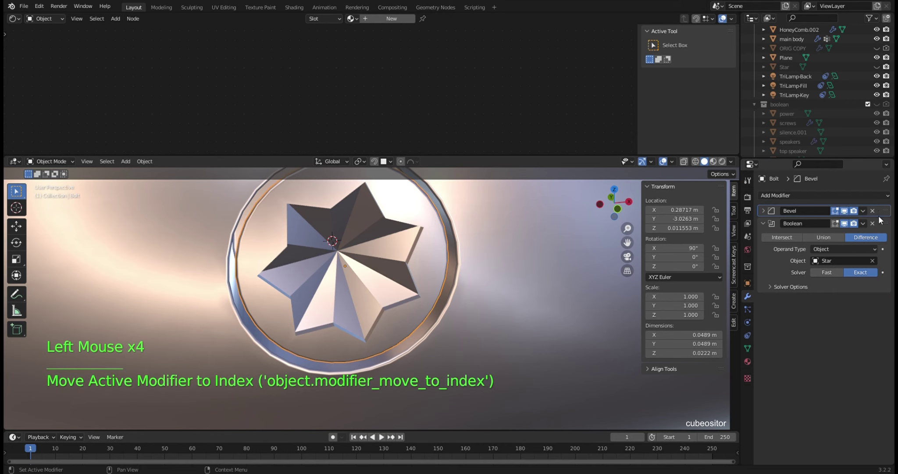
pyautogui.click(883, 212)
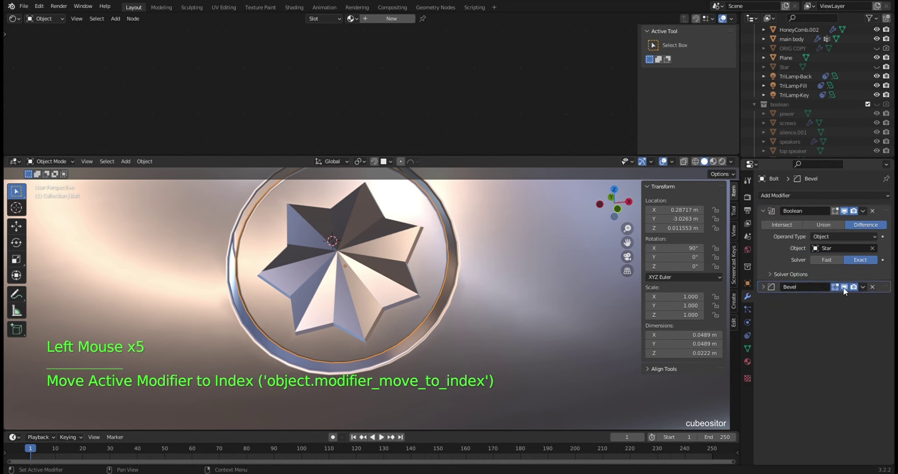
pyautogui.click(848, 288)
pyautogui.click(848, 287)
pyautogui.click(849, 287)
pyautogui.click(849, 288)
pyautogui.click(849, 287)
pyautogui.click(851, 289)
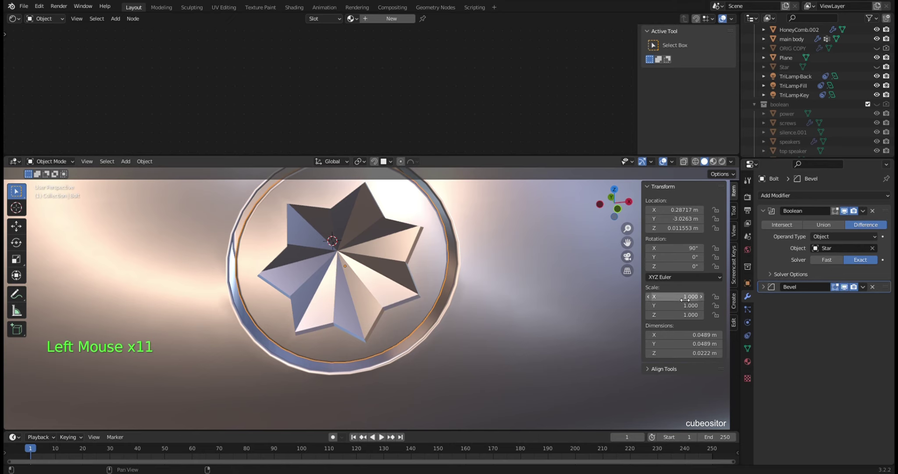
pyautogui.click(401, 242)
pyautogui.middleClick(412, 249)
pyautogui.scroll(3)
pyautogui.middleClick(417, 242)
pyautogui.scroll(3)
pyautogui.middleClick(443, 268)
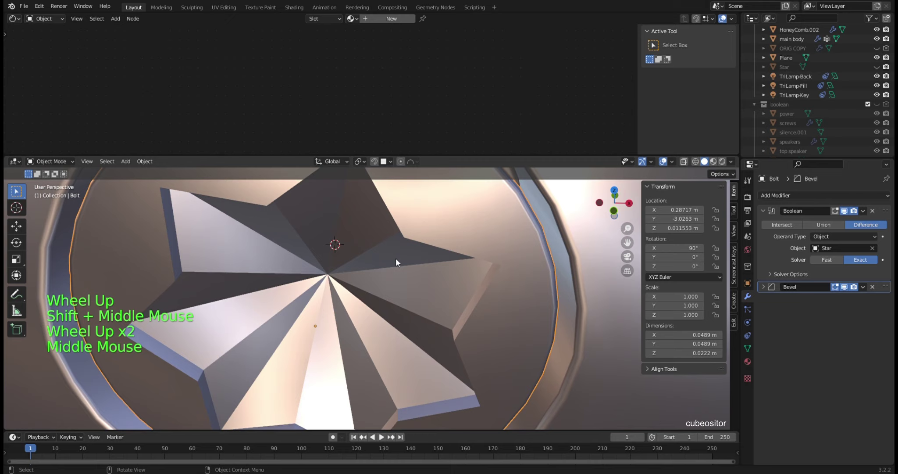
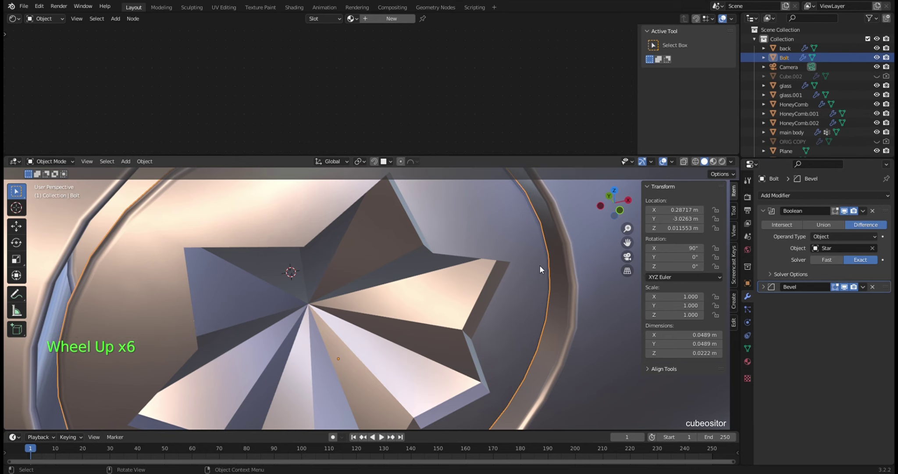
pyautogui.scroll(-3)
pyautogui.middleClick(424, 300)
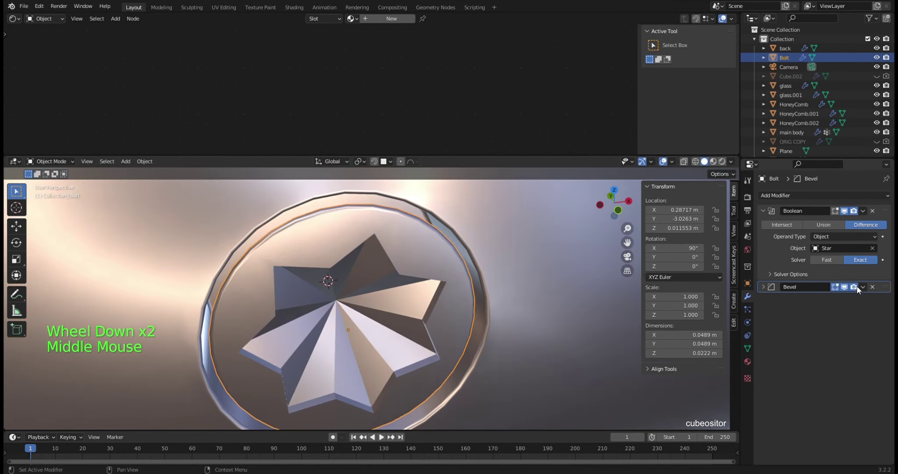
# Step: Select the phone's main body and orbit around it to inspect the model
pyautogui.click(876, 288)
pyautogui.scroll(-3)
pyautogui.middleClick(413, 275)
pyautogui.click(456, 211)
pyautogui.middleClick(452, 224)
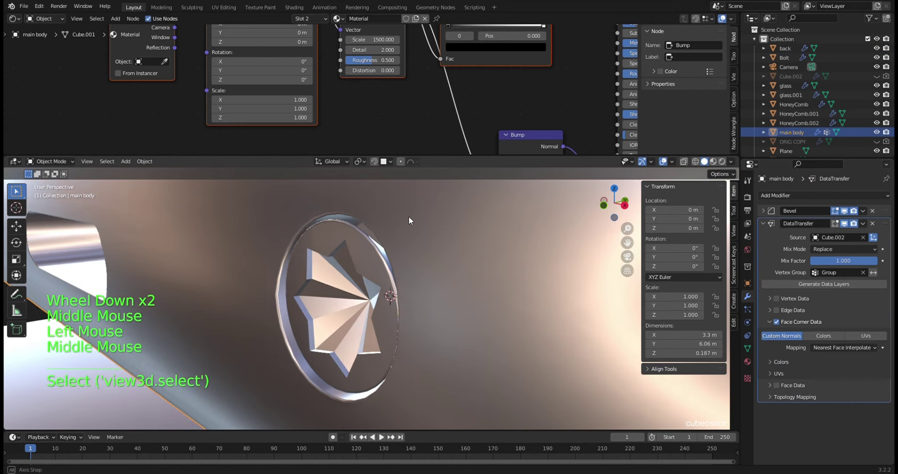
pyautogui.click(381, 245)
pyautogui.scroll(-3)
pyautogui.middleClick(403, 268)
pyautogui.scroll(-3)
pyautogui.middleClick(480, 291)
pyautogui.middleClick(426, 280)
pyautogui.scroll(-3)
pyautogui.middleClick(429, 284)
pyautogui.middleClick(450, 311)
pyautogui.middleClick(546, 306)
# Step: Add an X-axis Mirror modifier with merging to the Bolt, after its Boolean cut
pyautogui.click(780, 197)
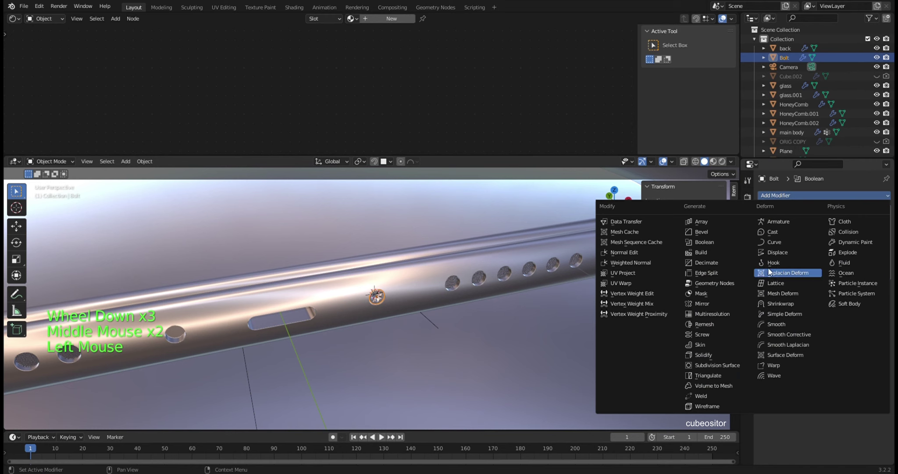
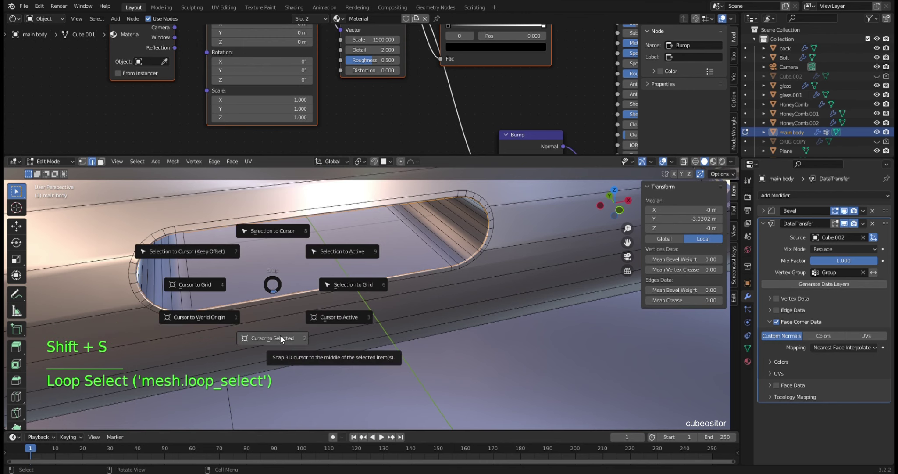
pyautogui.press('Tab')
pyautogui.scroll(-3)
pyautogui.middleClick(443, 267)
pyautogui.click(506, 223)
pyautogui.rightClick(517, 222)
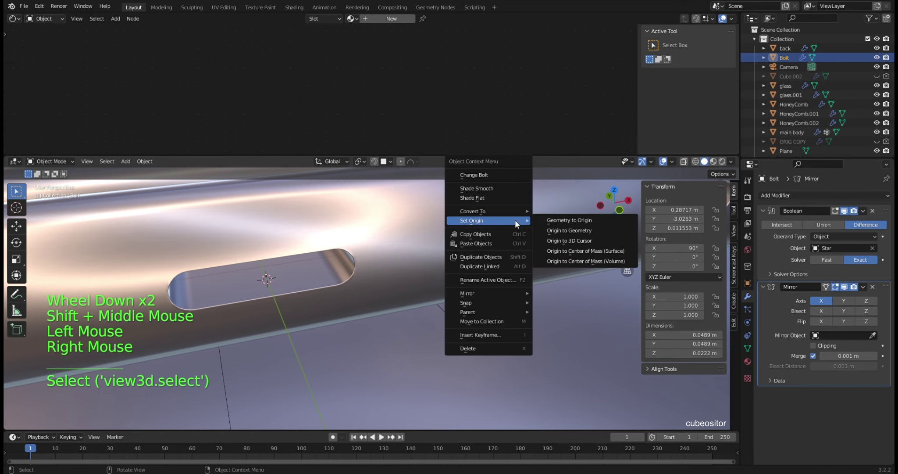
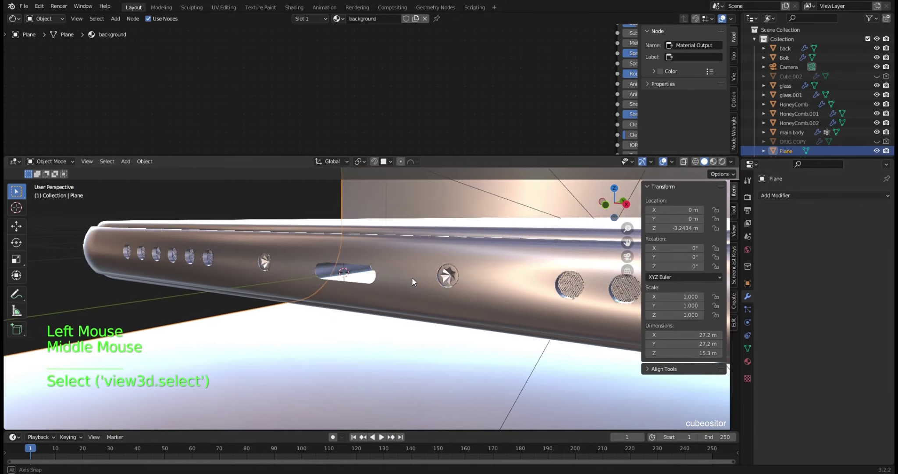
# Step: Orbit around the phone, selecting the main body, to inspect the grilles
pyautogui.scroll(-3)
pyautogui.middleClick(437, 309)
pyautogui.scroll(3)
pyautogui.middleClick(468, 307)
pyautogui.scroll(3)
pyautogui.middleClick(450, 298)
pyautogui.click(536, 248)
pyautogui.scroll(3)
pyautogui.middleClick(295, 300)
pyautogui.middleClick(347, 291)
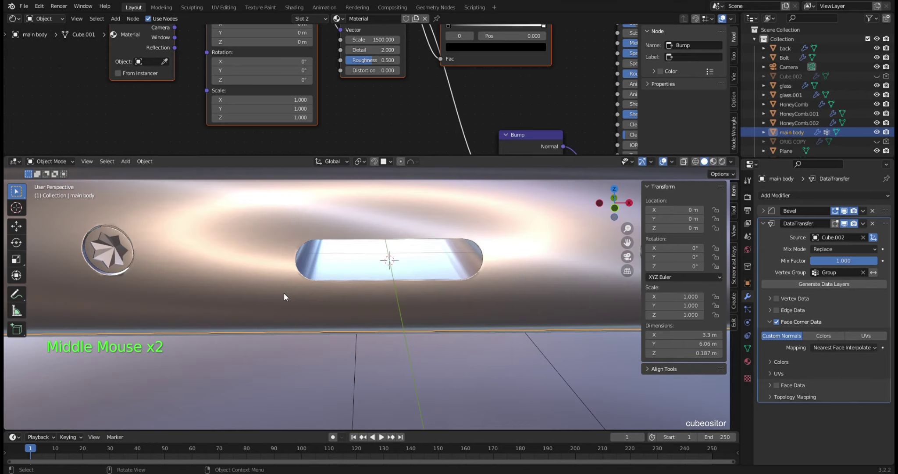
pyautogui.scroll(-3)
pyautogui.middleClick(365, 307)
pyautogui.scroll(-3)
pyautogui.middleClick(380, 315)
pyautogui.click(439, 323)
pyautogui.scroll(3)
pyautogui.click(516, 308)
pyautogui.middleClick(524, 320)
pyautogui.scroll(-3)
pyautogui.middleClick(457, 318)
pyautogui.scroll(-3)
pyautogui.middleClick(399, 303)
pyautogui.scroll(-3)
pyautogui.middleClick(411, 293)
pyautogui.middleClick(406, 305)
pyautogui.scroll(3)
pyautogui.middleClick(433, 303)
pyautogui.middleClick(422, 325)
# Step: Give the HoneyComb.001 grille the metallic buttons material
pyautogui.click(218, 400)
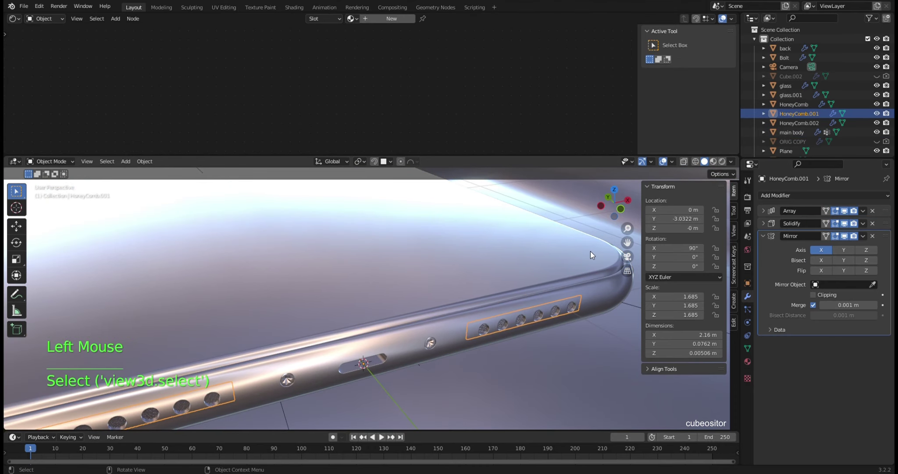
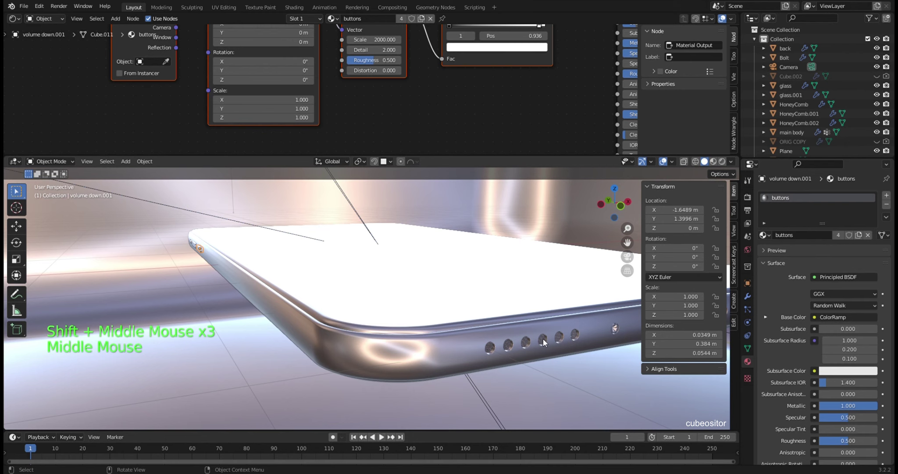
pyautogui.click(545, 341)
pyautogui.click(765, 235)
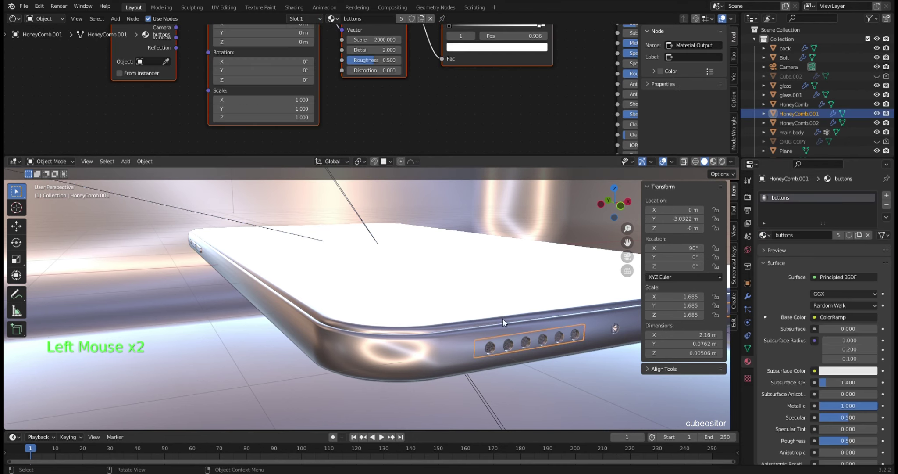
pyautogui.click(582, 331)
# Step: Select the backdrop Plane to view its dark blue background material
pyautogui.click(607, 375)
pyautogui.middleClick(568, 361)
pyautogui.scroll(3)
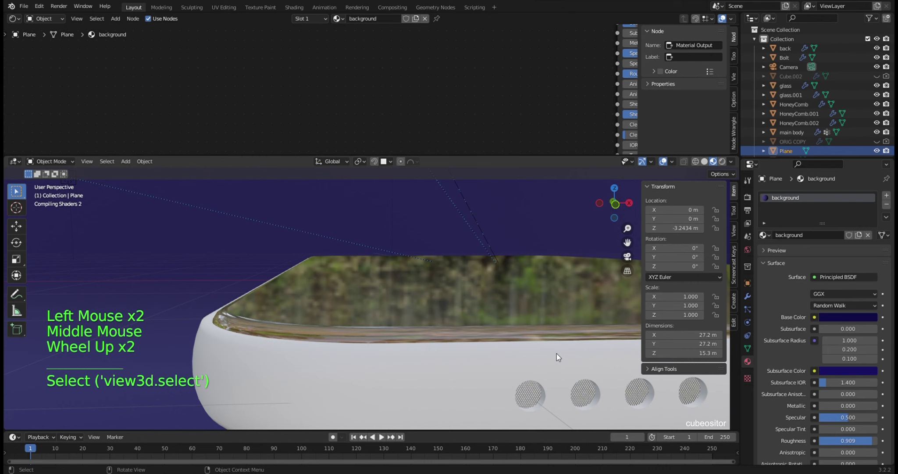
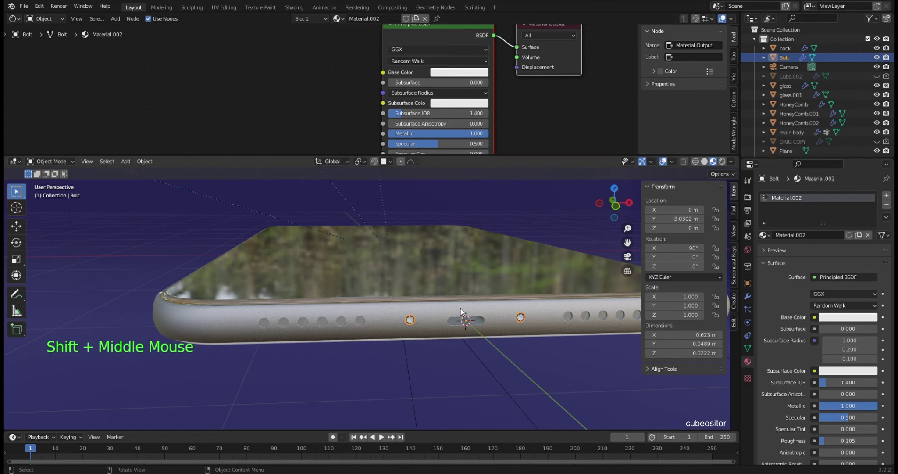
# Step: Make the Bolt's metallic material grey with roughness 0.068
pyautogui.scroll(3)
pyautogui.middleClick(442, 315)
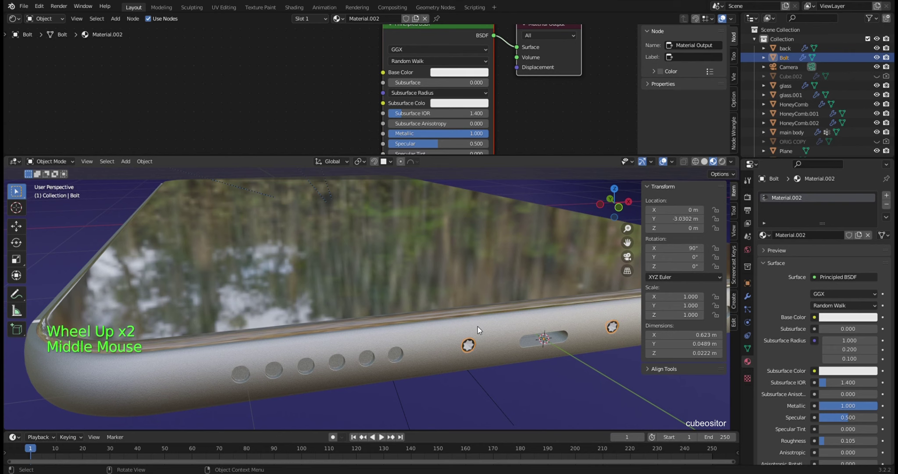
pyautogui.middleClick(483, 338)
pyautogui.scroll(3)
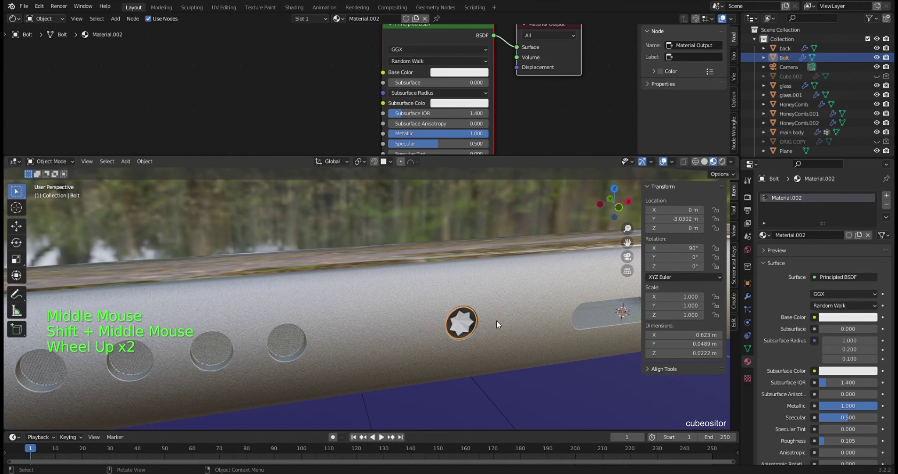
pyautogui.middleClick(500, 321)
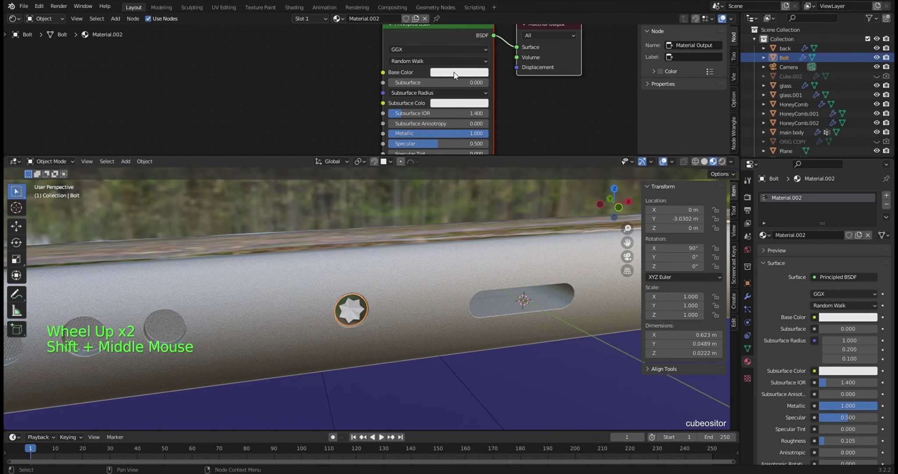
pyautogui.click(462, 74)
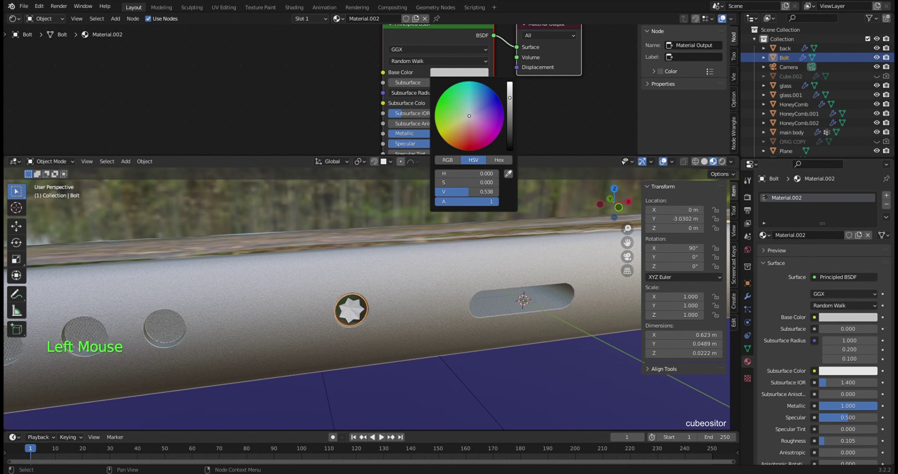
pyautogui.middleClick(525, 111)
pyautogui.click(392, 129)
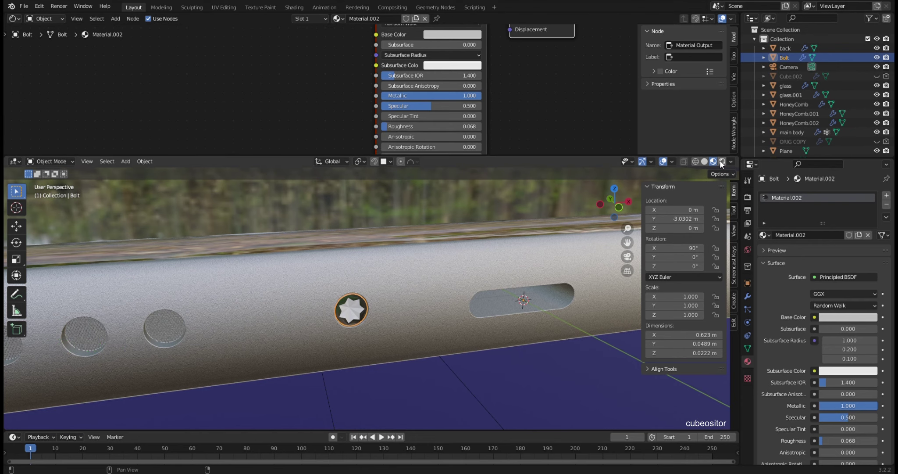
# Step: Preview the bolt in Rendered shading, then return to material preview and inspect it
pyautogui.click(610, 330)
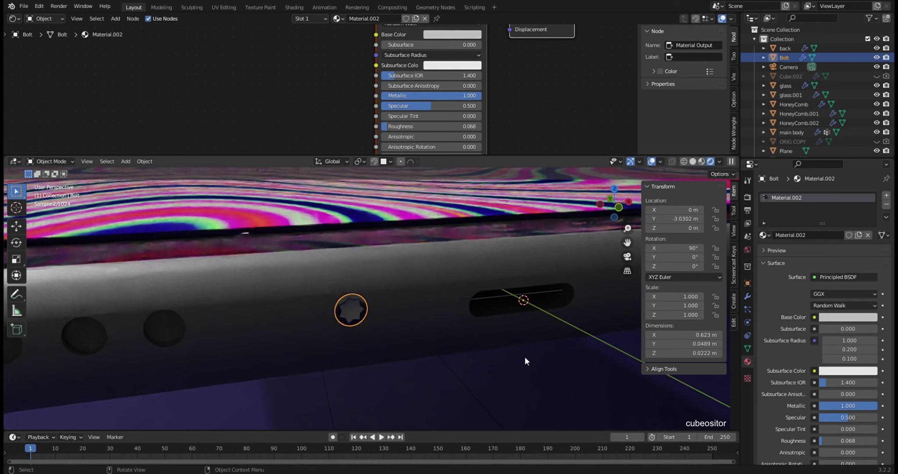
pyautogui.scroll(-3)
pyautogui.middleClick(536, 304)
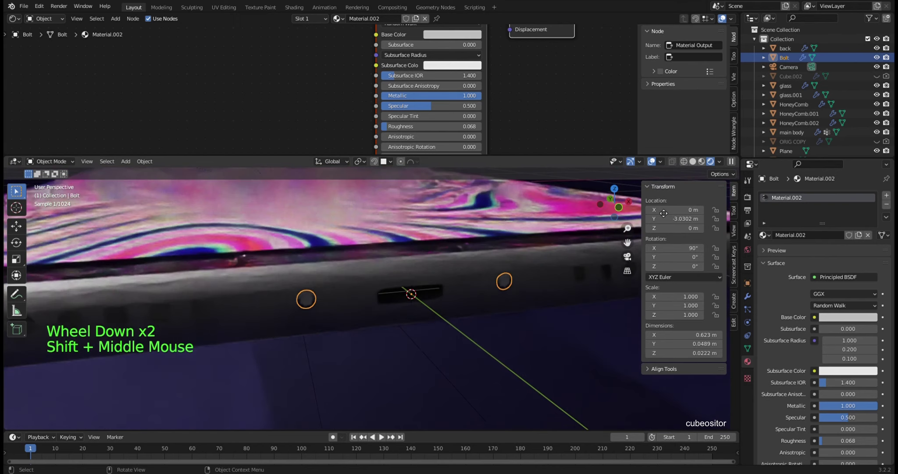
pyautogui.click(697, 163)
pyautogui.scroll(3)
pyautogui.middleClick(304, 308)
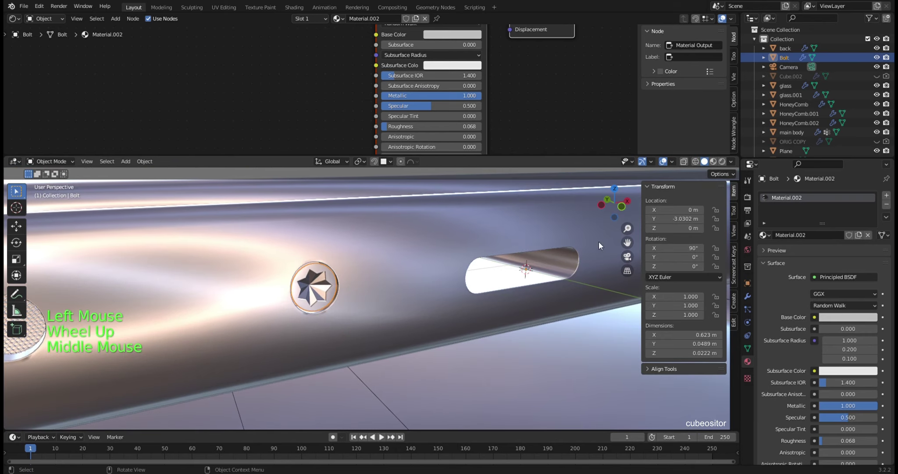
pyautogui.scroll(-3)
pyautogui.middleClick(509, 265)
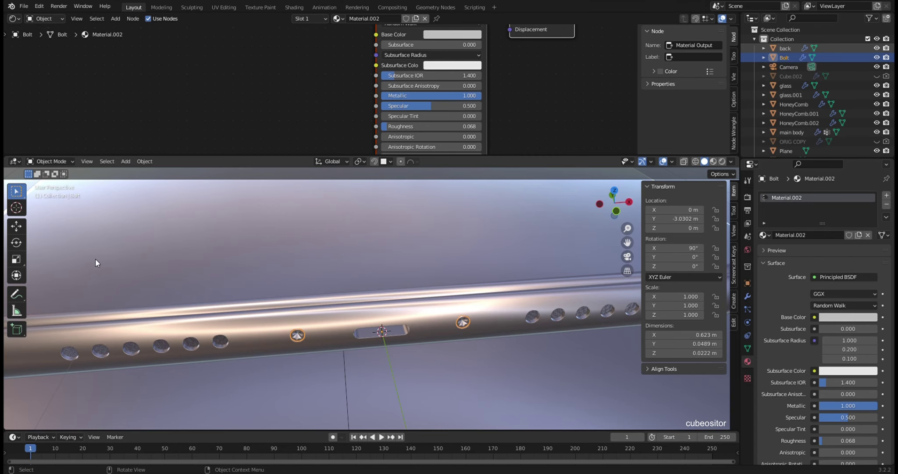
pyautogui.middleClick(323, 312)
pyautogui.middleClick(426, 314)
pyautogui.middleClick(415, 303)
pyautogui.middleClick(392, 304)
pyautogui.scroll(3)
pyautogui.middleClick(400, 288)
pyautogui.click(750, 298)
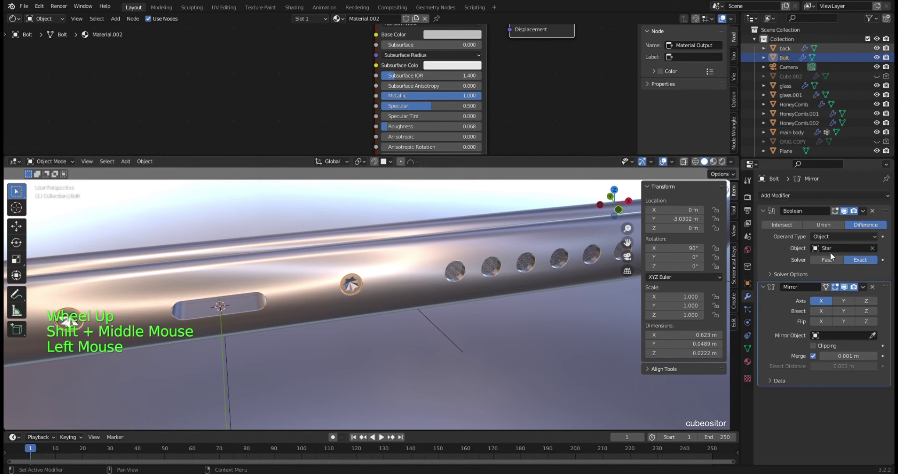
# Step: Make the Star cutter the active object from the Outliner
pyautogui.click(875, 249)
pyautogui.scroll(-3)
pyautogui.scroll(3)
pyautogui.scroll(-3)
pyautogui.scroll(3)
pyautogui.click(788, 122)
pyautogui.click(878, 123)
pyautogui.click(788, 124)
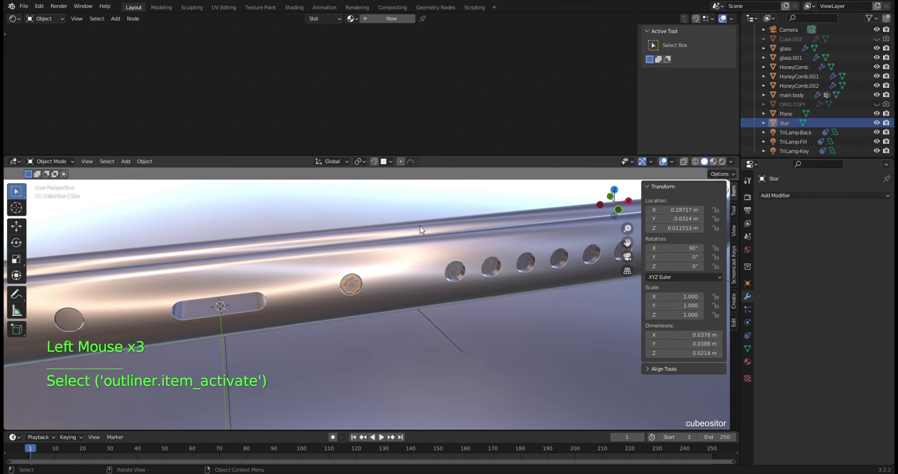
# Step: Nudge the Star along Y to about -3.053 m, deeper into the bolt
pyautogui.middleClick(409, 233)
pyautogui.press('KP_Decimal')
pyautogui.scroll(-3)
pyautogui.middleClick(398, 292)
pyautogui.press('g')
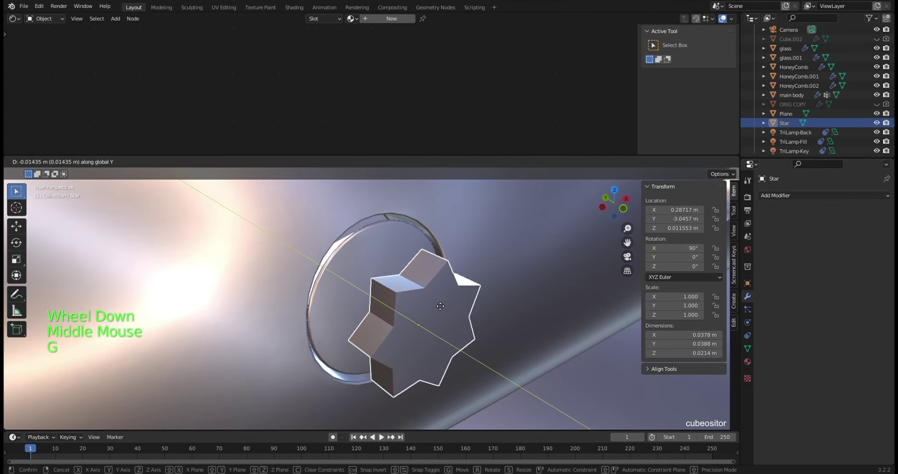
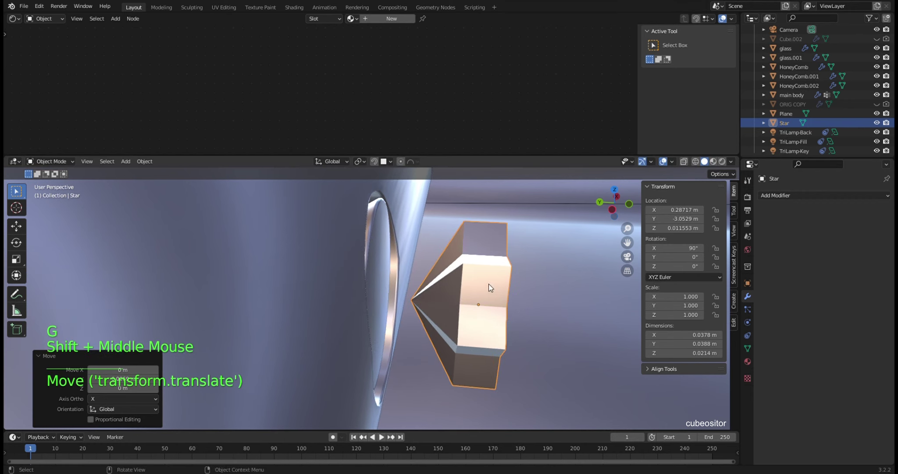
# Step: Turn on Auto Smooth at 30° in the Star's mesh data
pyautogui.rightClick(488, 276)
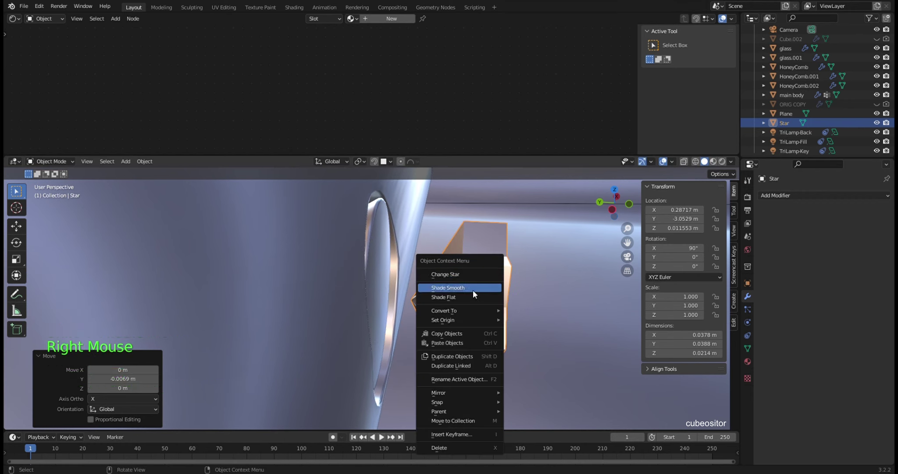
pyautogui.click(750, 351)
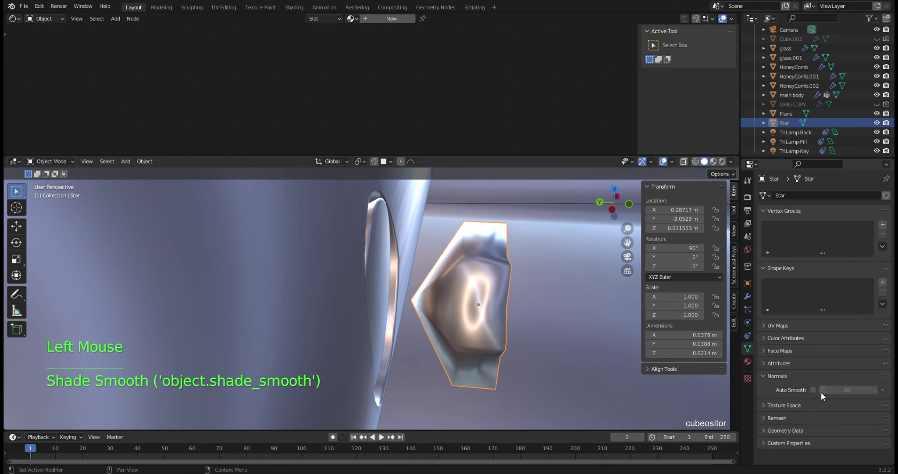
pyautogui.click(815, 390)
# Step: In Edit Mode on the Star, paint-select part of its vertices
pyautogui.middleClick(477, 293)
pyautogui.scroll(3)
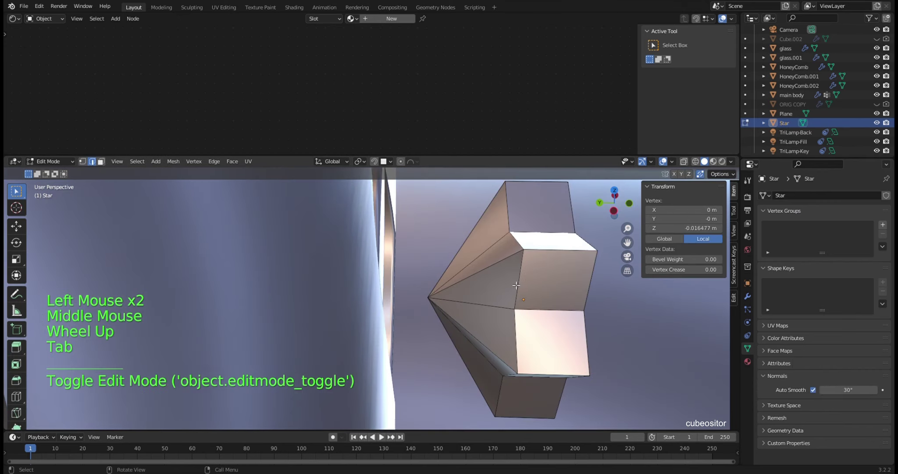
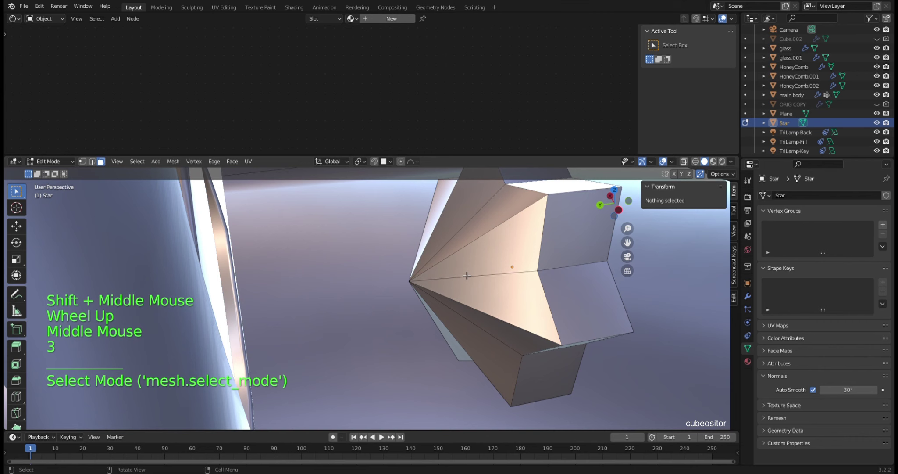
pyautogui.press('Tab')
pyautogui.press('g')
pyautogui.scroll(-3)
pyautogui.middleClick(467, 283)
pyautogui.middleClick(439, 281)
pyautogui.scroll(3)
pyautogui.middleClick(475, 287)
pyautogui.middleClick(450, 291)
pyautogui.middleClick(467, 282)
pyautogui.middleClick(465, 306)
pyautogui.middleClick(474, 292)
pyautogui.scroll(3)
pyautogui.press('Tab')
pyautogui.press('c')
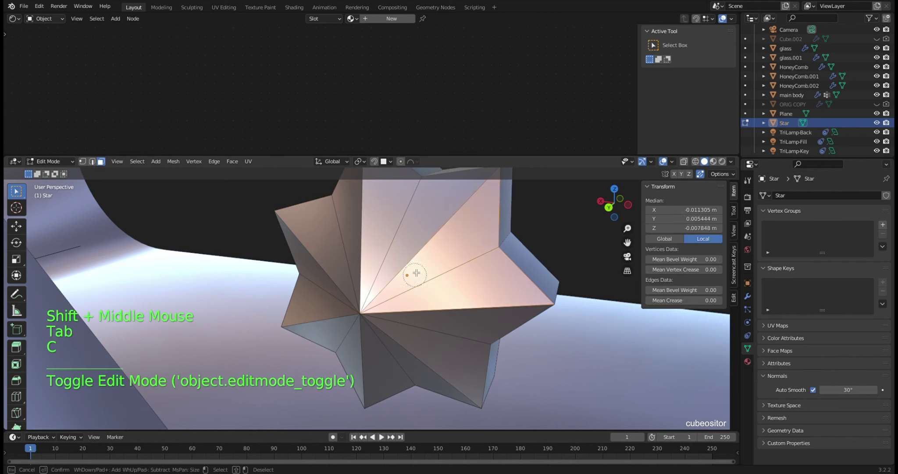
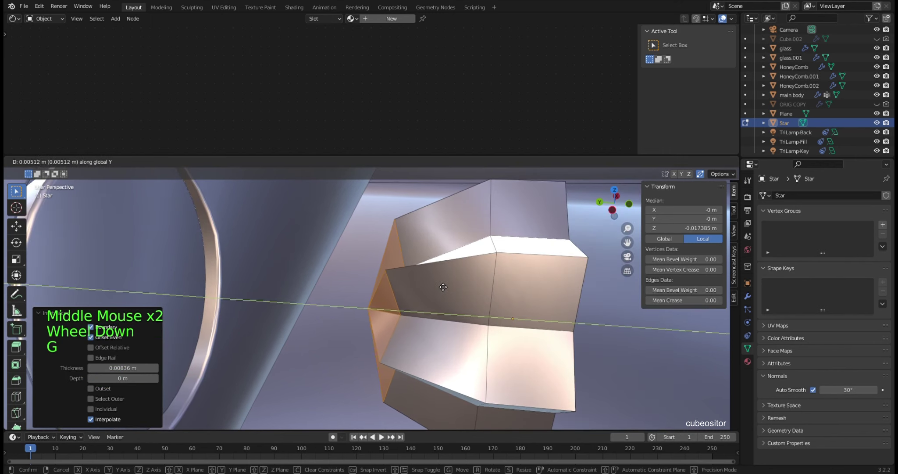
# Step: Scale the selected Star vertices to 0.68, shift them along Y and push along normals
pyautogui.press('s')
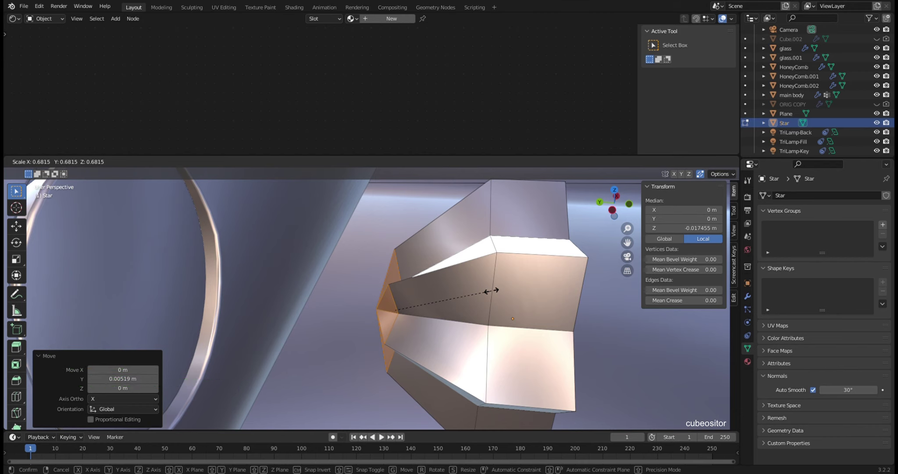
pyautogui.press('g')
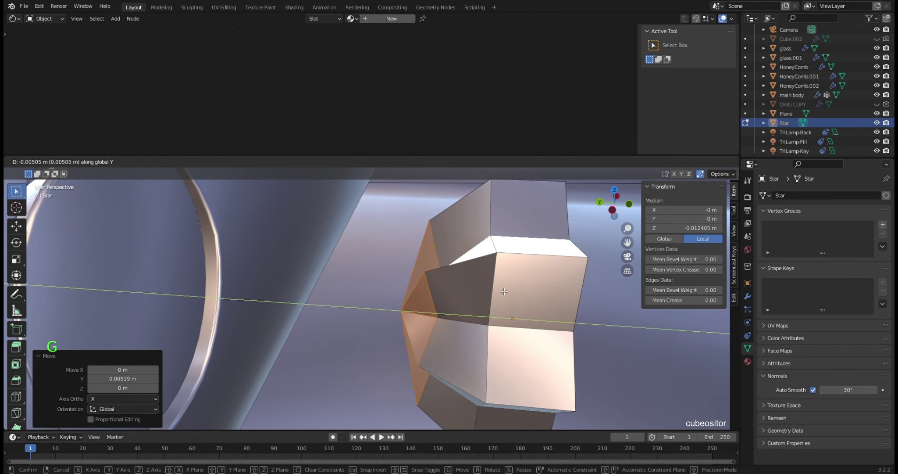
pyautogui.press('e')
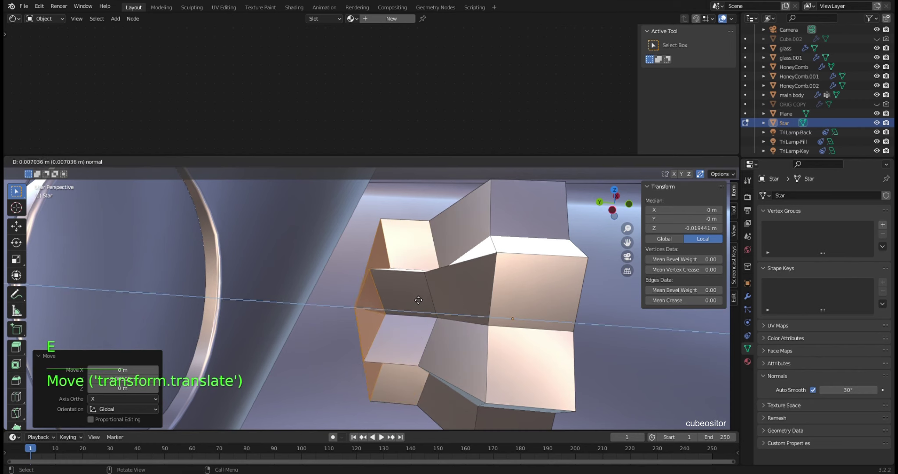
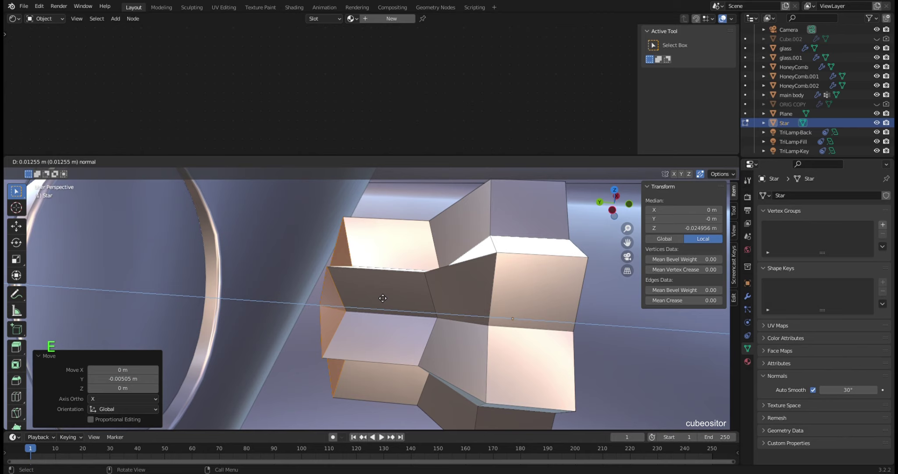
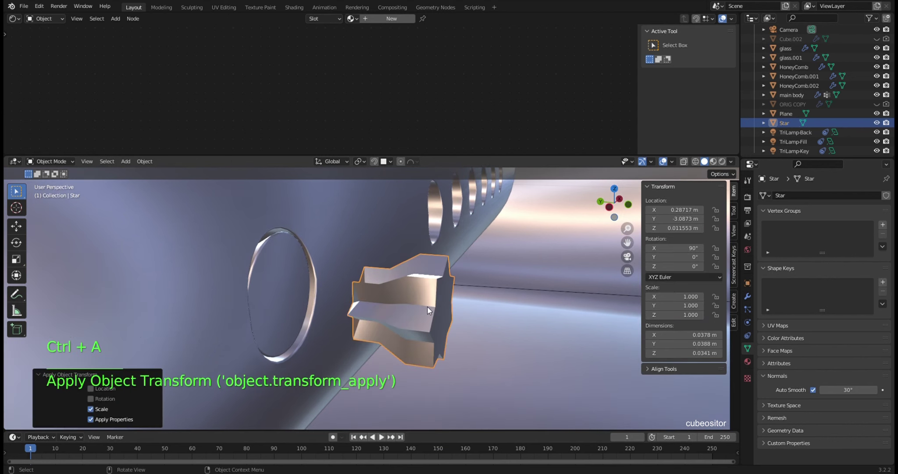
# Step: Shift the Star onto the bolt and set it as the Bolt's Boolean Difference cutter
pyautogui.press('g')
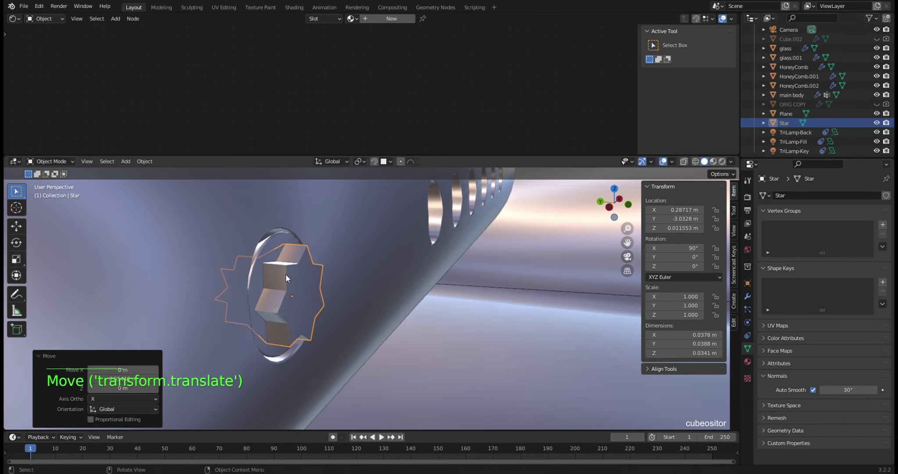
pyautogui.middleClick(489, 273)
pyautogui.click(274, 258)
pyautogui.click(750, 298)
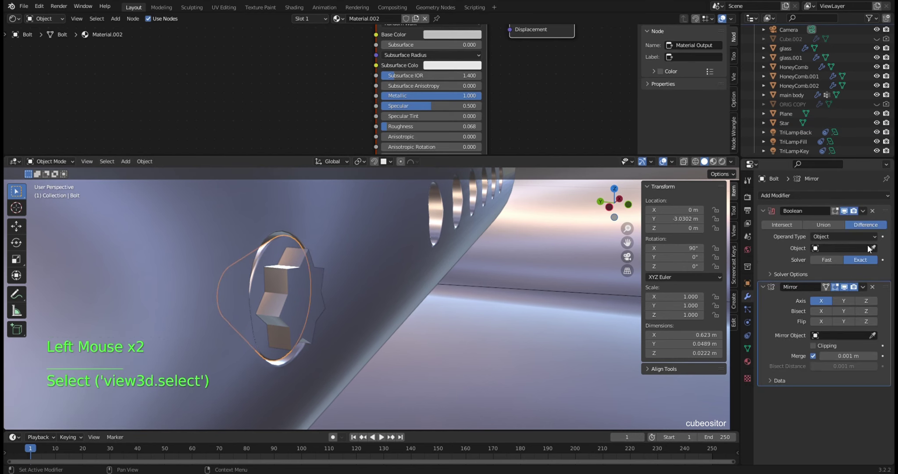
pyautogui.click(875, 250)
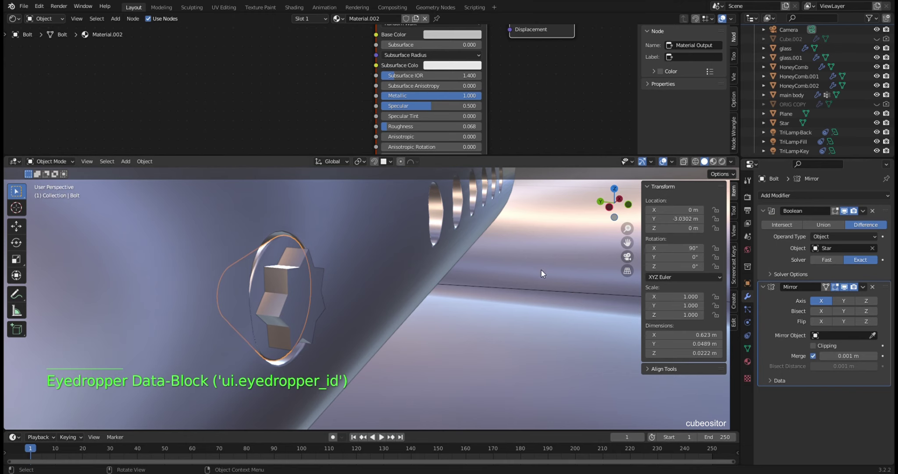
pyautogui.middleClick(563, 268)
pyautogui.click(440, 252)
# Step: Hide the Star cutter in the viewport, leaving the bolt's recess showing
pyautogui.click(319, 287)
pyautogui.click(877, 123)
pyautogui.click(878, 123)
pyautogui.click(293, 245)
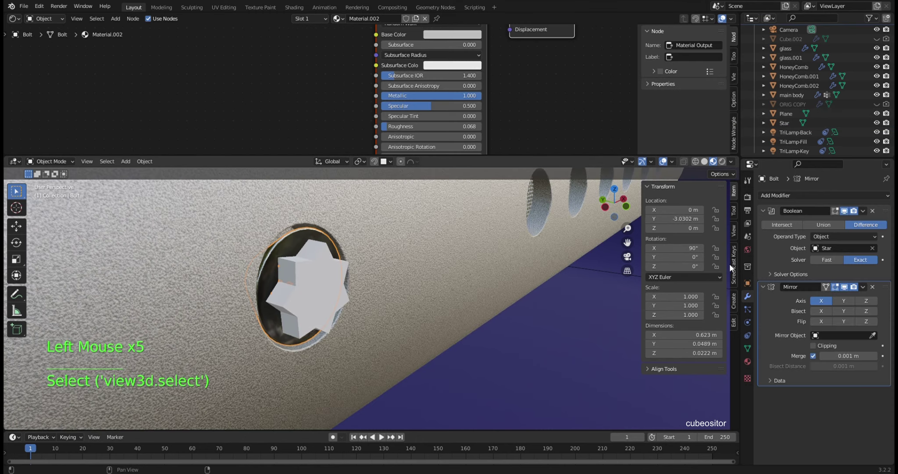
pyautogui.click(826, 262)
pyautogui.click(313, 278)
pyautogui.click(878, 126)
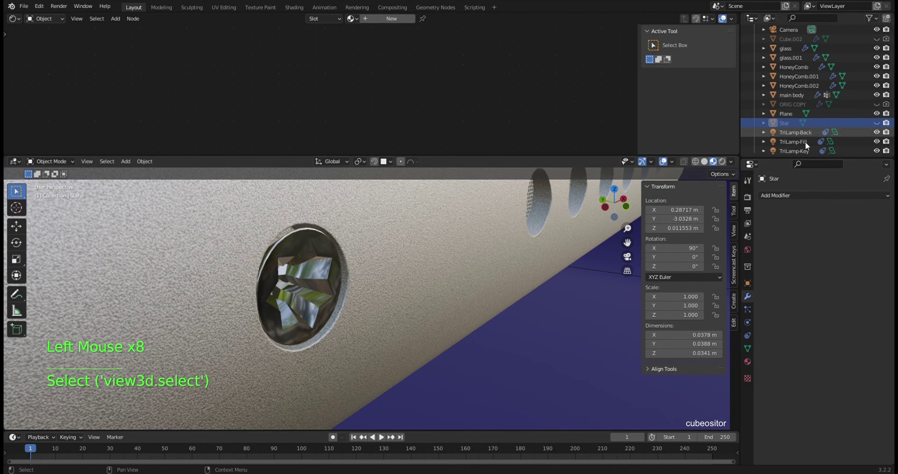
# Step: Unhide the Star cutter, isolate it in local view and thin it to about 0.0313 m deep
pyautogui.middleClick(317, 271)
pyautogui.scroll(-3)
pyautogui.middleClick(428, 286)
pyautogui.scroll(3)
pyautogui.scroll(3)
pyautogui.middleClick(423, 290)
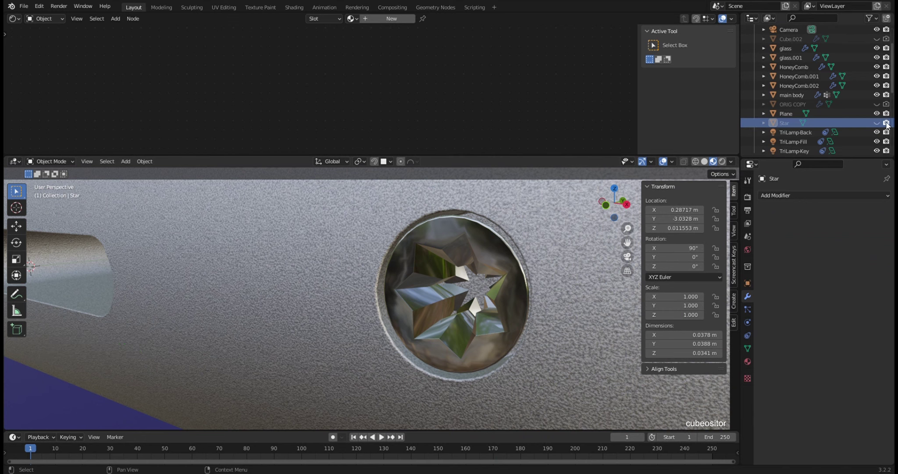
pyautogui.click(880, 127)
pyautogui.click(446, 288)
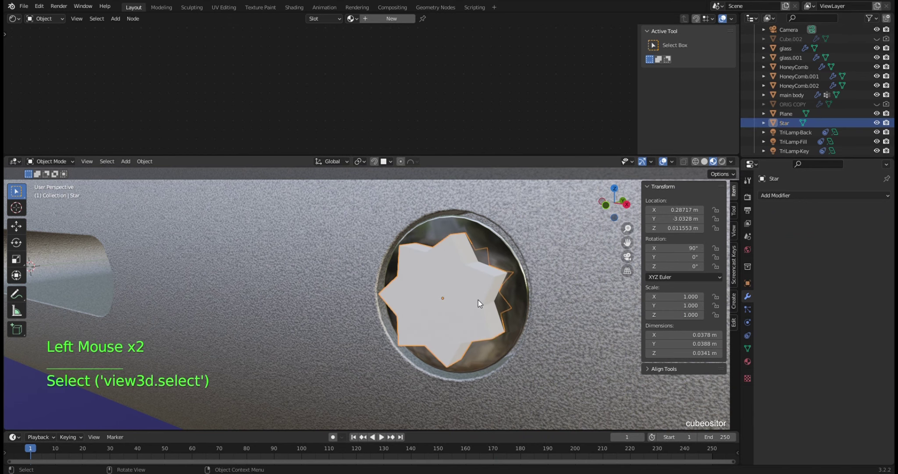
pyautogui.press('KP_Divide')
pyautogui.middleClick(462, 304)
pyautogui.middleClick(421, 303)
pyautogui.middleClick(442, 316)
pyautogui.middleClick(413, 319)
pyautogui.scroll(3)
pyautogui.press('Tab')
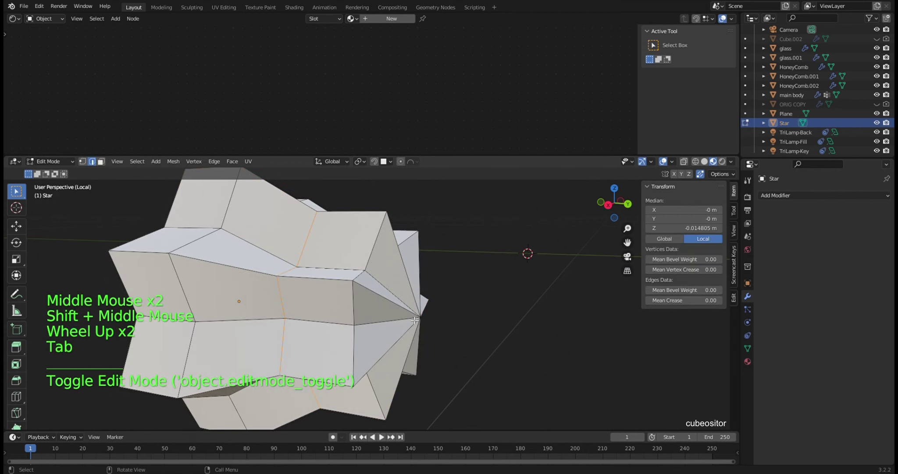
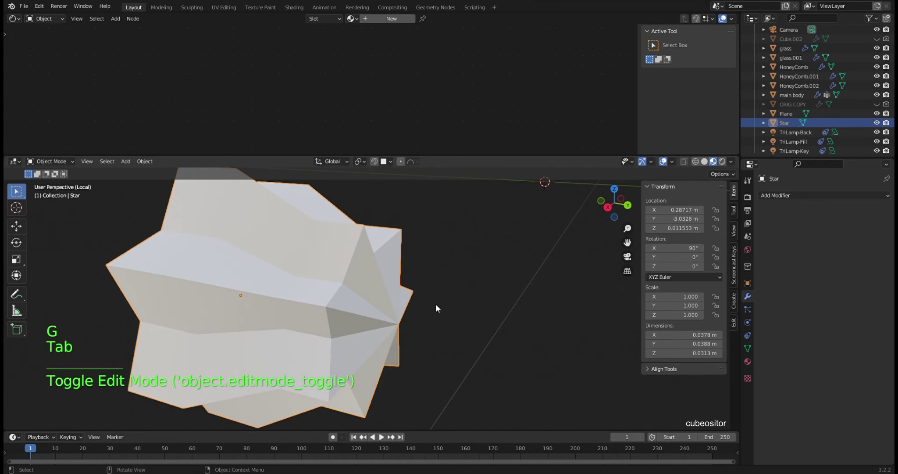
# Step: Return to the full scene, hide the Star again and select the HoneyComb.001 grille
pyautogui.press('KP_Divide')
pyautogui.click(449, 289)
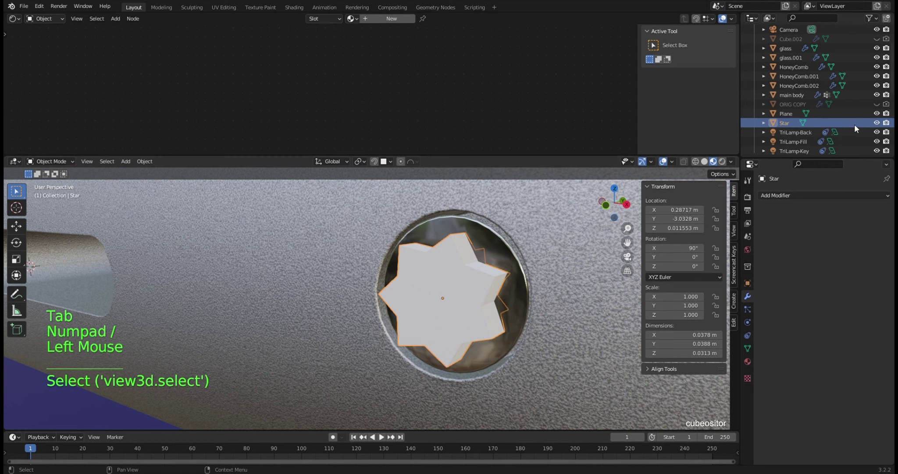
pyautogui.click(880, 125)
pyautogui.middleClick(572, 289)
pyautogui.scroll(-3)
pyautogui.middleClick(428, 312)
pyautogui.scroll(-3)
pyautogui.middleClick(423, 314)
pyautogui.middleClick(403, 322)
pyautogui.scroll(3)
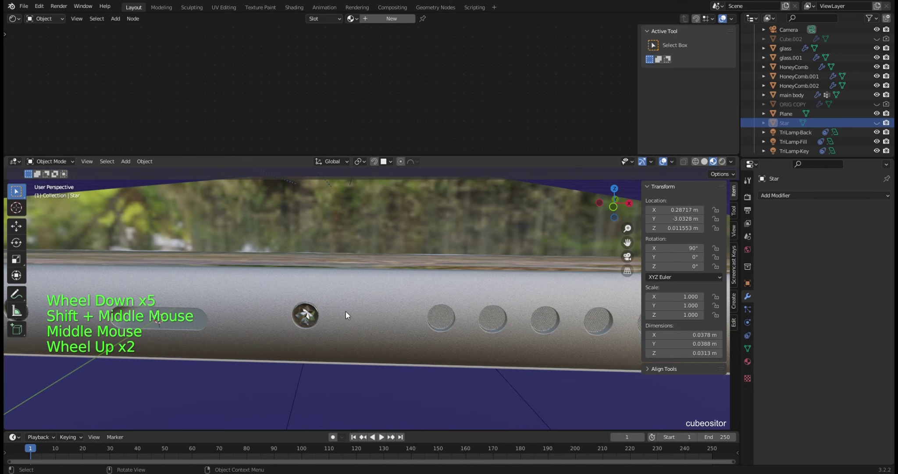
pyautogui.click(446, 317)
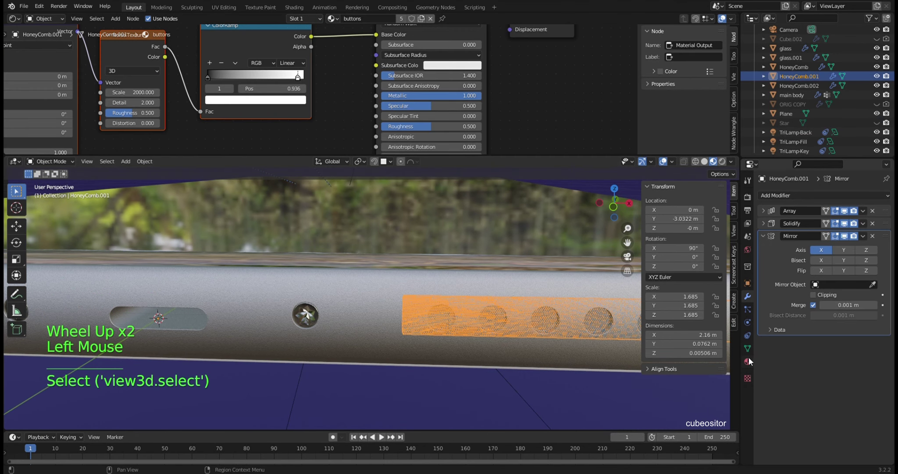
# Step: Select the Bolt to reach its Boolean modifier settings
pyautogui.click(309, 323)
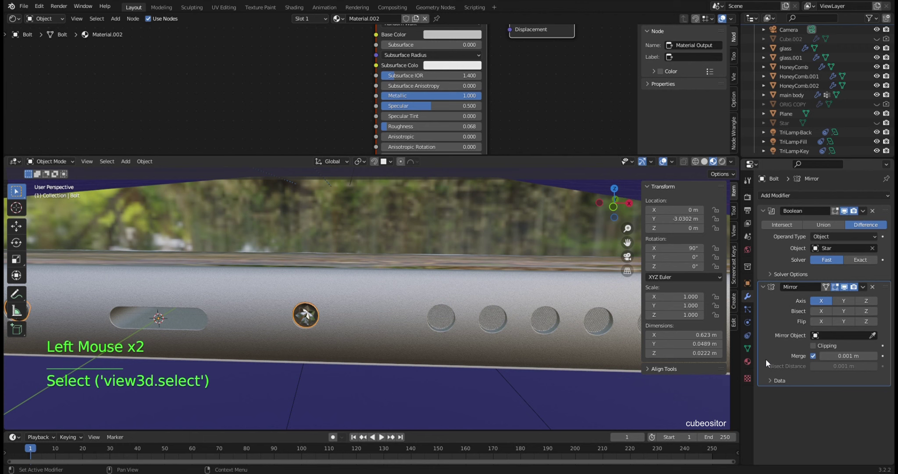
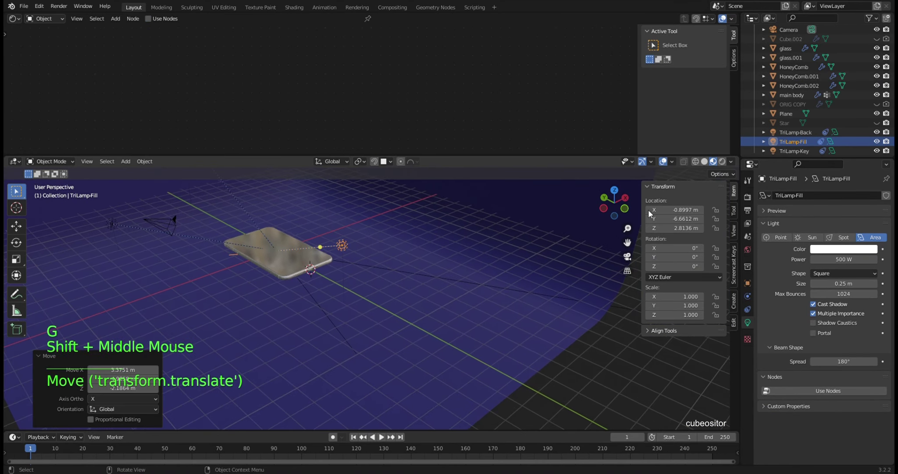
# Step: Check the bolt holes up close in Rendered shading, then return to Material Preview
pyautogui.click(288, 230)
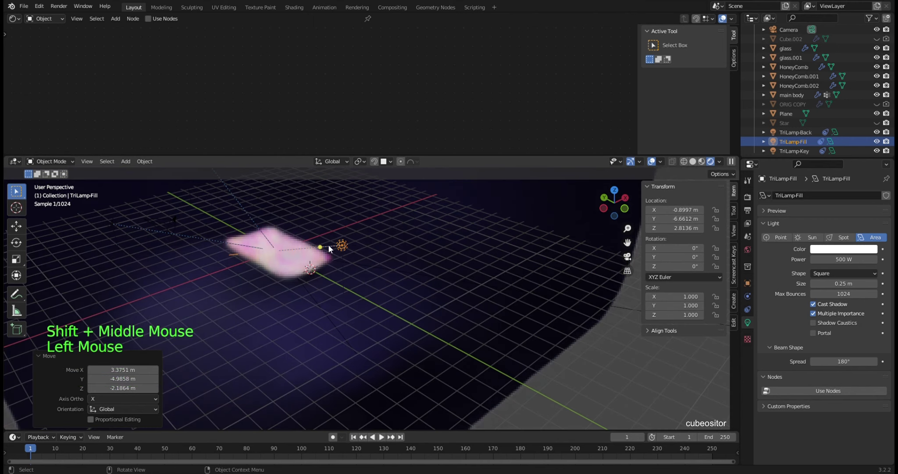
pyautogui.scroll(3)
pyautogui.middleClick(314, 210)
pyautogui.middleClick(373, 242)
pyautogui.middleClick(487, 300)
pyautogui.middleClick(480, 317)
pyautogui.middleClick(469, 311)
pyautogui.scroll(3)
pyautogui.scroll(3)
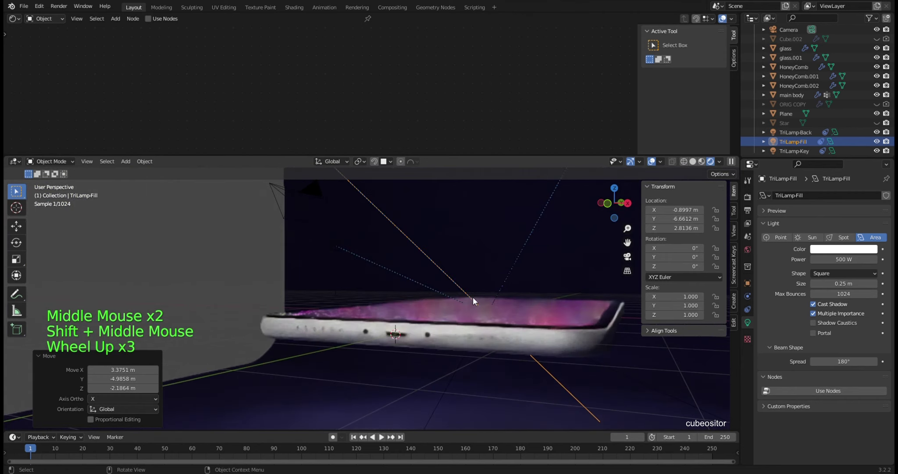
pyautogui.scroll(3)
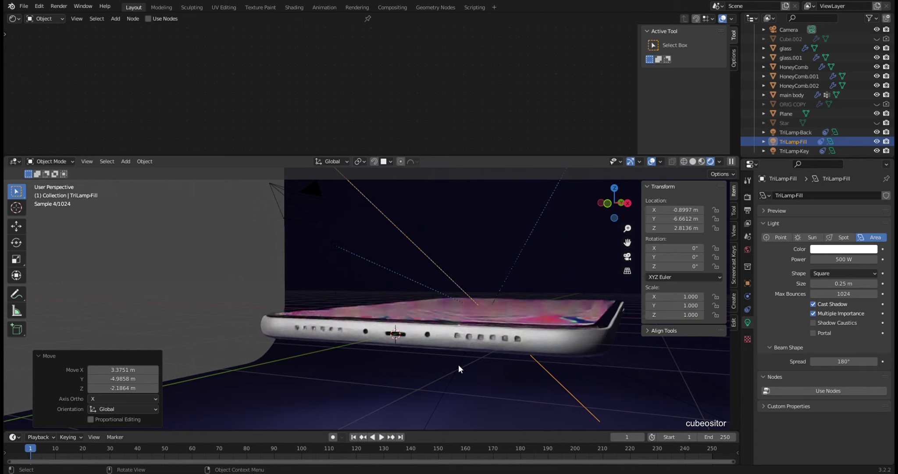
pyautogui.scroll(3)
pyautogui.scroll(3)
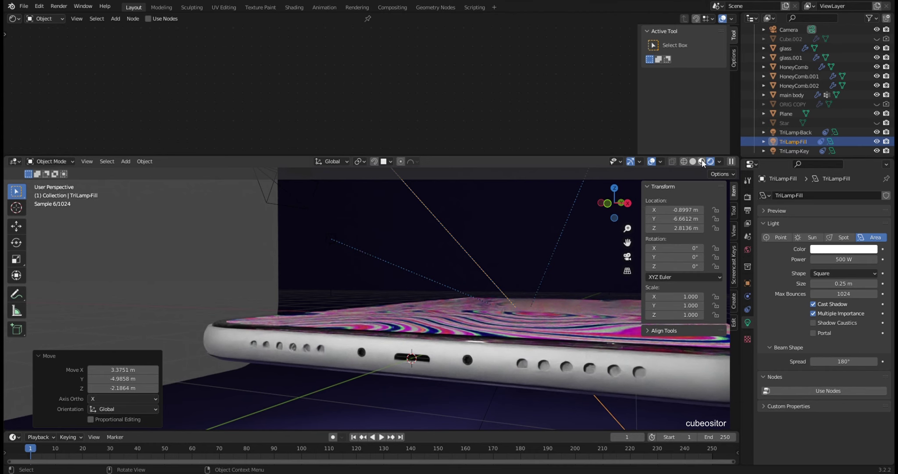
pyautogui.click(704, 165)
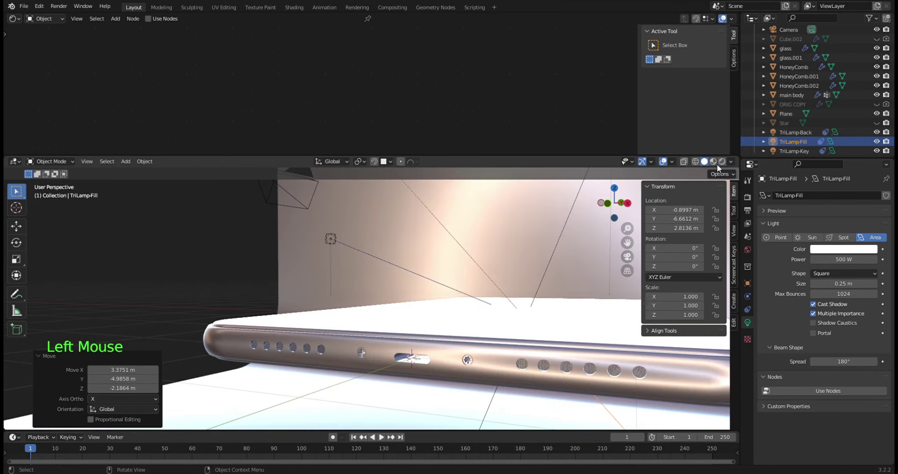